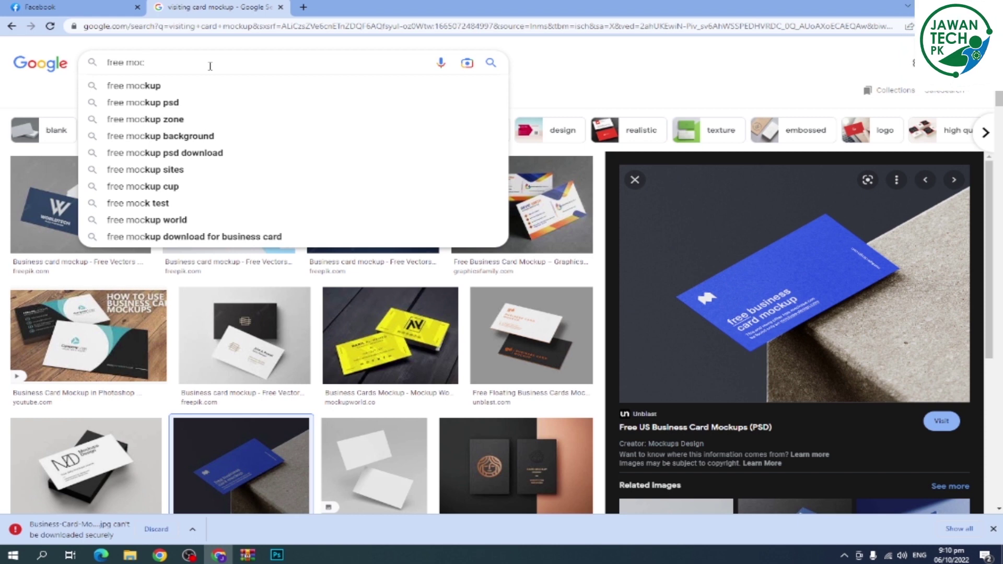
- Search Google Images for 'free mockup psd' narrowed to business card mockups
{"action": "type", "text": "k"}
{"action": "key", "text": "space"}
{"action": "left_click", "coordinate": [205, 79]}
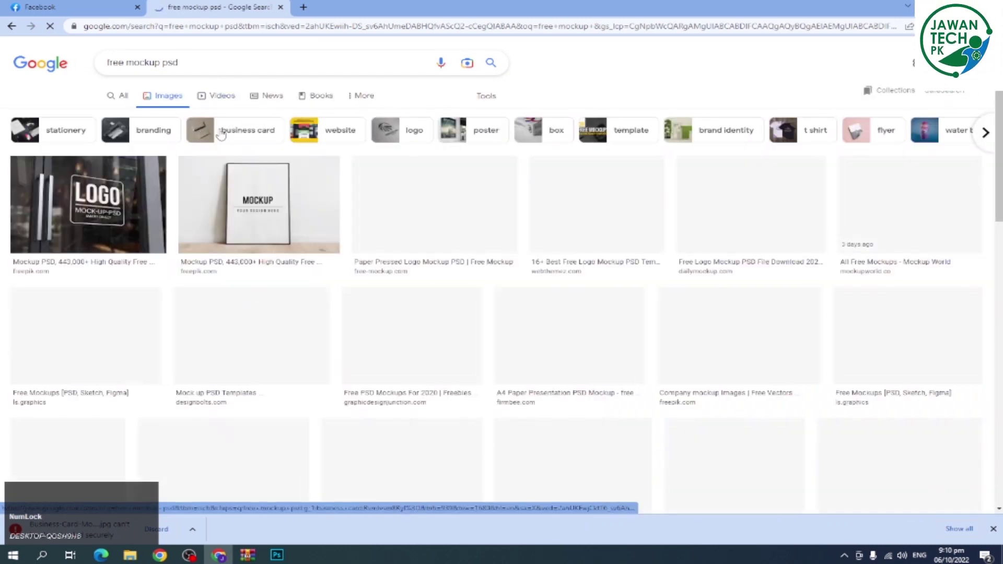
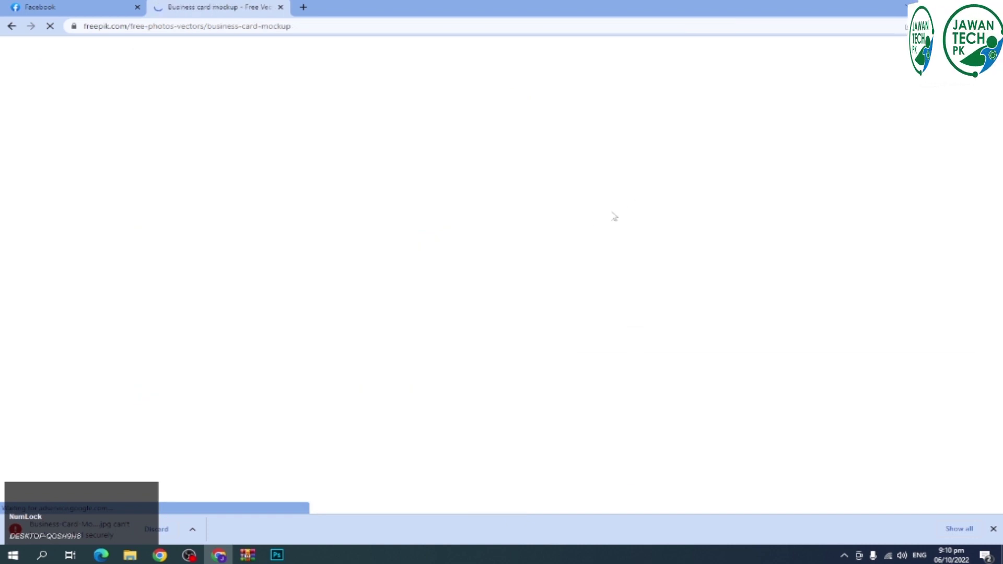
- Choose the red-and-black corporate card template on Freepik and start its free download
{"action": "scroll", "scroll_direction": "down", "scroll_amount": 3}
{"action": "scroll", "scroll_direction": "down", "scroll_amount": 3}
{"action": "scroll", "scroll_direction": "down", "scroll_amount": 3}
{"action": "scroll", "scroll_direction": "down", "scroll_amount": 3}
{"action": "left_click", "coordinate": [758, 201]}
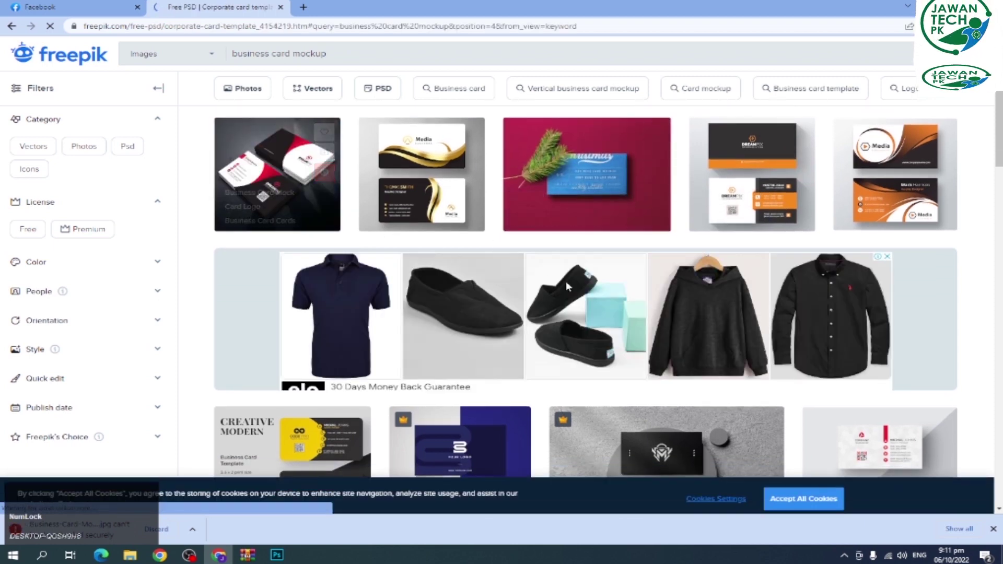
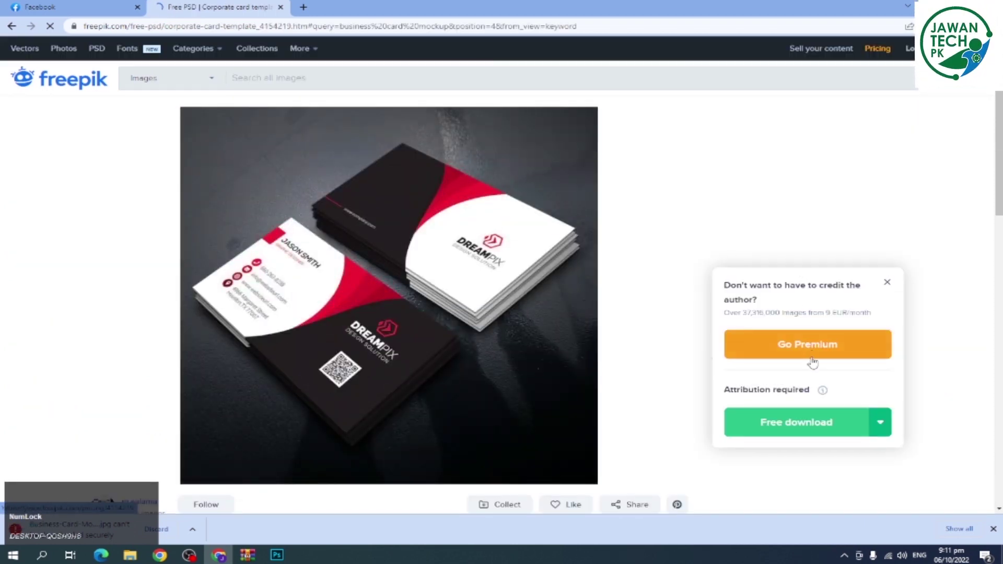
{"action": "left_click", "coordinate": [810, 424]}
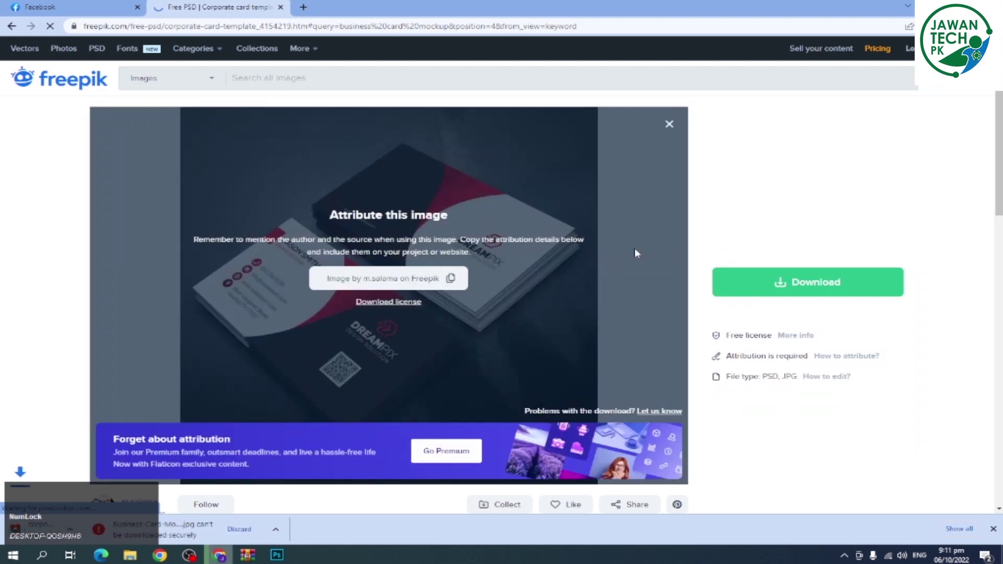
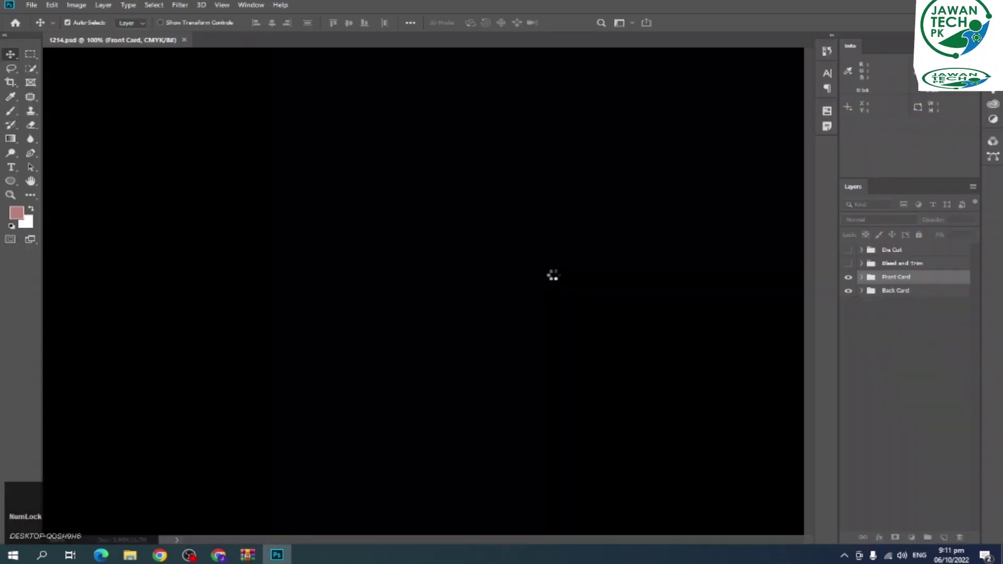
- Open 1214.psd from the archive in Photoshop to show the DreamPix front card
{"action": "left_click", "coordinate": [555, 291]}
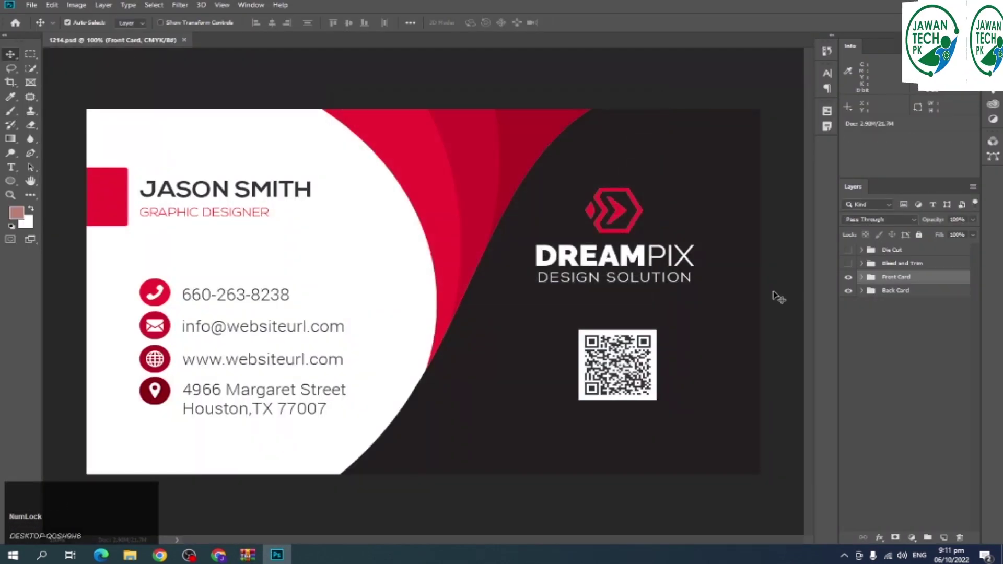
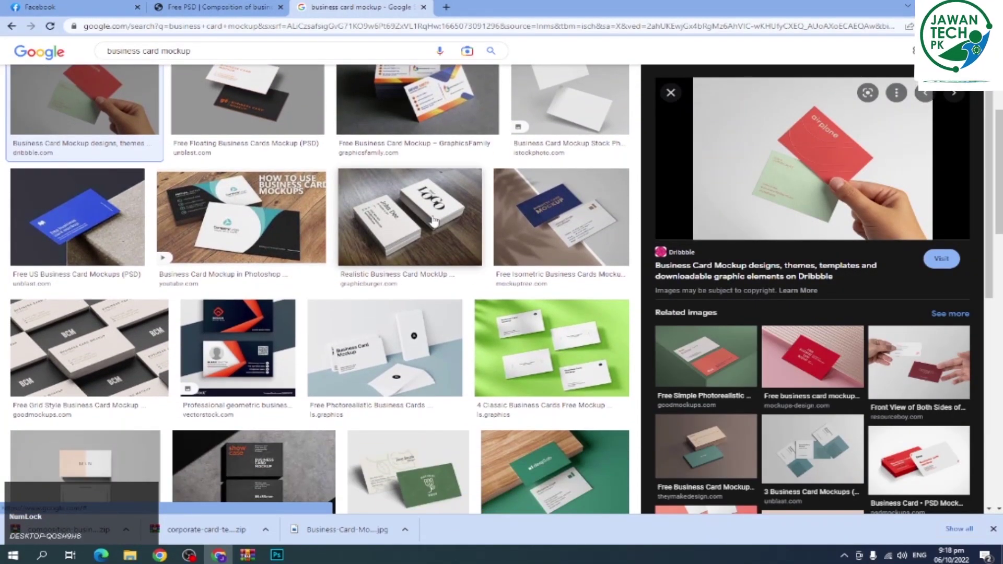
- Preview the Design Shack teal 'John Doe' card mockup and copy the image
{"action": "scroll", "scroll_direction": "down", "scroll_amount": 3}
{"action": "scroll", "scroll_direction": "down", "scroll_amount": 3}
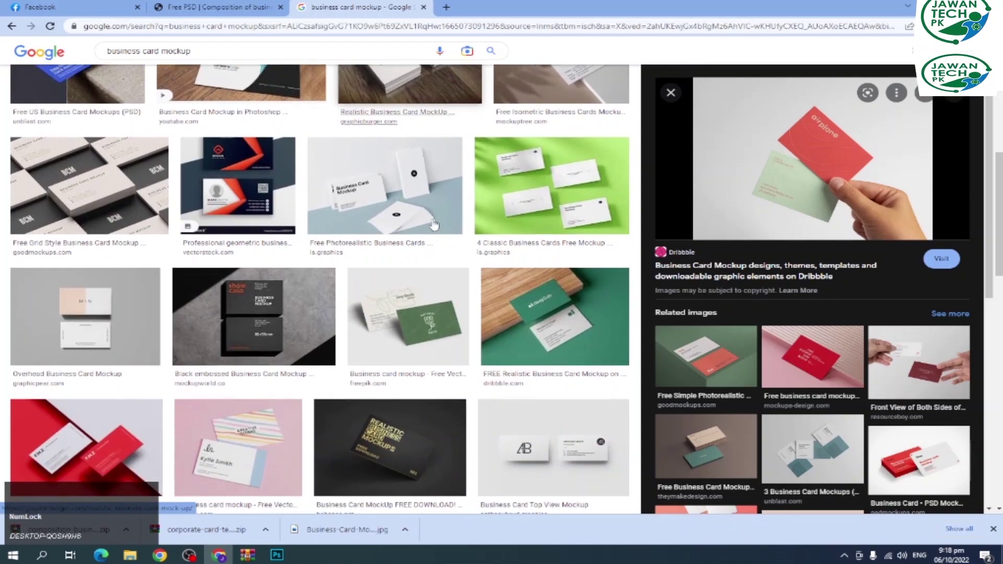
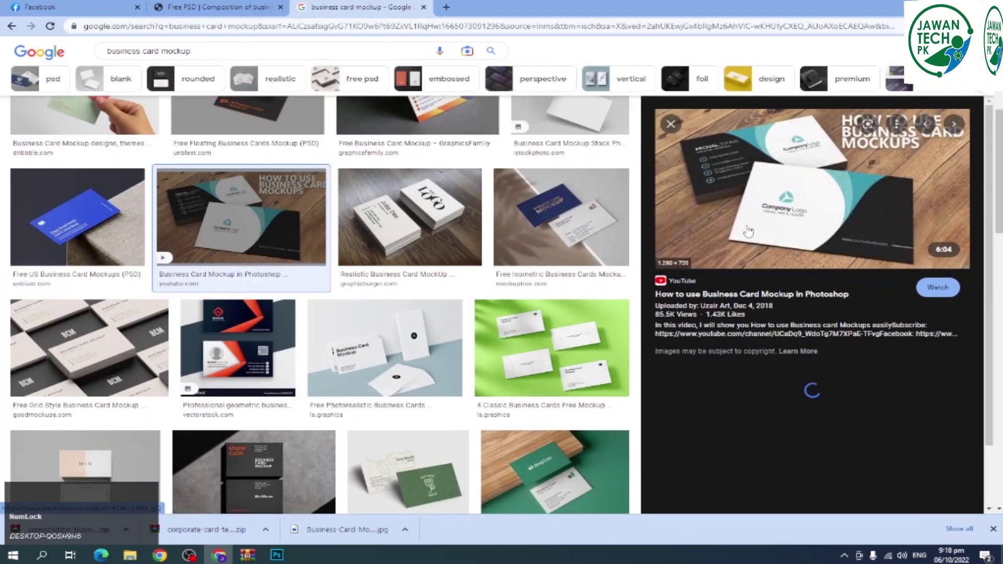
{"action": "scroll", "scroll_direction": "down", "scroll_amount": 3}
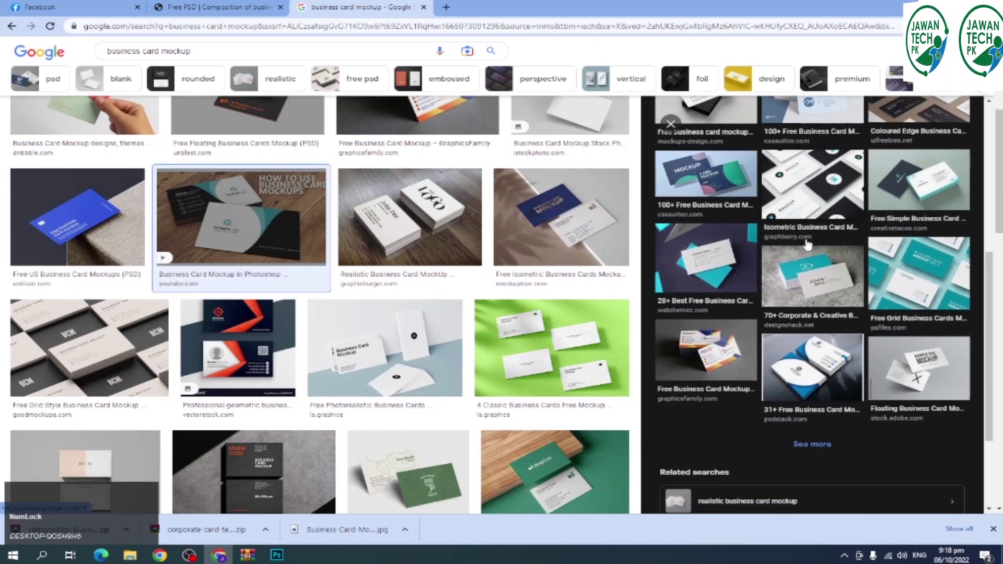
{"action": "scroll", "scroll_direction": "down", "scroll_amount": 3}
{"action": "left_click", "coordinate": [823, 226]}
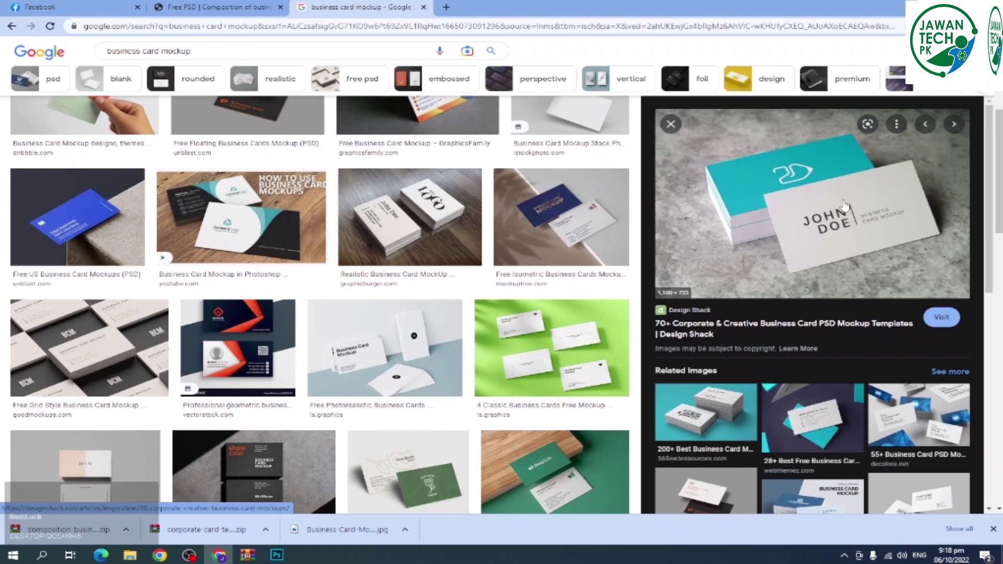
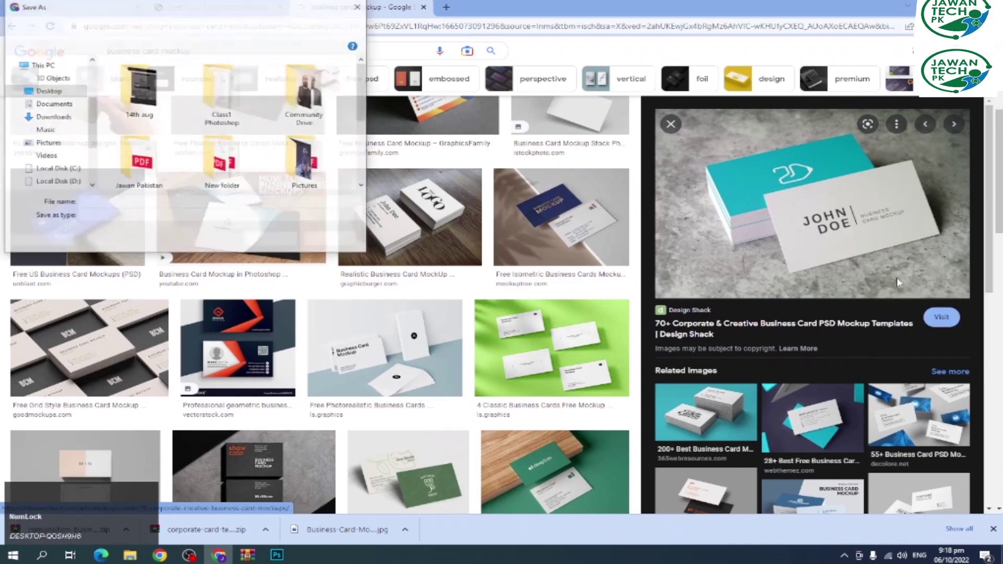
{"action": "key", "text": "Return"}
{"action": "right_click", "coordinate": [738, 229]}
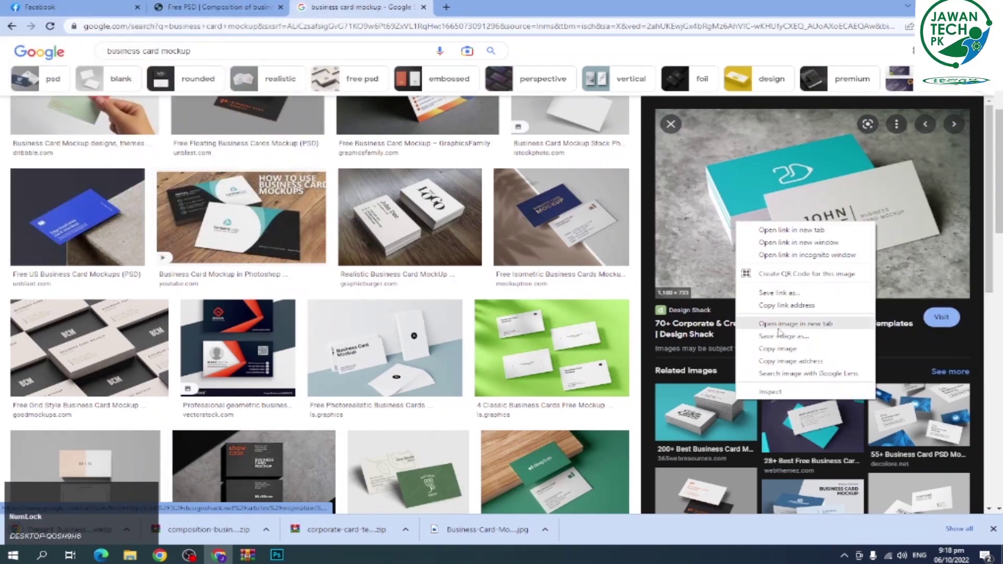
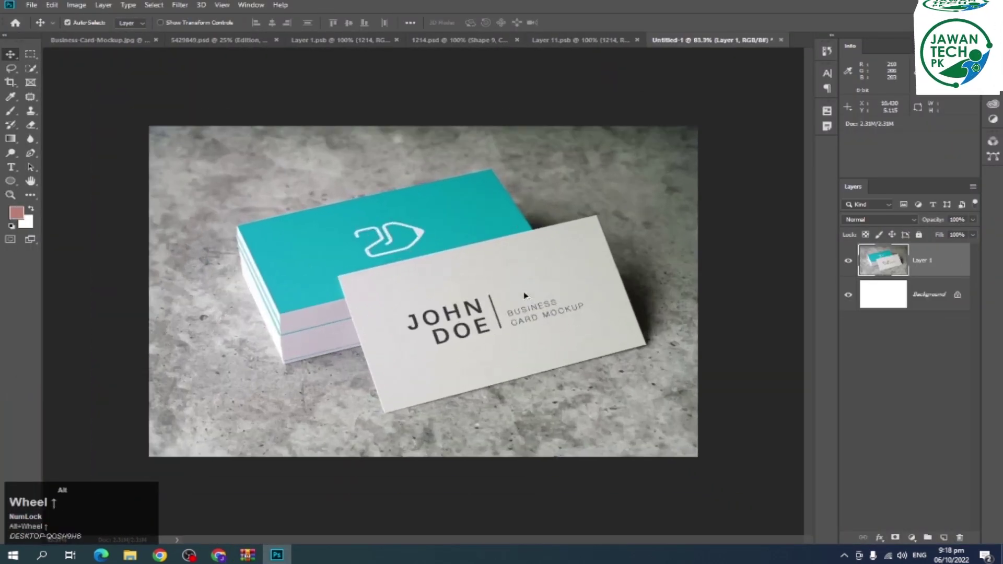
- Delete the white Background layer of the new mockup document from the clipboard image
{"action": "scroll", "scroll_direction": "up", "scroll_amount": 3}
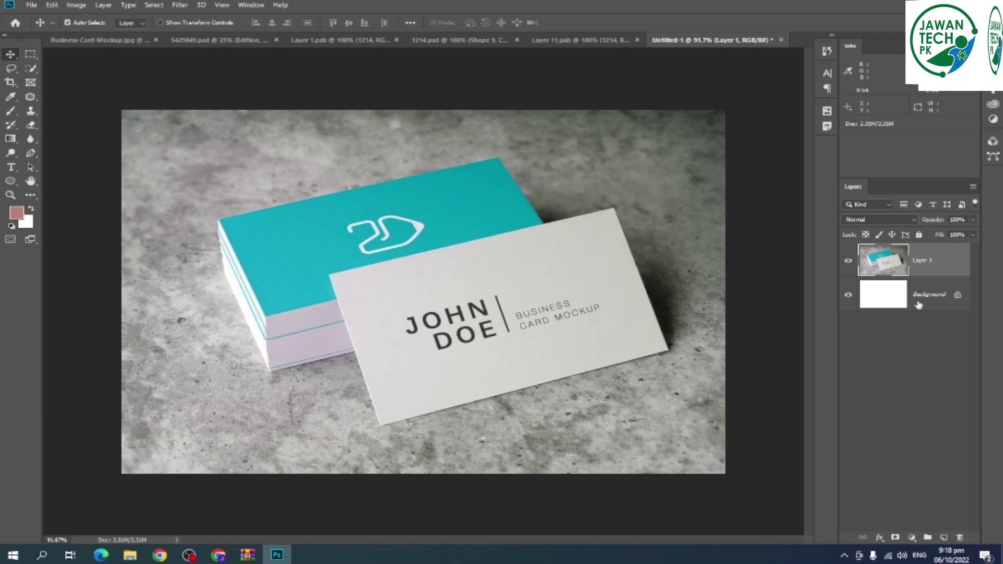
{"action": "left_click", "coordinate": [953, 300]}
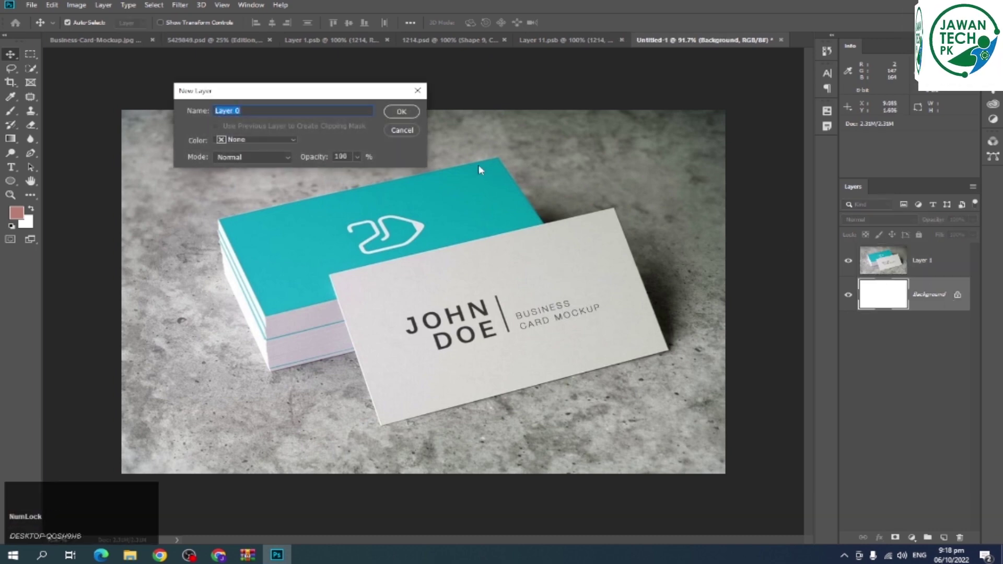
{"action": "left_click", "coordinate": [414, 115]}
{"action": "key", "text": "Delete"}
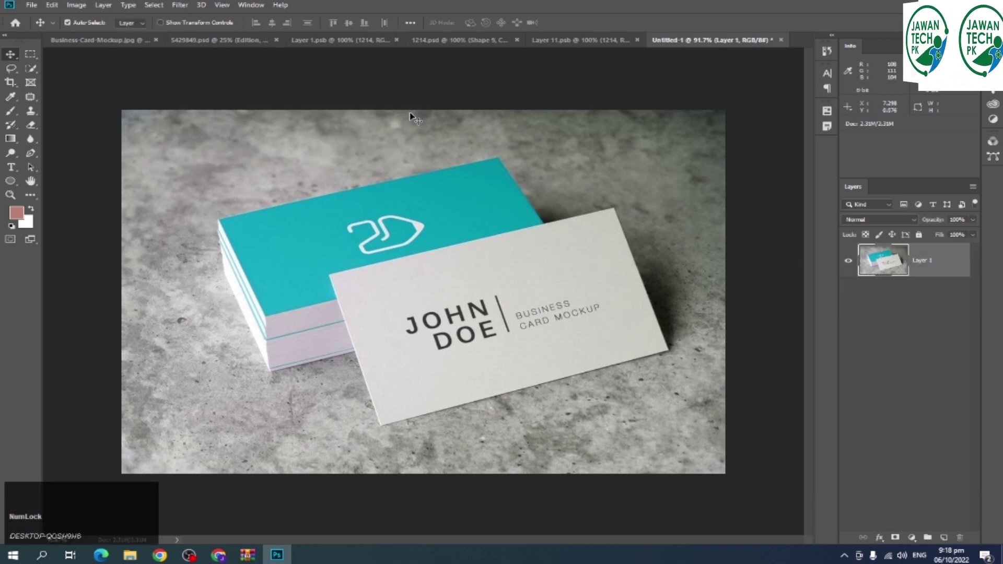
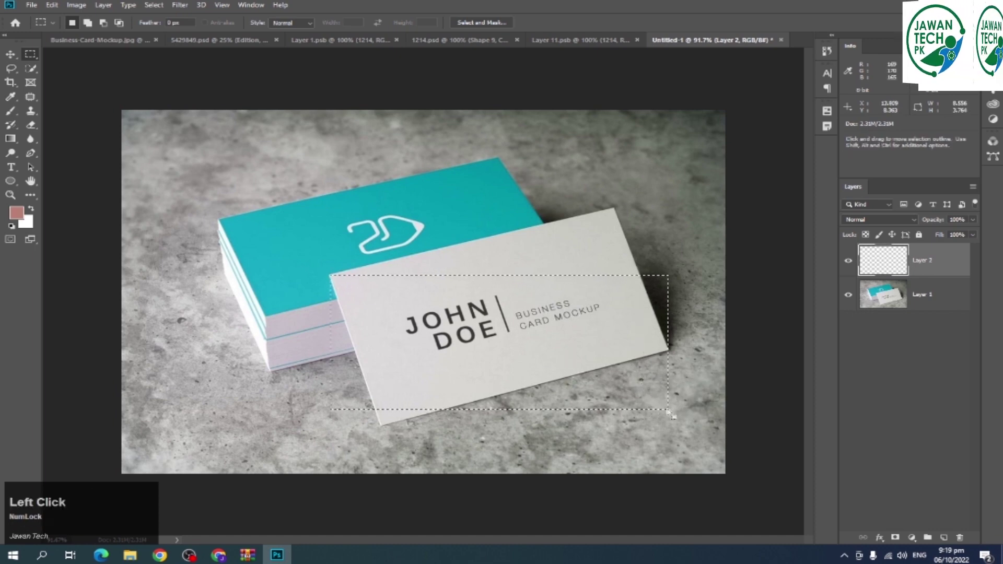
- Fill the front-card marquee selection with pink on a new layer for the smart object
{"action": "key", "text": "alt+BackSpace"}
{"action": "key", "text": "ctrl+d"}
{"action": "key", "text": "v"}
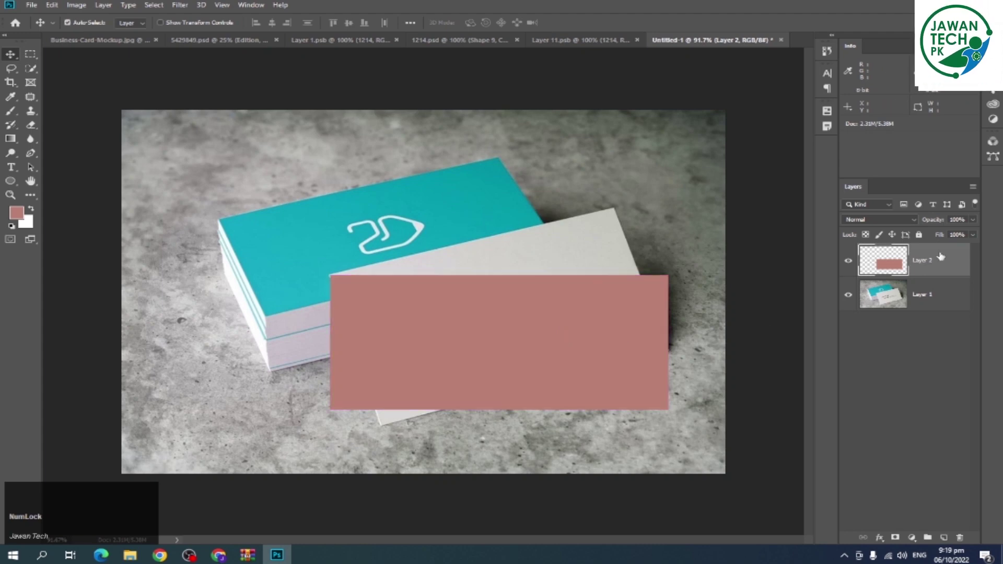
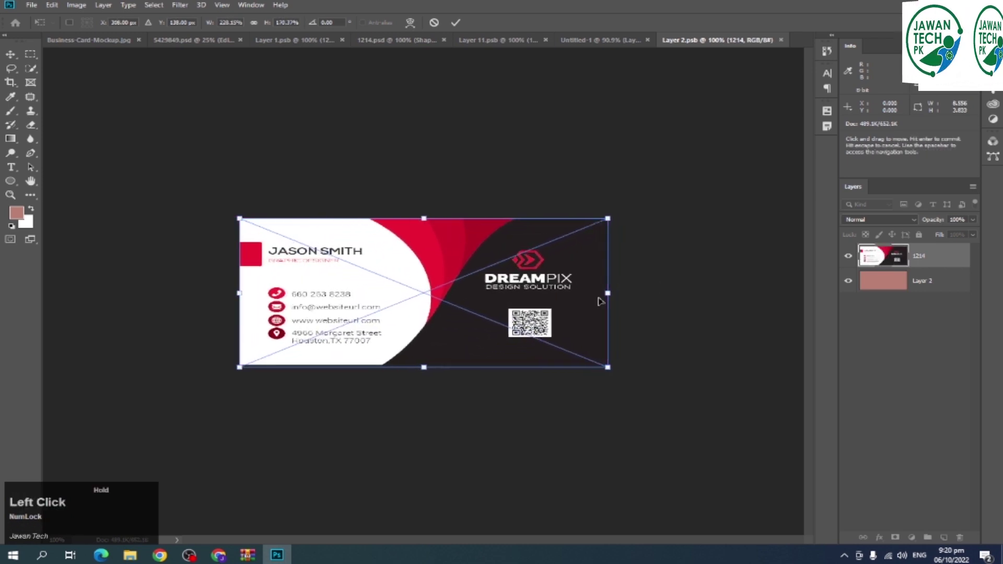
- Commit the DreamPix card design inside the smart object, save it, and return to the mockup
{"action": "key", "text": "Return"}
{"action": "key", "text": "ctrl+s"}
{"action": "left_click", "coordinate": [605, 45]}
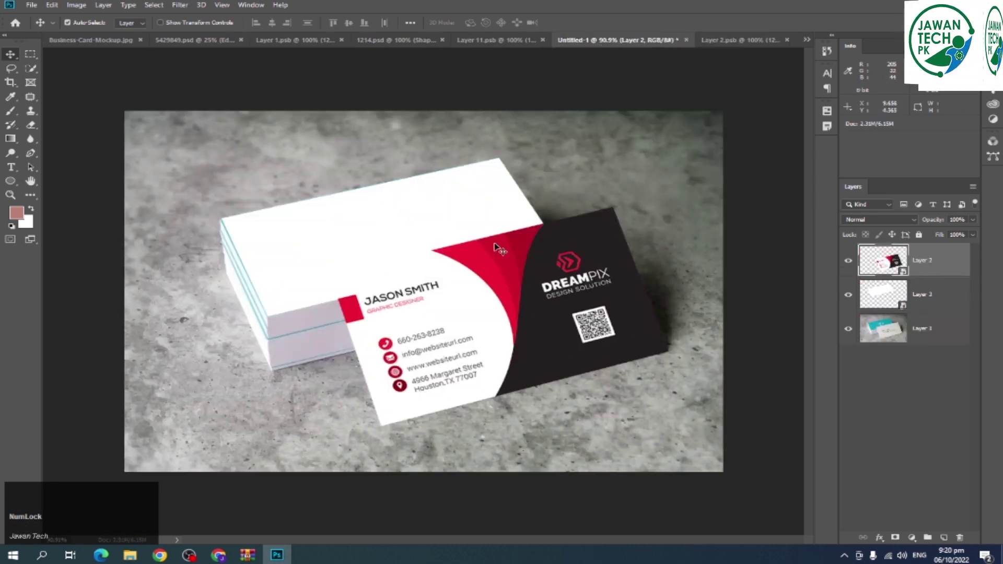
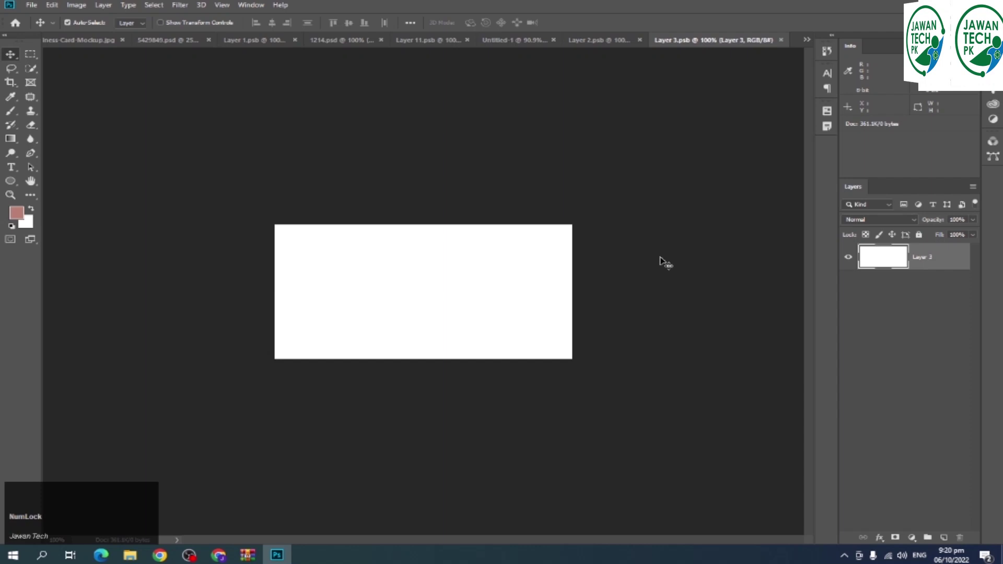
- Copy the DreamPix logo onto its own layer and fill the card rectangle with red
{"action": "left_click", "coordinate": [18, 183]}
{"action": "key", "text": "space"}
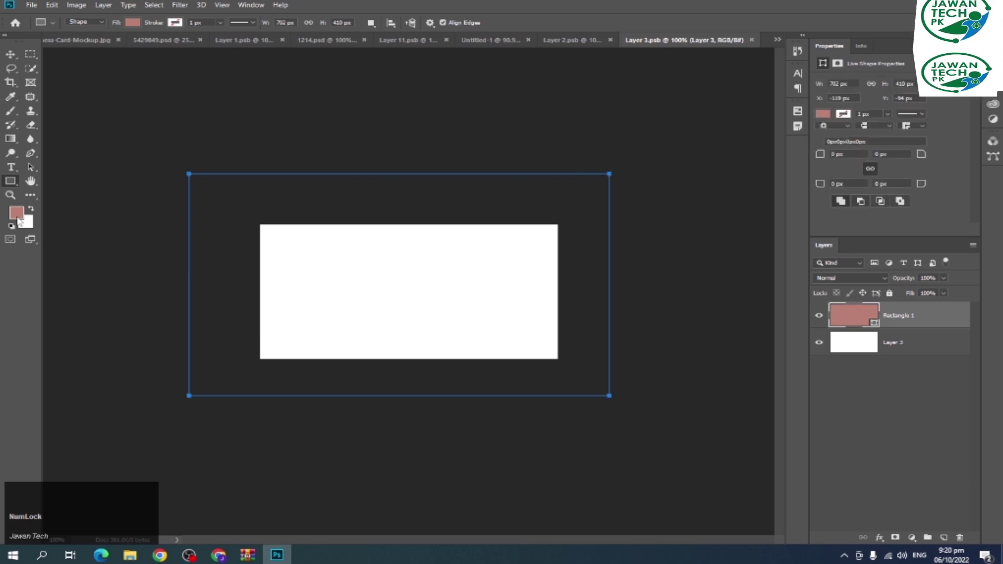
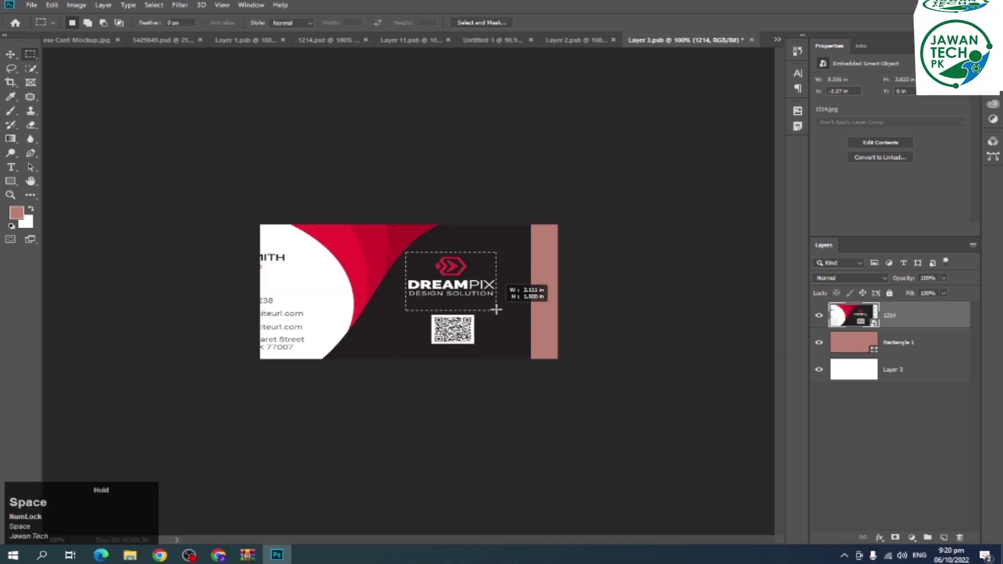
{"action": "key", "text": "v"}
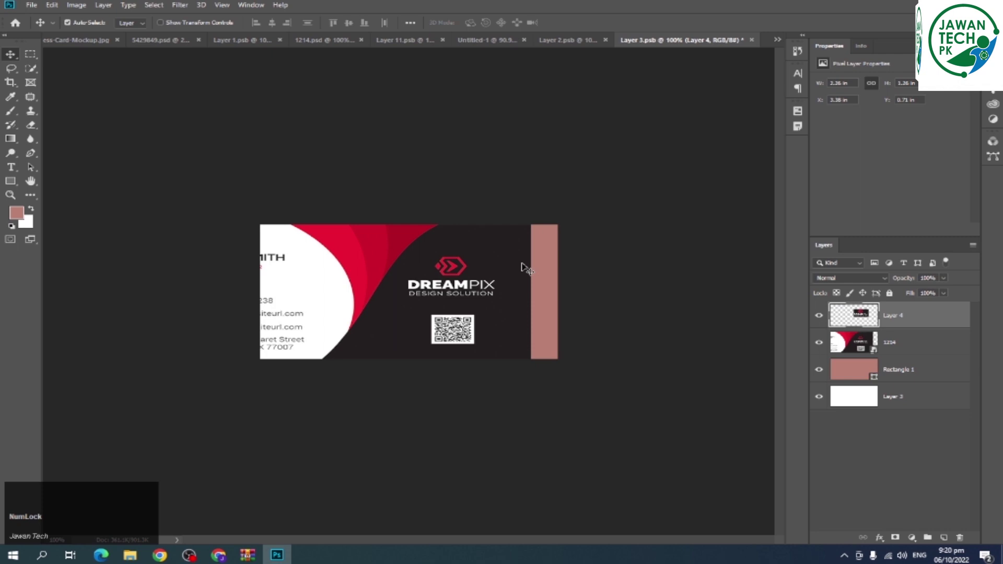
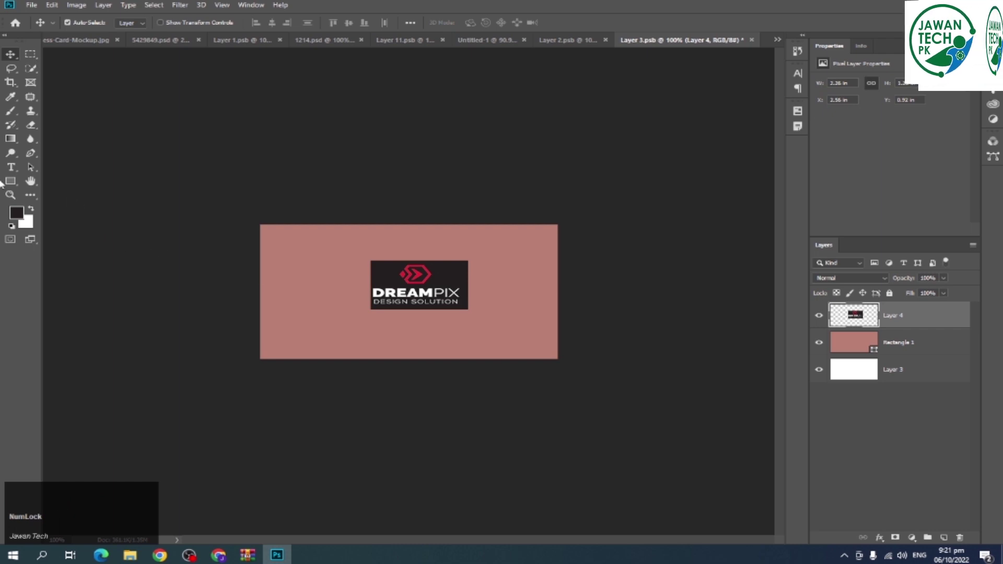
{"action": "left_click", "coordinate": [327, 261]}
{"action": "key", "text": "alt+BackSpace"}
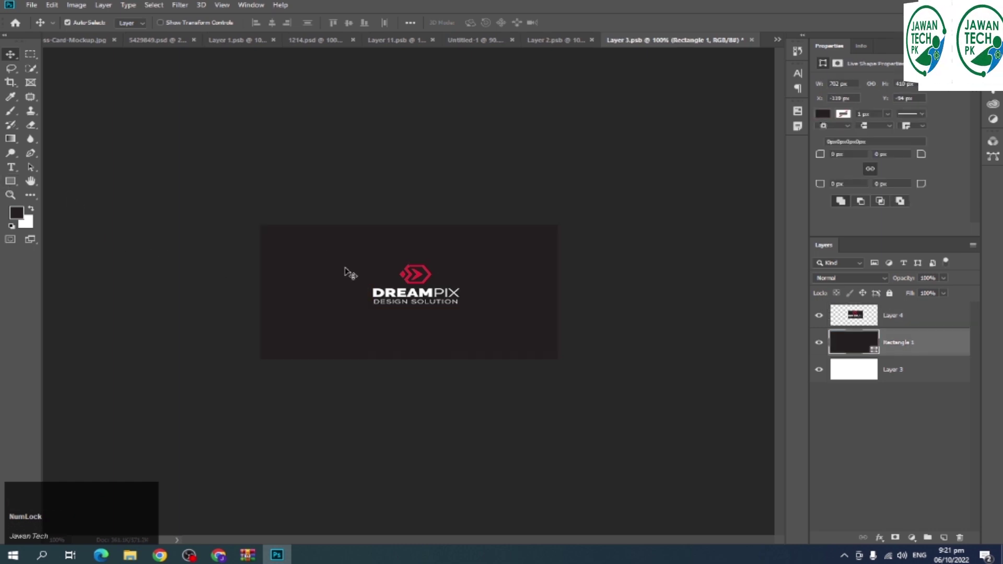
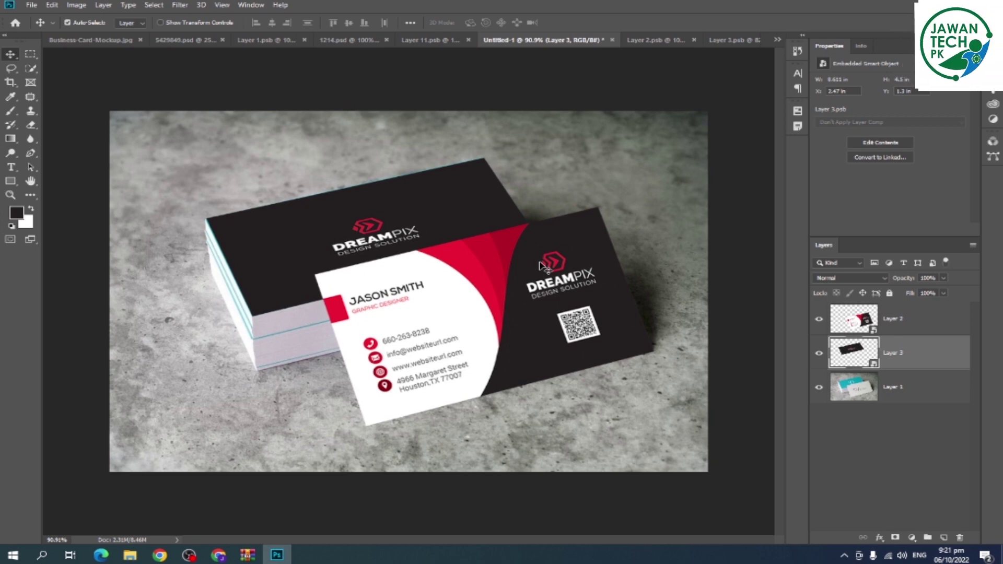
- Recolour Rectangle 1 red in the Layer 3 smart object, save, and view the red card stack
{"action": "left_click", "coordinate": [655, 40]}
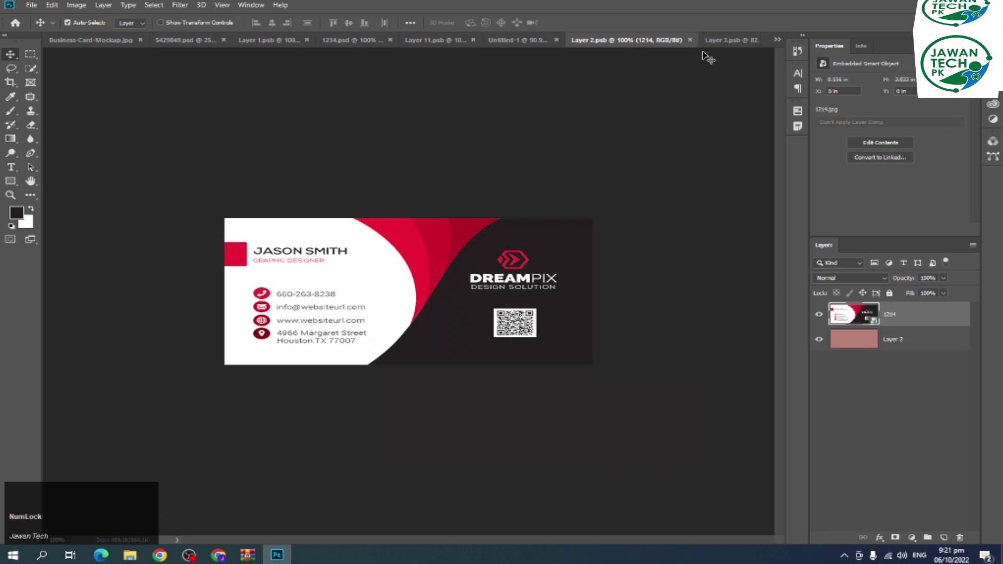
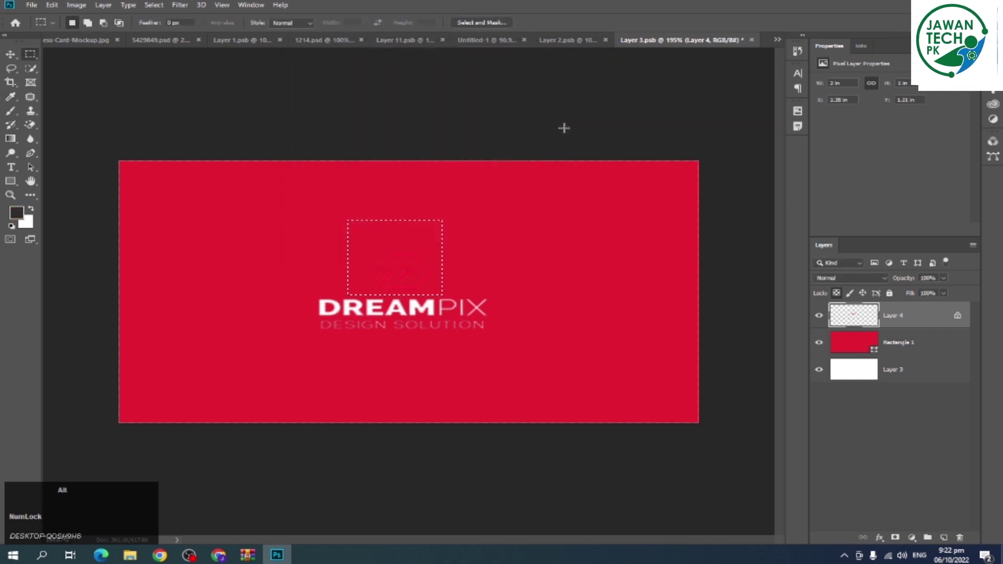
{"action": "key", "text": "alt+BackSpace"}
{"action": "key", "text": "ctrl+d"}
{"action": "key", "text": "v"}
{"action": "key", "text": "ctrl+s"}
{"action": "left_click", "coordinate": [560, 44]}
{"action": "left_click", "coordinate": [515, 46]}
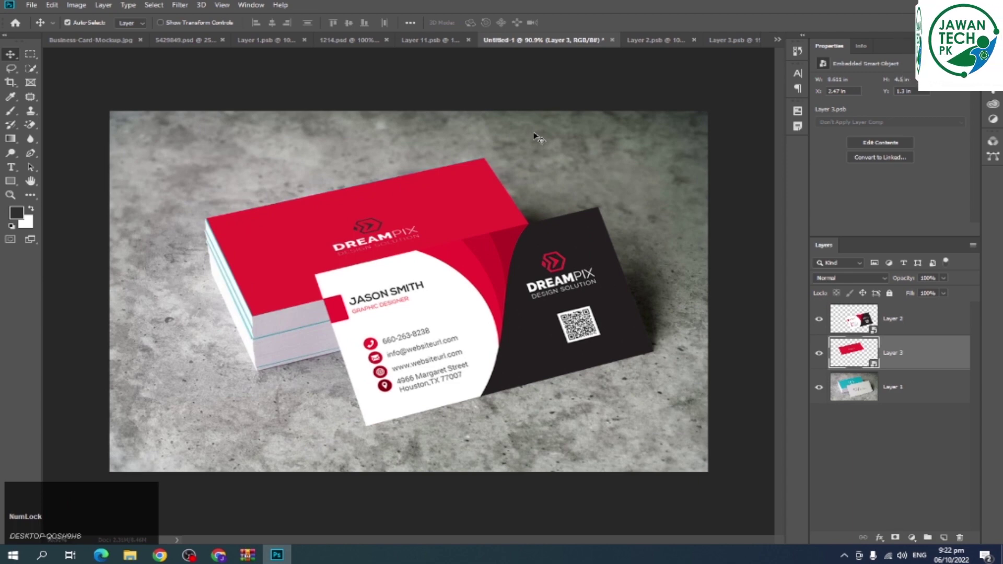
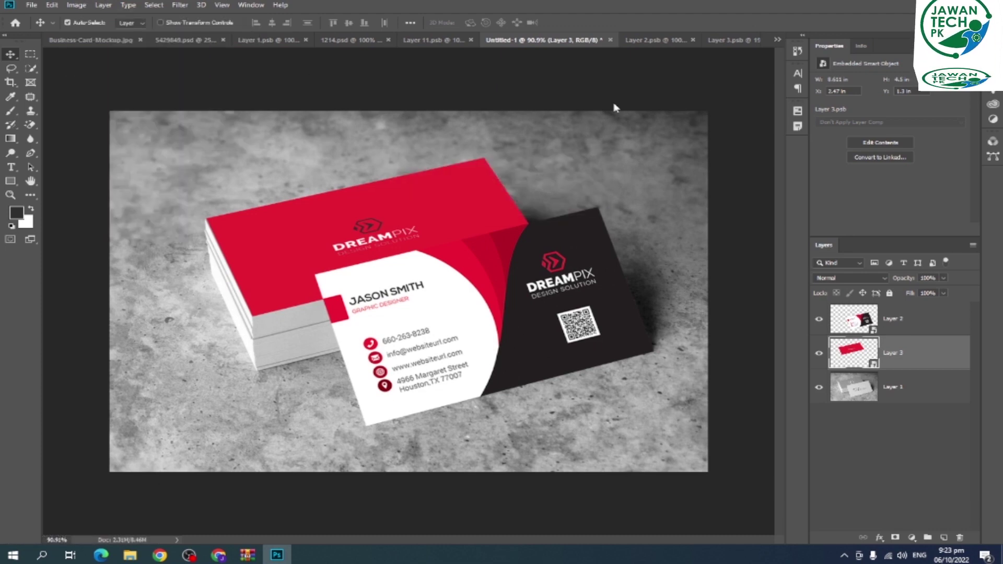
- Close the Layer 2, Layer 3, Untitled-1 and Business-Card-Mockup tabs, leaving 1214.psd
{"action": "left_click", "coordinate": [612, 41]}
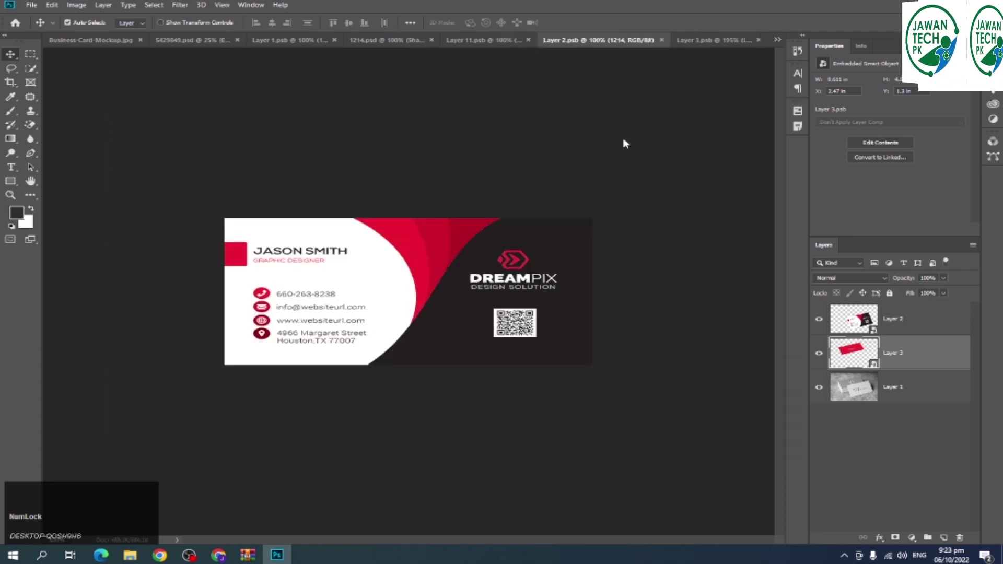
{"action": "key", "text": "ctrl+w"}
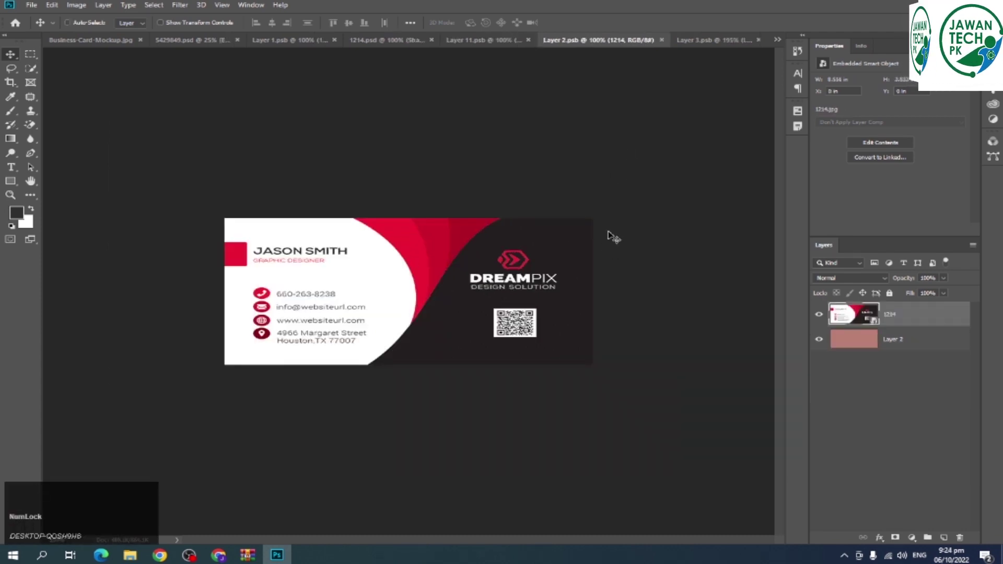
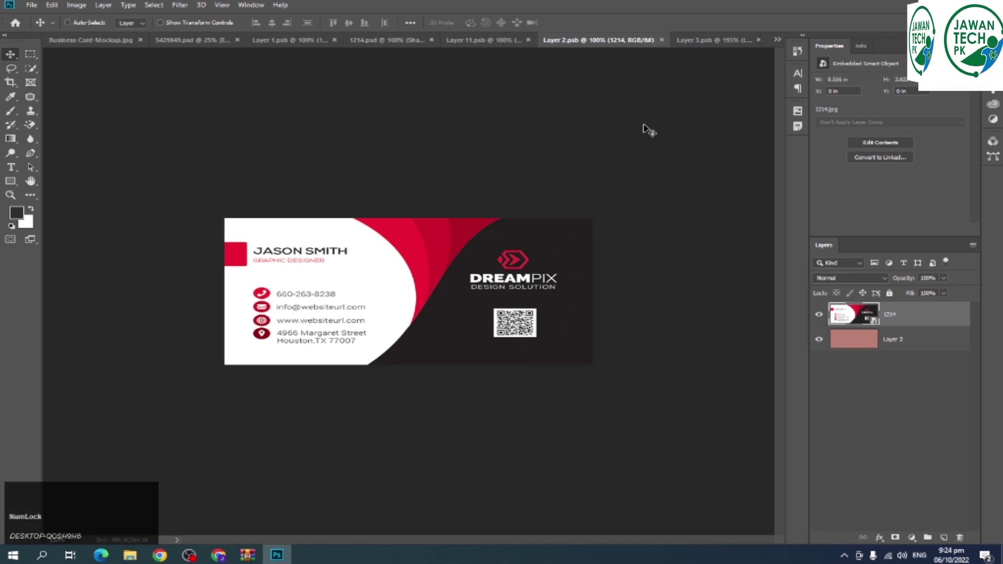
{"action": "key", "text": "ctrl+w"}
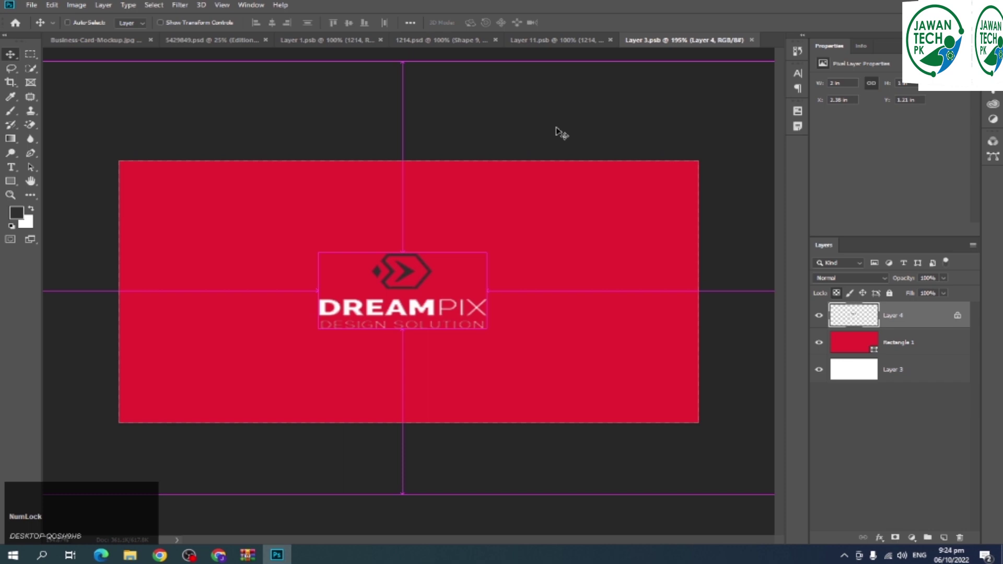
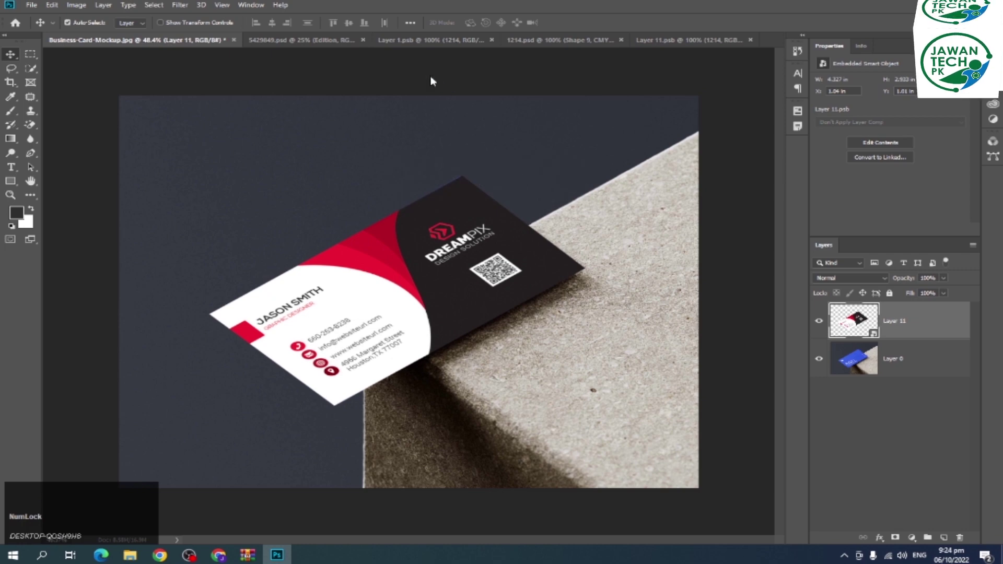
{"action": "left_click", "coordinate": [335, 43]}
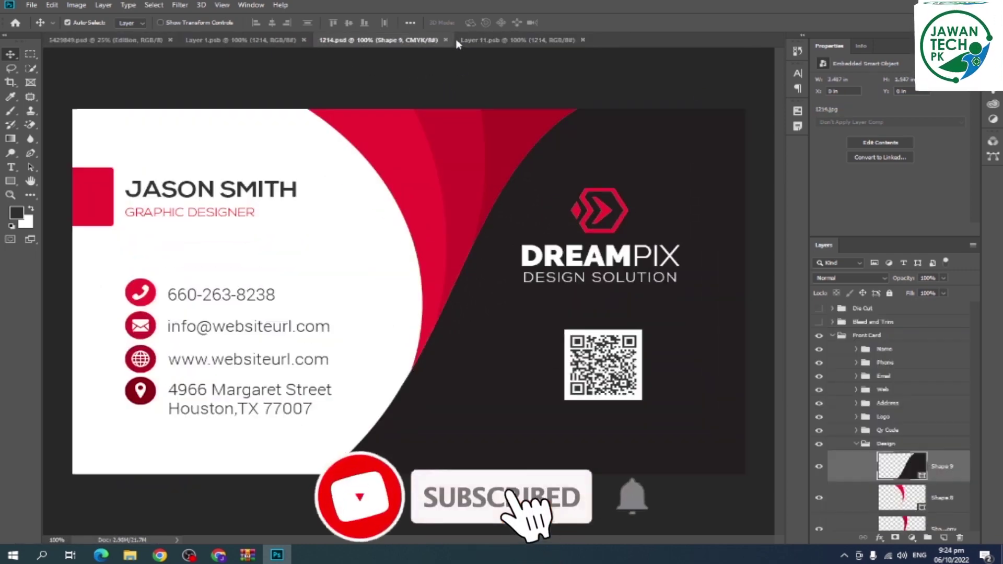
{"action": "key", "text": "ctrl+w"}
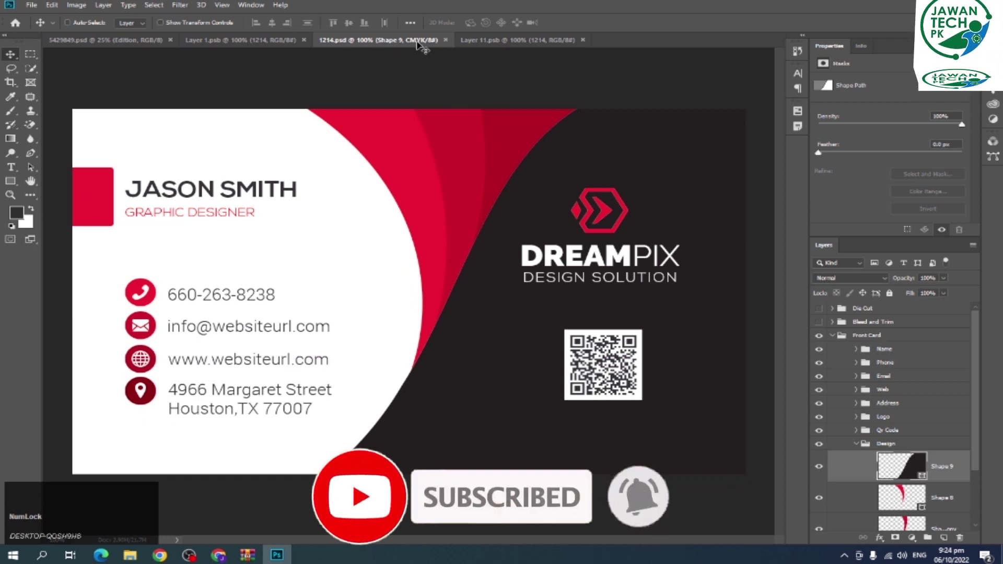
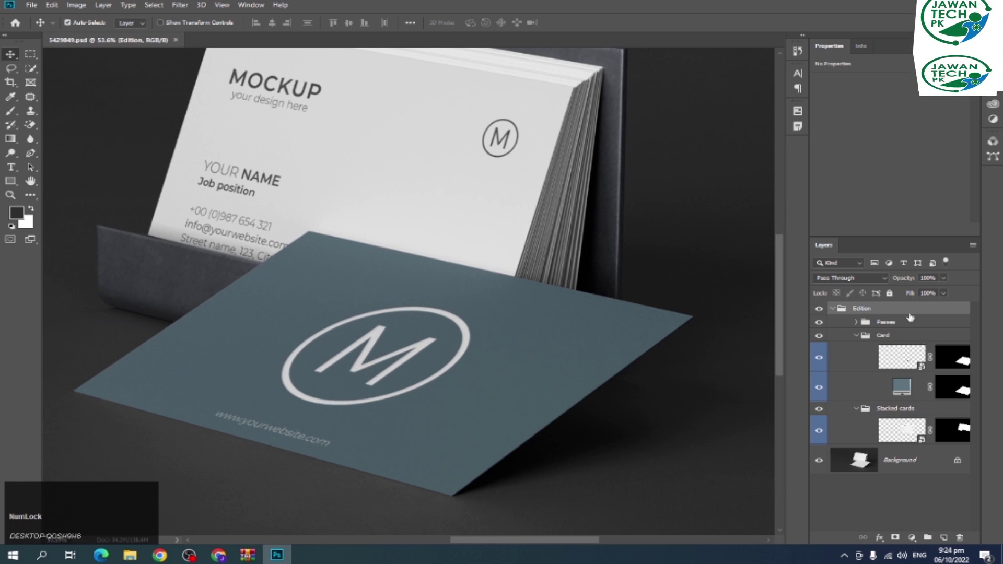
- Cancel the card image placement and clear the 'Place your design here' canvas to transparent
{"action": "scroll", "scroll_direction": "down", "scroll_amount": 3}
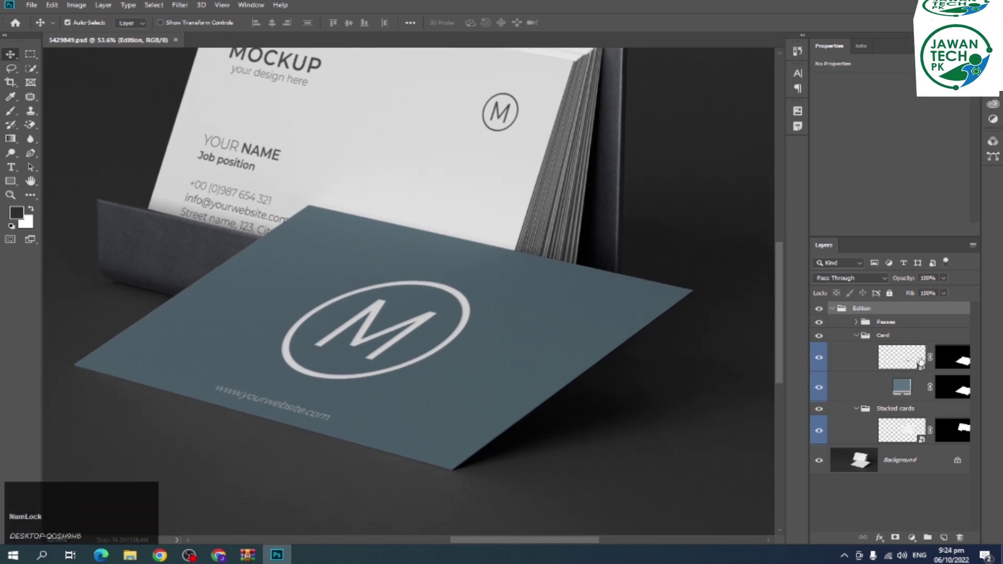
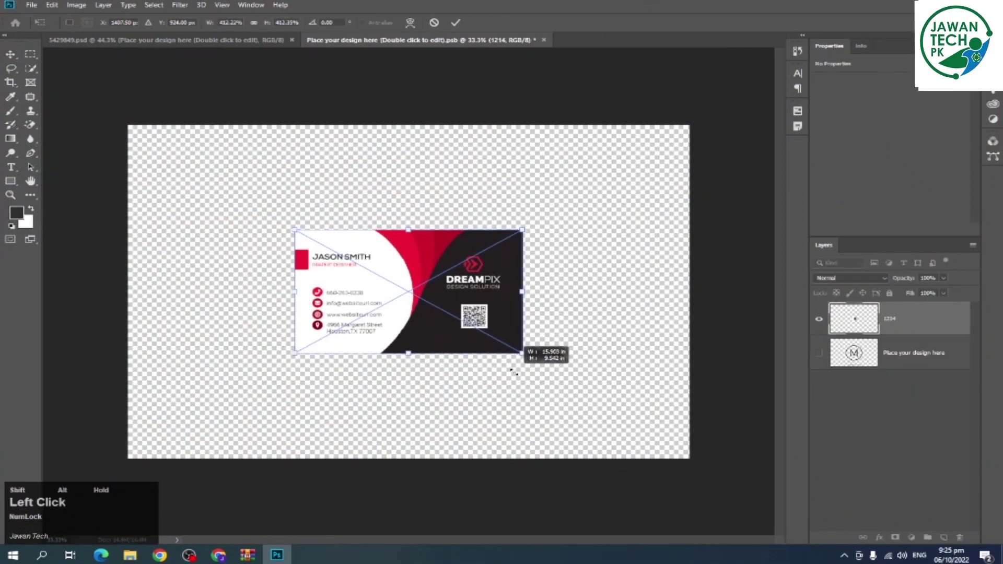
{"action": "key", "text": "Return"}
{"action": "key", "text": "Delete"}
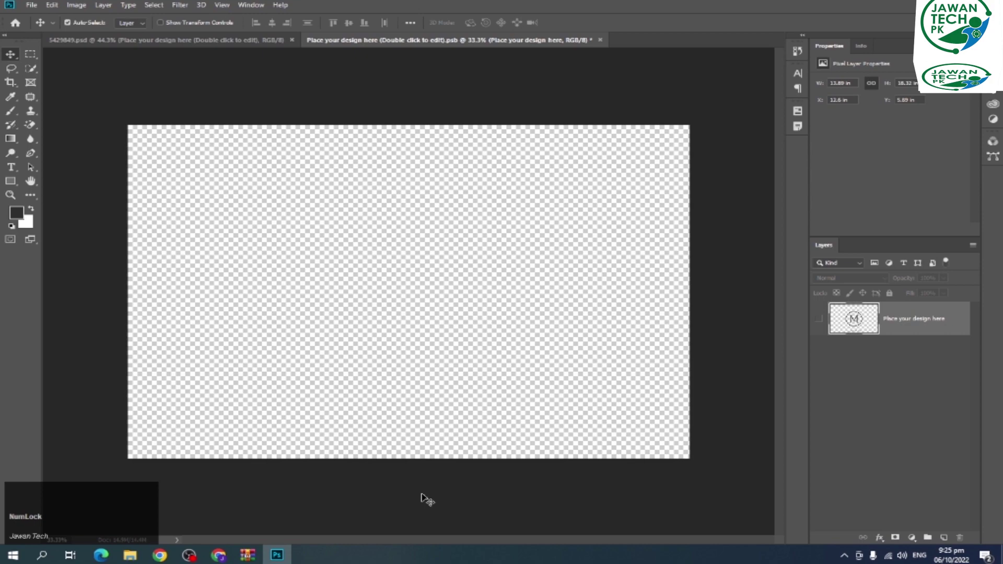
- Run a Google image search for 'logo' in a new Chrome tab
{"action": "left_click", "coordinate": [238, 554]}
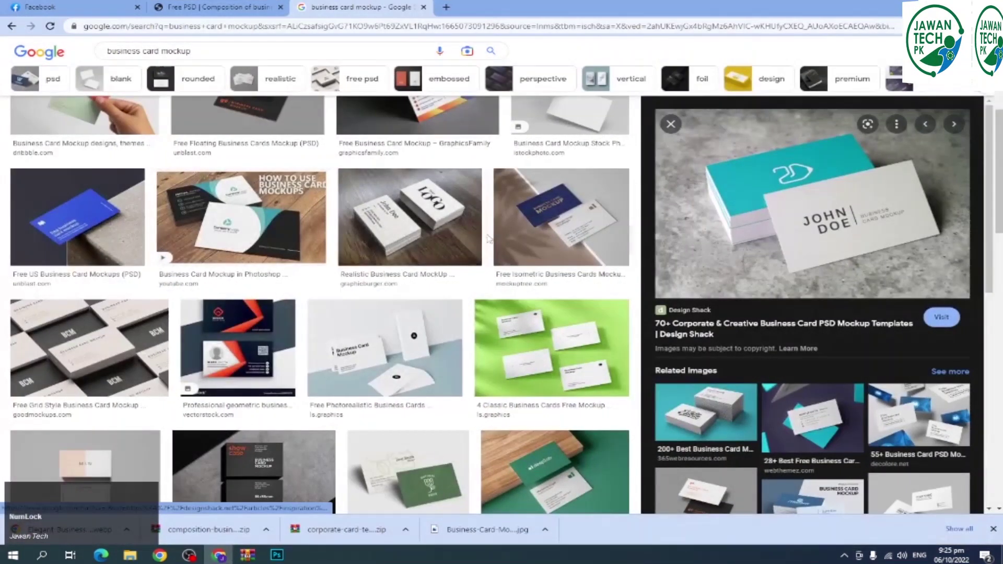
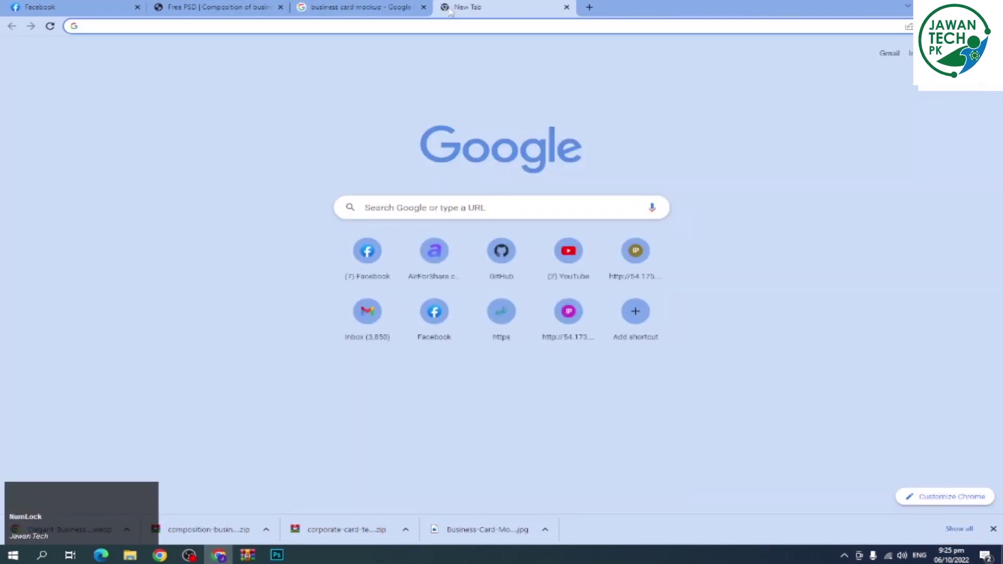
{"action": "type", "text": "logo"}
{"action": "key", "text": "Return"}
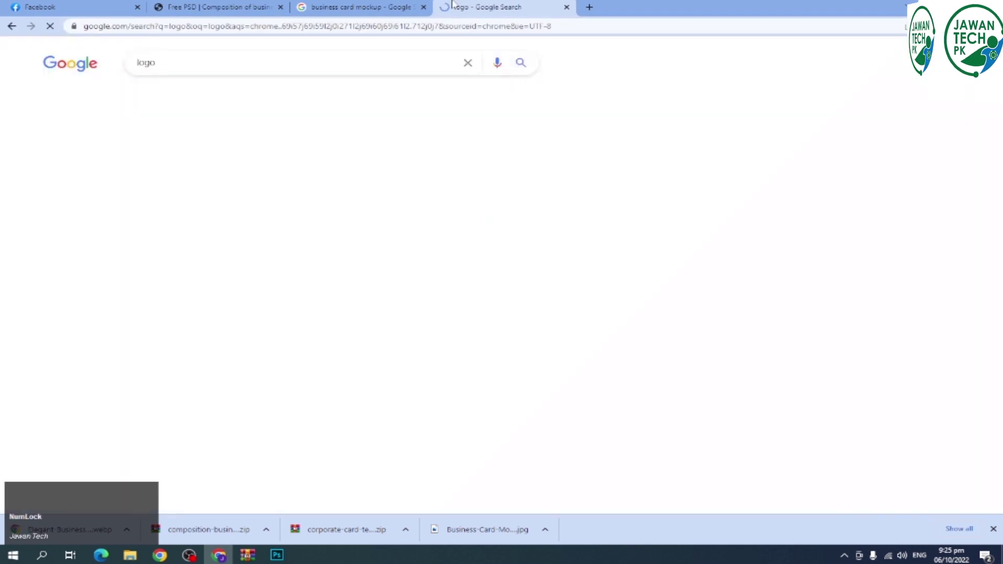
{"action": "left_click", "coordinate": [488, 329]}
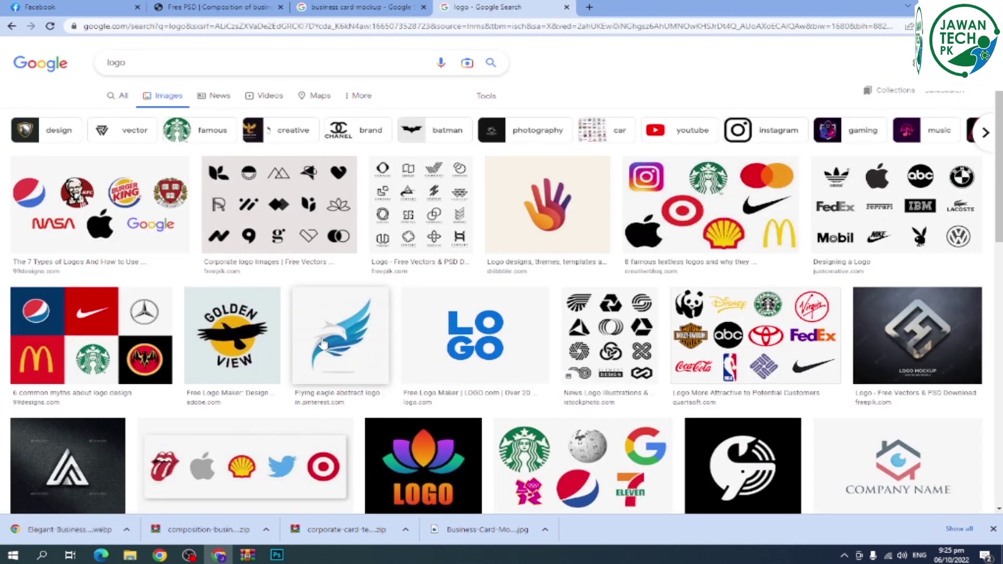
{"action": "scroll", "scroll_direction": "down", "scroll_amount": 3}
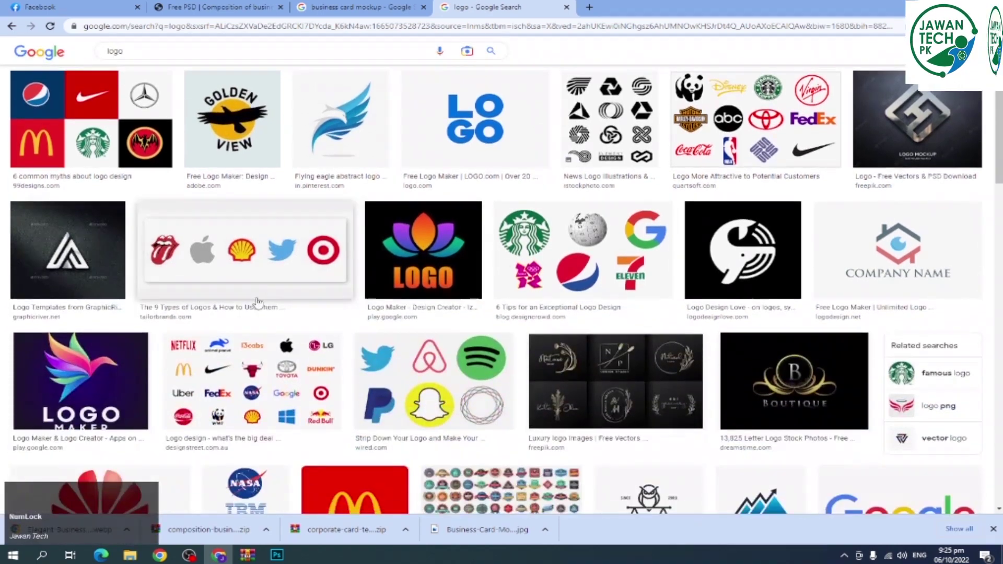
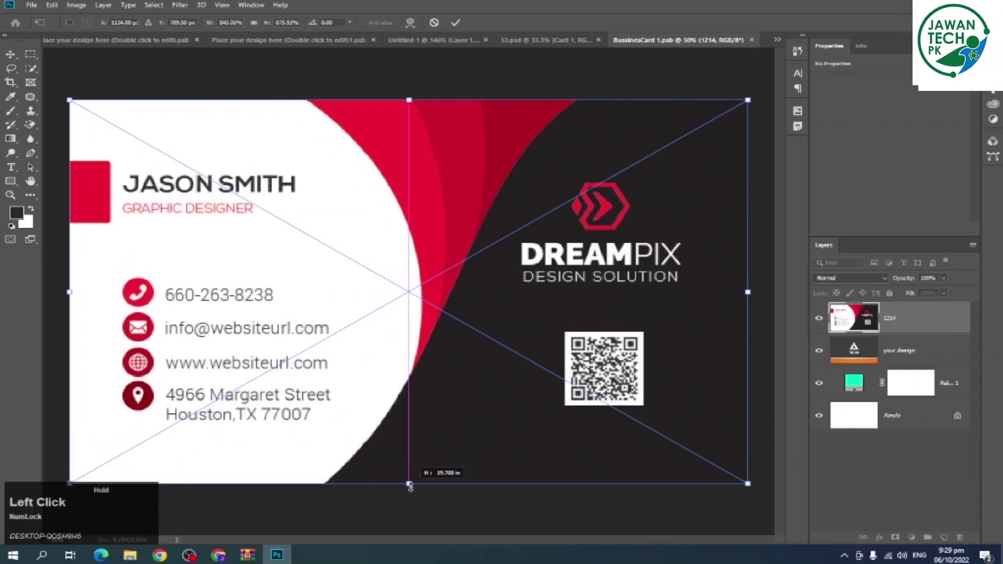
- Commit the 1214.jpg card scaled to fill BussinesCard 1.psb and save the contents
{"action": "key", "text": "Return"}
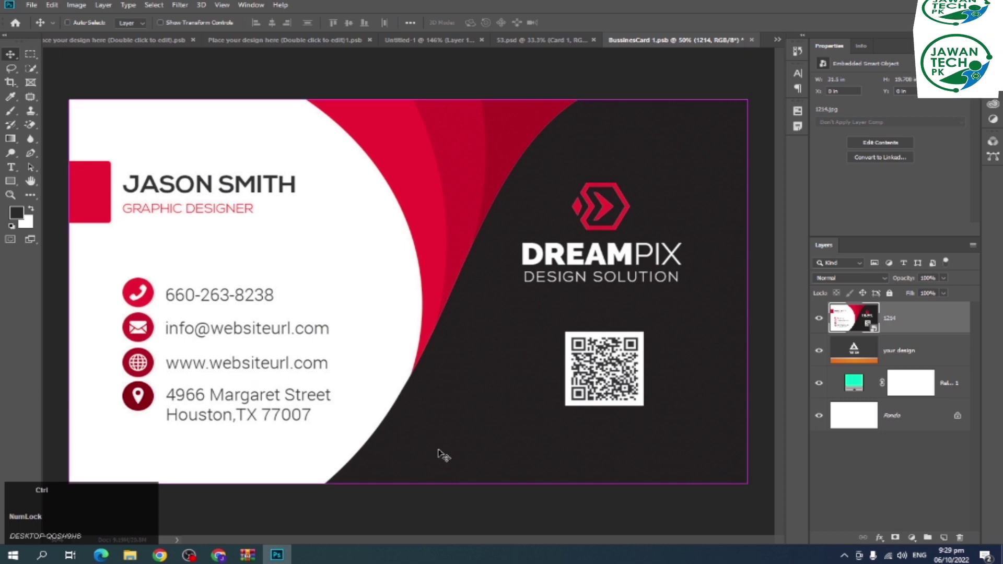
{"action": "key", "text": "ctrl+s"}
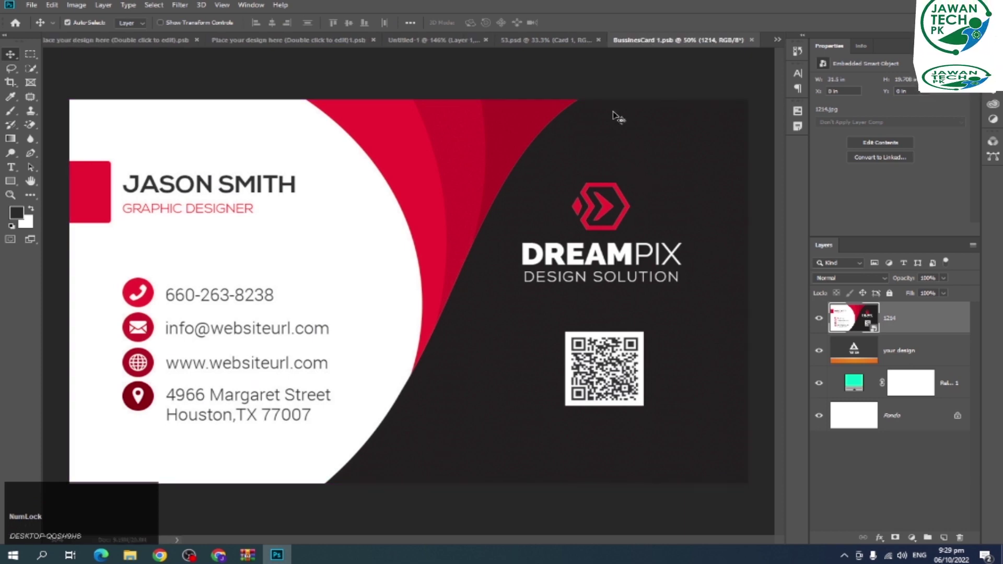
- Resize the placed Jason Smith DreamPix card design to fill the BussinesCard 2 contents
{"action": "left_click", "coordinate": [531, 49]}
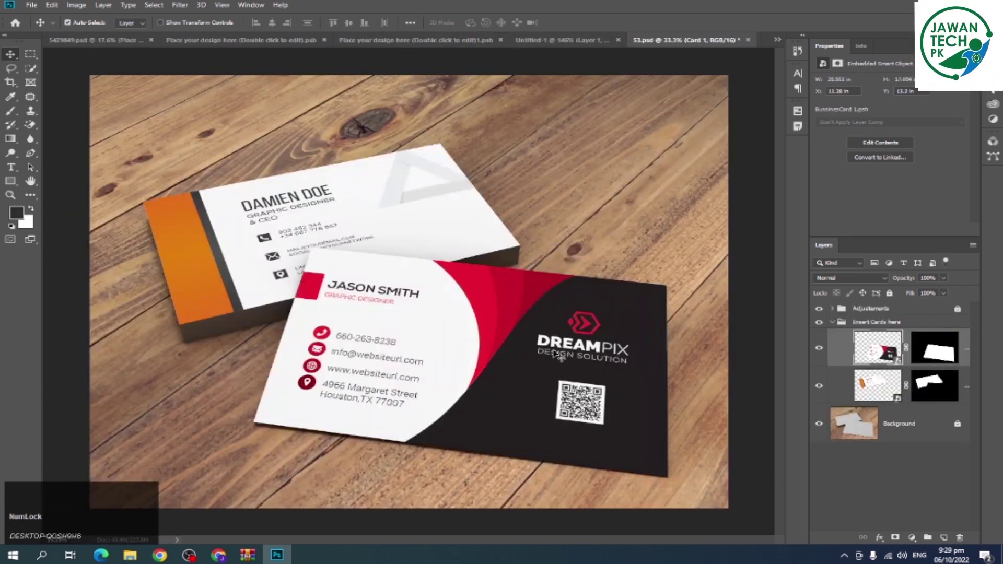
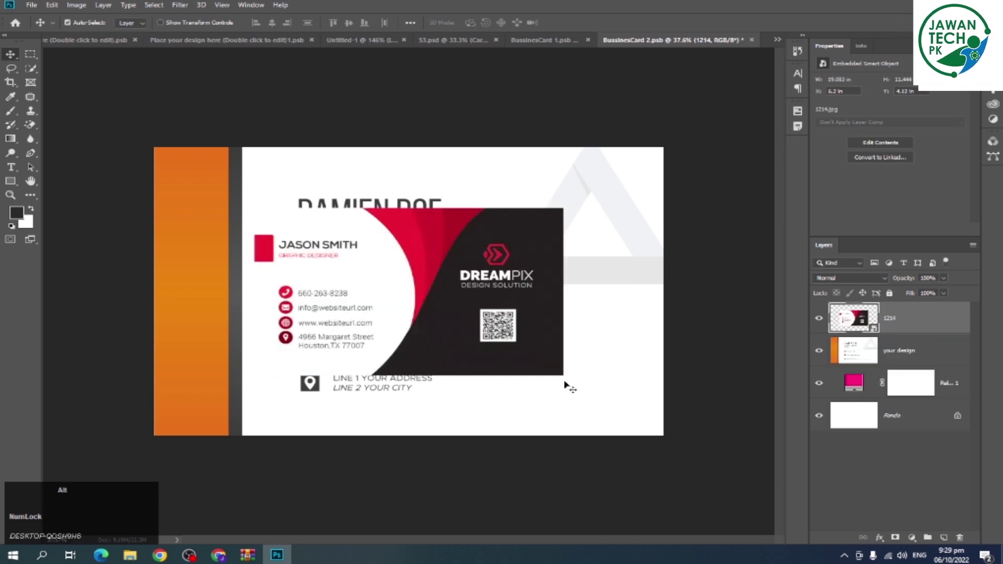
{"action": "key", "text": "ctrl+alt+a"}
{"action": "left_click", "coordinate": [262, 28]}
{"action": "left_click", "coordinate": [336, 28]}
{"action": "key", "text": "ctrl+alt+d"}
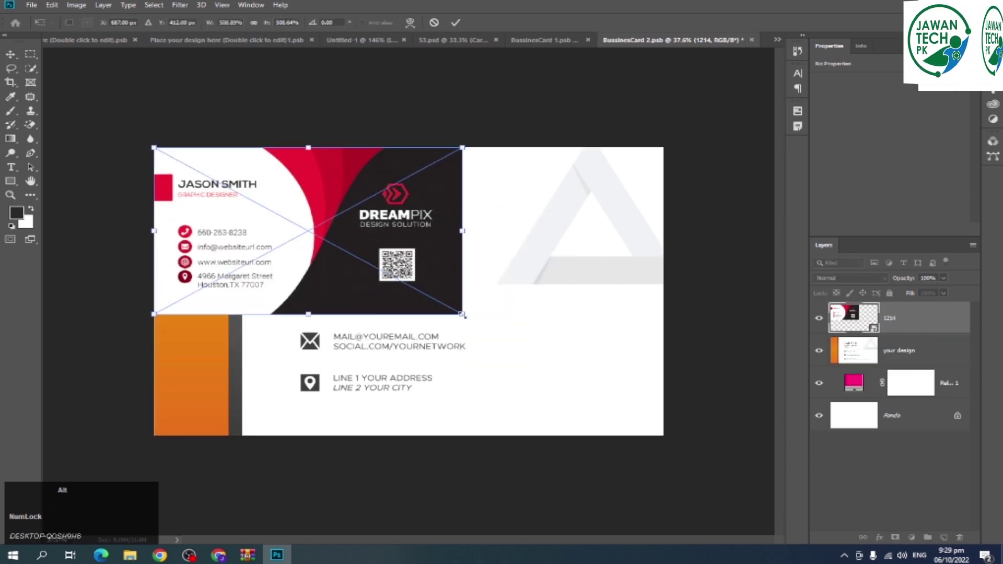
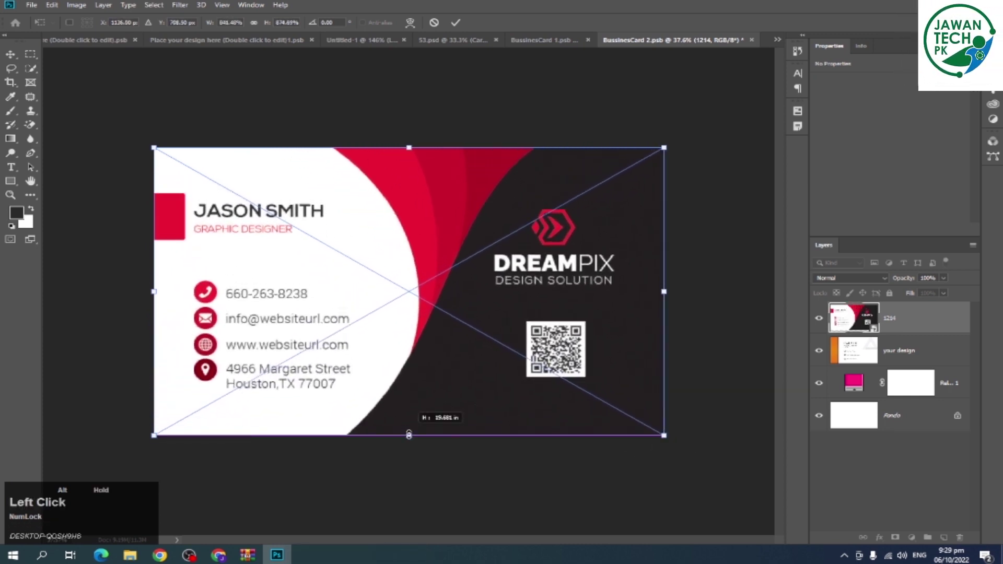
- Commit the transform, save the smart object and view the wooden-table mockup with both cards updated
{"action": "key", "text": "alt+Return"}
{"action": "key", "text": "ctrl+alt+s"}
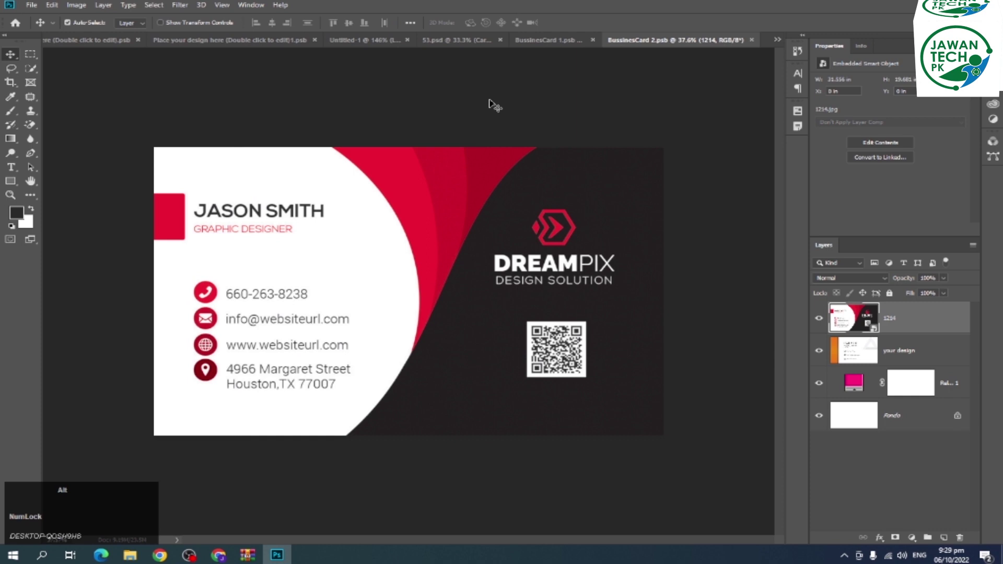
{"action": "left_click", "coordinate": [458, 47]}
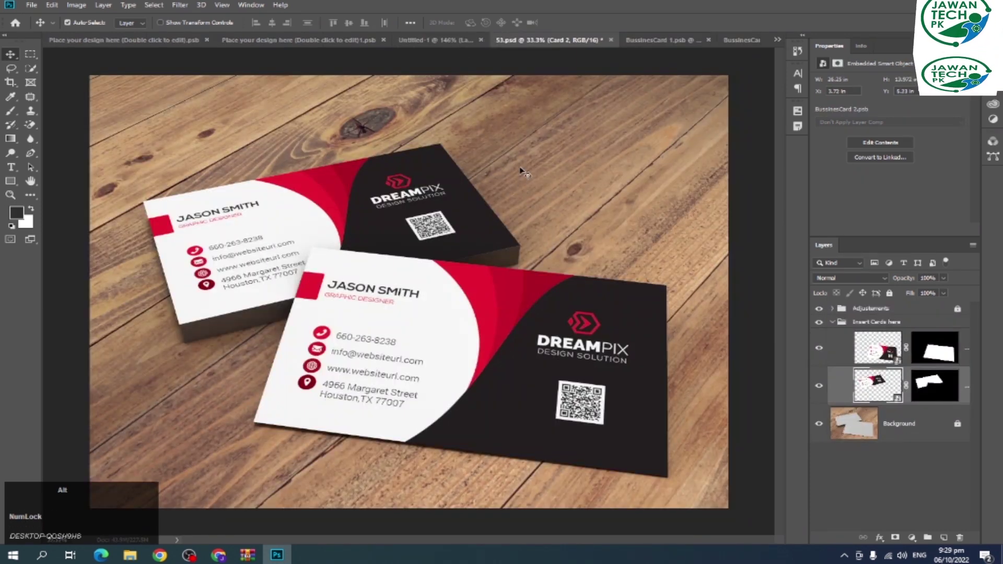
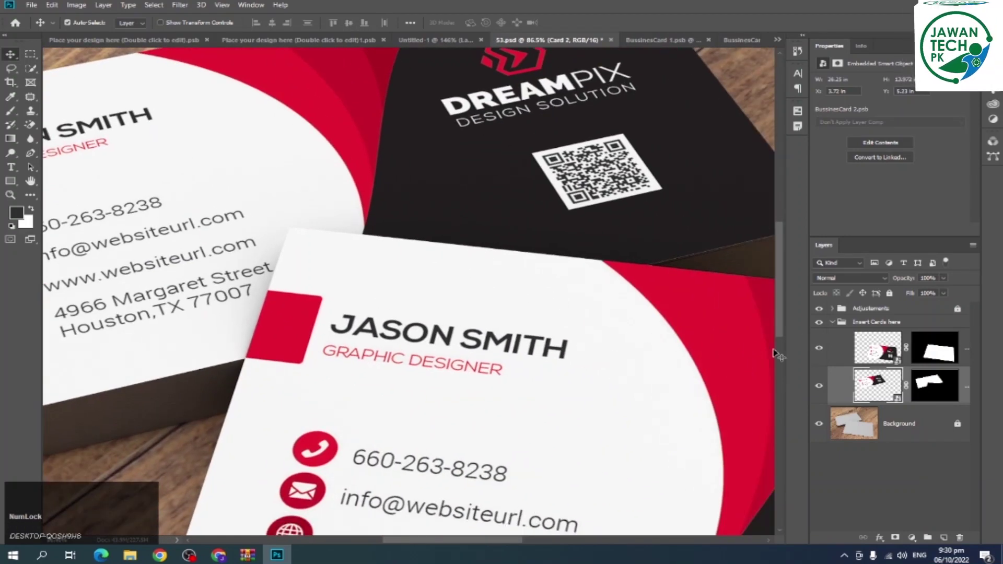
- Expand the mockup's Adjustments group and hide one of its lighting adjustment layers
{"action": "left_click", "coordinate": [836, 309]}
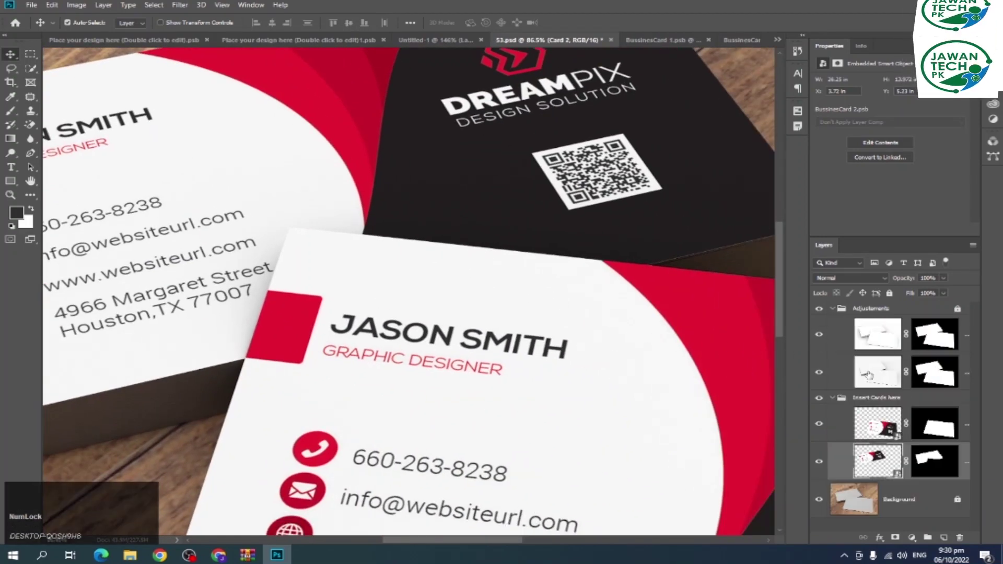
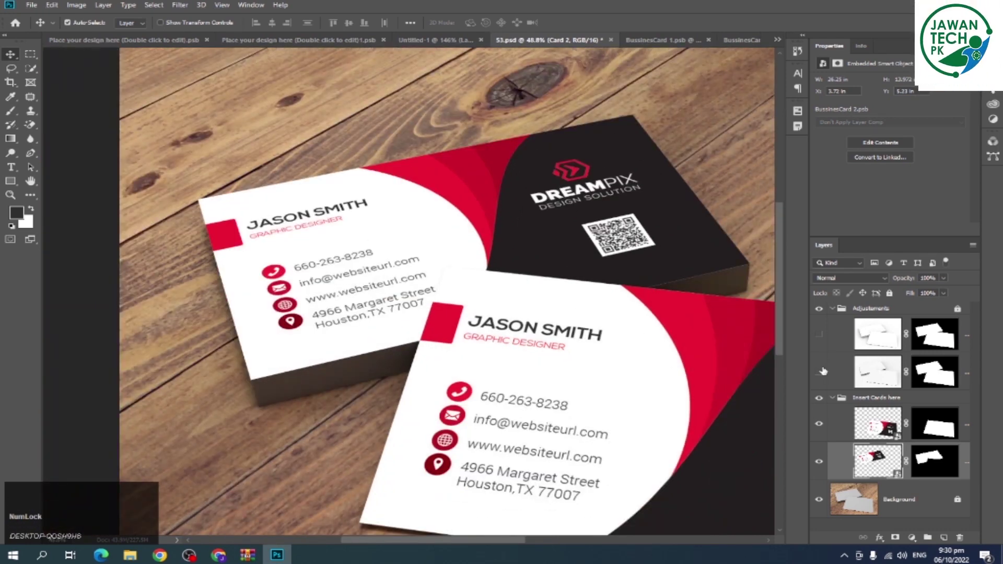
{"action": "left_click", "coordinate": [824, 373]}
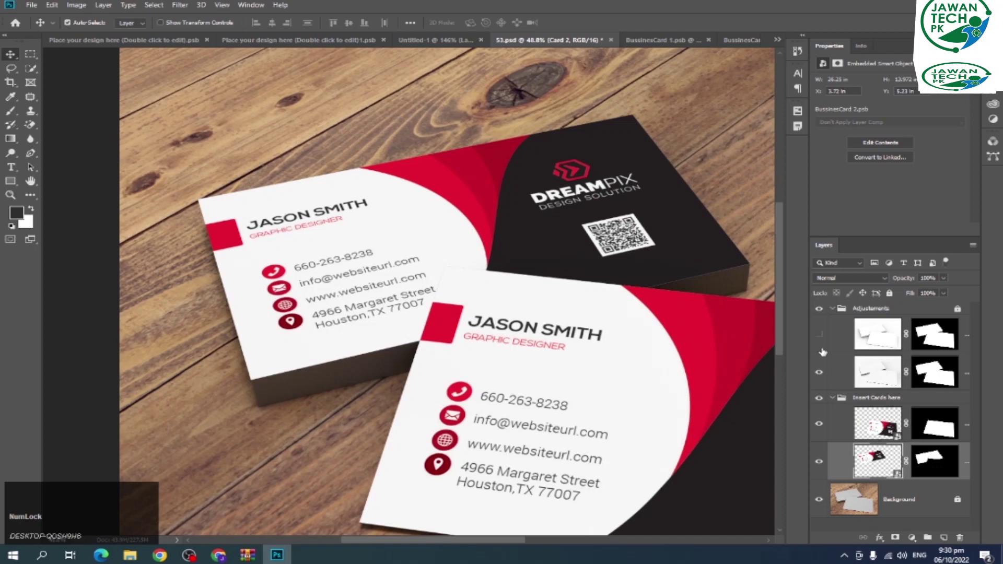
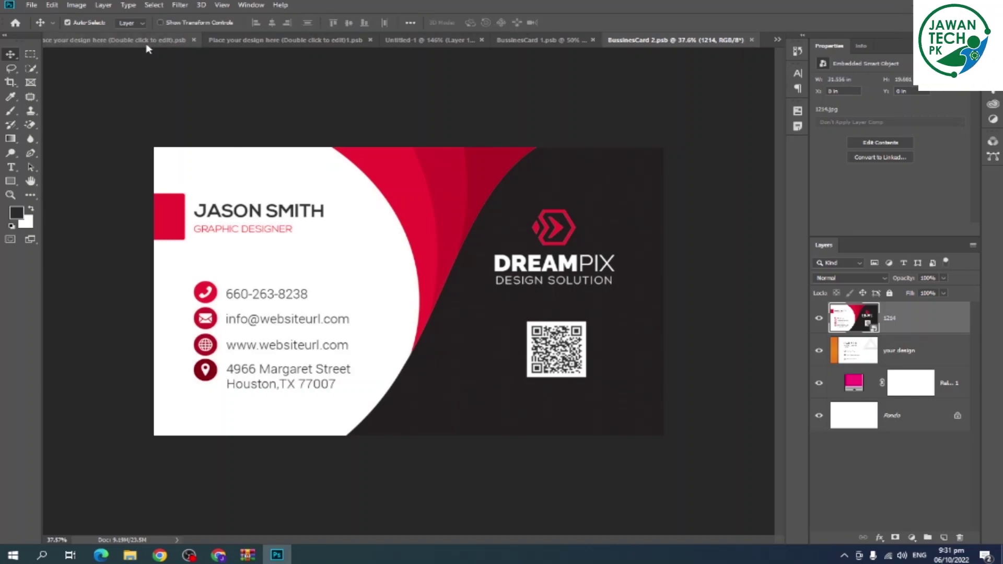
- Close the whale logo document and another leftover document
{"action": "left_click", "coordinate": [158, 42]}
{"action": "key", "text": "ctrl+w"}
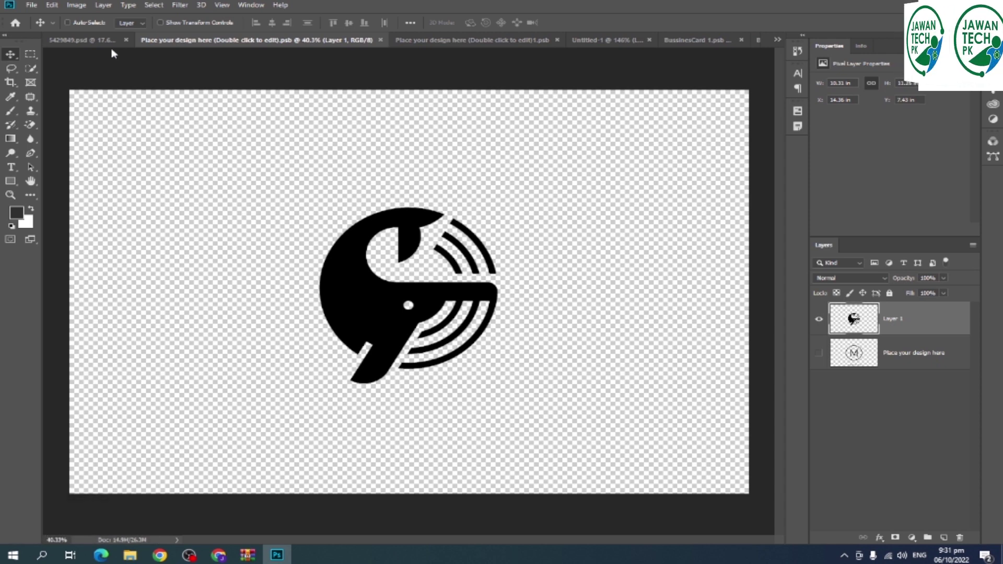
{"action": "key", "text": "ctrl+Num_Lock"}
{"action": "key", "text": "ctrl+w"}
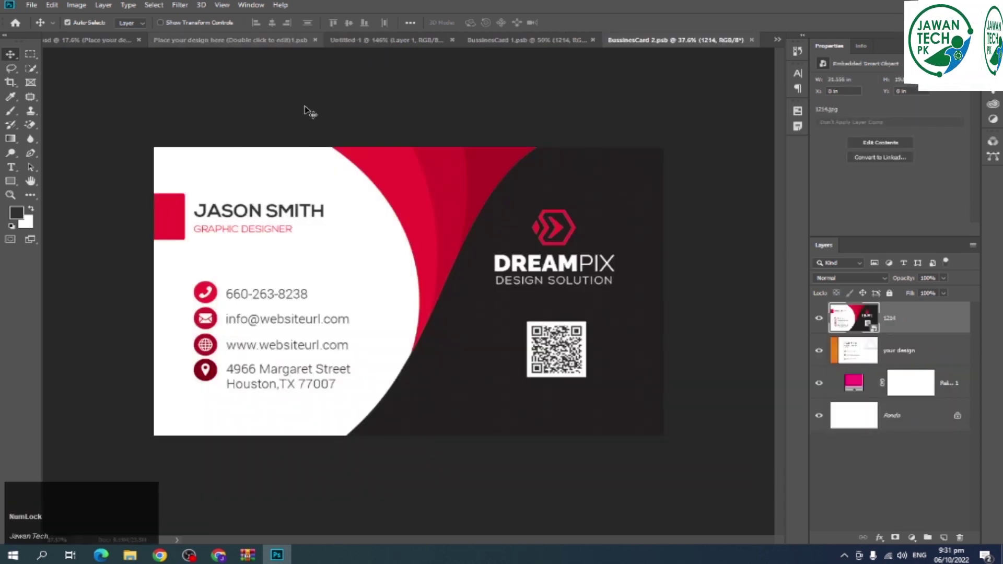
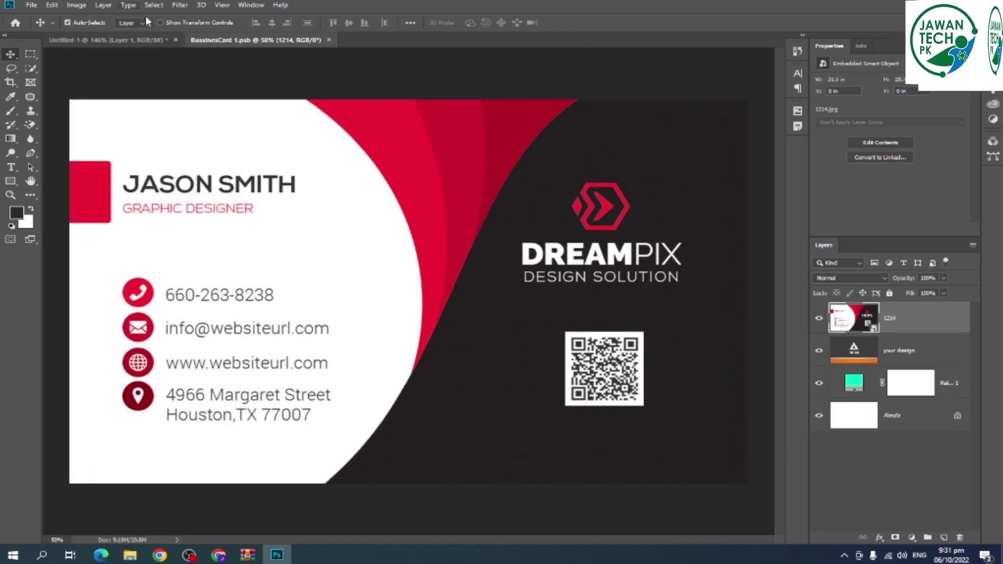
- Close the remaining business card document, leaving only the flat DreamPix design
{"action": "left_click", "coordinate": [157, 43]}
{"action": "double_click", "coordinate": [302, 67]}
{"action": "key", "text": "w"}
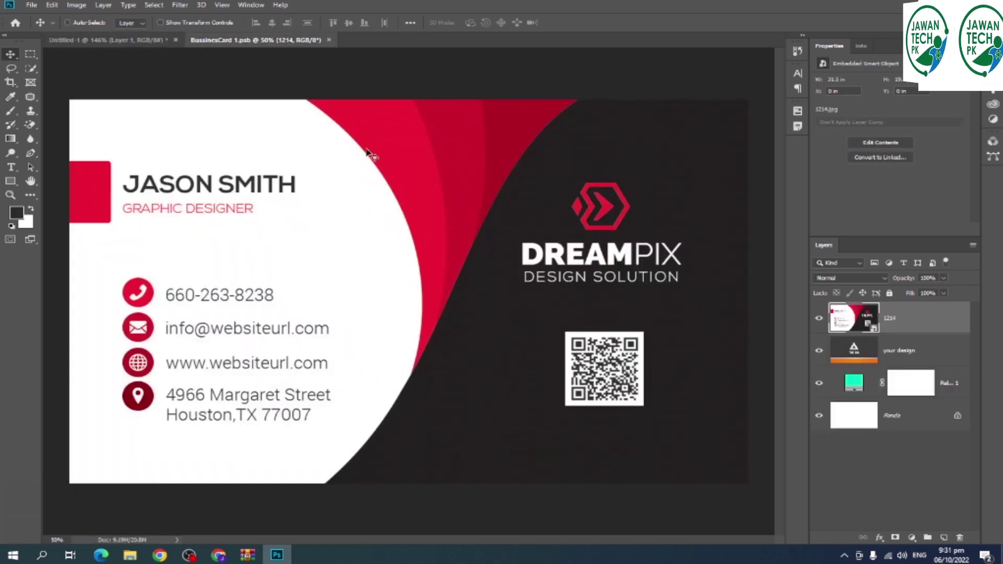
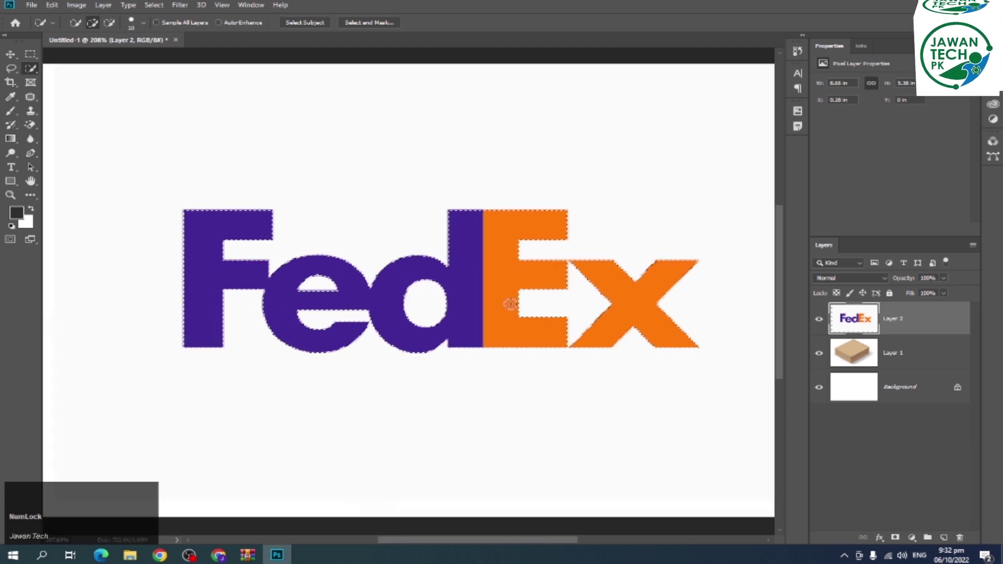
- Copy the selected FedEx letters to a new layer and delete the original white-background layer
{"action": "left_click", "coordinate": [908, 355]}
{"action": "key", "text": "Delete"}
{"action": "left_click", "coordinate": [646, 311]}
{"action": "scroll", "scroll_direction": "up", "scroll_amount": 3}
{"action": "key", "text": "space"}
{"action": "left_click", "coordinate": [621, 251]}
{"action": "scroll", "scroll_direction": "up", "scroll_amount": 3}
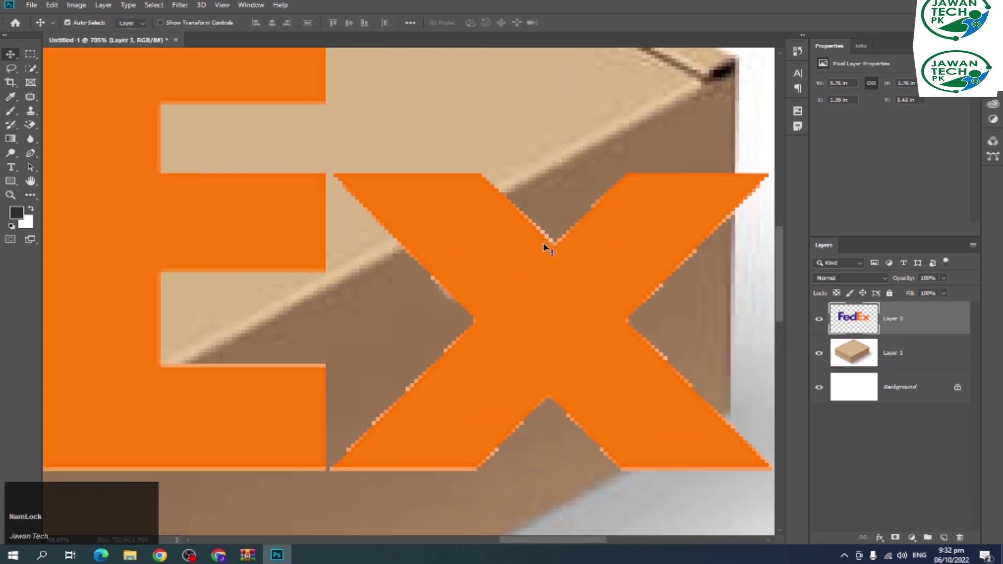
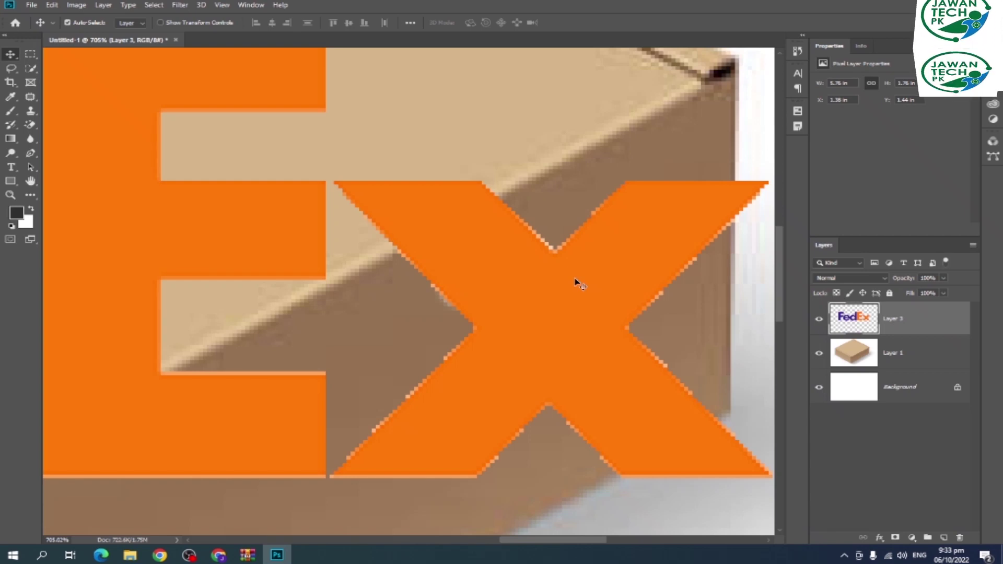
- Inspect the cut-out letter edges up close, then clear the selection via the Select menu
{"action": "key", "text": "alt+Num_Lock"}
{"action": "scroll", "scroll_direction": "down", "scroll_amount": 3}
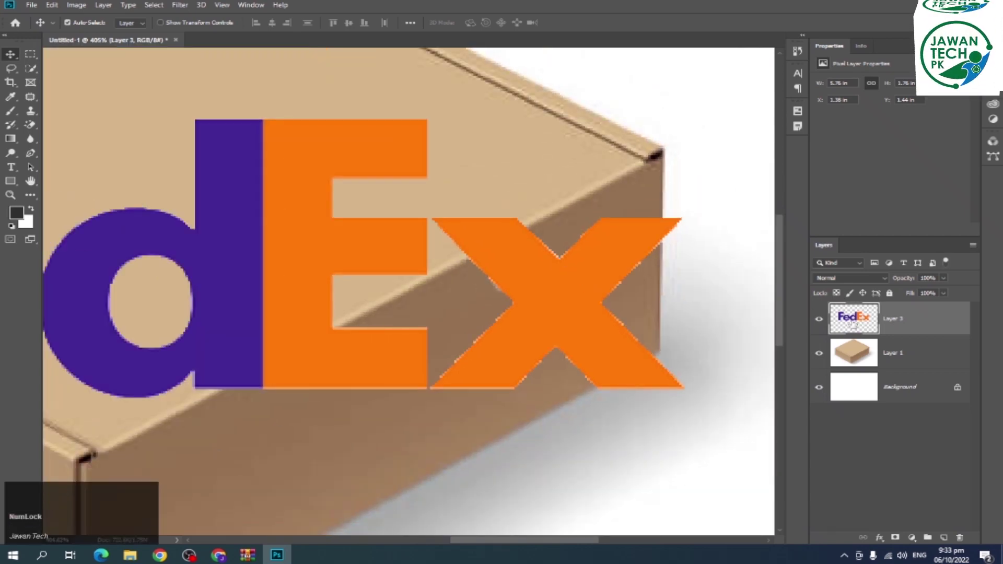
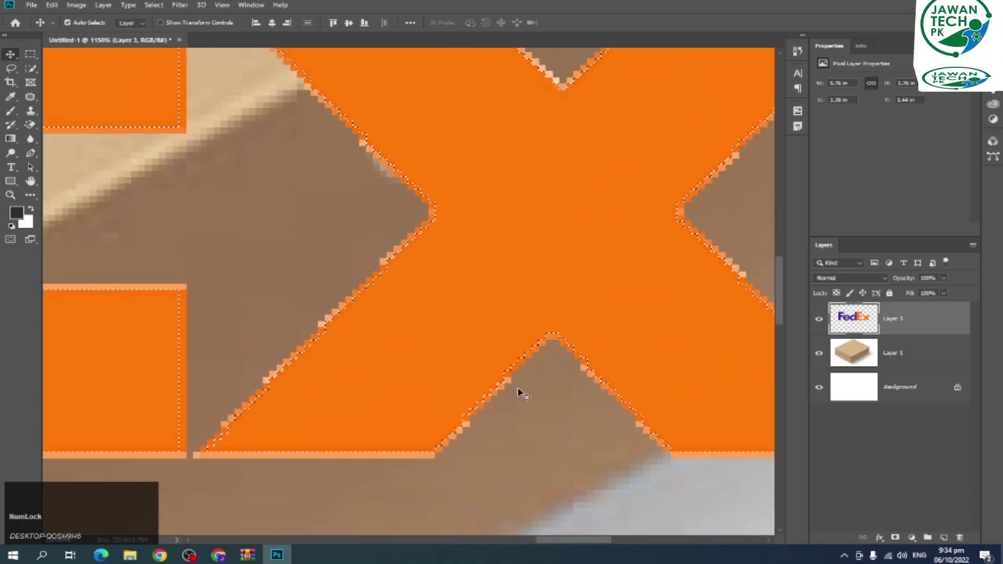
{"action": "scroll", "scroll_direction": "down", "scroll_amount": 3}
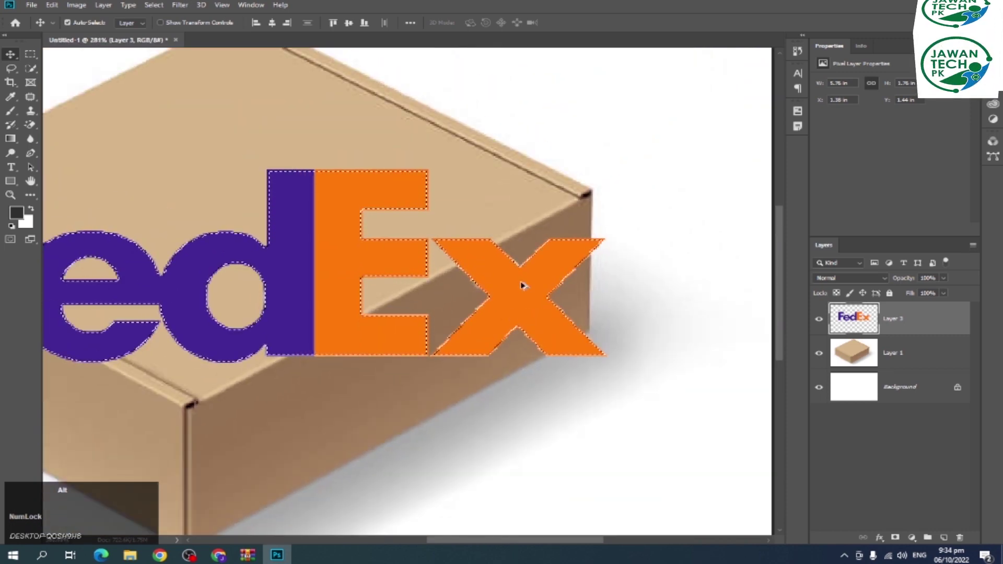
{"action": "scroll", "scroll_direction": "down", "scroll_amount": 3}
{"action": "scroll", "scroll_direction": "up", "scroll_amount": 3}
{"action": "key", "text": "Delete"}
{"action": "key", "text": "ctrl+z"}
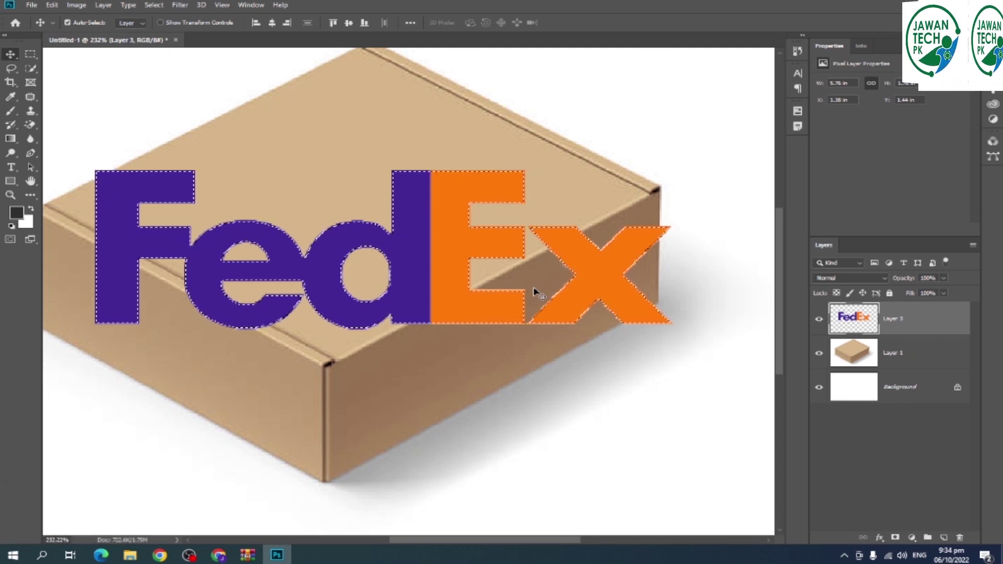
{"action": "left_click", "coordinate": [165, 13]}
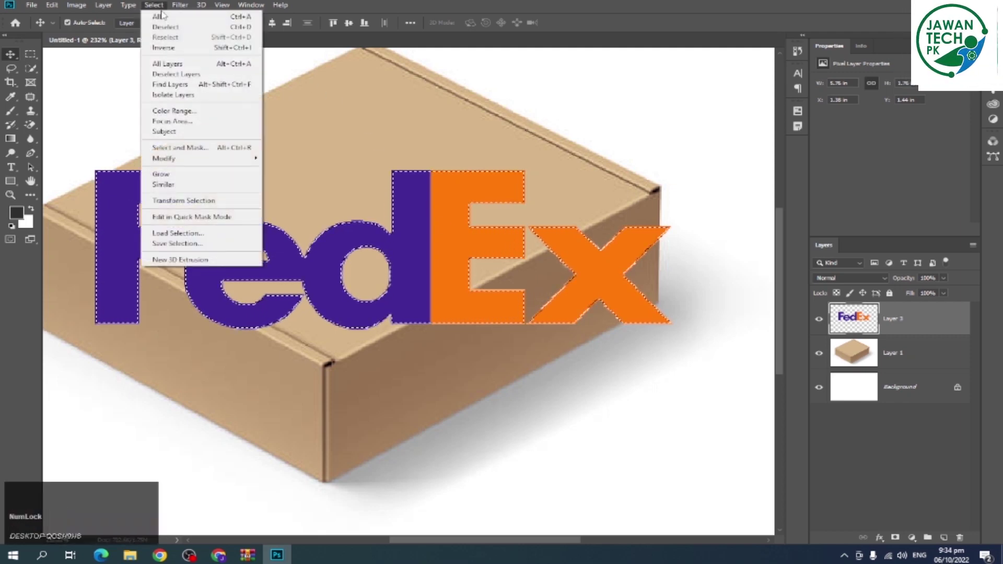
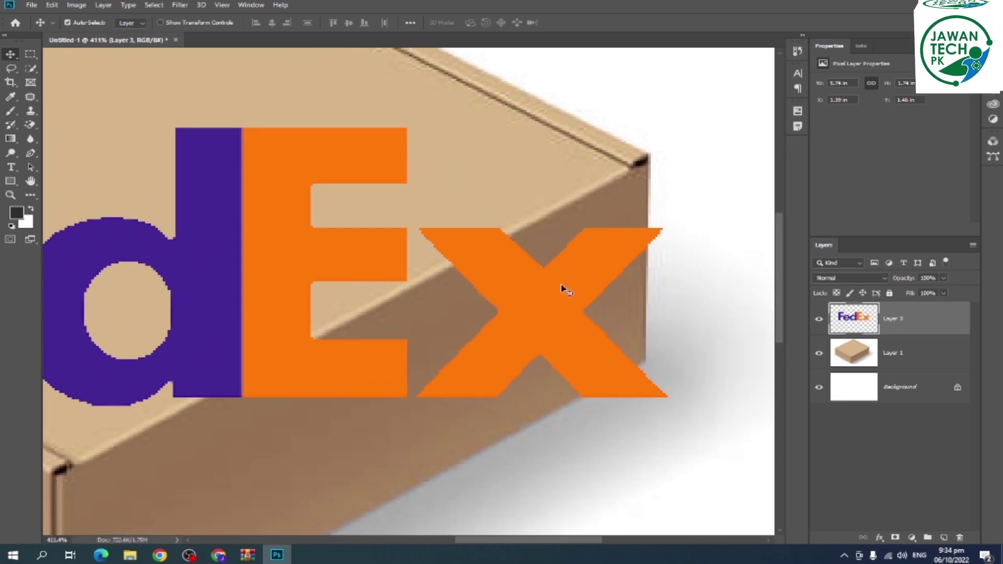
- Zoom back to the whole box and reposition the FedEx logo slightly lower across it
{"action": "key", "text": "alt+Num_Lock"}
{"action": "scroll", "scroll_direction": "down", "scroll_amount": 3}
{"action": "left_click", "coordinate": [548, 298]}
{"action": "scroll", "scroll_direction": "down", "scroll_amount": 3}
{"action": "left_click", "coordinate": [566, 279]}
{"action": "left_click", "coordinate": [559, 289]}
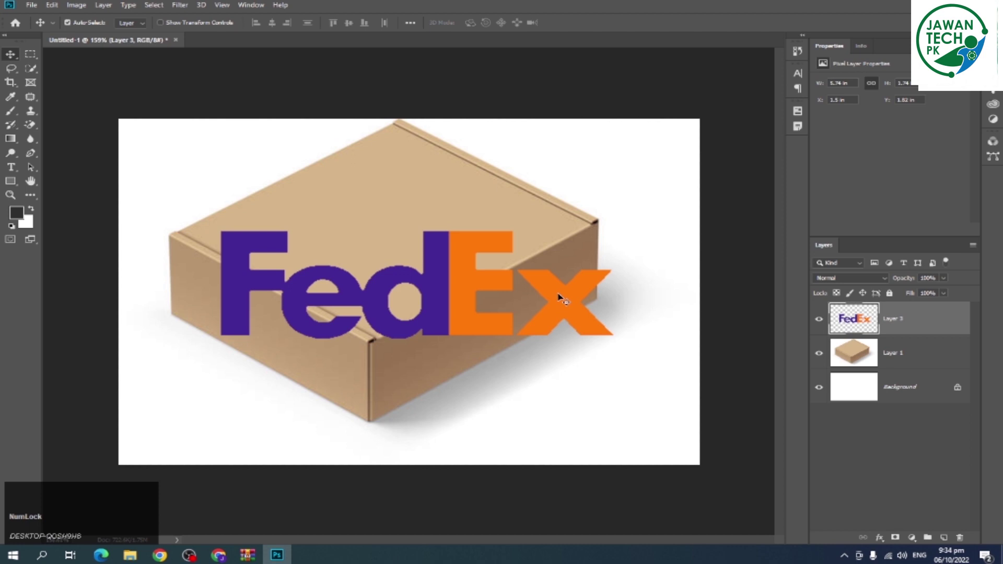
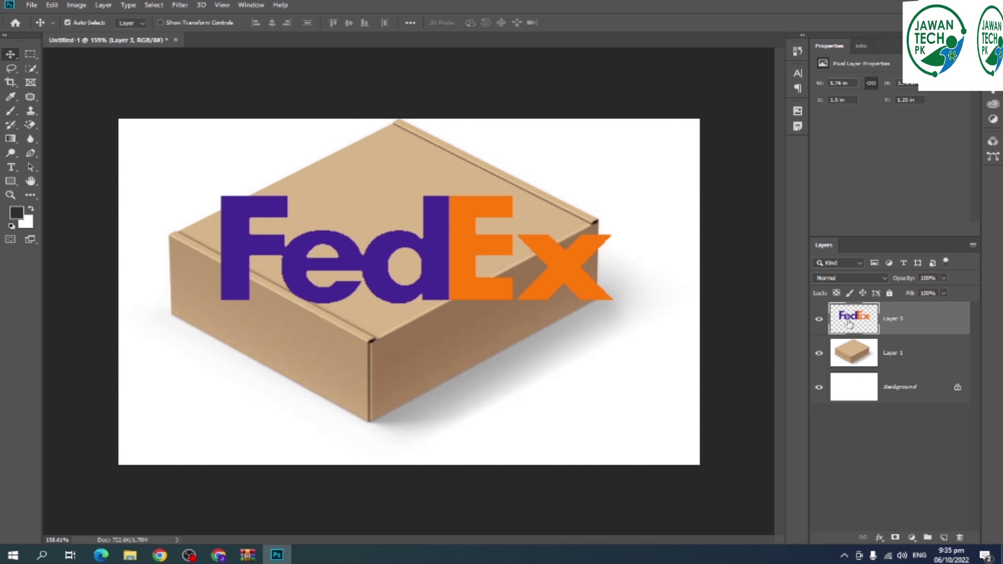
- Select the entire canvas and cut the FedEx logo from its layer, leaving the box bare
{"action": "key", "text": "ctrl+a"}
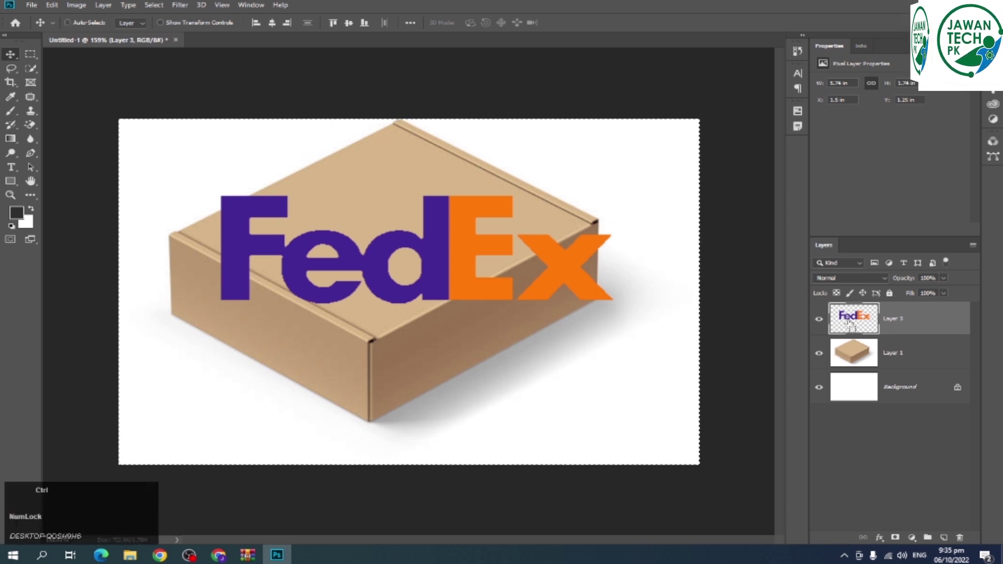
{"action": "key", "text": "ctrl+x"}
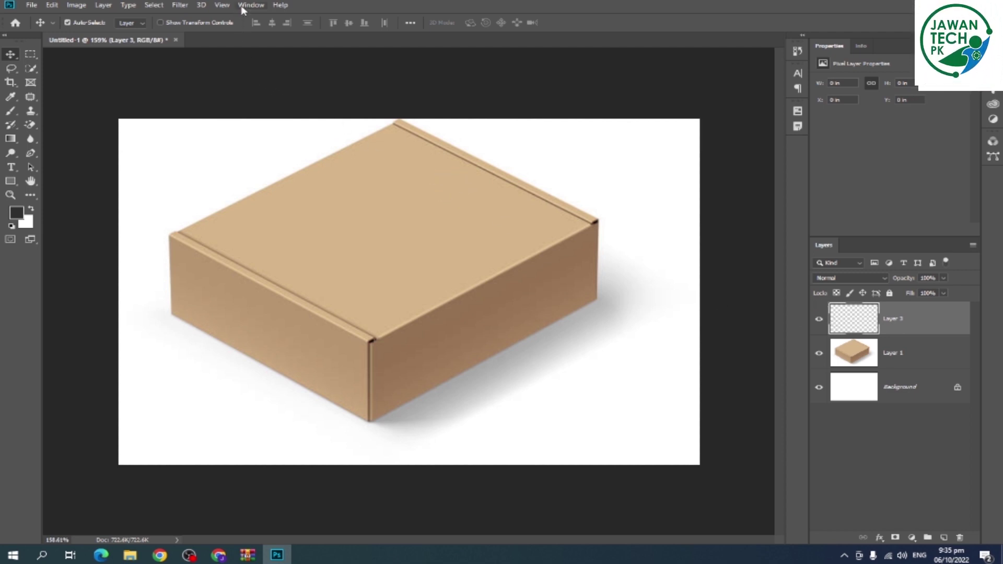
- With the box layer active, paste the FedEx logo in Vanishing Point and apply it scaled onto the box lid
{"action": "left_click", "coordinate": [190, 4]}
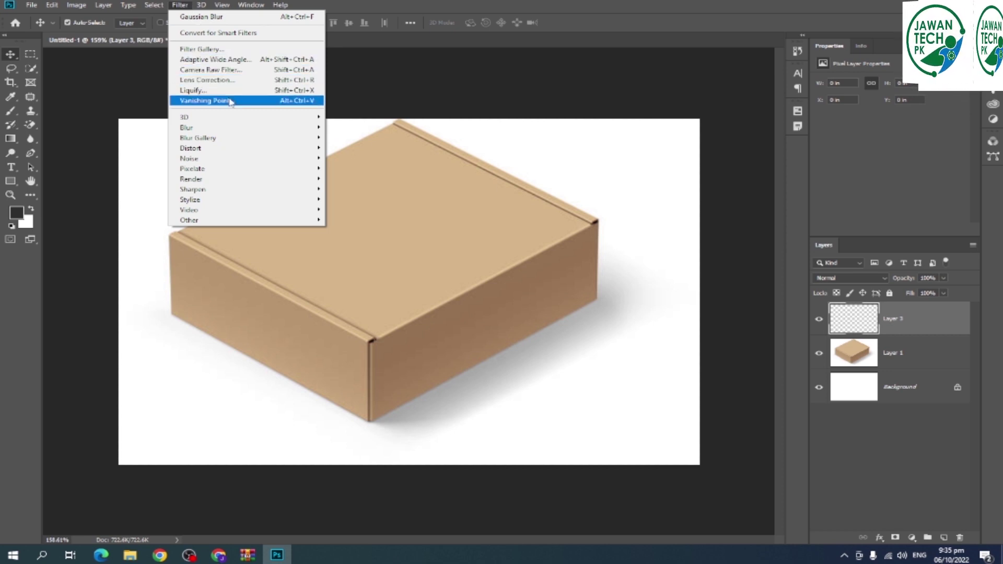
{"action": "left_click", "coordinate": [898, 354]}
{"action": "left_click", "coordinate": [910, 355]}
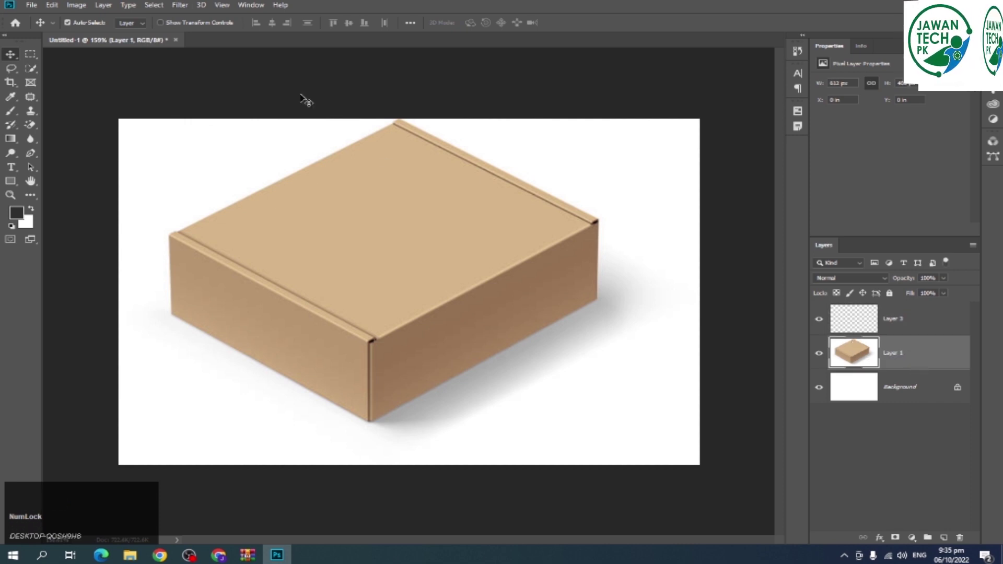
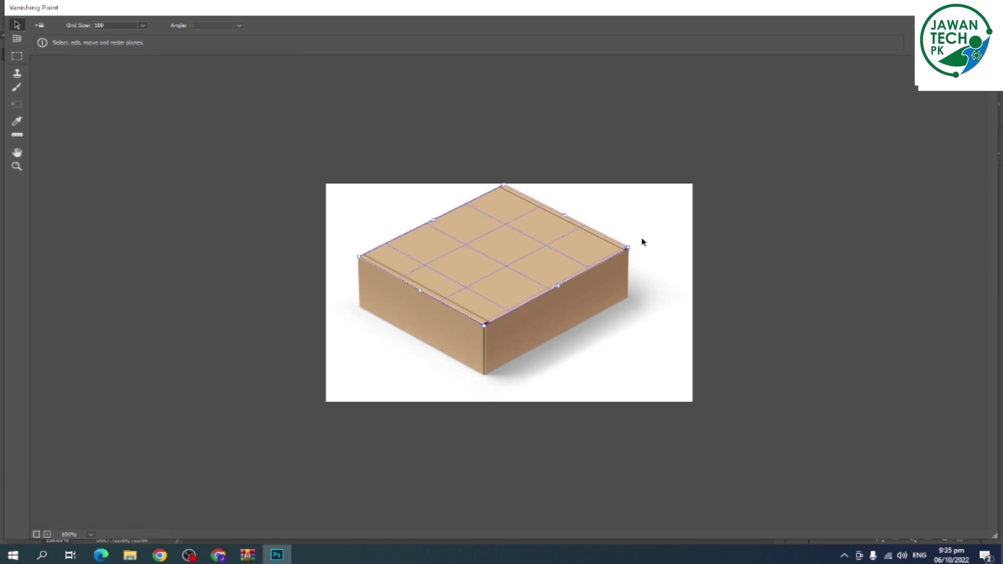
{"action": "key", "text": "ctrl+v"}
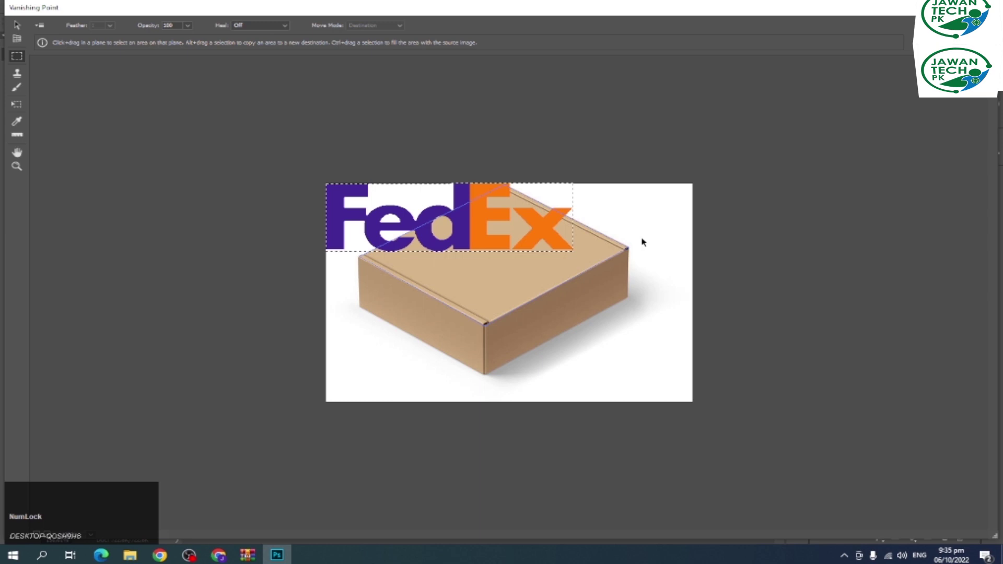
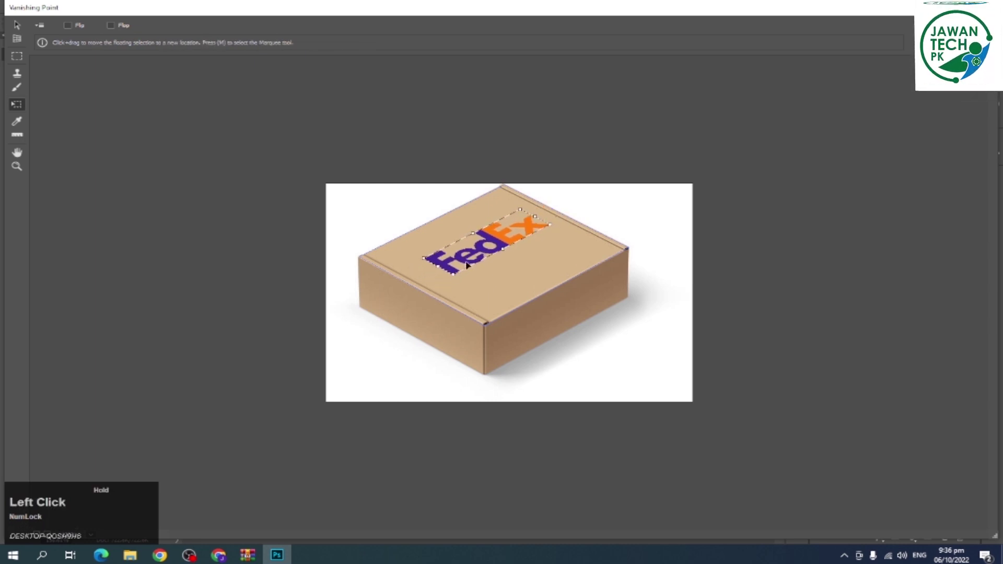
{"action": "key", "text": "Return"}
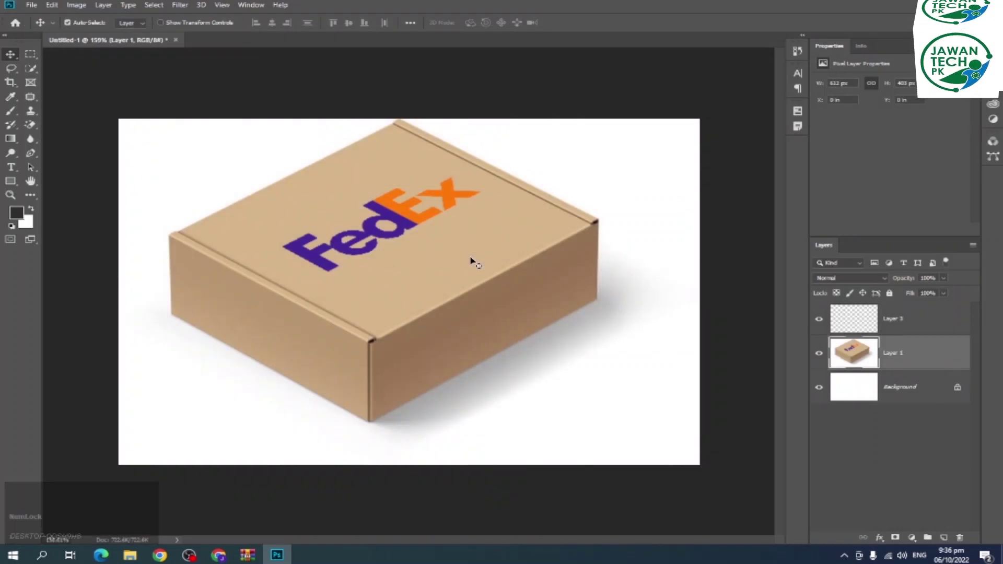
- Paste, position and scale a second FedEx logo on the box's right side plane and apply it
{"action": "scroll", "scroll_direction": "down", "scroll_amount": 3}
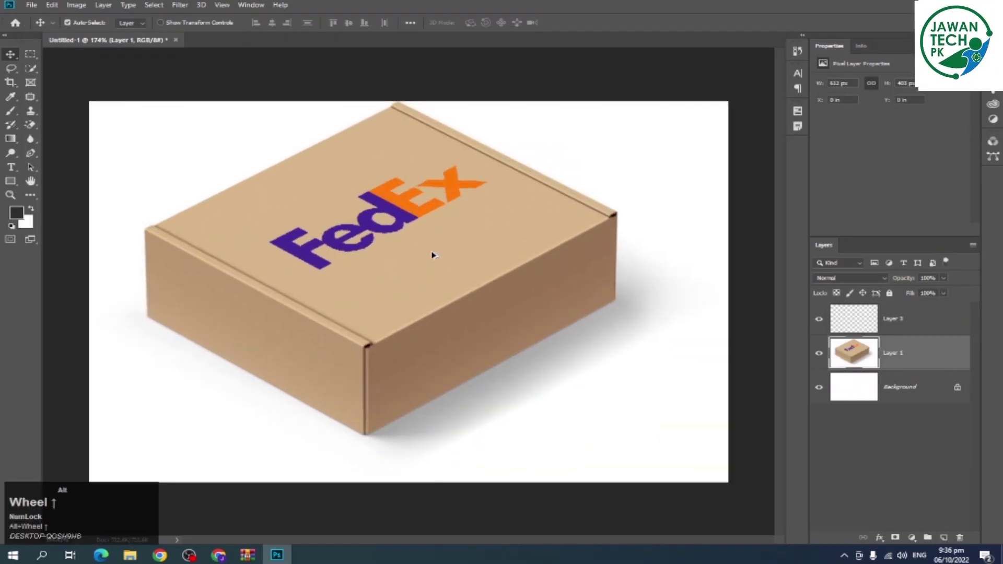
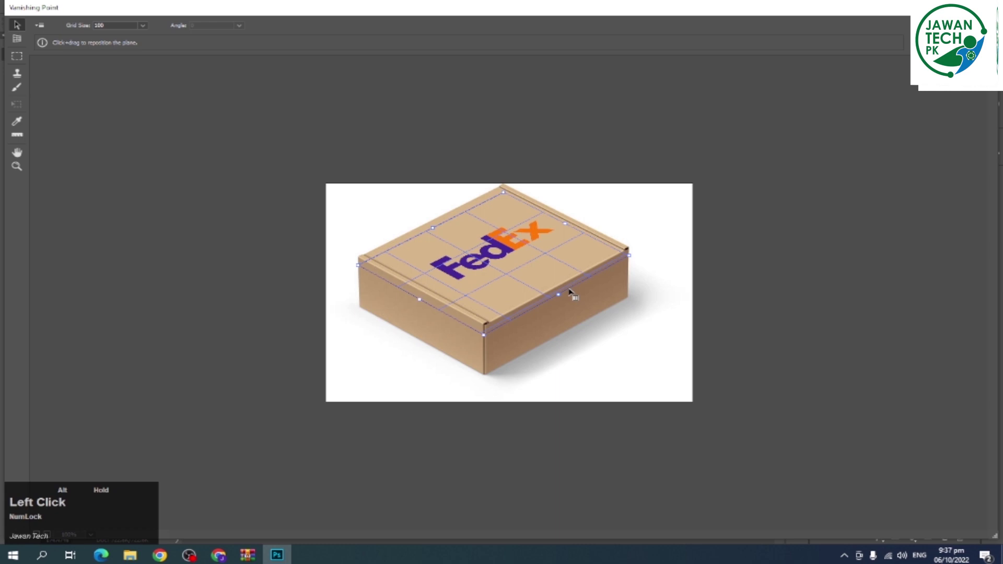
{"action": "key", "text": "ctrl+z"}
{"action": "scroll", "scroll_direction": "up", "scroll_amount": 3}
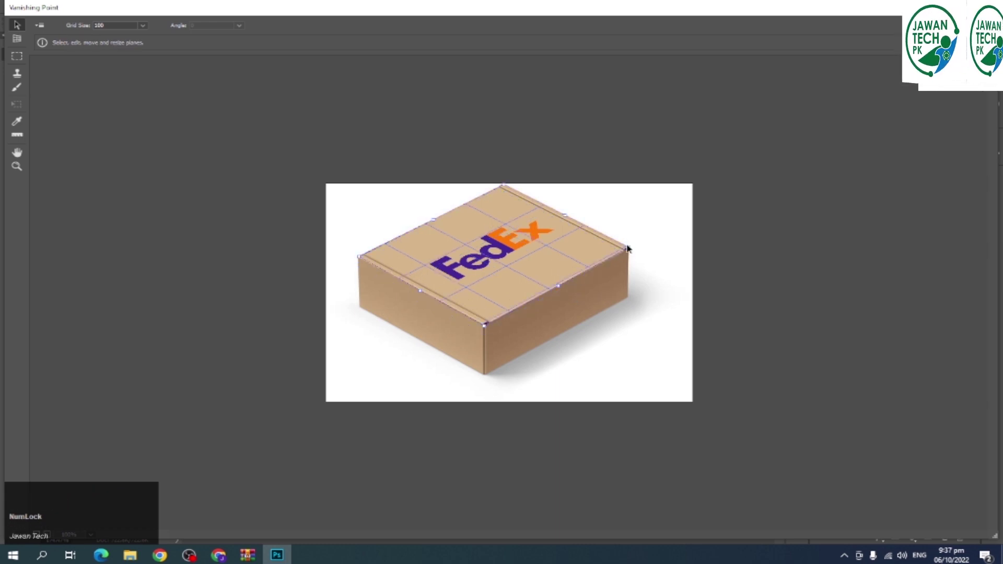
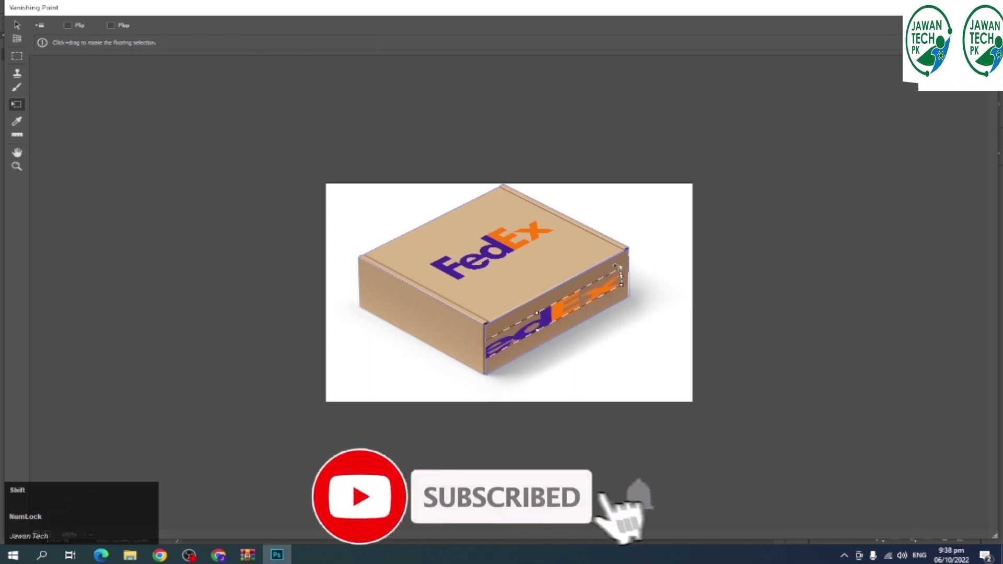
{"action": "left_click", "coordinate": [465, 498]}
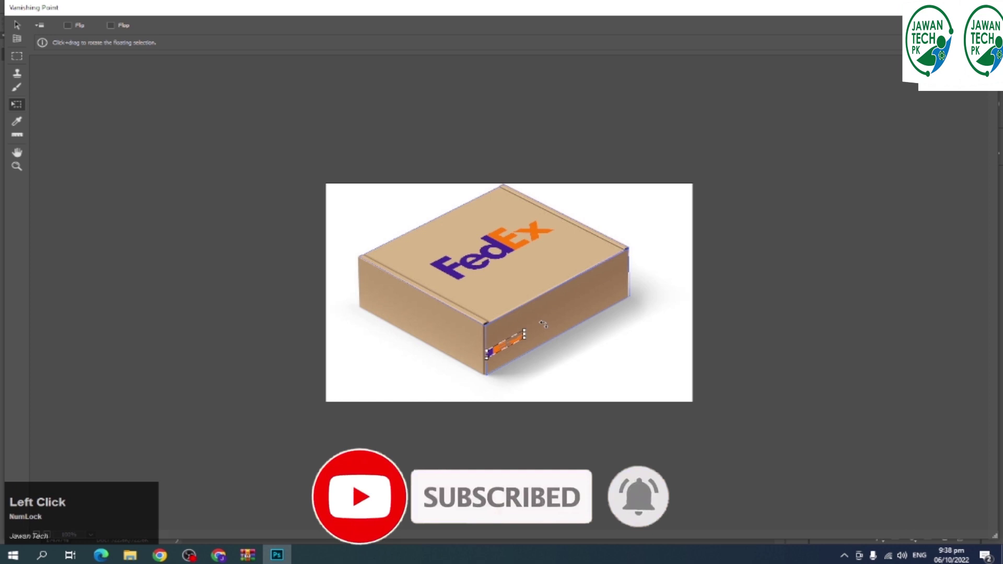
{"action": "left_click", "coordinate": [464, 497]}
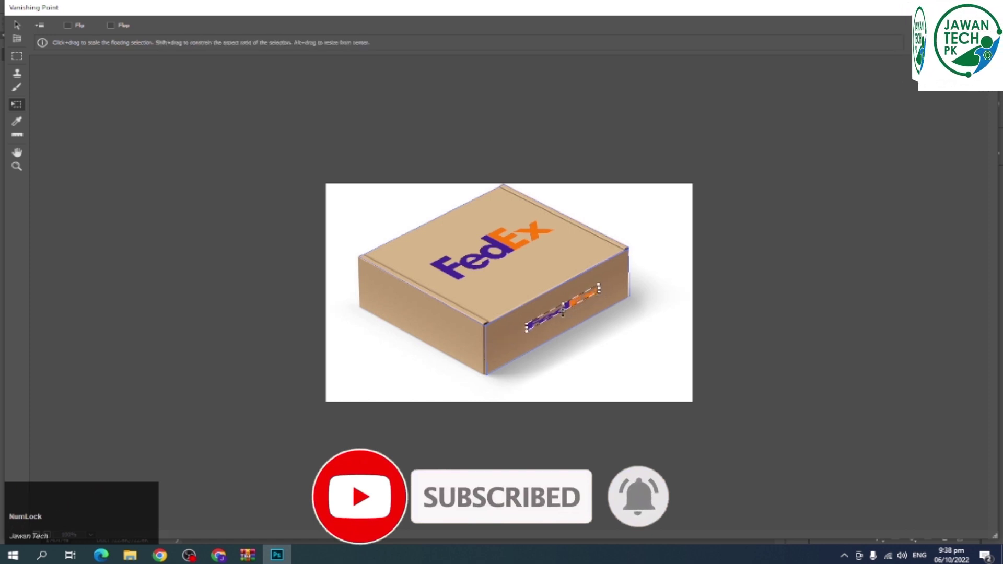
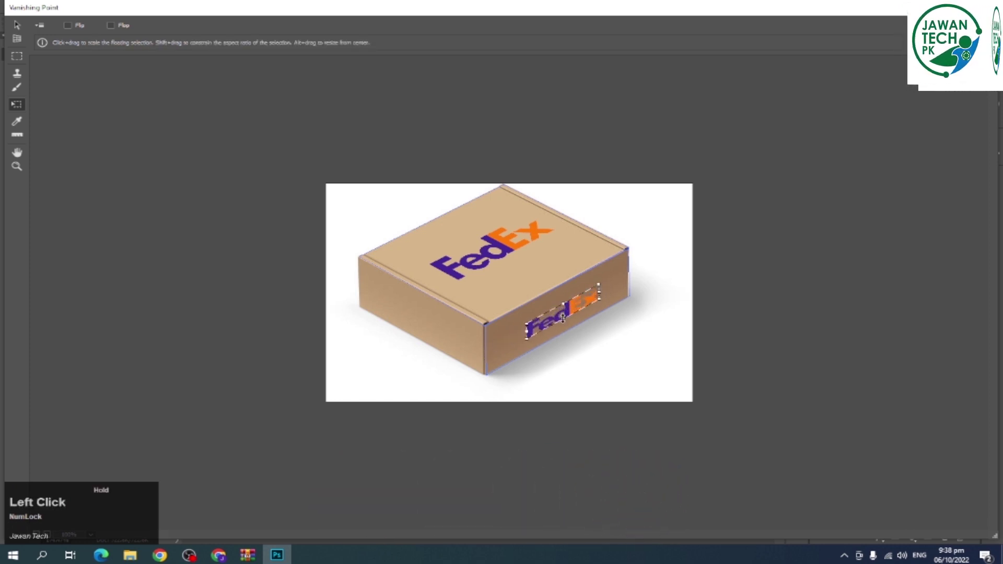
{"action": "key", "text": "Return"}
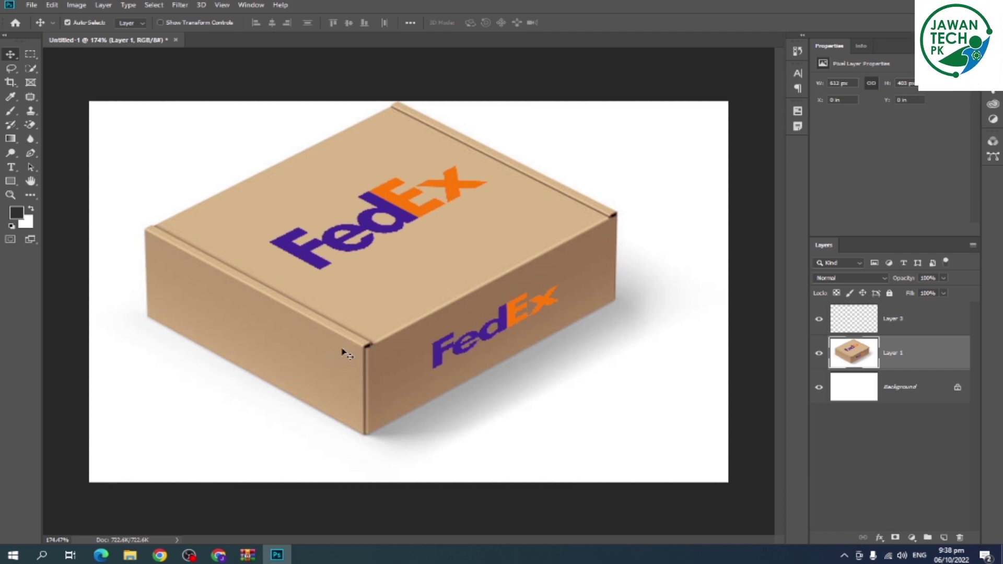
- Reopen the Filter menu to start placing a third logo on the box's left face
{"action": "left_click", "coordinate": [189, 10]}
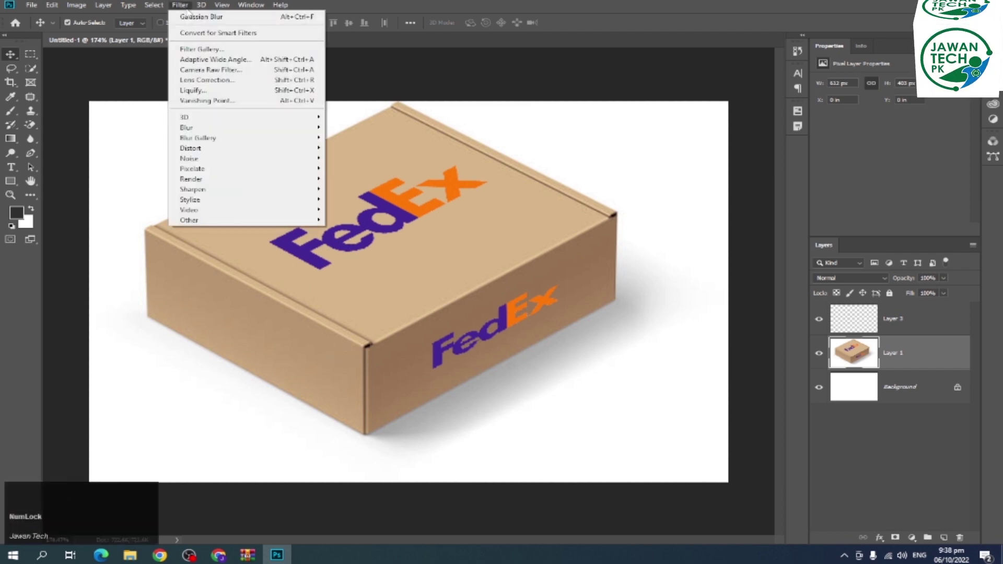
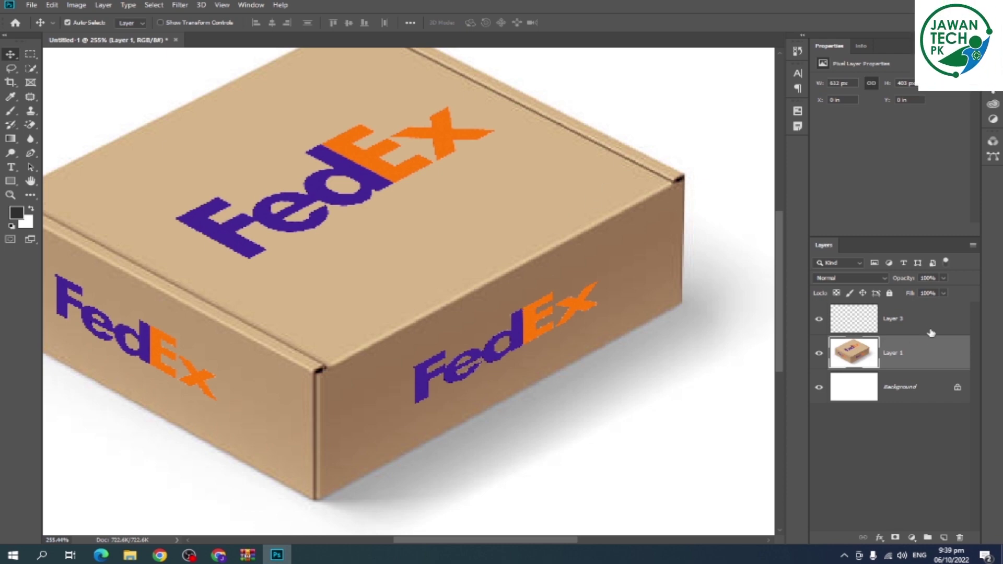
- Undo the perspective logo placements so the cardboard box appears bare again
{"action": "key", "text": "ctrl+z"}
{"action": "key", "text": "ctrl+z"}
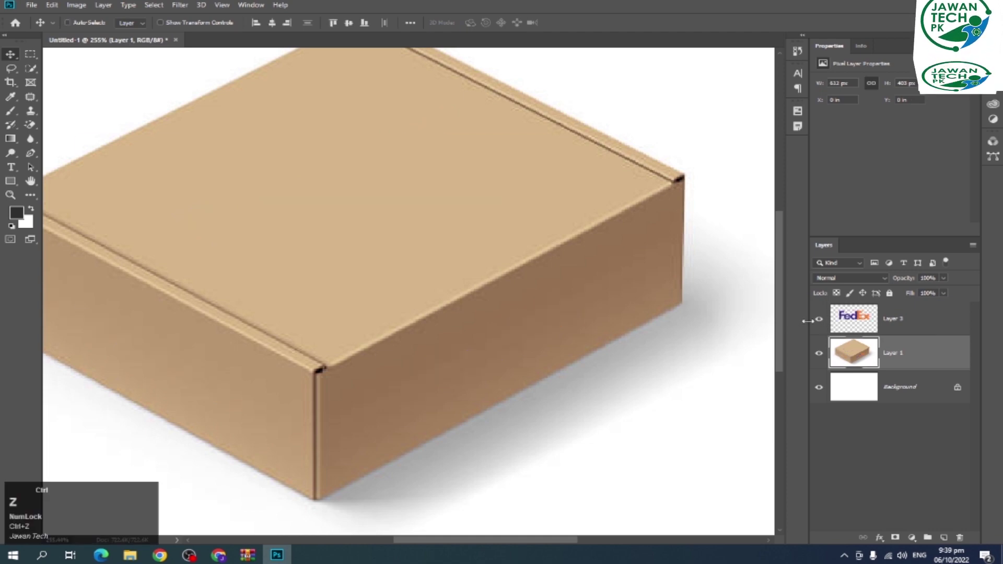
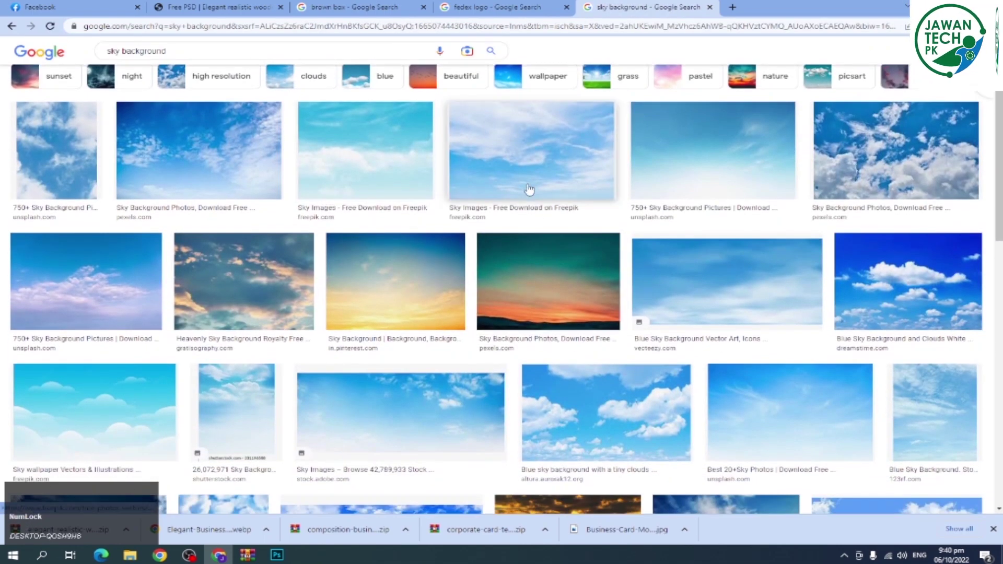
- Preview the cloudy golden sky photo in Google Images and switch over to Photoshop
{"action": "scroll", "scroll_direction": "down", "scroll_amount": 3}
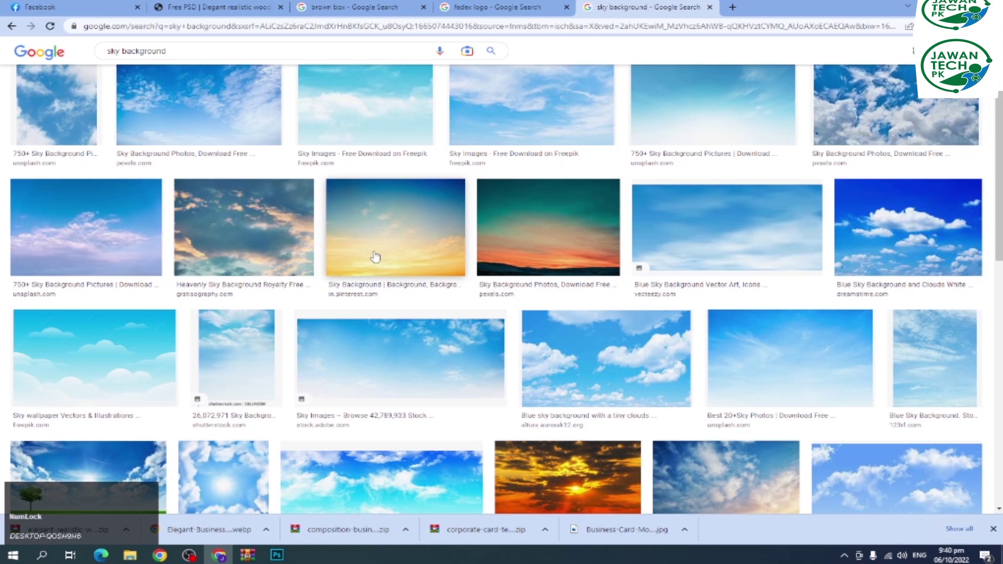
{"action": "left_click", "coordinate": [233, 243]}
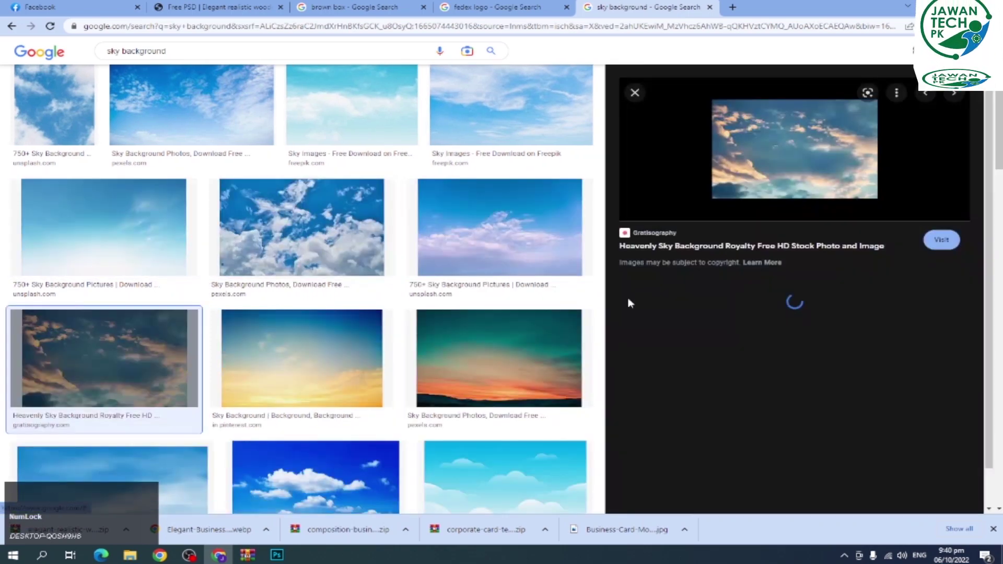
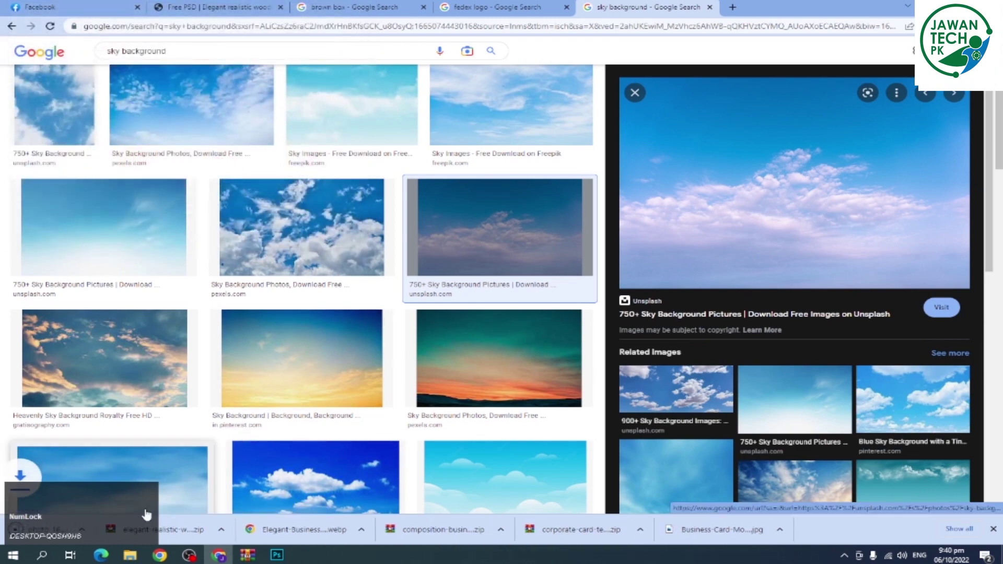
{"action": "left_click", "coordinate": [68, 530]}
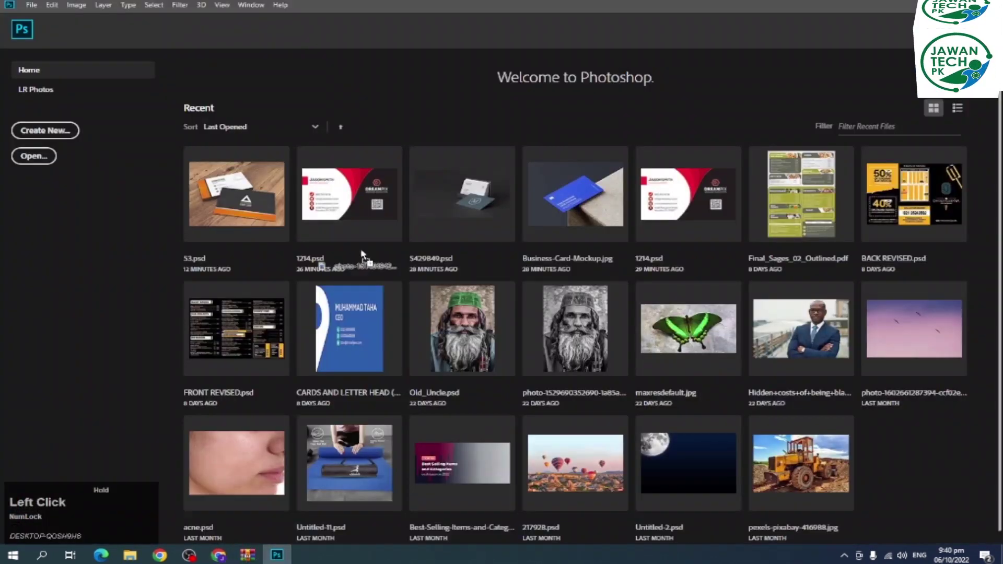
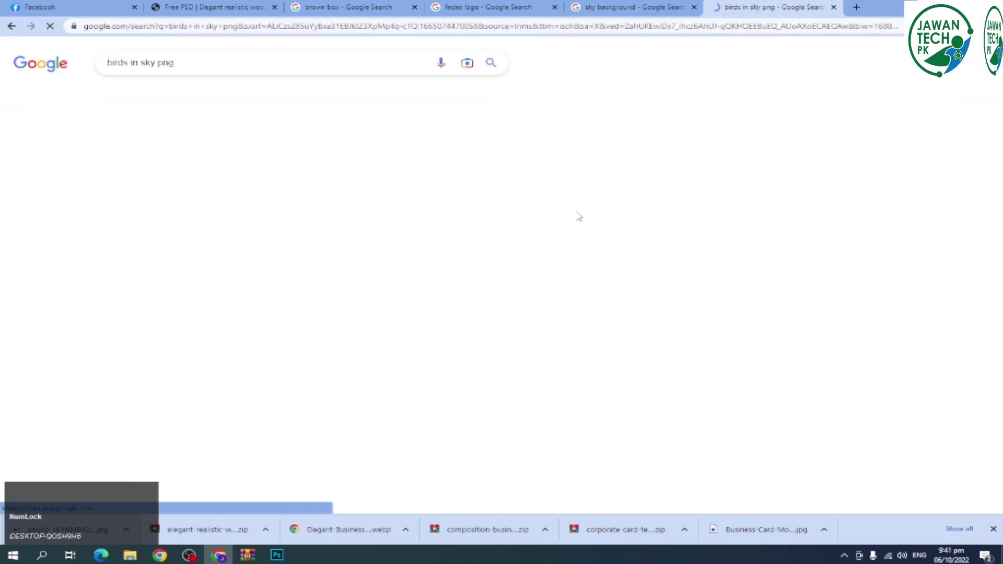
- Scroll through the bird image results and preview the bald eagle over water photo
{"action": "scroll", "scroll_direction": "down", "scroll_amount": 3}
{"action": "scroll", "scroll_direction": "down", "scroll_amount": 3}
{"action": "scroll", "scroll_direction": "down", "scroll_amount": 3}
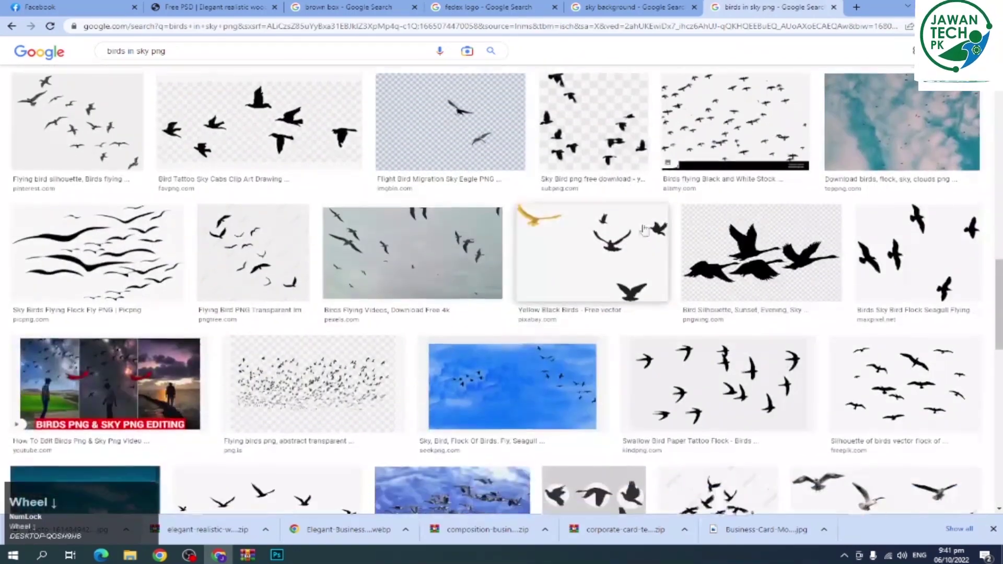
{"action": "scroll", "scroll_direction": "down", "scroll_amount": 3}
{"action": "scroll", "scroll_direction": "down", "scroll_amount": 3}
{"action": "scroll", "scroll_direction": "down", "scroll_amount": 3}
{"action": "scroll", "scroll_direction": "down", "scroll_amount": 3}
{"action": "scroll", "scroll_direction": "down", "scroll_amount": 3}
{"action": "scroll", "scroll_direction": "down", "scroll_amount": 3}
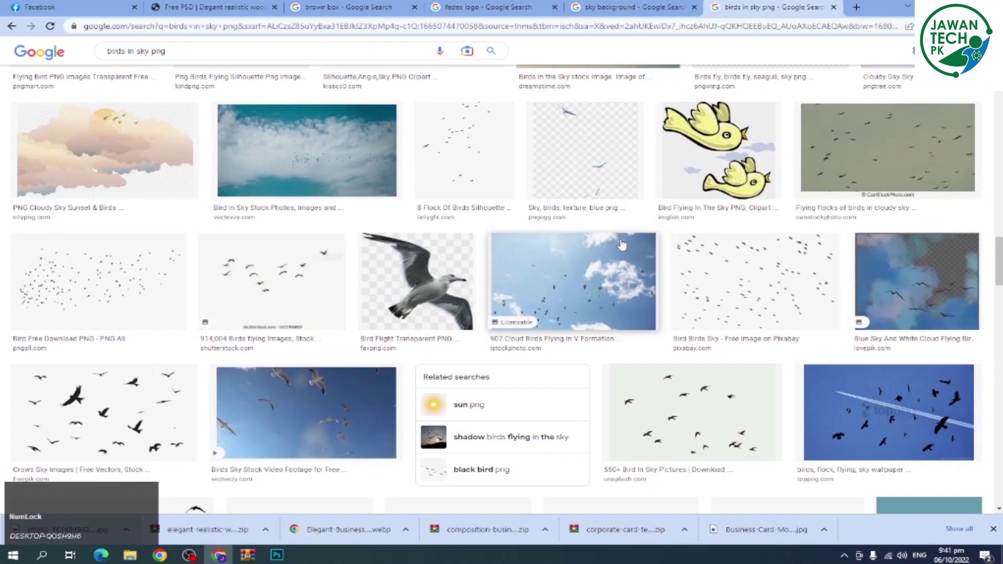
{"action": "scroll", "scroll_direction": "down", "scroll_amount": 3}
{"action": "scroll", "scroll_direction": "down", "scroll_amount": 3}
{"action": "scroll", "scroll_direction": "down", "scroll_amount": 3}
{"action": "scroll", "scroll_direction": "down", "scroll_amount": 3}
{"action": "scroll", "scroll_direction": "down", "scroll_amount": 3}
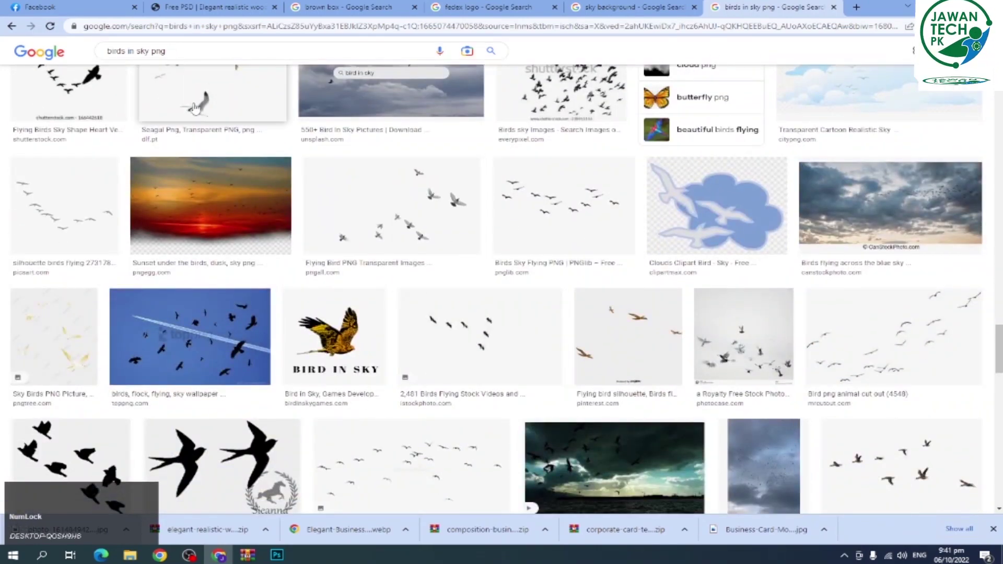
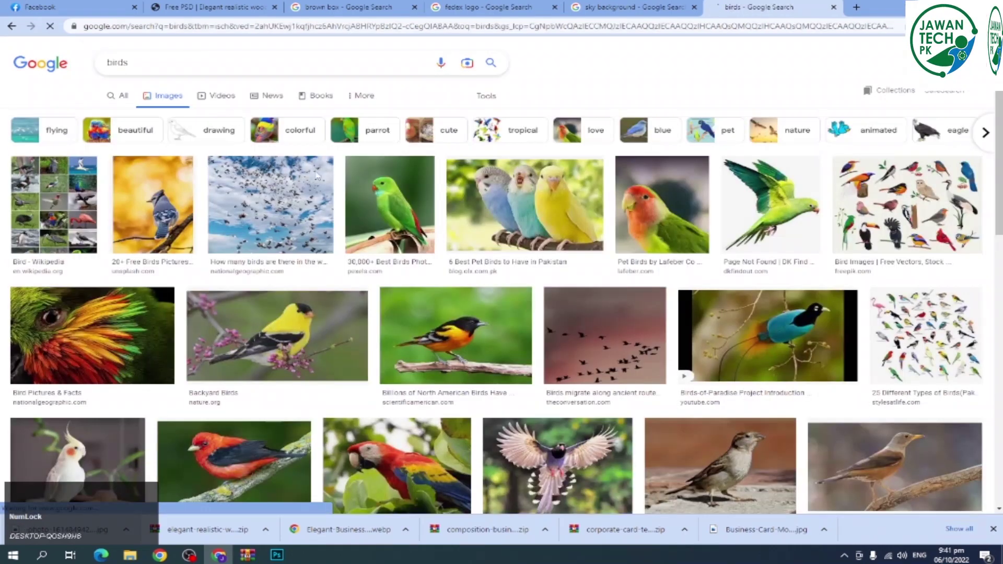
{"action": "scroll", "scroll_direction": "down", "scroll_amount": 3}
{"action": "scroll", "scroll_direction": "down", "scroll_amount": 3}
{"action": "scroll", "scroll_direction": "down", "scroll_amount": 3}
{"action": "scroll", "scroll_direction": "down", "scroll_amount": 3}
{"action": "scroll", "scroll_direction": "down", "scroll_amount": 3}
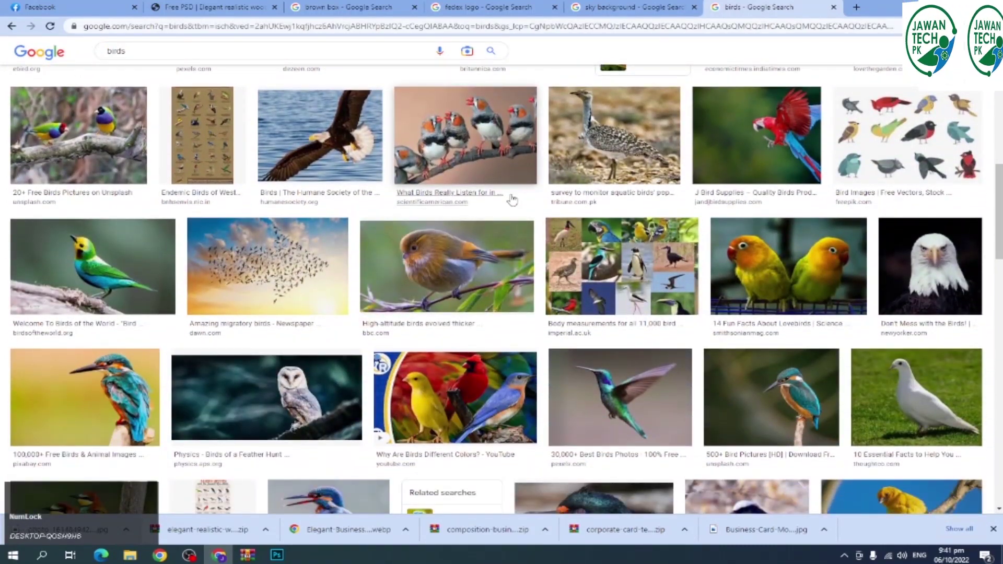
{"action": "left_click", "coordinate": [613, 256]}
- Open the picture of the eagle flying against a blue sky in the preview panel
{"action": "scroll", "scroll_direction": "down", "scroll_amount": 3}
{"action": "scroll", "scroll_direction": "down", "scroll_amount": 3}
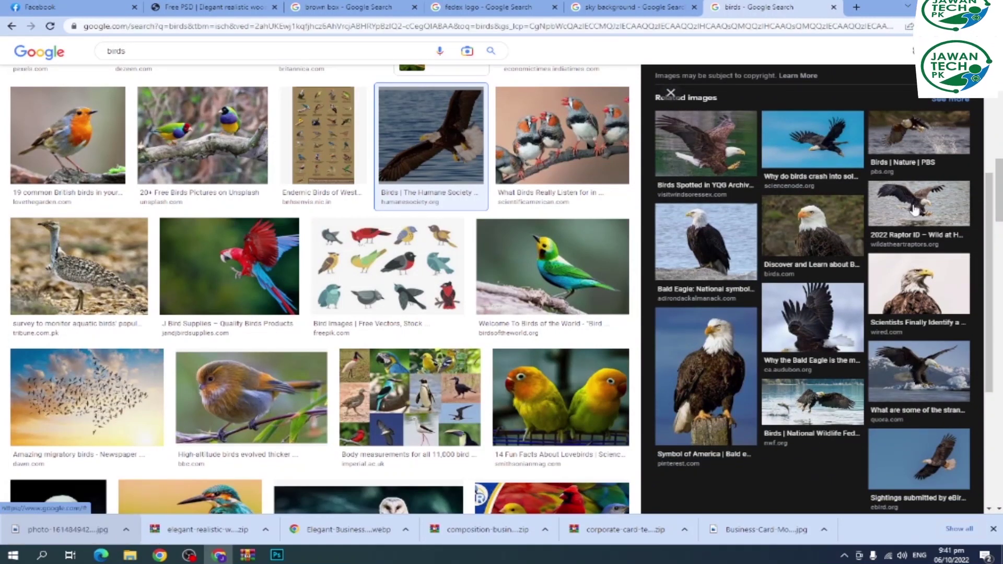
{"action": "left_click", "coordinate": [819, 150]}
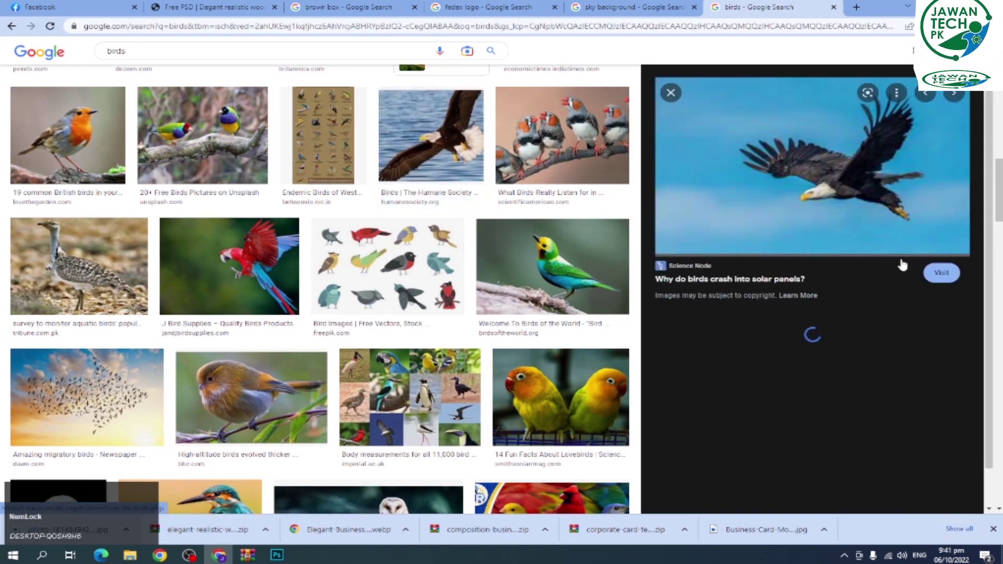
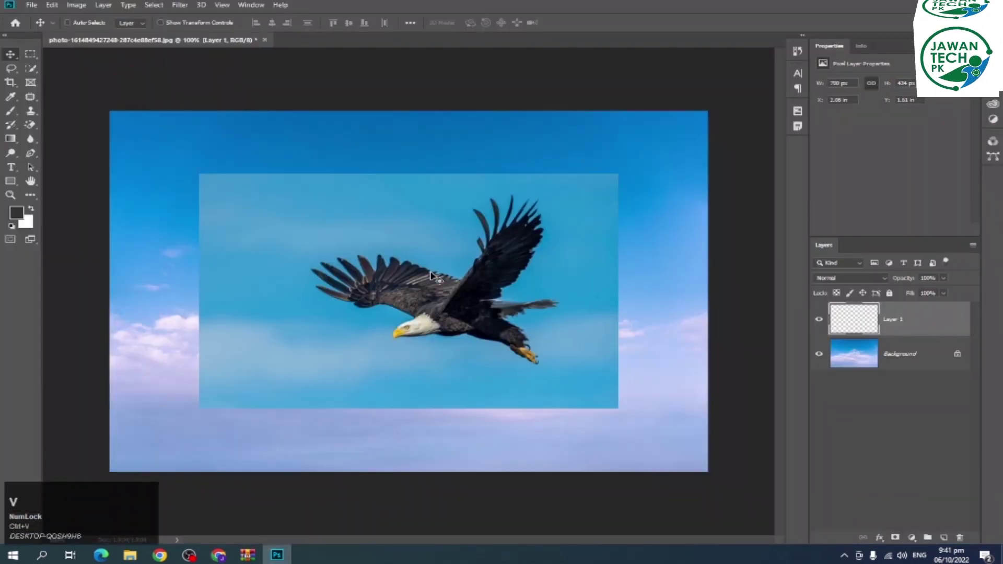
- Scale the eagle photo down with Free Transform and commit the smaller size
{"action": "left_click", "coordinate": [530, 293]}
{"action": "scroll", "scroll_direction": "up", "scroll_amount": 3}
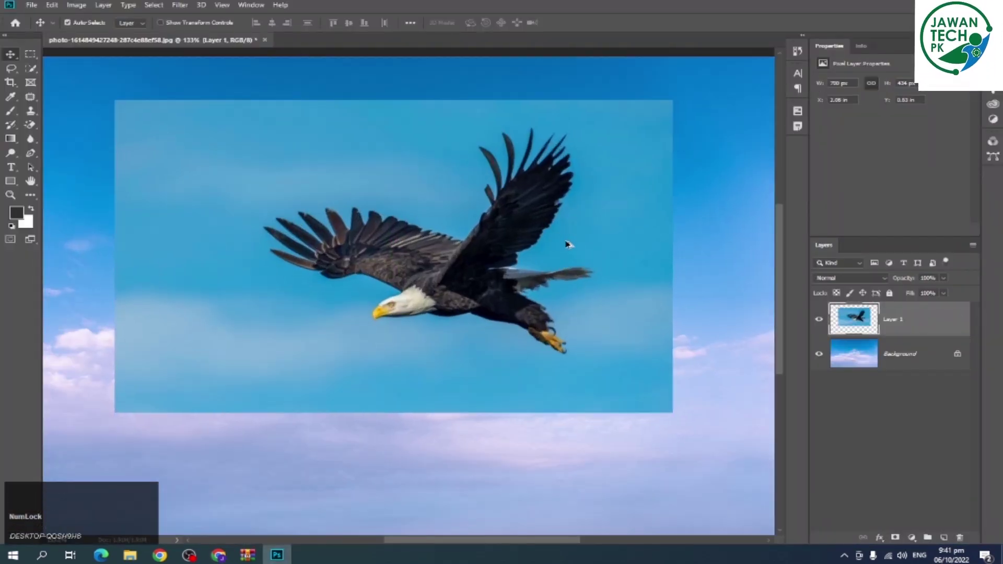
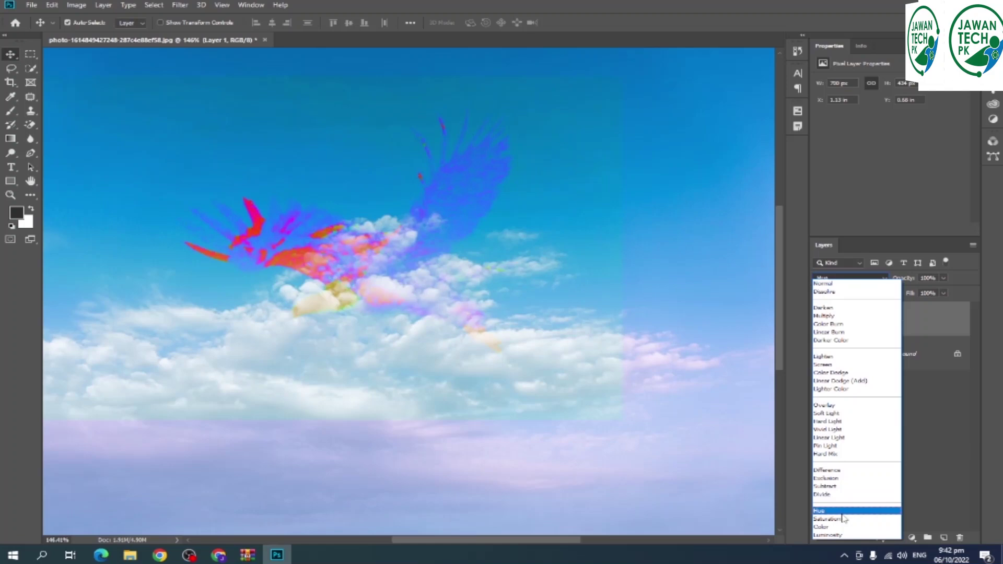
{"action": "left_click", "coordinate": [527, 226]}
{"action": "left_click", "coordinate": [528, 228]}
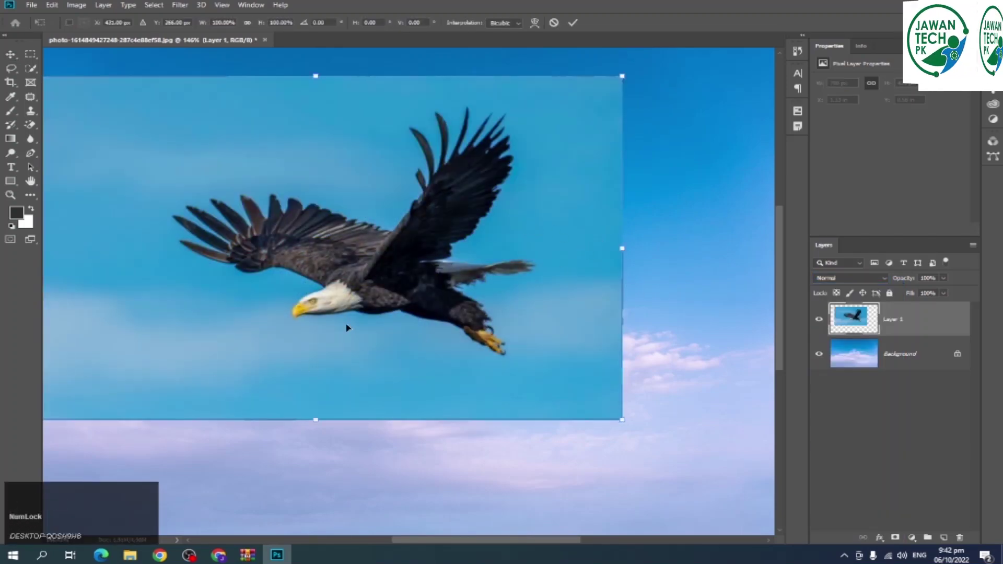
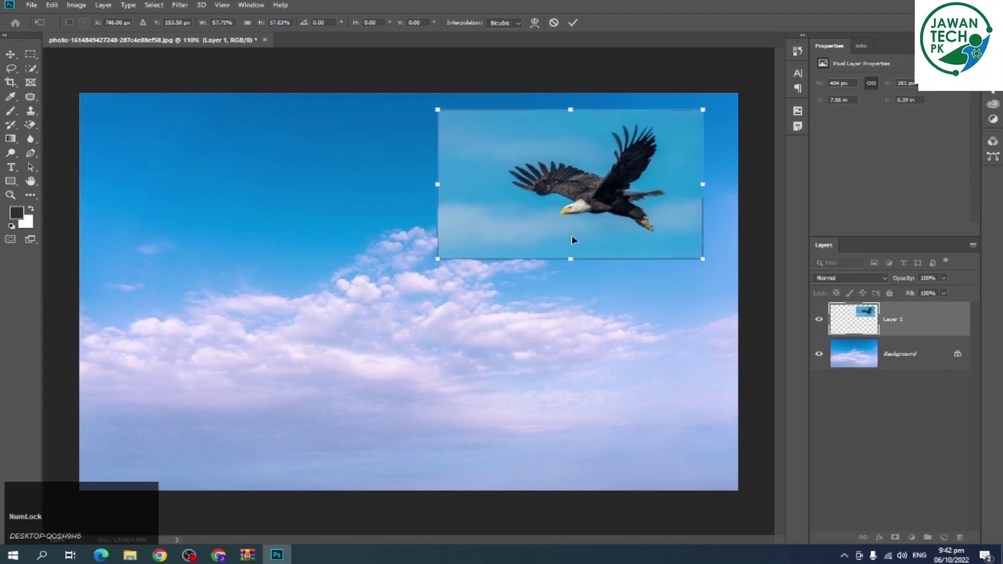
{"action": "key", "text": "Return"}
- Try another blend mode on Layer 1, then set it back to Normal
{"action": "scroll", "scroll_direction": "up", "scroll_amount": 3}
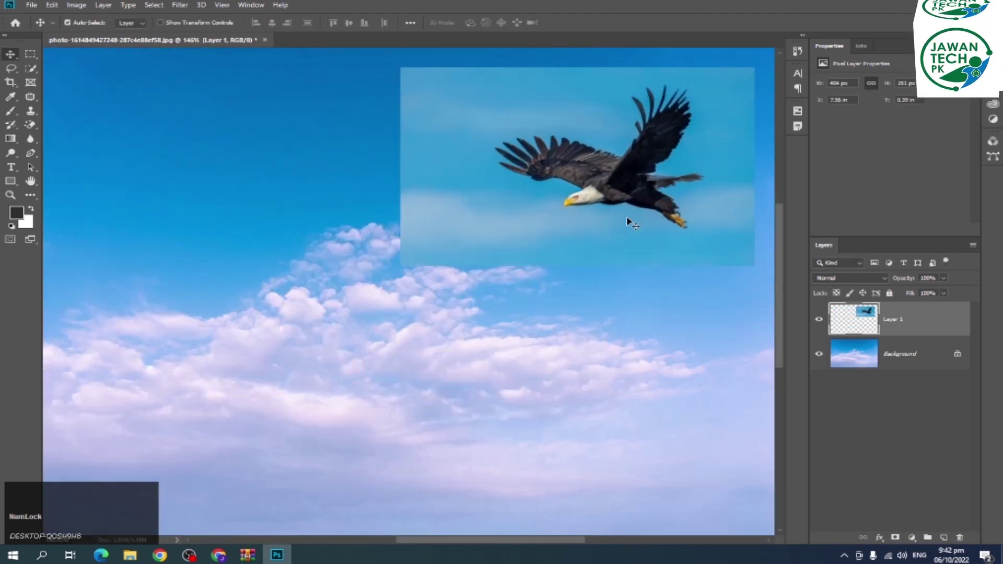
{"action": "left_click", "coordinate": [848, 278]}
{"action": "left_click", "coordinate": [848, 277]}
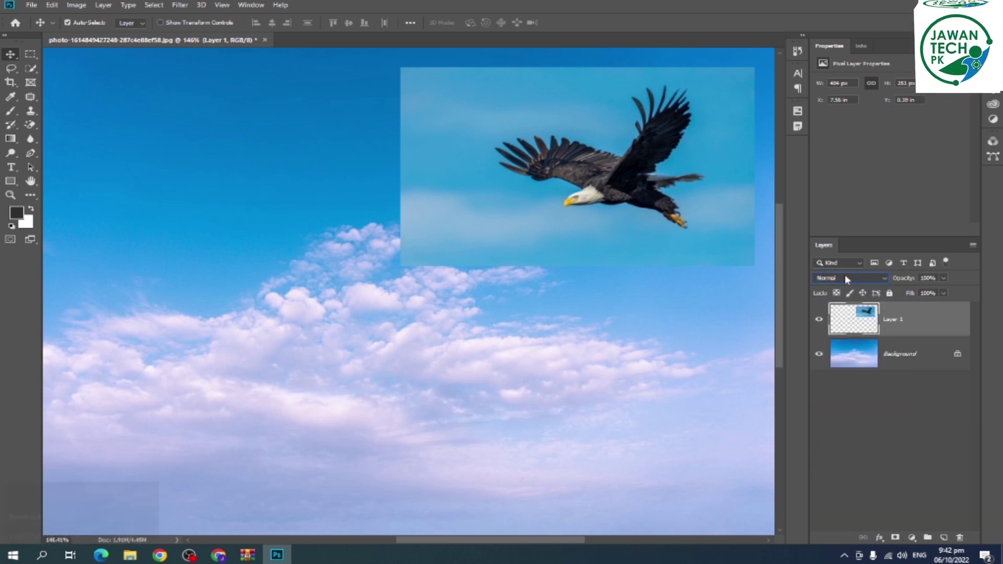
{"action": "key", "text": "Down"}
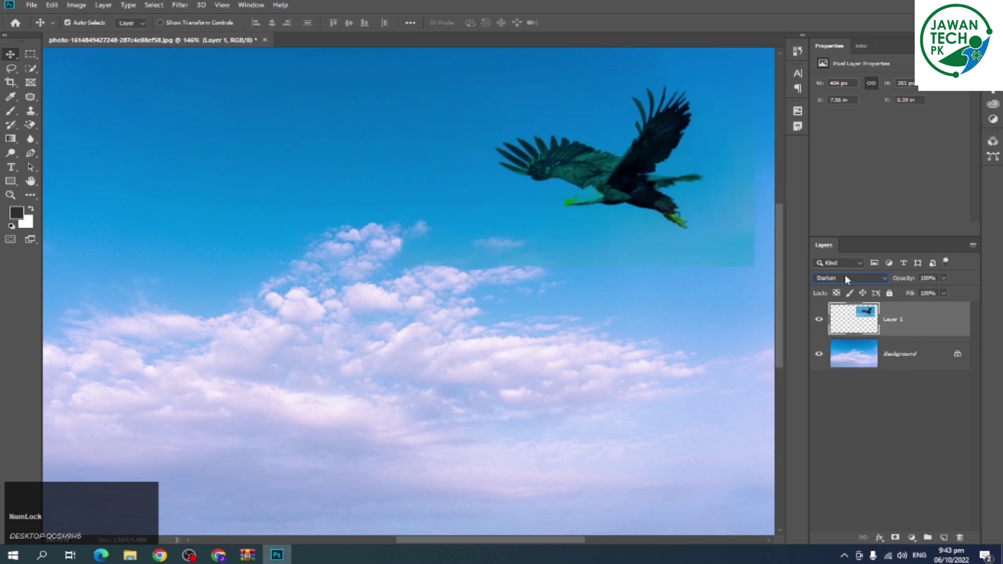
{"action": "key", "text": "Up"}
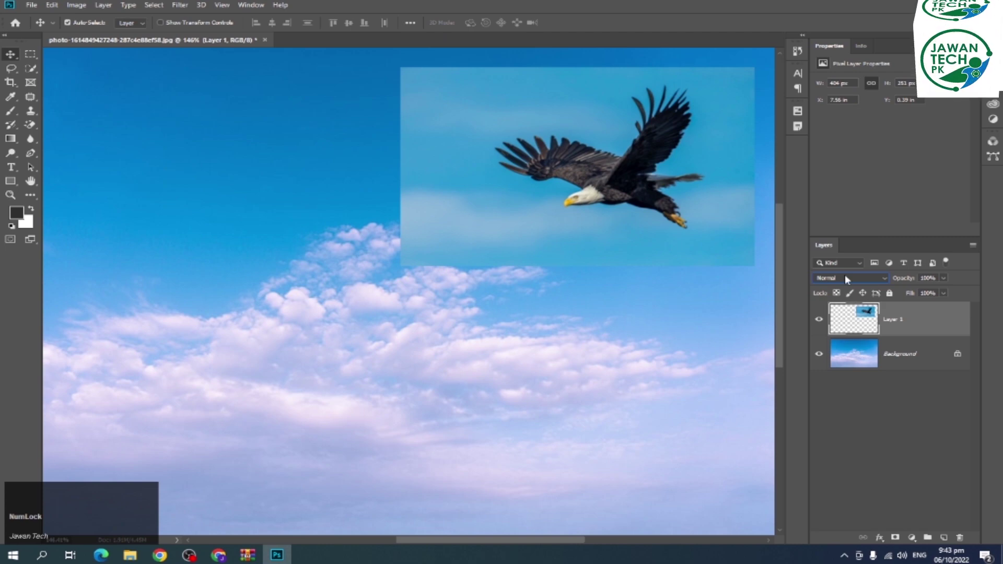
- Search Google Images for 'men picture' in Chrome
{"action": "left_click", "coordinate": [231, 553]}
{"action": "left_click", "coordinate": [401, 387]}
{"action": "key", "text": "ctrl+a"}
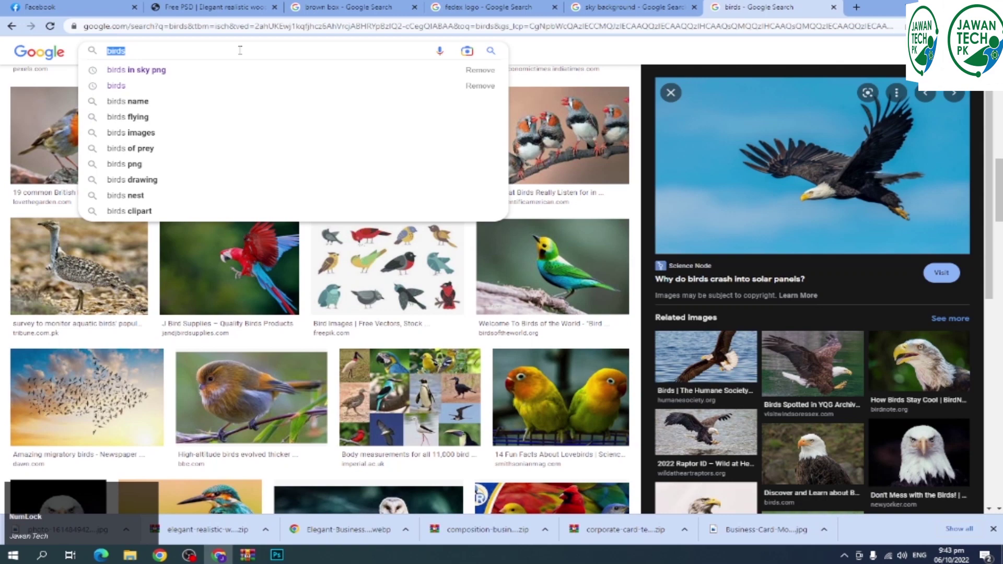
{"action": "type", "text": "men"}
{"action": "key", "text": "space"}
{"action": "type", "text": "picPICTUrPICTURE"}
{"action": "key", "text": "Return"}
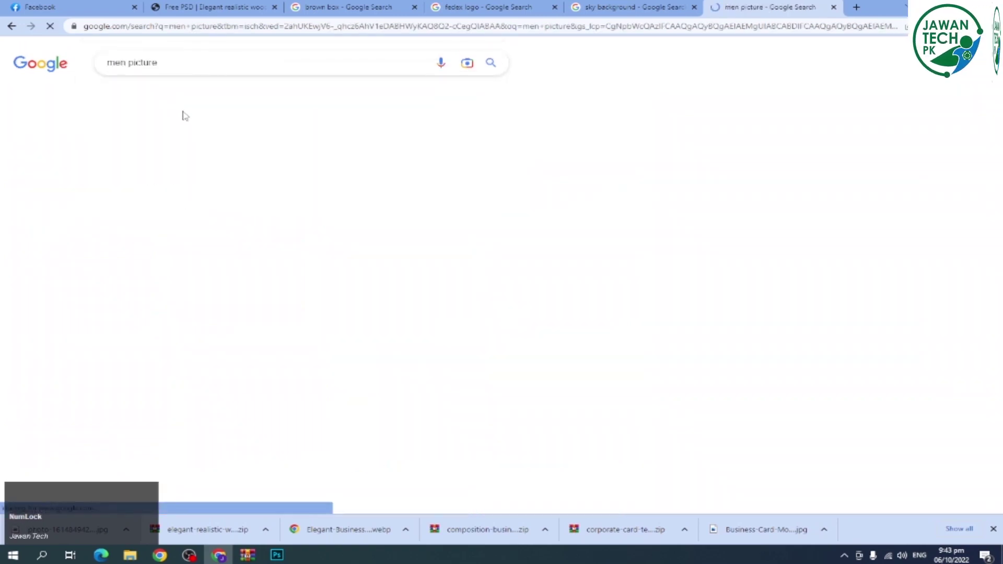
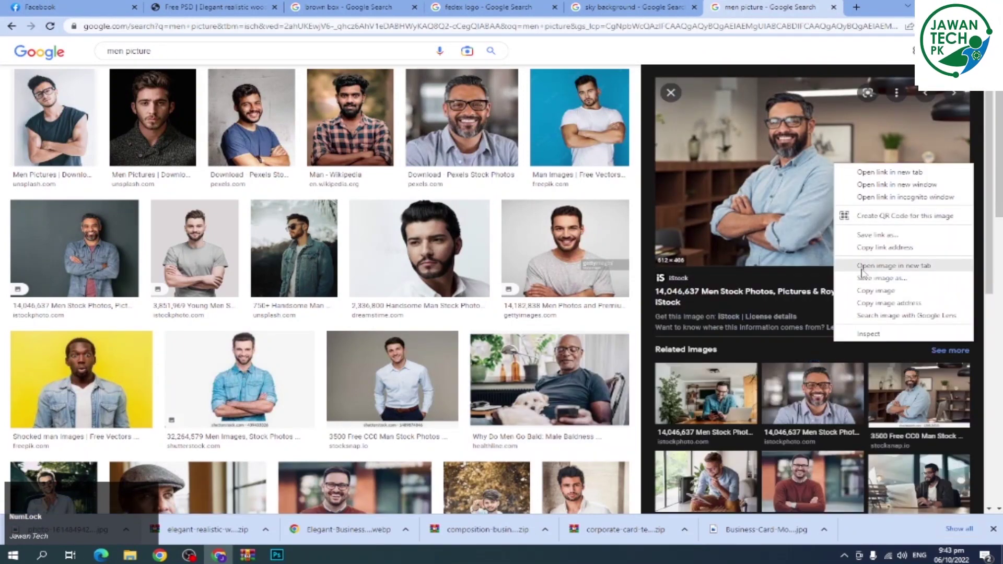
- Copy the photo of the smiling bearded man with glasses and return to Photoshop
{"action": "left_click", "coordinate": [961, 480]}
{"action": "key", "text": "Return"}
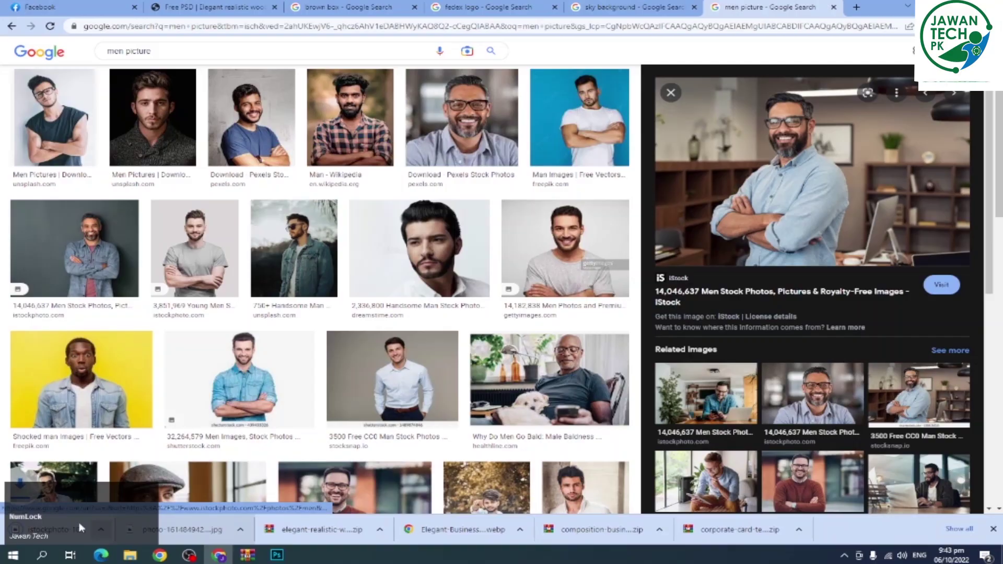
{"action": "left_click", "coordinate": [961, 479]}
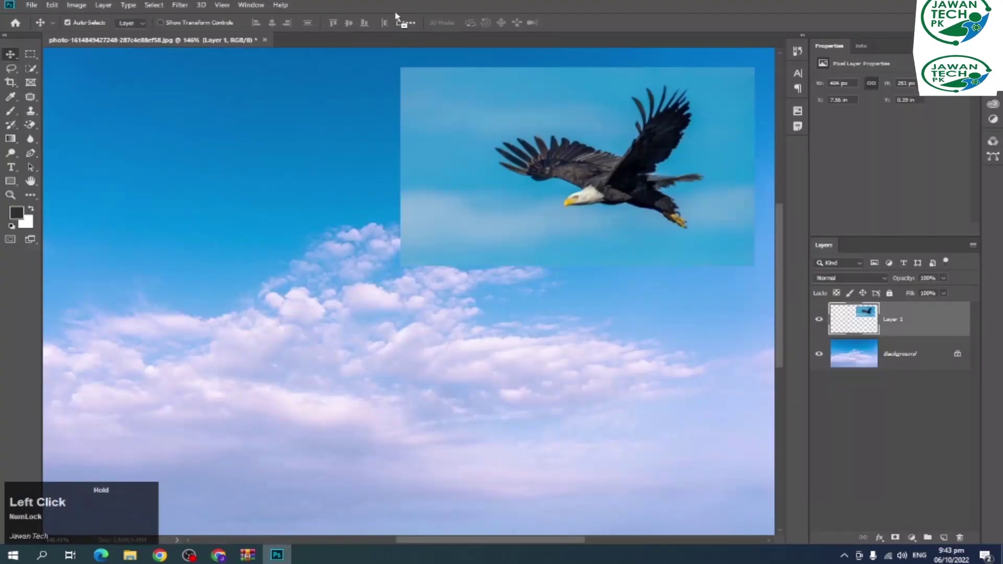
- Return to Chrome and start typing a new search in a fresh tab
{"action": "scroll", "scroll_direction": "up", "scroll_amount": 3}
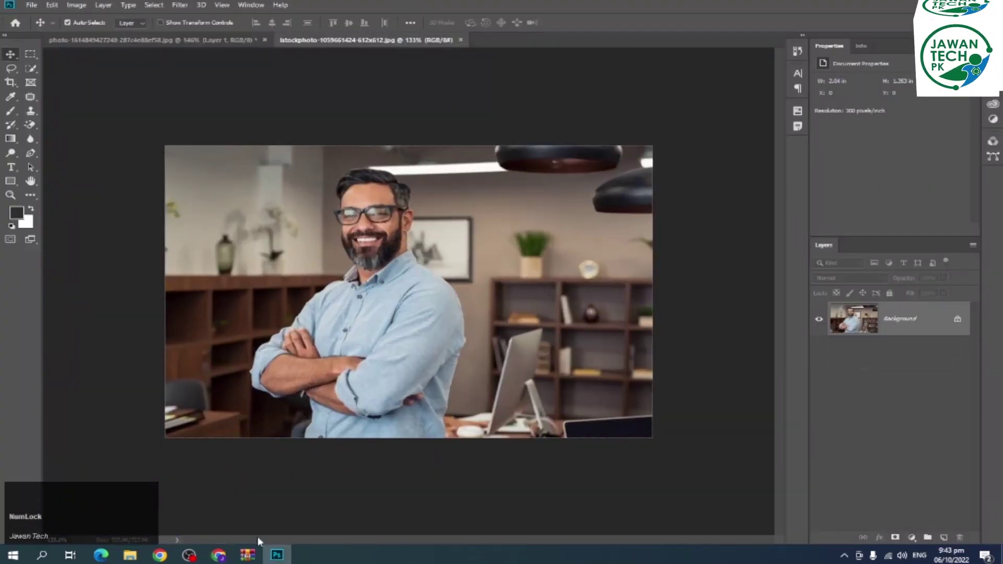
{"action": "left_click", "coordinate": [229, 554]}
{"action": "left_click", "coordinate": [961, 479]}
{"action": "left_click", "coordinate": [961, 479]}
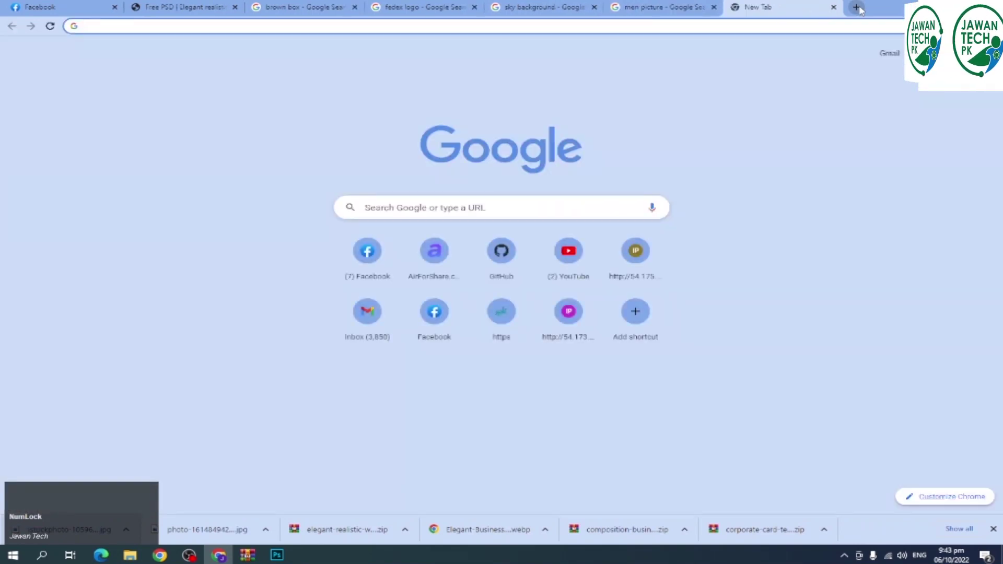
{"action": "type", "text": "bu"}
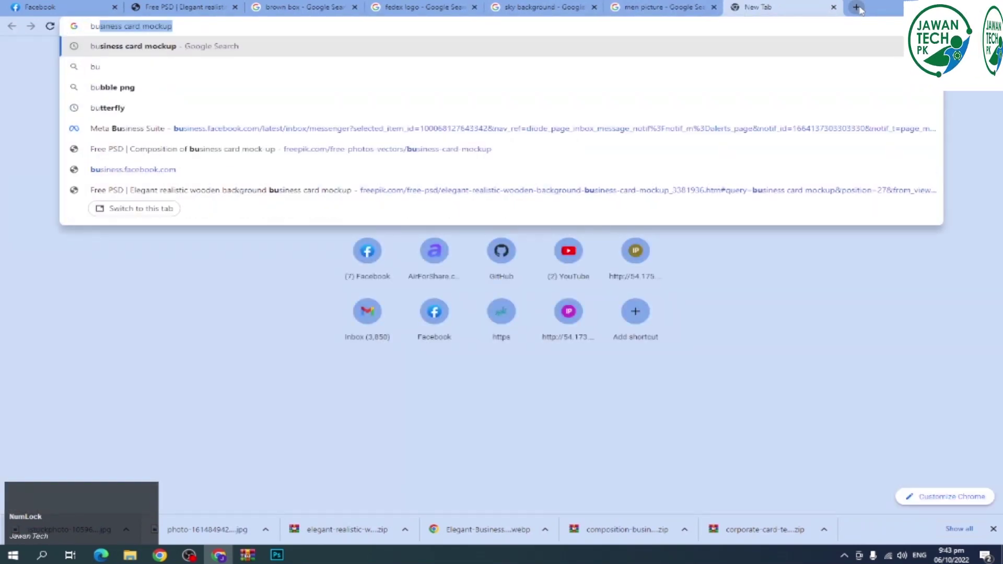
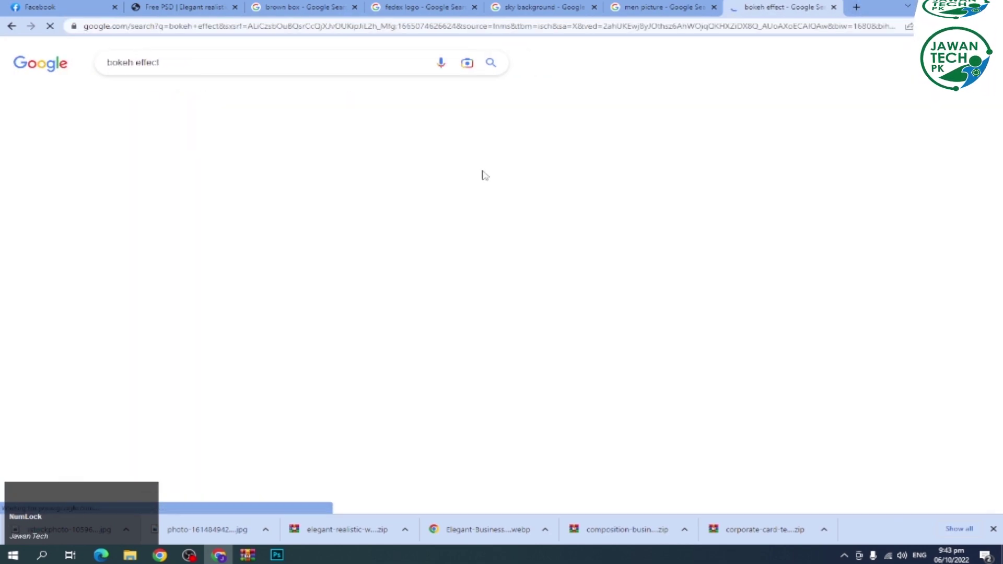
- Scroll through the bokeh effect image results
{"action": "scroll", "scroll_direction": "down", "scroll_amount": 3}
{"action": "scroll", "scroll_direction": "down", "scroll_amount": 3}
{"action": "scroll", "scroll_direction": "down", "scroll_amount": 3}
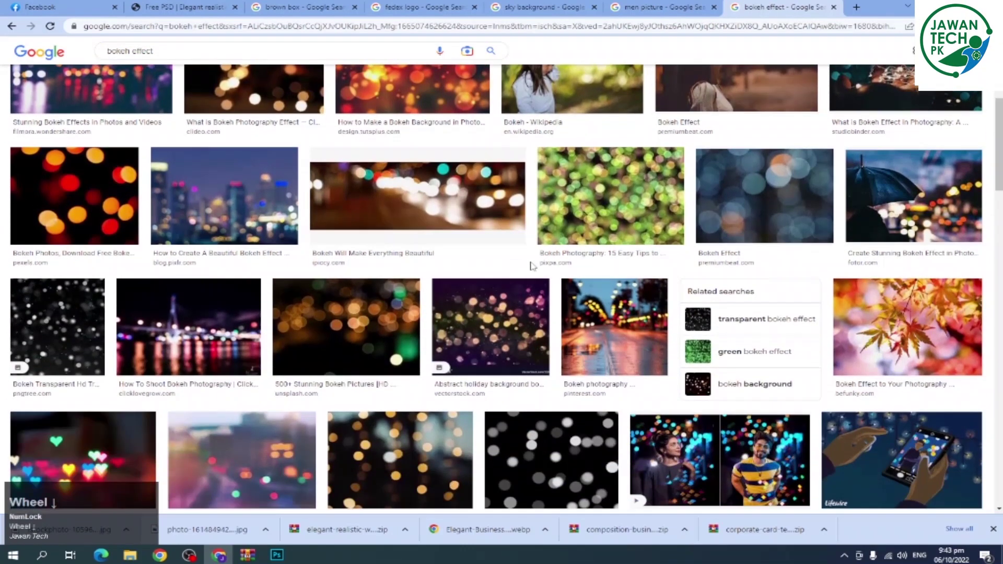
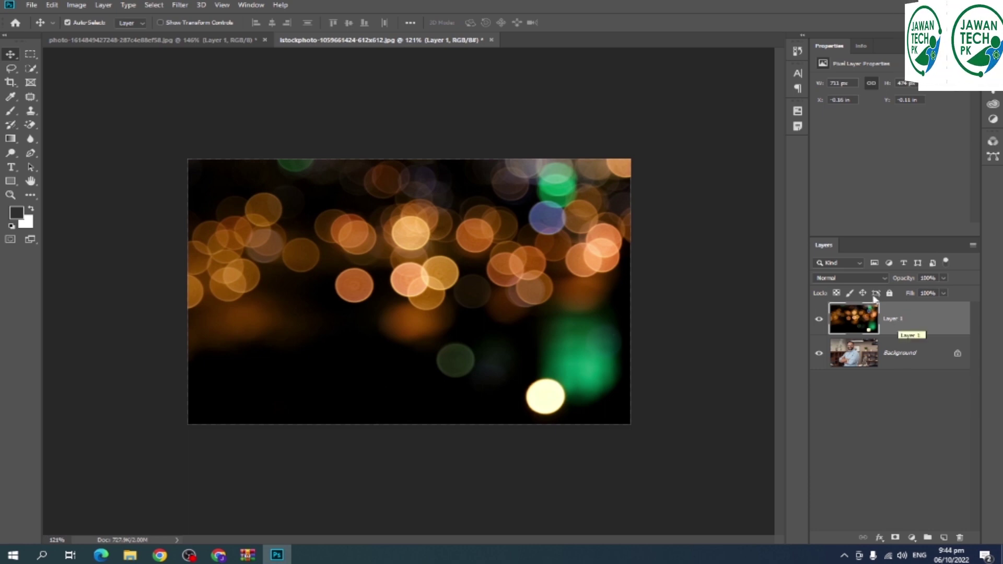
- Set the bokeh Layer 1 blend mode to Soft Light
{"action": "double_click", "coordinate": [858, 279]}
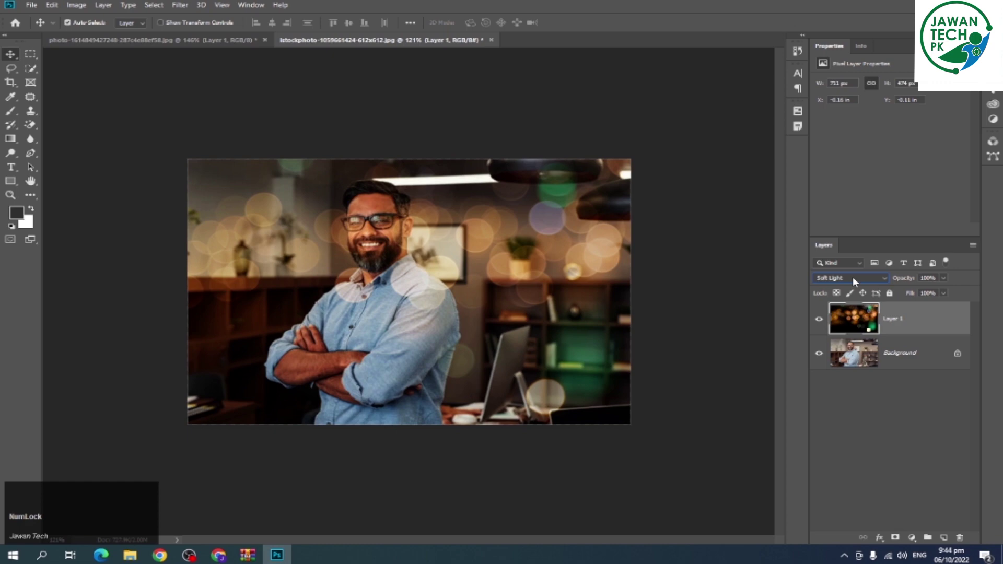
{"action": "scroll", "scroll_direction": "up", "scroll_amount": 3}
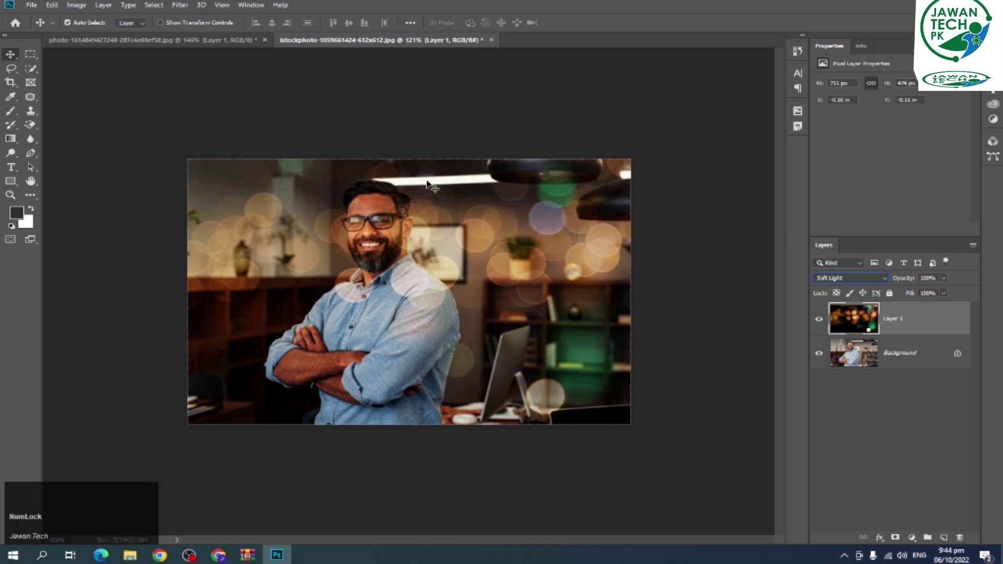
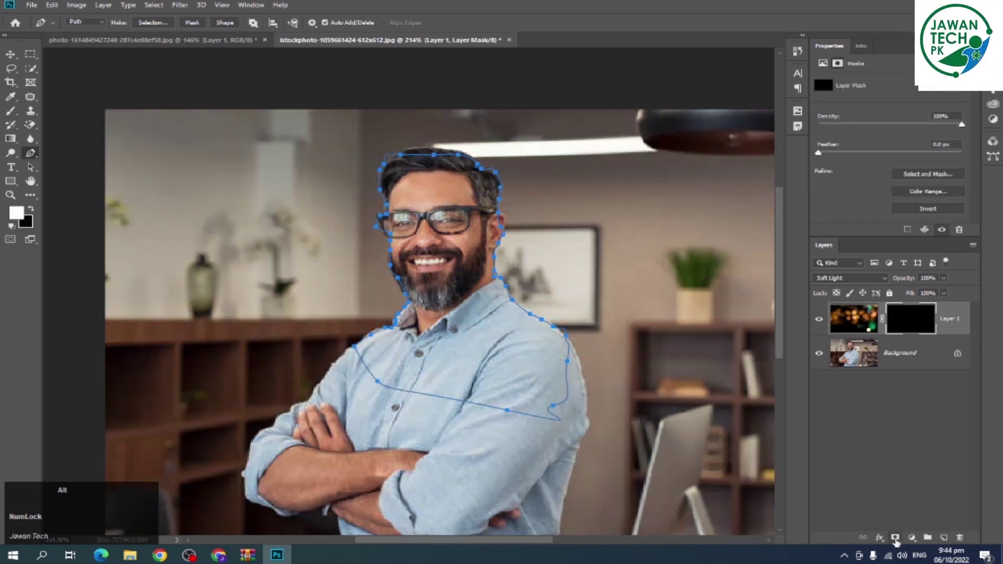
- Load the traced path as a selection and fill the mask to hide bokeh over the man
{"action": "key", "text": "ctrl+z"}
{"action": "key", "text": "ctrl+Return"}
{"action": "left_click", "coordinate": [898, 534]}
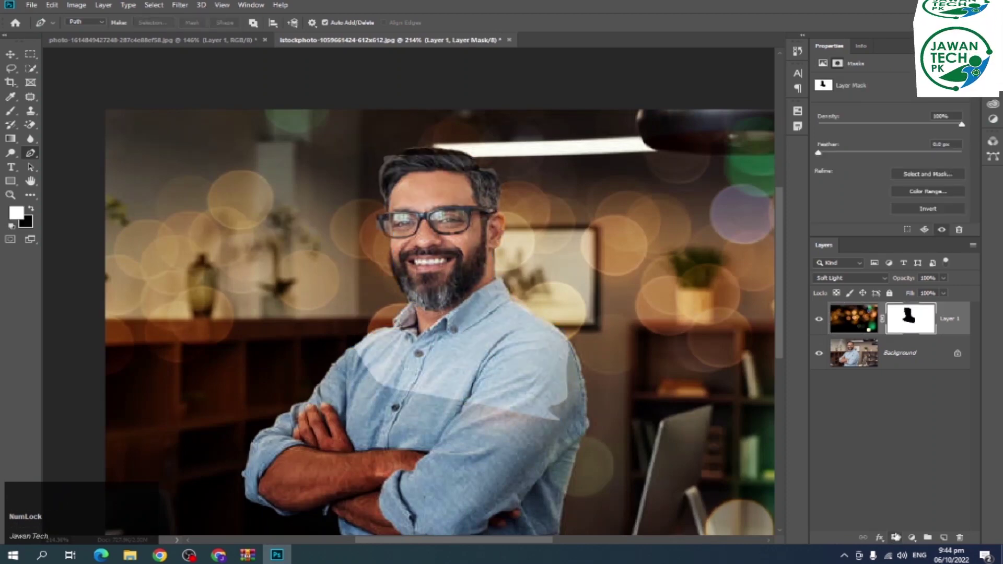
{"action": "scroll", "scroll_direction": "down", "scroll_amount": 3}
{"action": "key", "text": "v"}
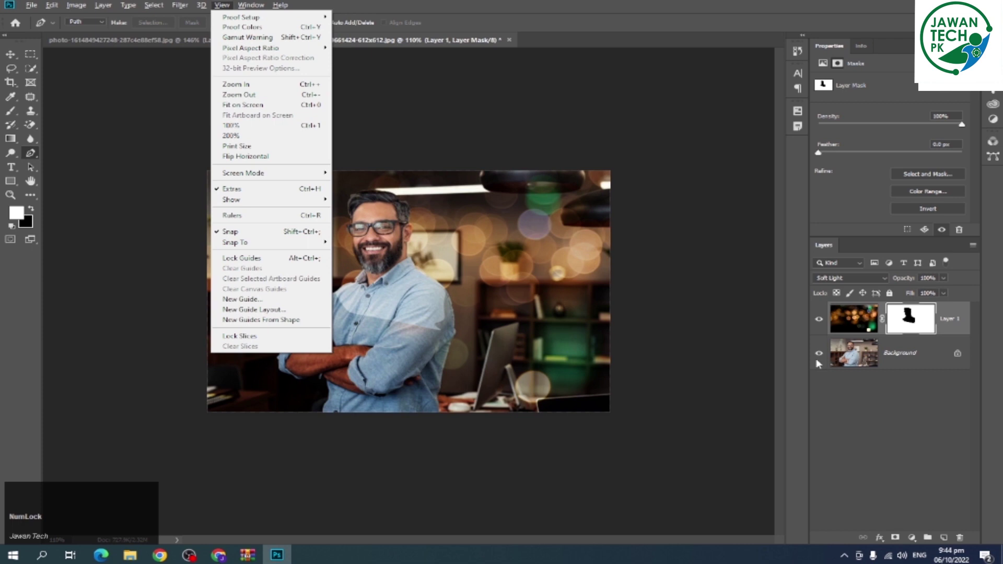
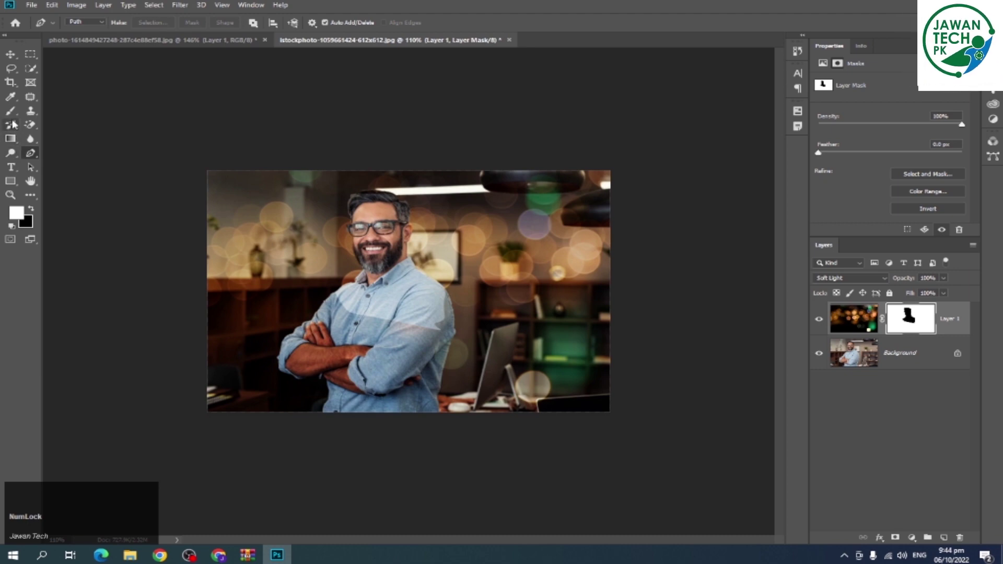
- Paint the mask edges with the Brush tool, then return to the Move tool
{"action": "left_click", "coordinate": [12, 110]}
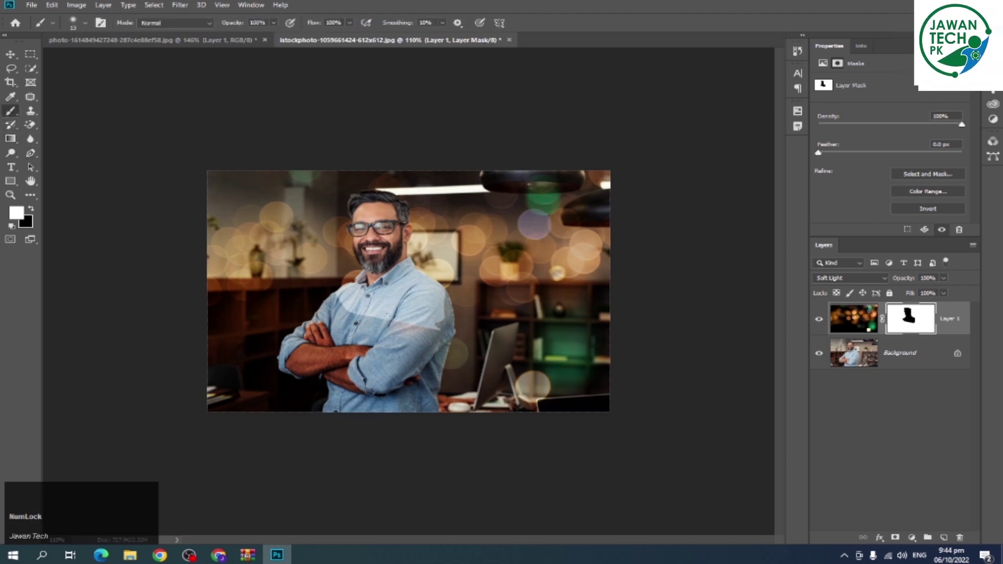
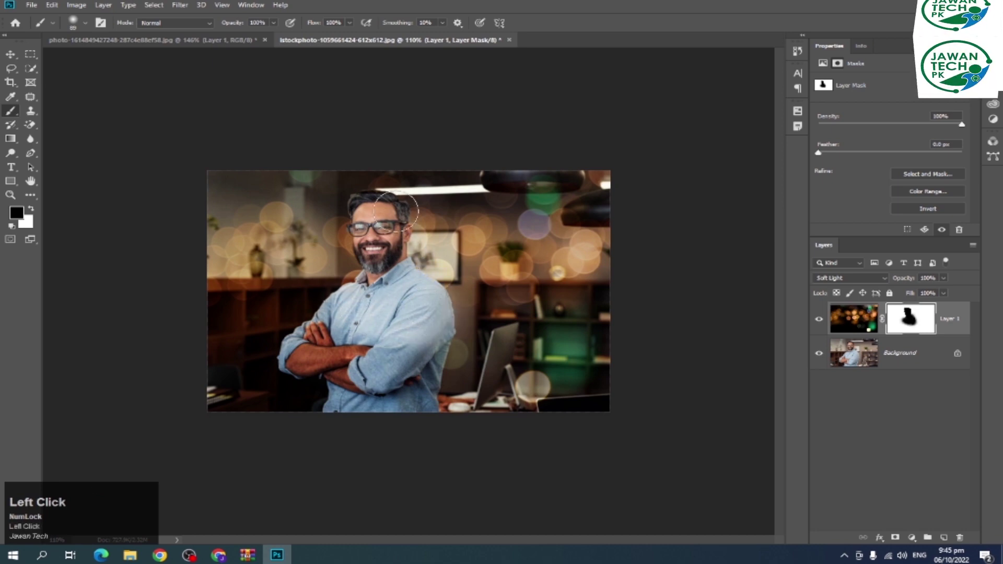
{"action": "scroll", "scroll_direction": "down", "scroll_amount": 3}
{"action": "scroll", "scroll_direction": "up", "scroll_amount": 3}
{"action": "key", "text": "v"}
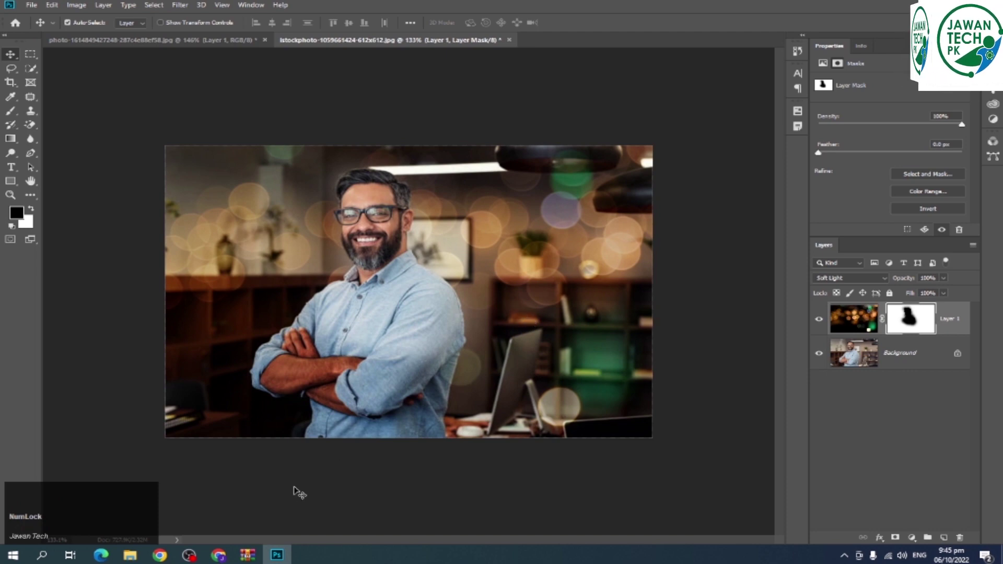
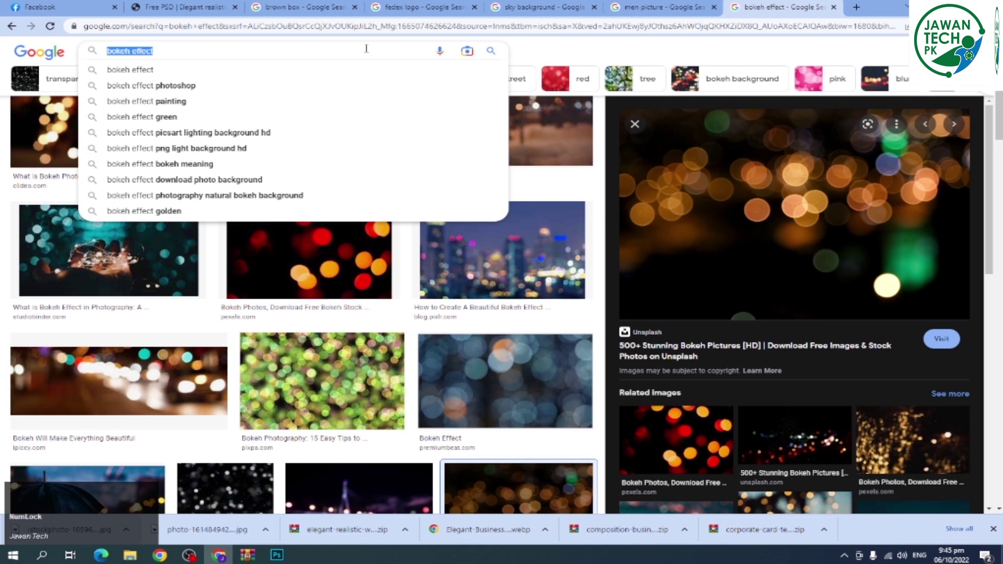
- Search Google Images for 'flare effect'
{"action": "type", "text": "flarFLARE"}
{"action": "key", "text": "space"}
{"action": "key", "text": "e"}
{"action": "type", "text": "effec"}
{"action": "key", "text": "Return"}
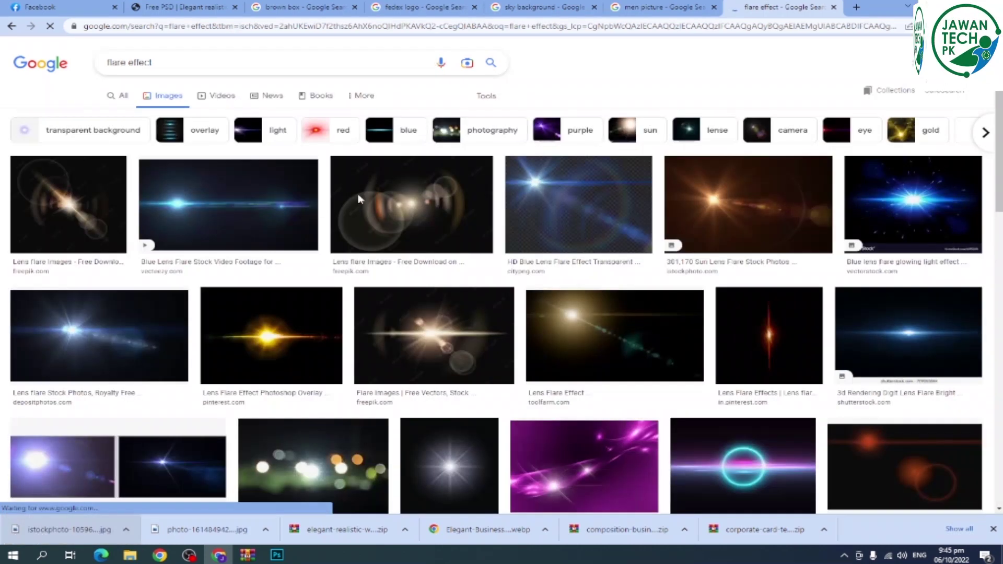
{"action": "scroll", "scroll_direction": "down", "scroll_amount": 3}
{"action": "left_click", "coordinate": [450, 358]}
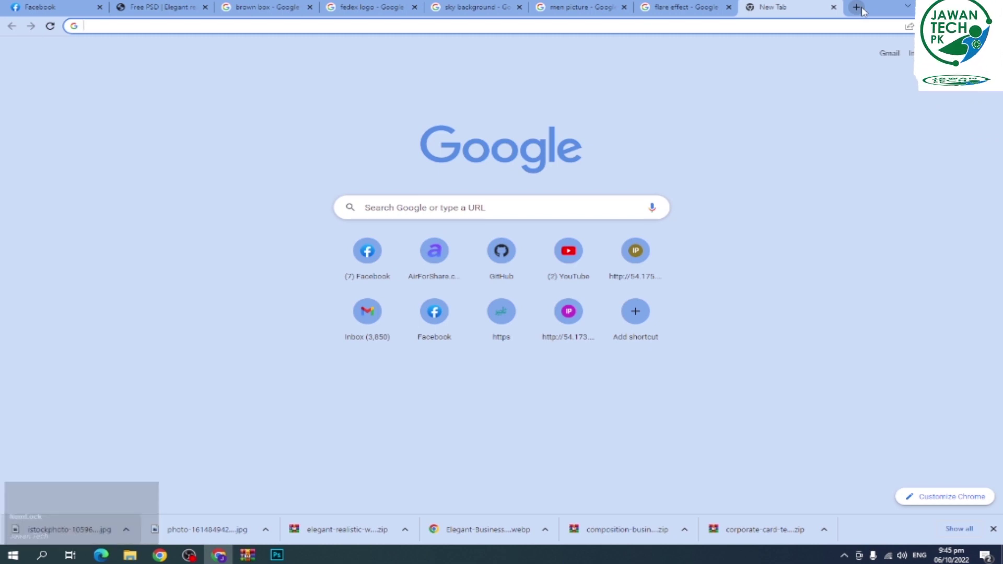
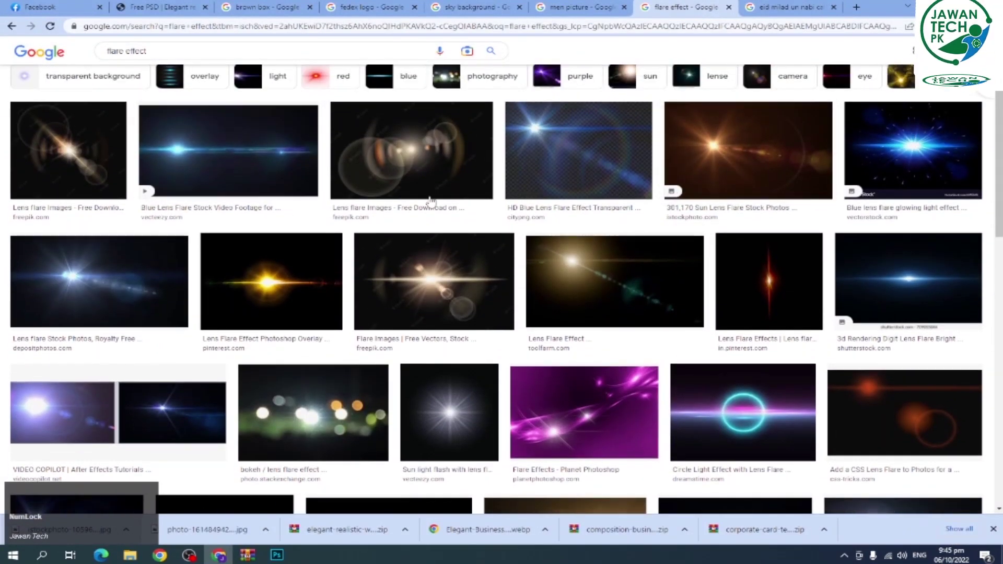
- Copy the orange sun lens flare image and switch back to Photoshop
{"action": "scroll", "scroll_direction": "down", "scroll_amount": 3}
{"action": "scroll", "scroll_direction": "up", "scroll_amount": 3}
{"action": "scroll", "scroll_direction": "down", "scroll_amount": 3}
{"action": "scroll", "scroll_direction": "down", "scroll_amount": 3}
{"action": "scroll", "scroll_direction": "up", "scroll_amount": 3}
{"action": "scroll", "scroll_direction": "up", "scroll_amount": 3}
{"action": "left_click", "coordinate": [734, 201]}
{"action": "right_click", "coordinate": [756, 194]}
{"action": "left_click", "coordinate": [676, 422]}
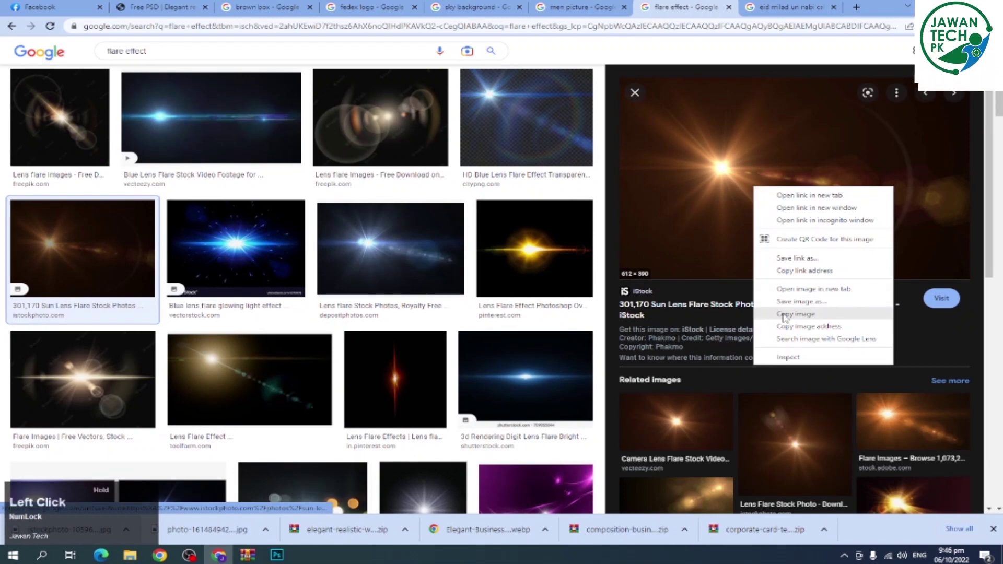
{"action": "key", "text": "alt+Tab"}
- Paste the lens flare as a new layer over the calligraphy and adjust its blend mode
{"action": "left_click", "coordinate": [476, 223]}
{"action": "key", "text": "ctrl+v"}
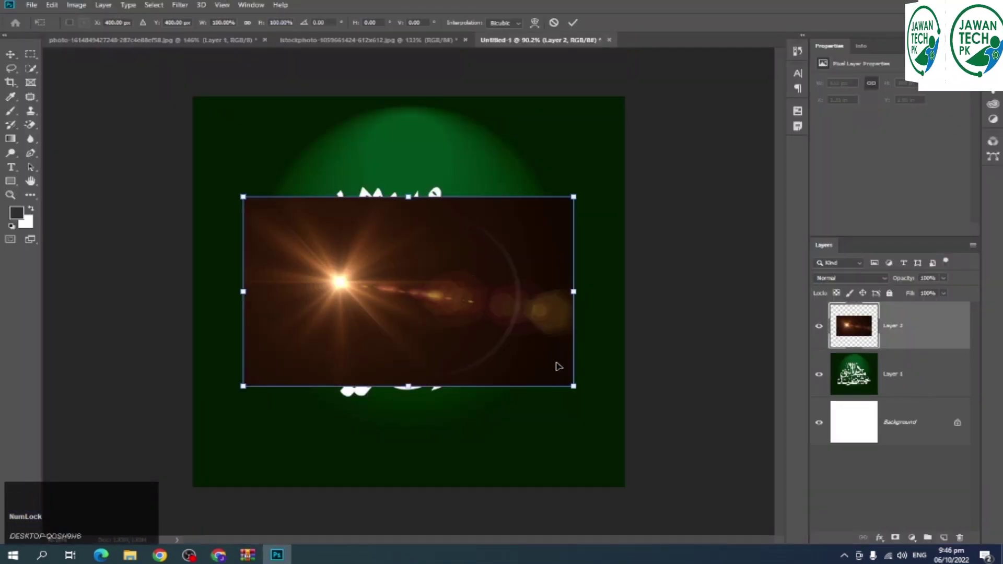
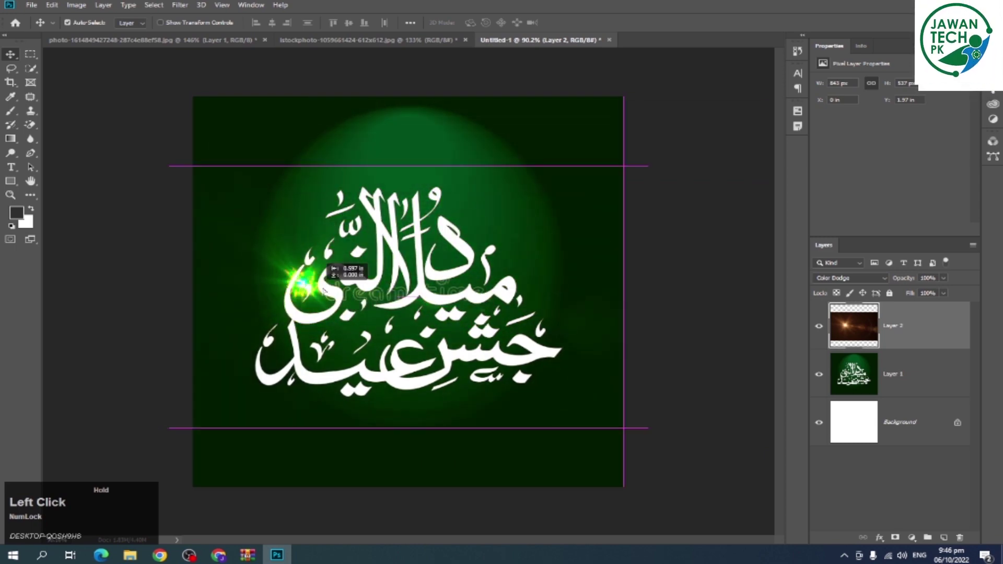
{"action": "key", "text": "Down"}
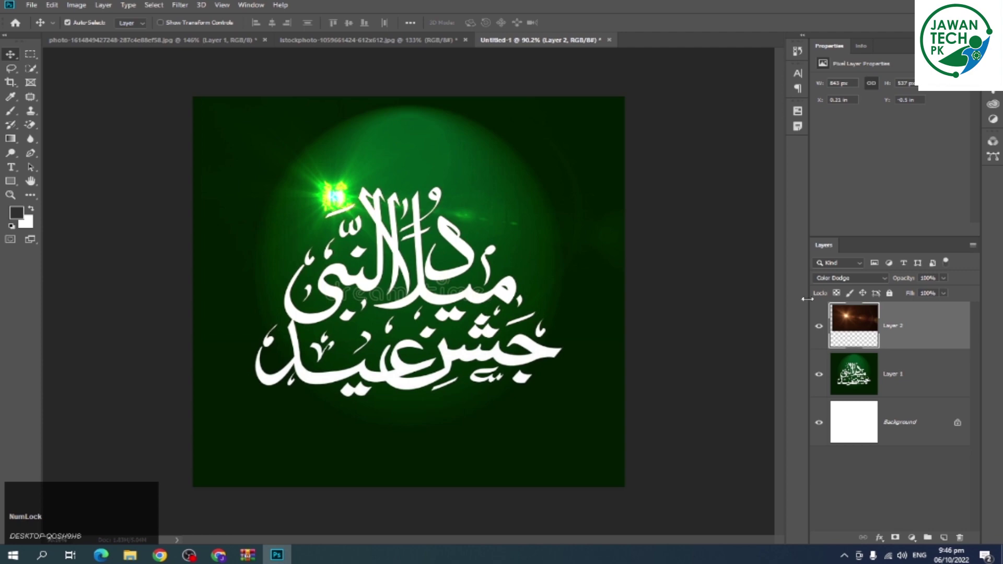
{"action": "double_click", "coordinate": [851, 276]}
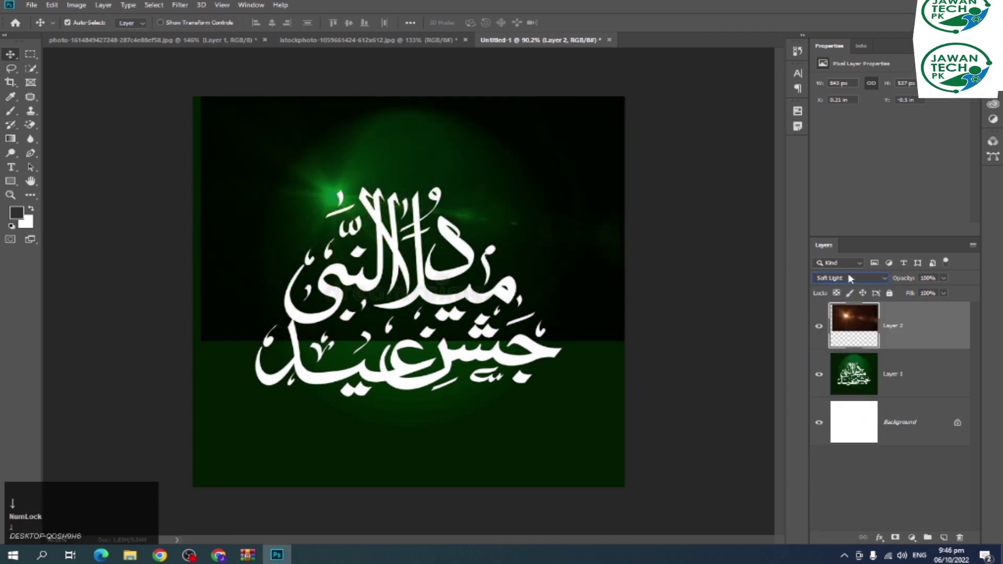
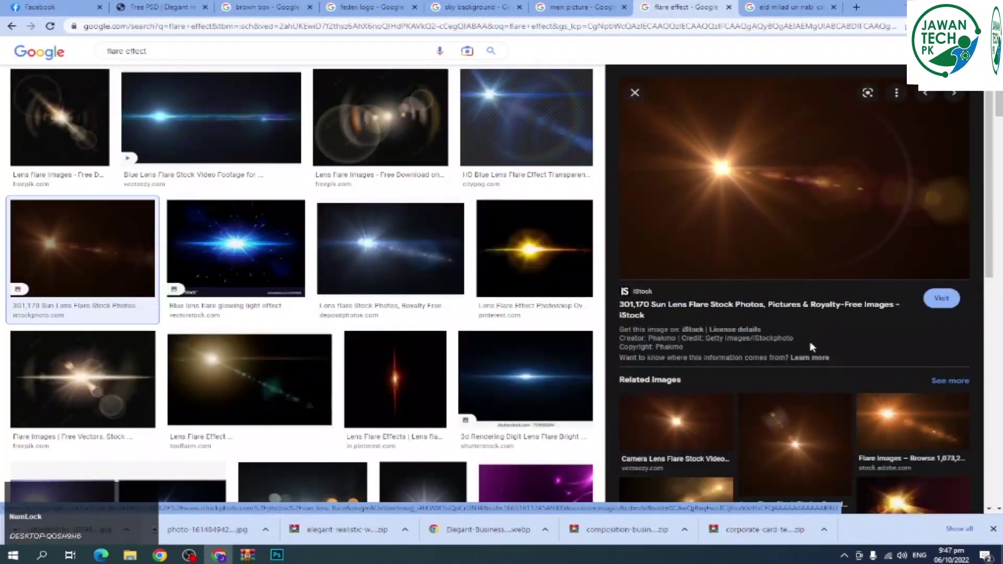
- Copy the blue lens flare image in Chrome and switch back to Photoshop
{"action": "left_click", "coordinate": [210, 145]}
{"action": "scroll", "scroll_direction": "down", "scroll_amount": 3}
{"action": "left_click", "coordinate": [793, 174]}
{"action": "right_click", "coordinate": [752, 174]}
{"action": "left_click", "coordinate": [725, 145]}
{"action": "key", "text": "alt+Tab"}
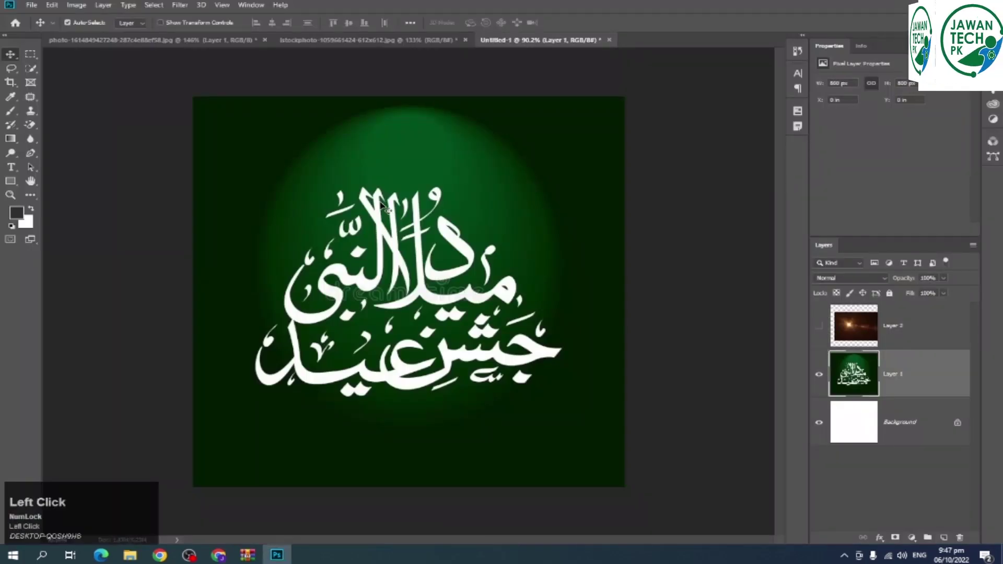
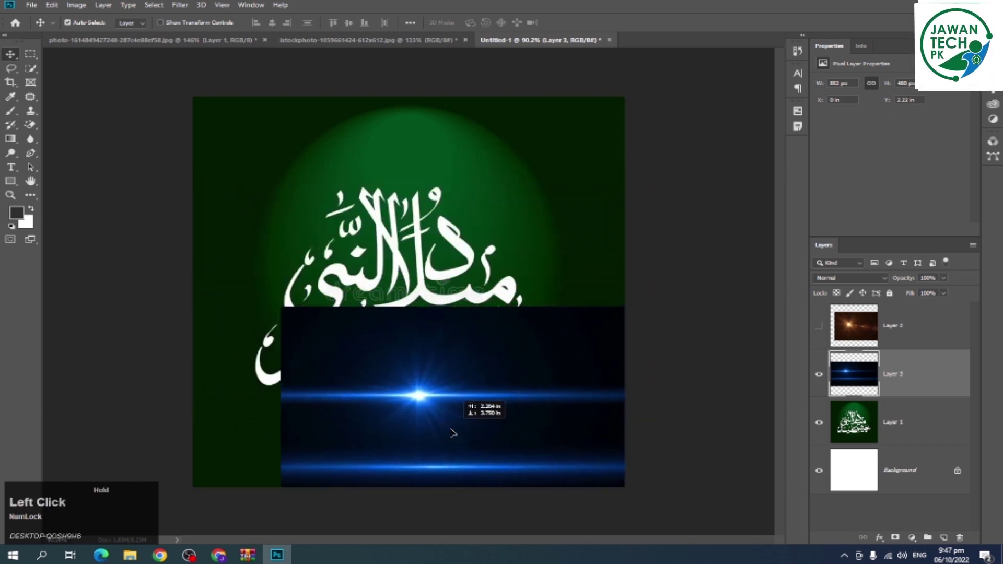
- Set the blue flare layer's opacity and its blend mode to Lighten
{"action": "type", "text": "1"}
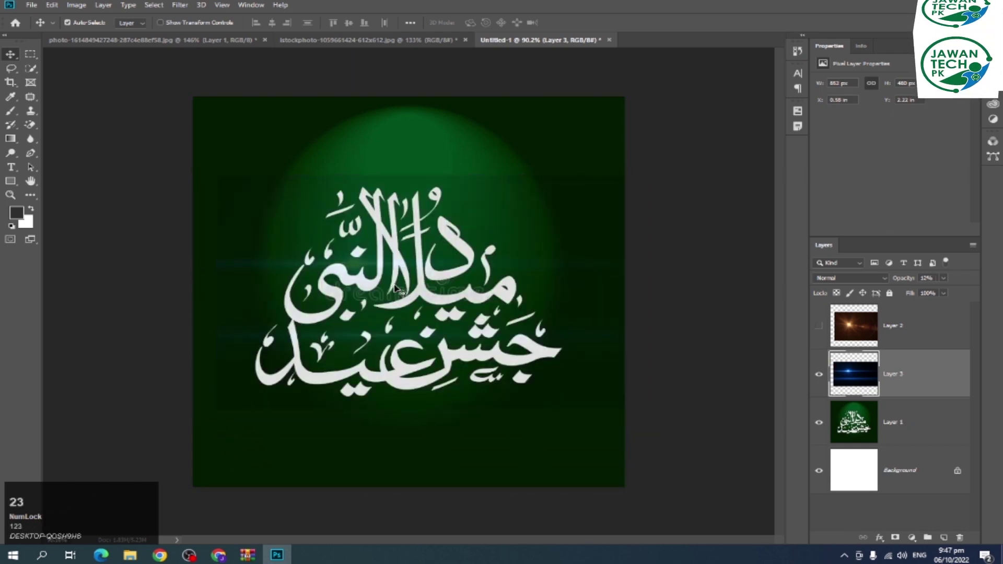
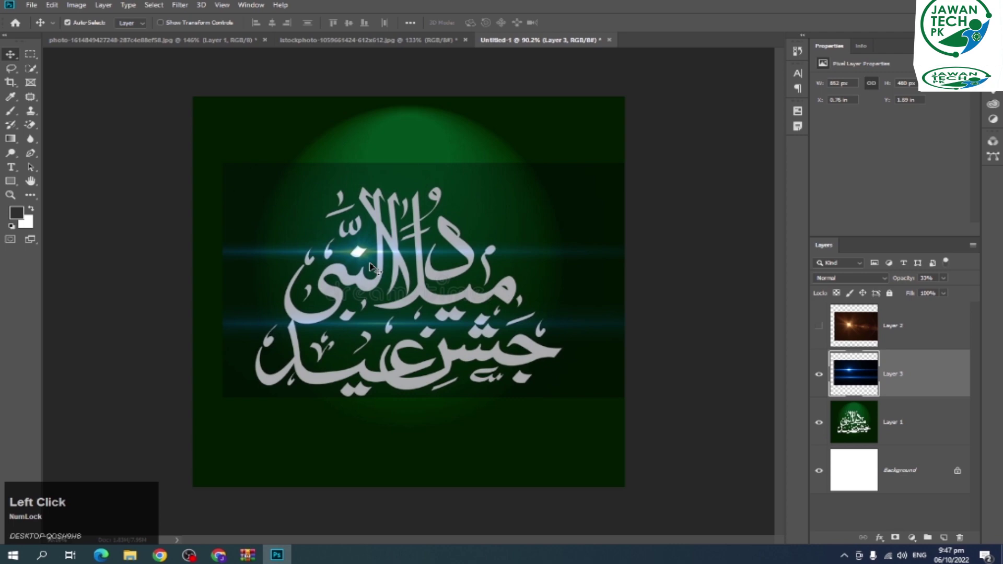
{"action": "key", "text": "0"}
{"action": "double_click", "coordinate": [835, 281]}
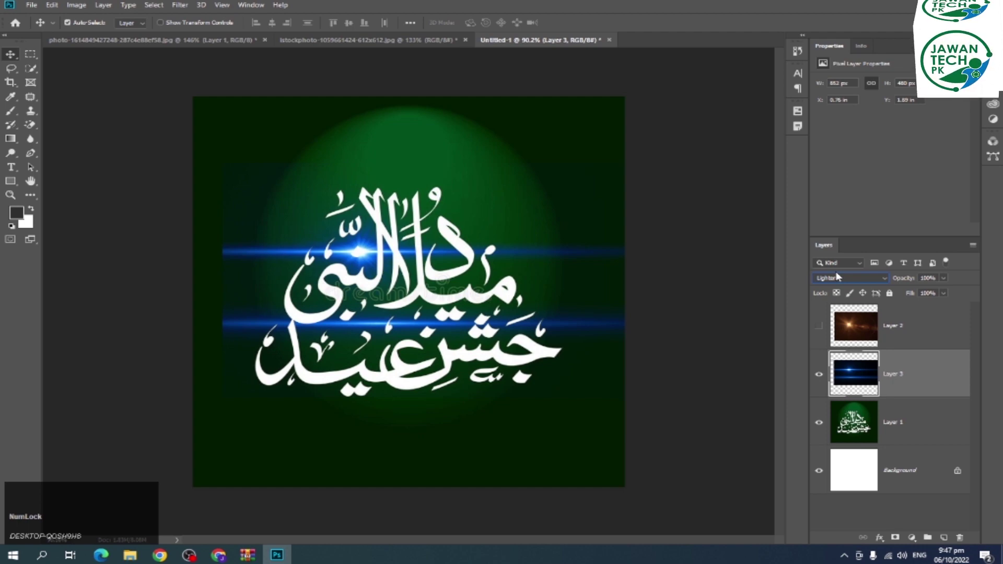
- Shift the blue flare's hue to green (-130) via Hue/Saturation, then pick the Eraser
{"action": "left_click", "coordinate": [909, 337]}
{"action": "left_click", "coordinate": [899, 369]}
{"action": "key", "text": "ctrl+u"}
{"action": "left_click", "coordinate": [435, 123]}
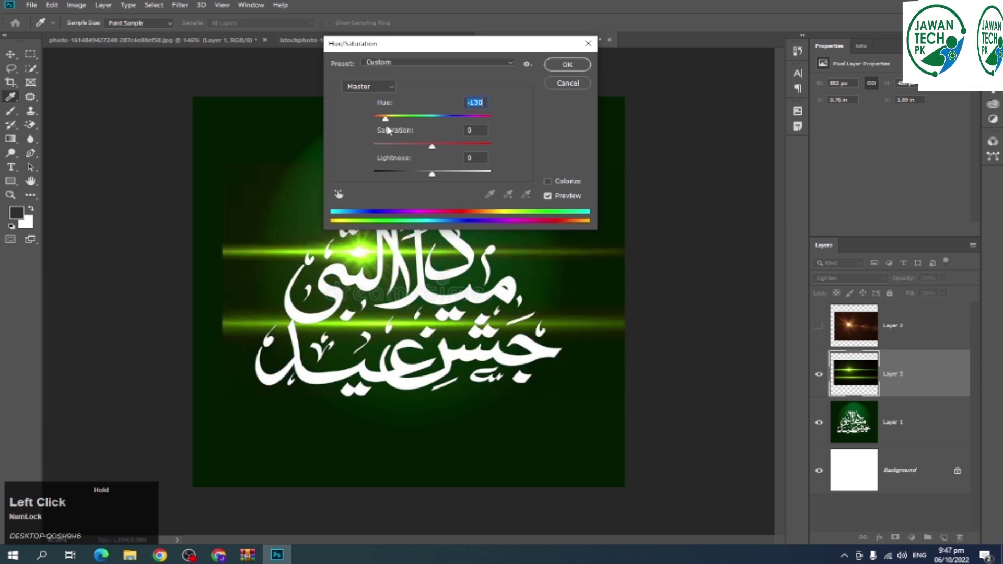
{"action": "left_click", "coordinate": [441, 153]}
{"action": "left_click", "coordinate": [562, 70]}
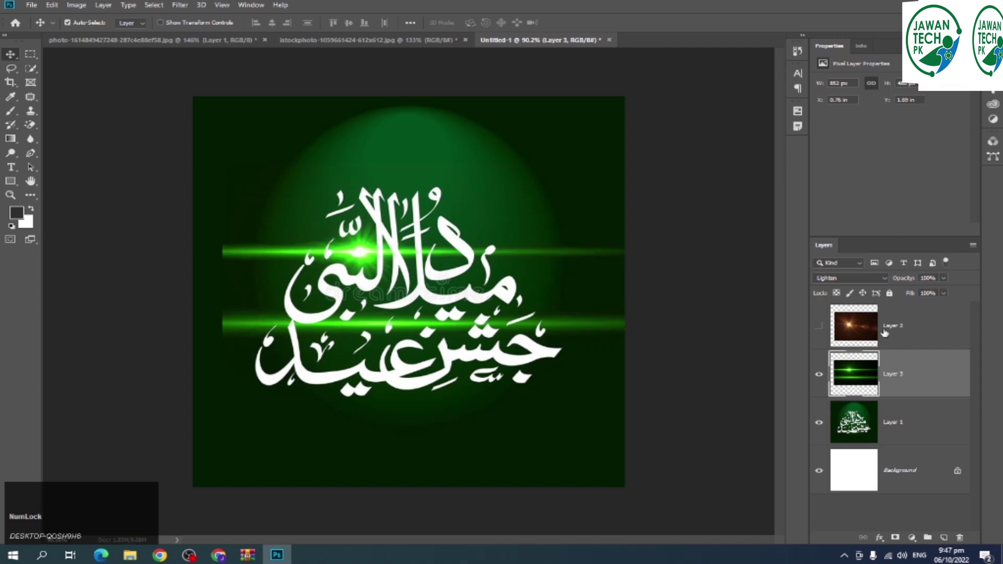
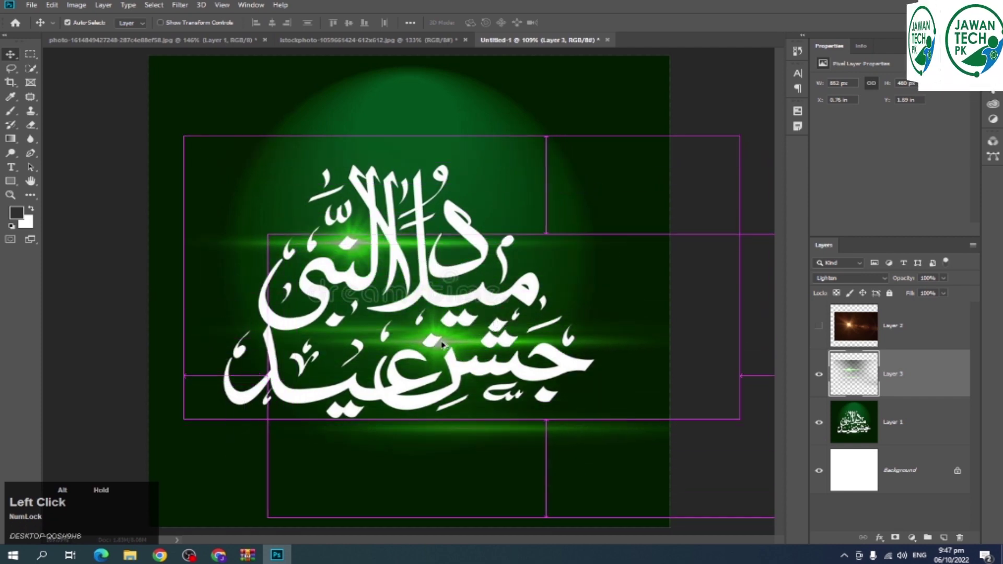
{"action": "key", "text": "e"}
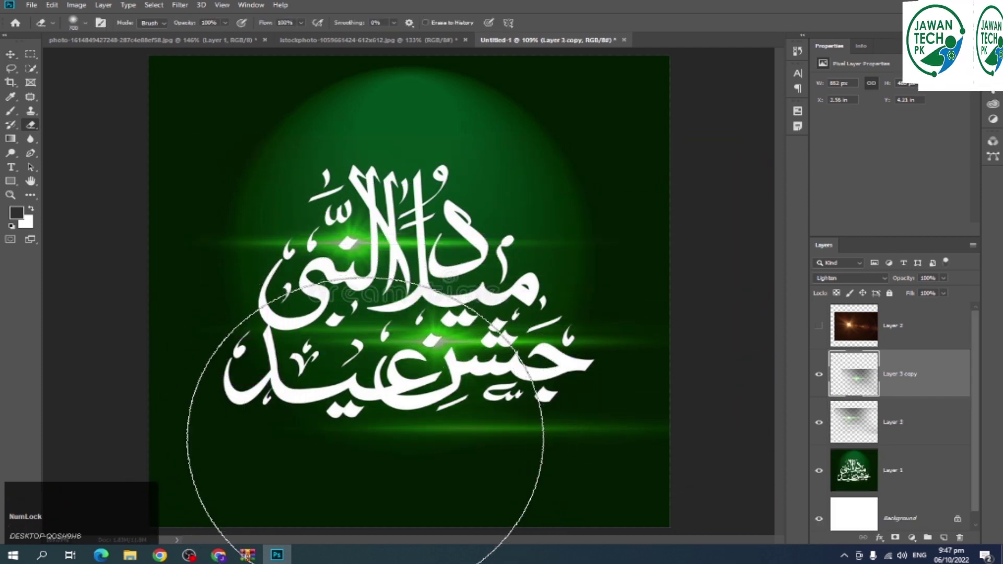
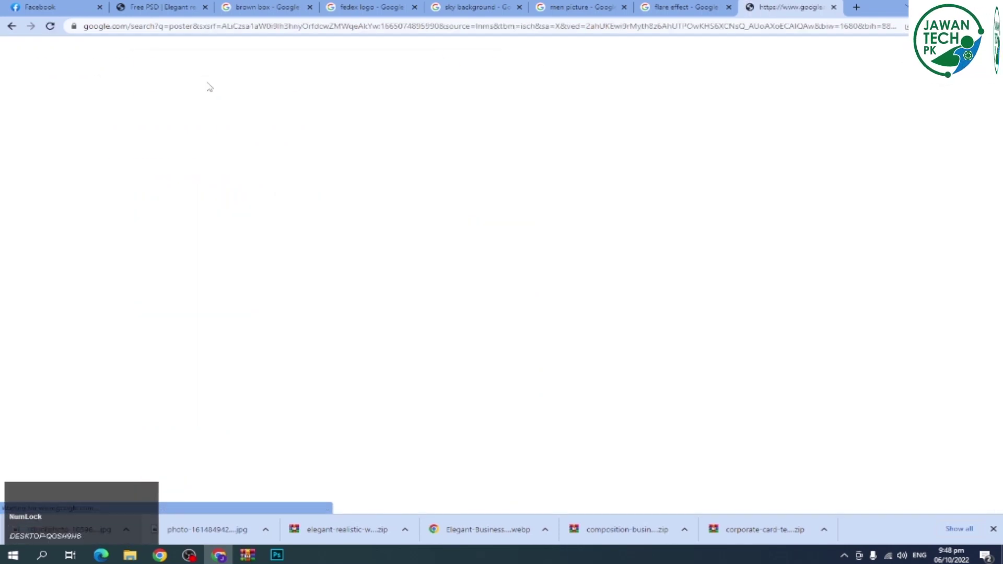
- Browse the poster results and view the Karachi landmark vintage poster
{"action": "scroll", "scroll_direction": "down", "scroll_amount": 3}
{"action": "scroll", "scroll_direction": "down", "scroll_amount": 3}
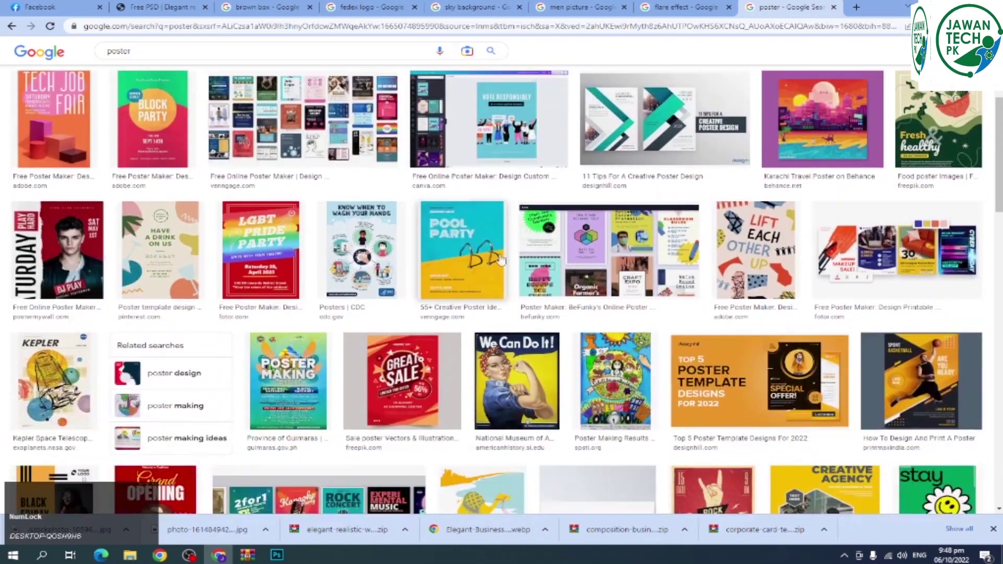
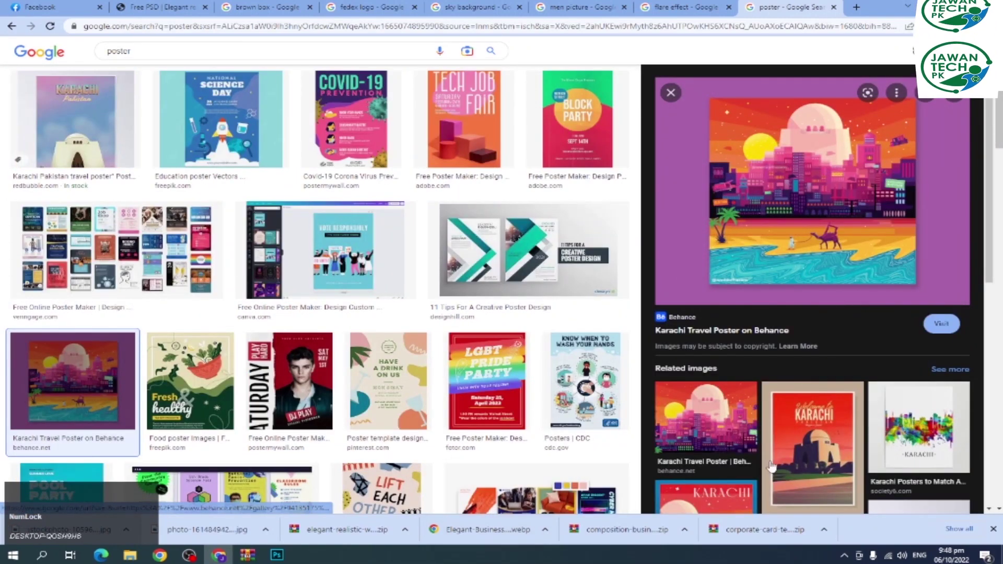
{"action": "left_click", "coordinate": [815, 453]}
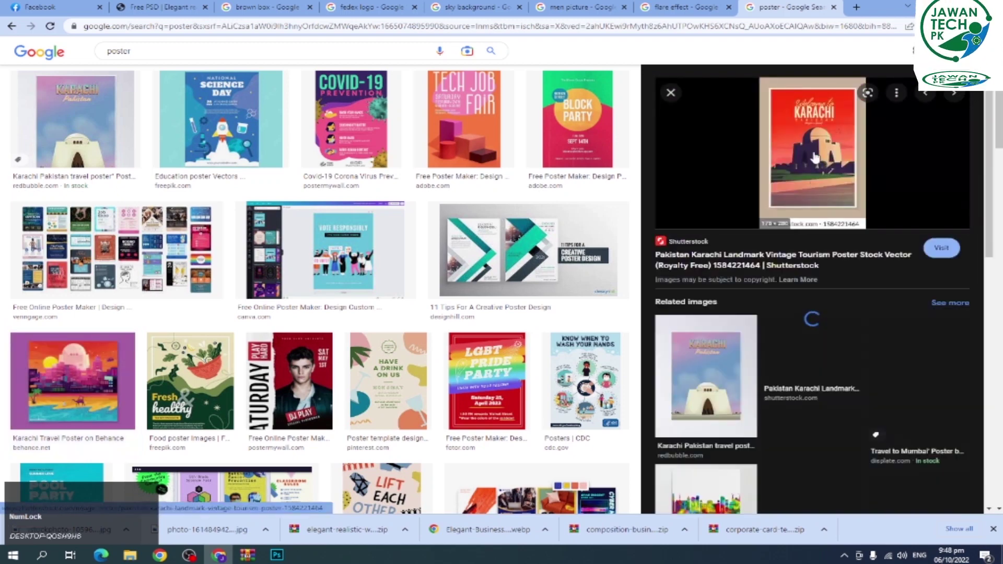
- Scroll down through the Karachi poster's related images panel
{"action": "scroll", "scroll_direction": "down", "scroll_amount": 3}
{"action": "scroll", "scroll_direction": "down", "scroll_amount": 3}
{"action": "scroll", "scroll_direction": "down", "scroll_amount": 3}
{"action": "scroll", "scroll_direction": "down", "scroll_amount": 3}
{"action": "scroll", "scroll_direction": "down", "scroll_amount": 3}
{"action": "scroll", "scroll_direction": "down", "scroll_amount": 3}
{"action": "scroll", "scroll_direction": "down", "scroll_amount": 3}
{"action": "scroll", "scroll_direction": "down", "scroll_amount": 3}
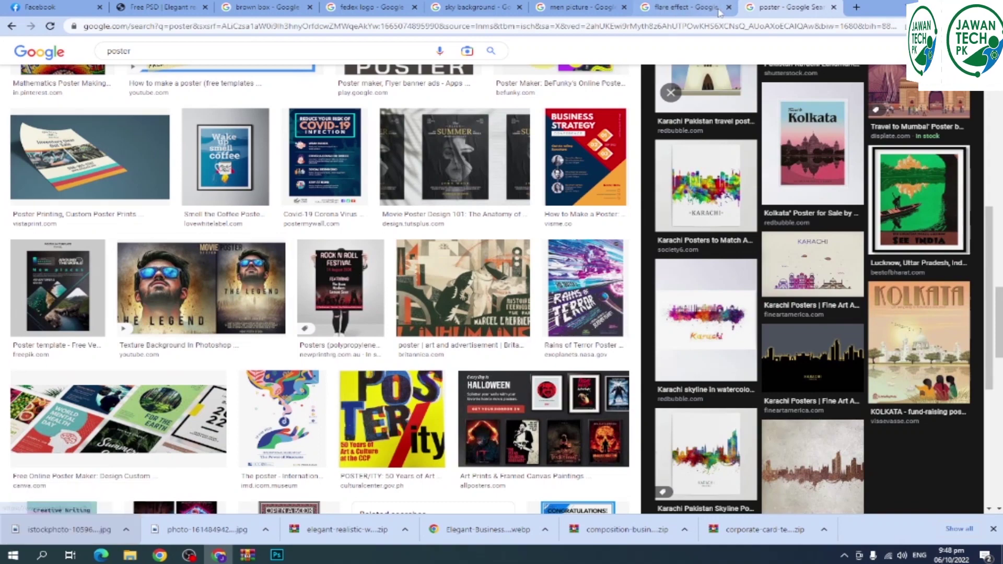
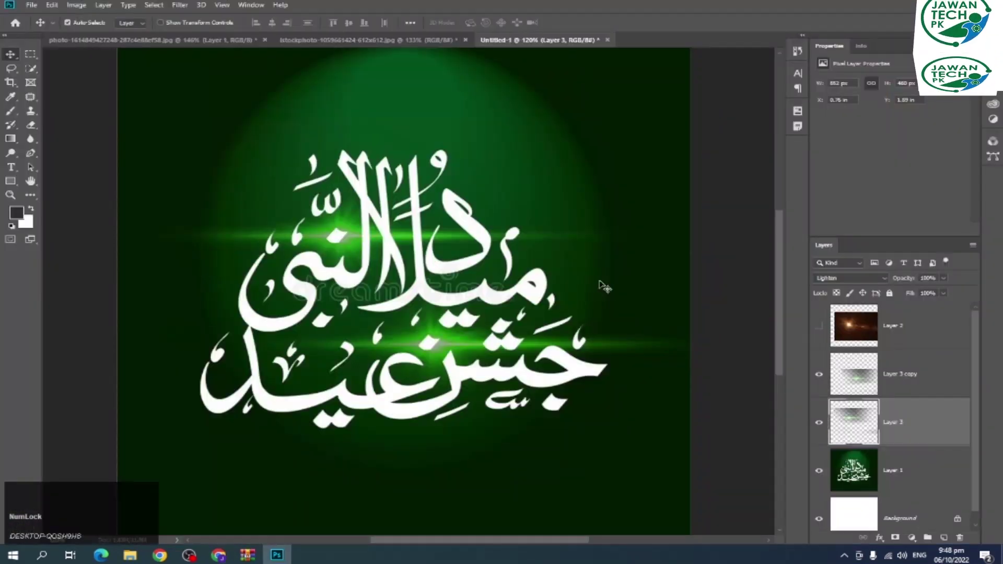
- Create a clipboard-sized document and paste the Sang-e-Mah drama poster into it
{"action": "key", "text": "ctrl+n"}
{"action": "left_click", "coordinate": [532, 369]}
{"action": "scroll", "scroll_direction": "down", "scroll_amount": 3}
{"action": "key", "text": "v"}
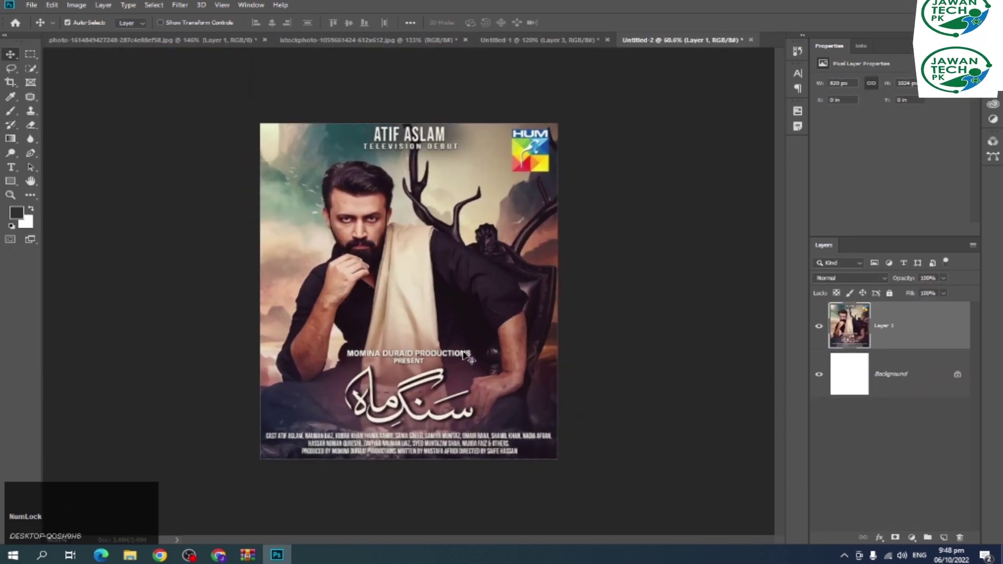
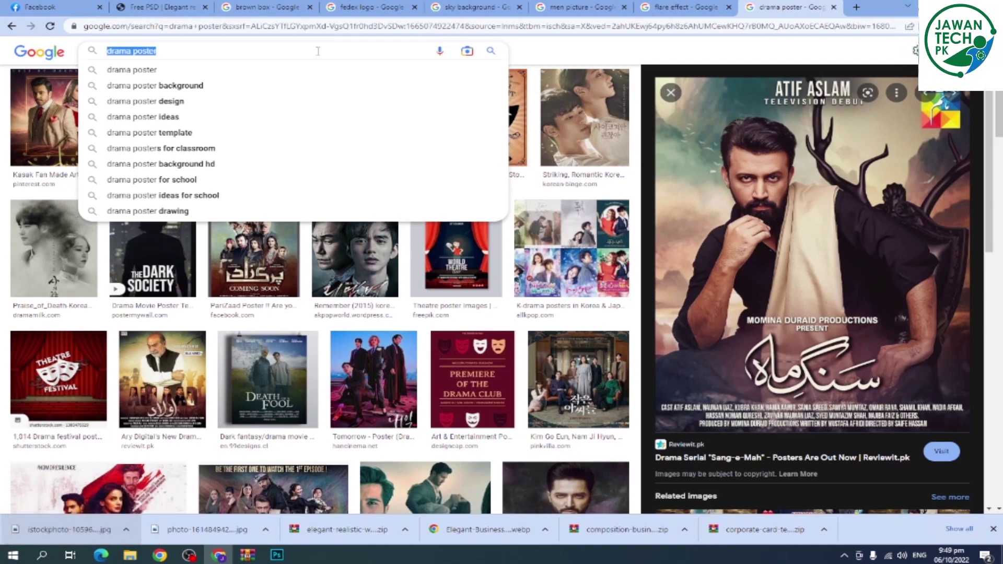
- Search Google Images for 'text effect' and browse down the results
{"action": "type", "text": "tex"}
{"action": "key", "text": "space"}
{"action": "type", "text": "eeffe"}
{"action": "key", "text": "Return"}
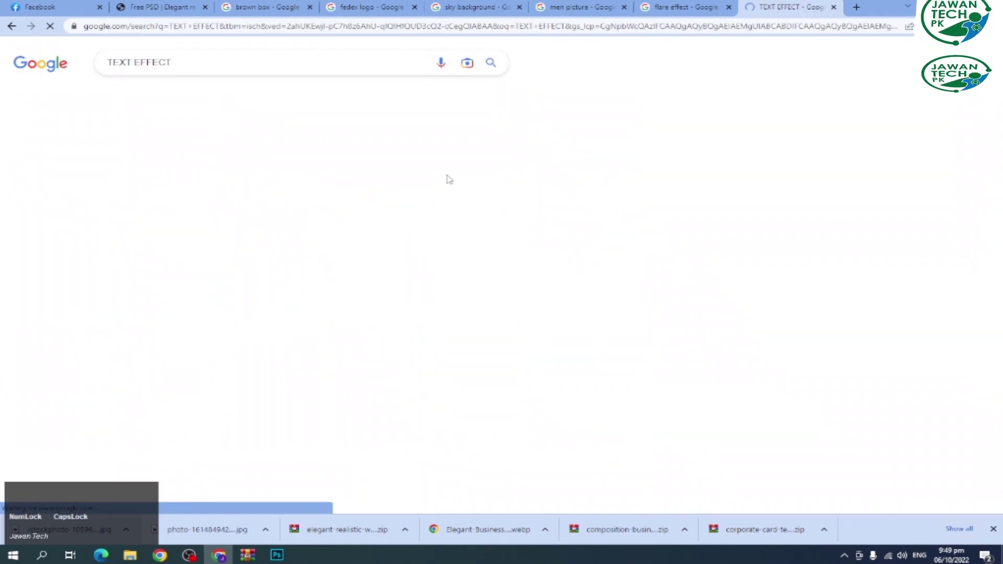
{"action": "scroll", "scroll_direction": "down", "scroll_amount": 3}
{"action": "scroll", "scroll_direction": "down", "scroll_amount": 3}
{"action": "scroll", "scroll_direction": "down", "scroll_amount": 3}
{"action": "scroll", "scroll_direction": "down", "scroll_amount": 3}
{"action": "scroll", "scroll_direction": "down", "scroll_amount": 3}
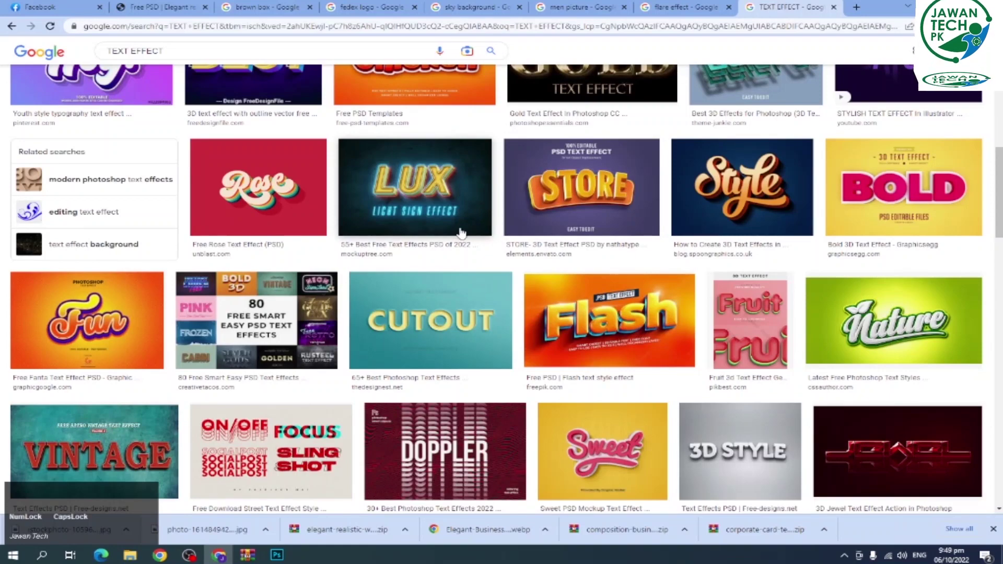
- Preview the teal CUTOUT 3D text effect image and scroll its related images
{"action": "left_click", "coordinate": [419, 324]}
{"action": "scroll", "scroll_direction": "down", "scroll_amount": 3}
{"action": "scroll", "scroll_direction": "down", "scroll_amount": 3}
{"action": "scroll", "scroll_direction": "down", "scroll_amount": 3}
{"action": "scroll", "scroll_direction": "down", "scroll_amount": 3}
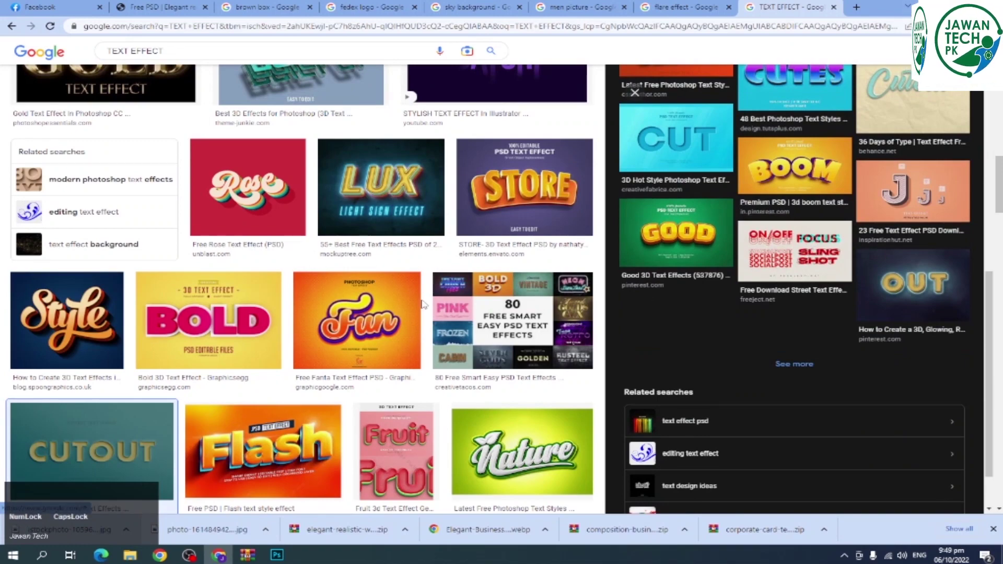
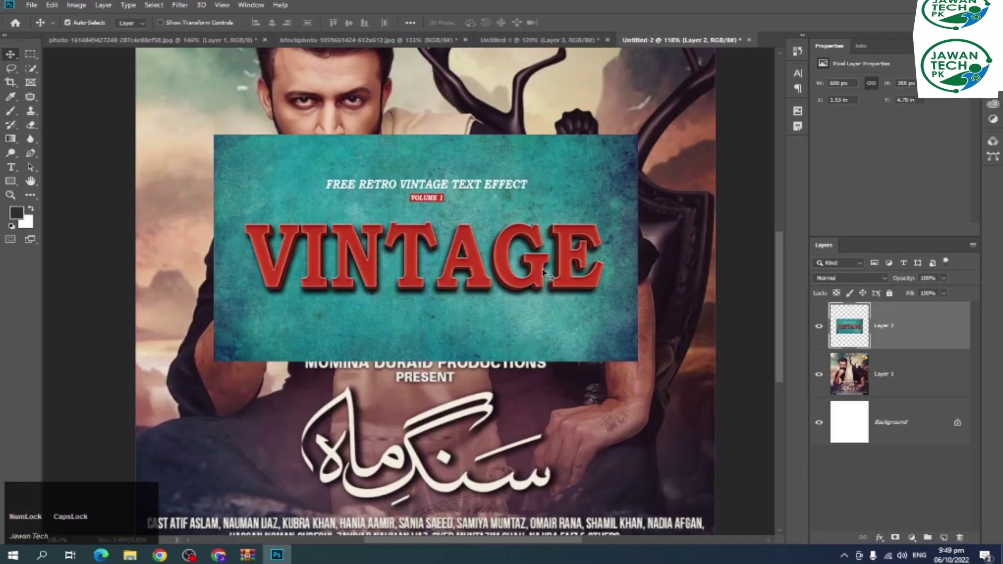
- Blend the vintage text layer into the poster with the Lighter Color mode
{"action": "left_click", "coordinate": [833, 278]}
{"action": "left_click", "coordinate": [833, 277]}
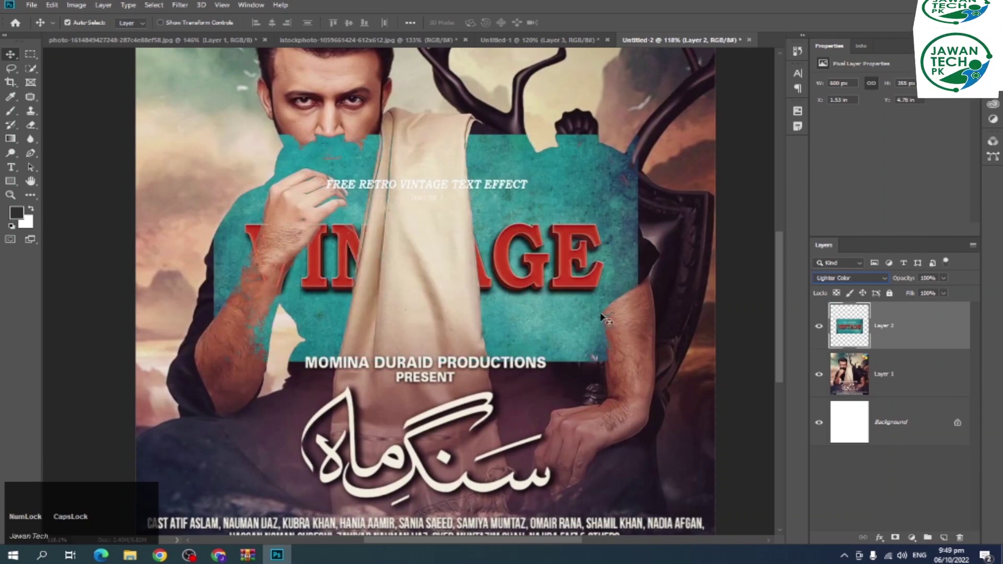
{"action": "scroll", "scroll_direction": "down", "scroll_amount": 3}
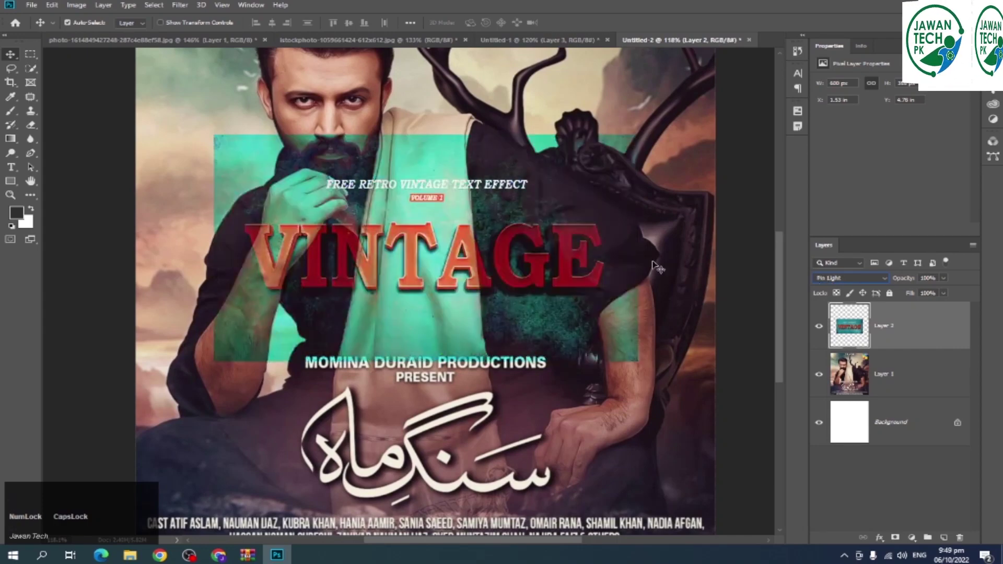
- Soften the vintage layer's levels by narrowing its output range at both ends
{"action": "left_click", "coordinate": [918, 327]}
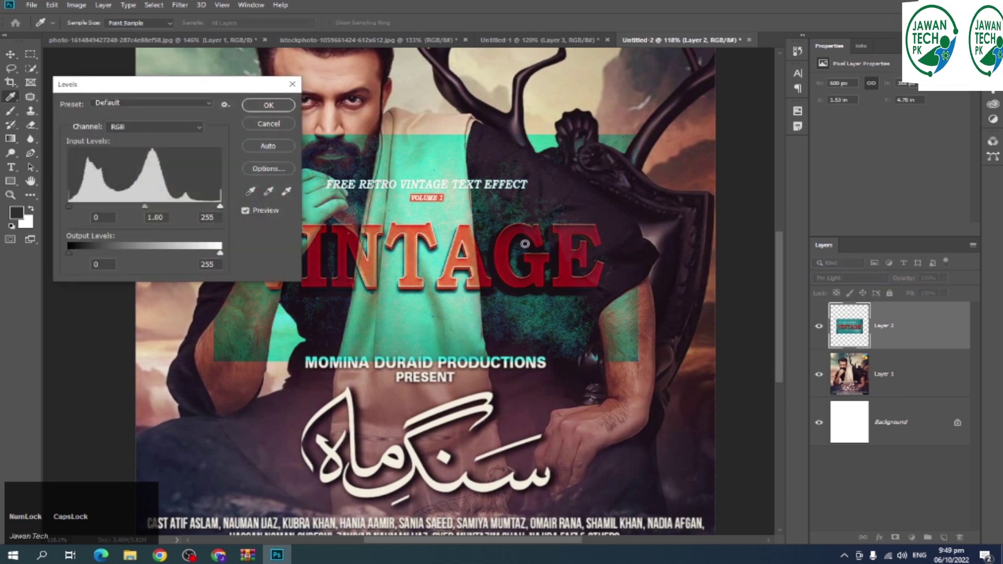
{"action": "left_click", "coordinate": [225, 256]}
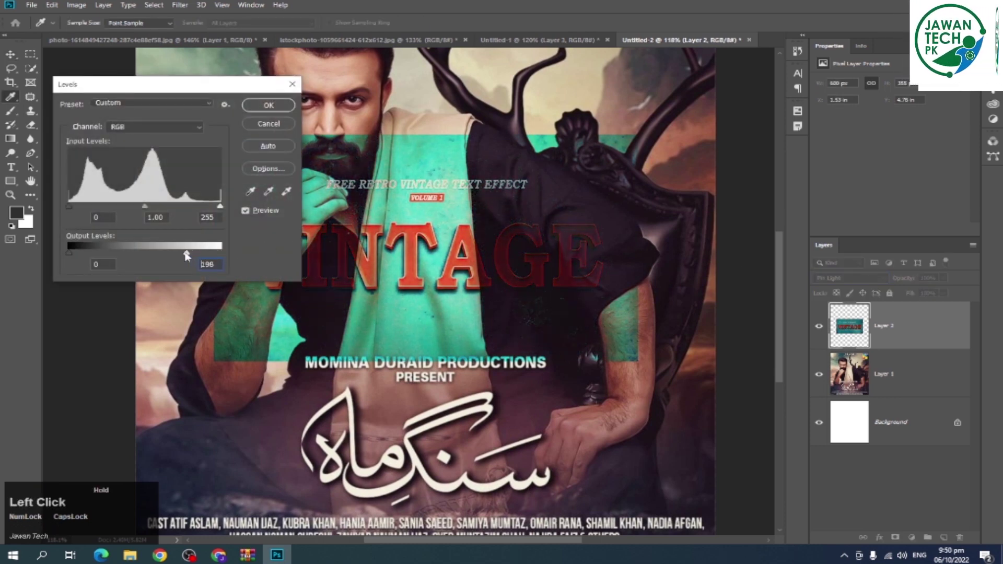
{"action": "left_click", "coordinate": [76, 256]}
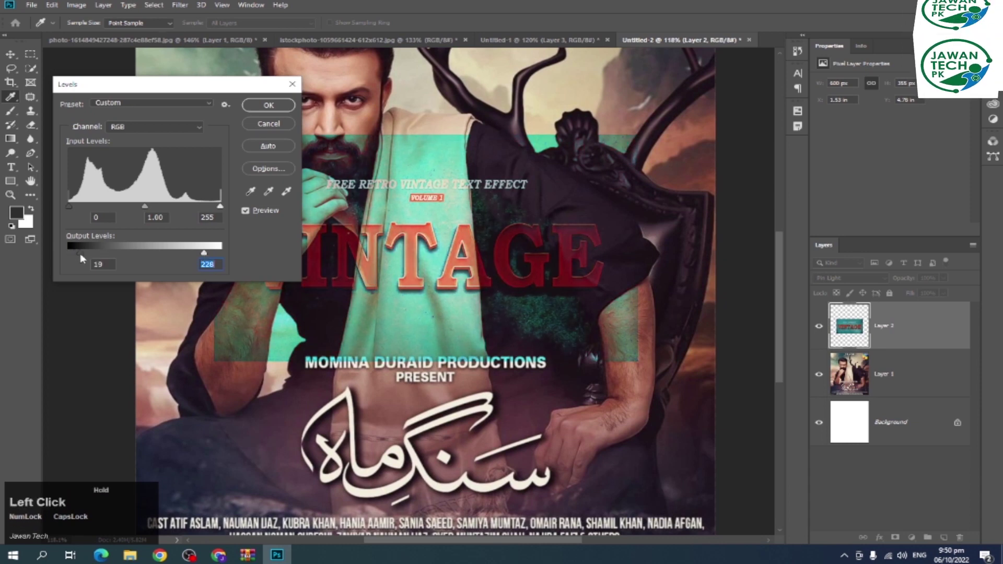
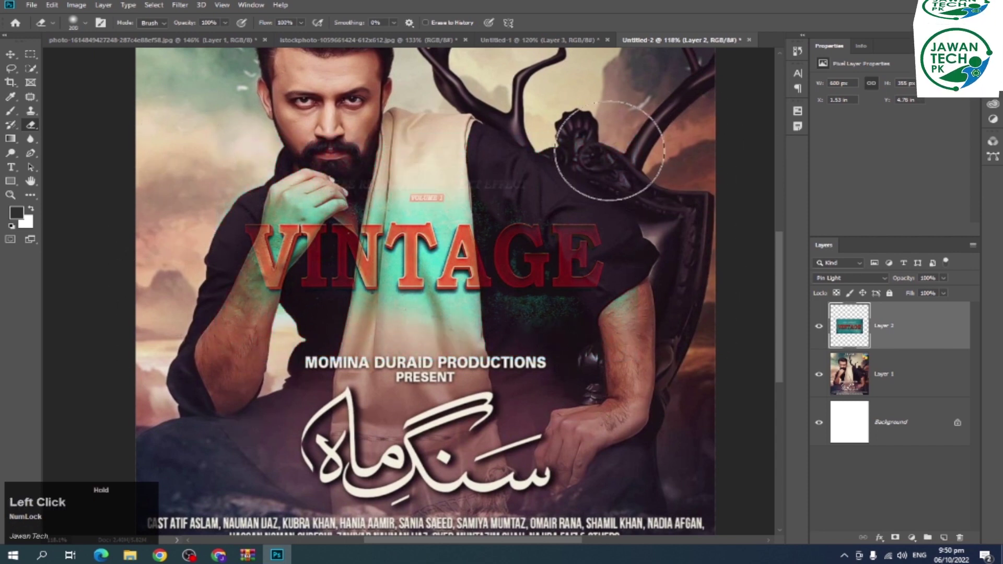
{"action": "scroll", "scroll_direction": "down", "scroll_amount": 3}
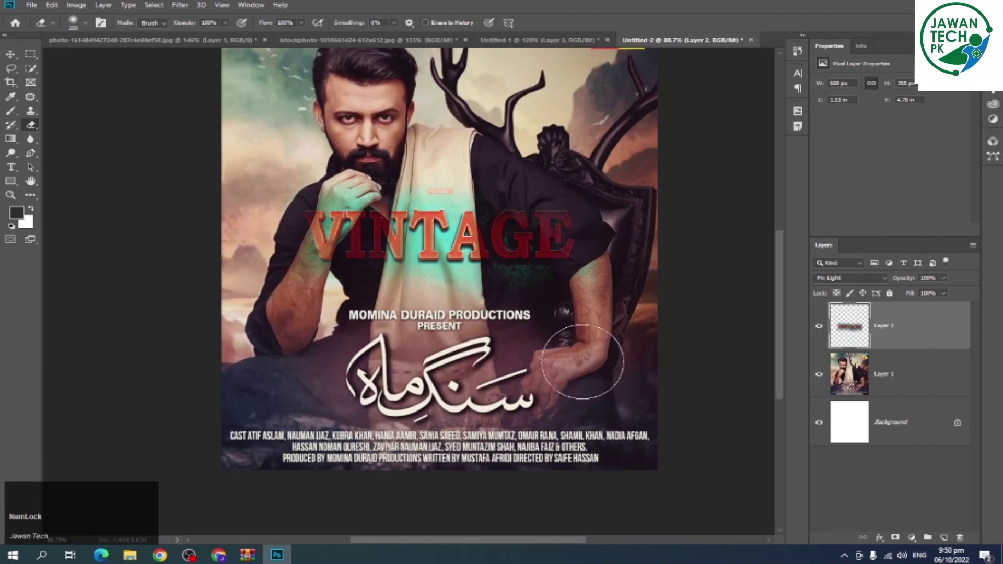
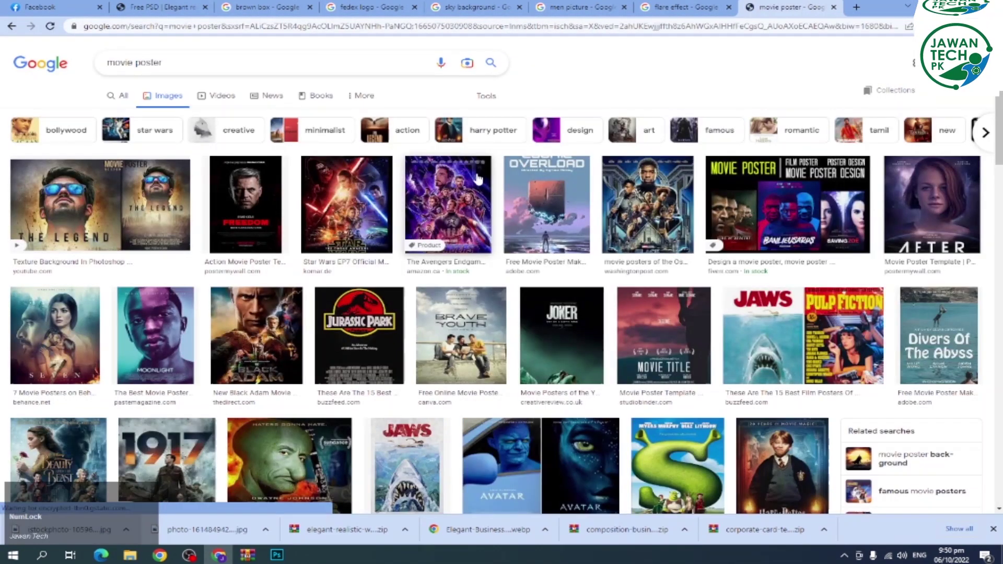
- Browse the movie poster results and preview the 1917 poster
{"action": "scroll", "scroll_direction": "down", "scroll_amount": 3}
{"action": "scroll", "scroll_direction": "down", "scroll_amount": 3}
{"action": "scroll", "scroll_direction": "down", "scroll_amount": 3}
{"action": "left_click", "coordinate": [450, 130]}
- Save the 1917 poster image to the computer
{"action": "right_click", "coordinate": [475, 145]}
{"action": "left_click", "coordinate": [476, 146]}
{"action": "key", "text": "Return"}
{"action": "left_click", "coordinate": [476, 146]}
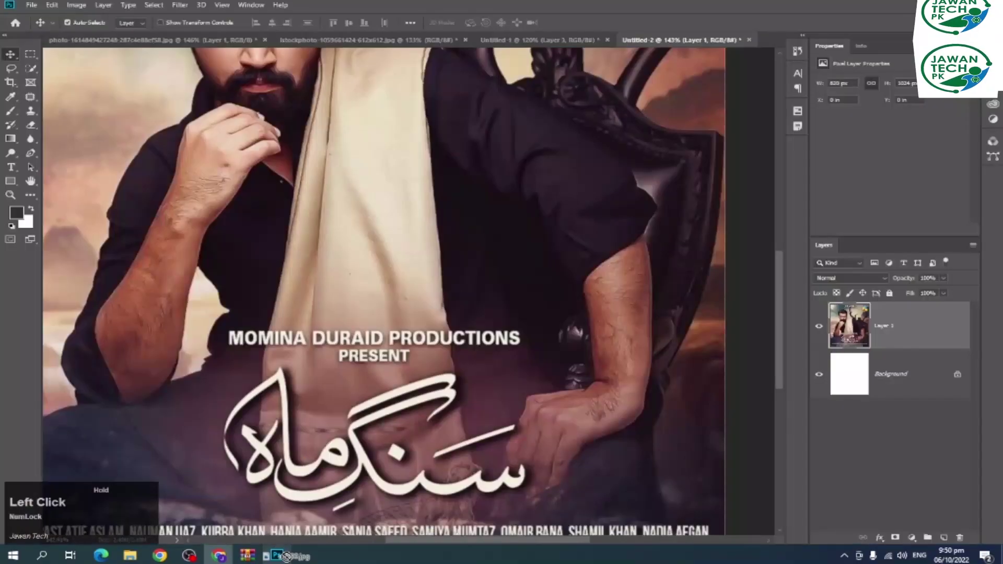
{"action": "scroll", "scroll_direction": "up", "scroll_amount": 3}
{"action": "key", "text": "Tab"}
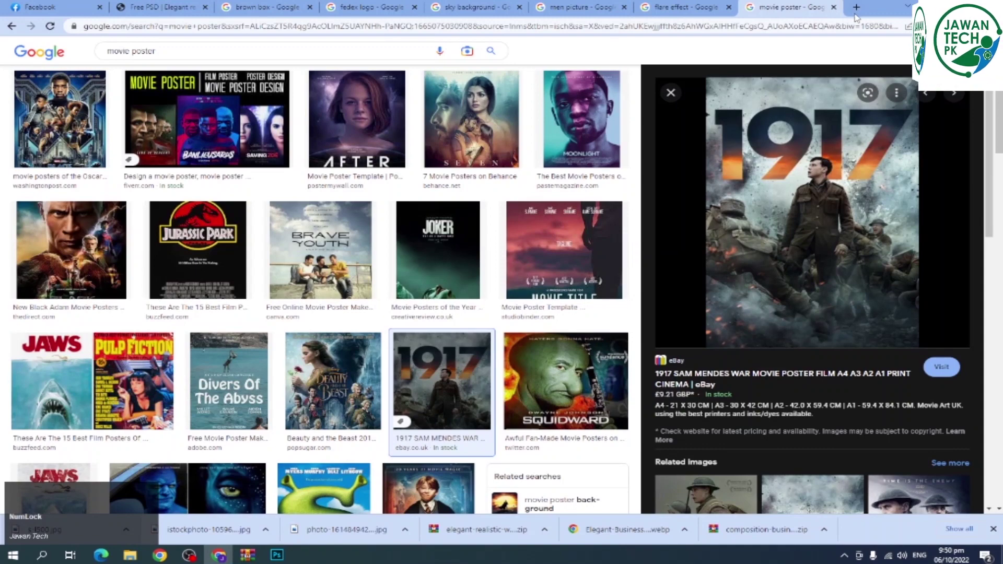
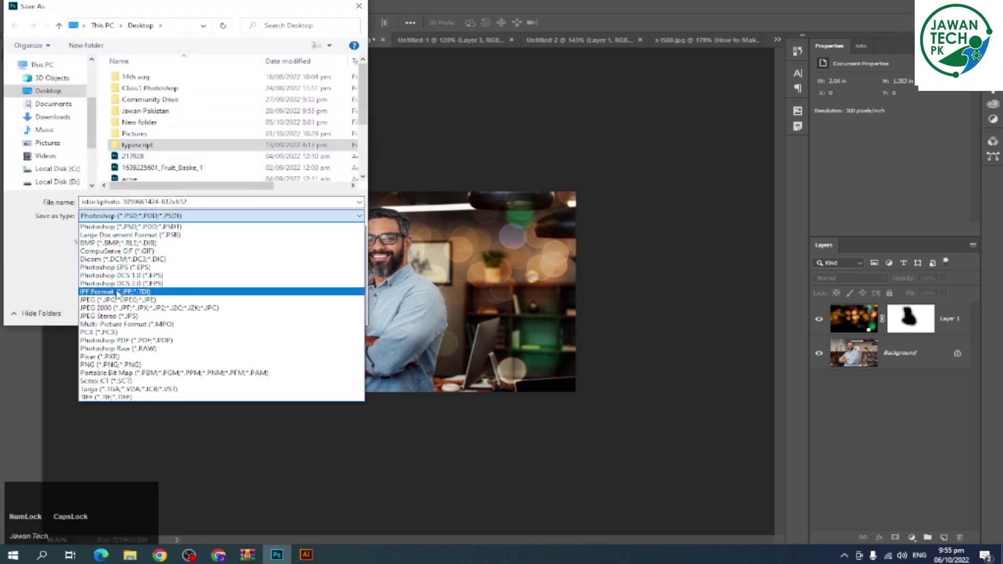
- Save the portrait composite to the desktop as a high-quality JPEG named sss
{"action": "left_click", "coordinate": [572, 203]}
{"action": "left_click", "coordinate": [572, 204]}
{"action": "left_click", "coordinate": [572, 203]}
{"action": "key", "text": "s"}
{"action": "type", "text": "sss"}
{"action": "left_click", "coordinate": [572, 203]}
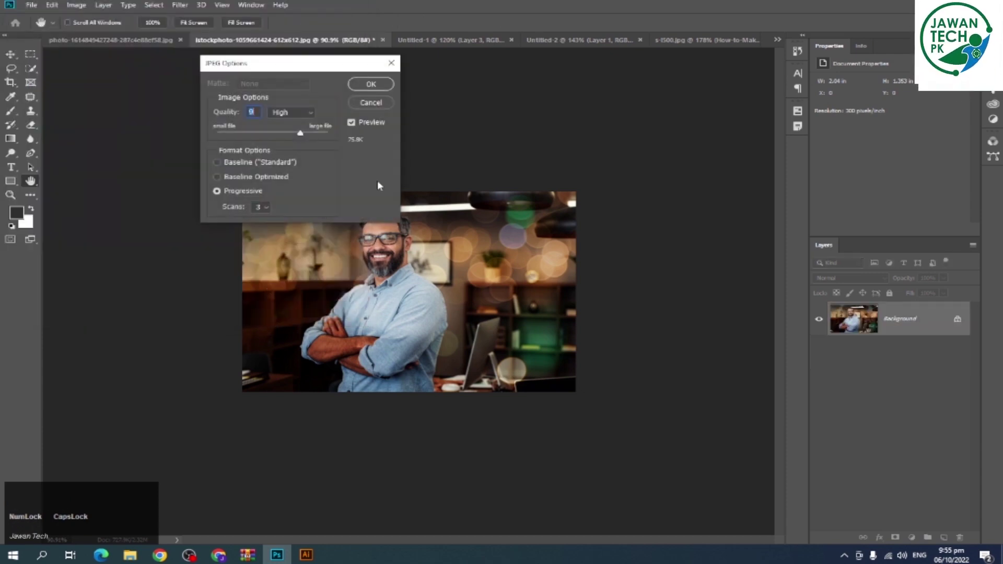
{"action": "left_click", "coordinate": [572, 203]}
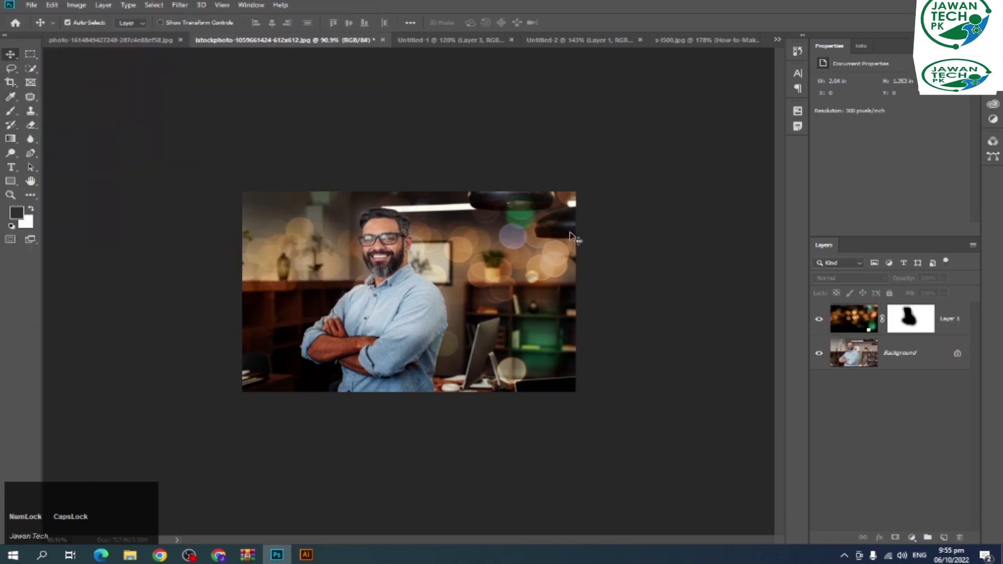
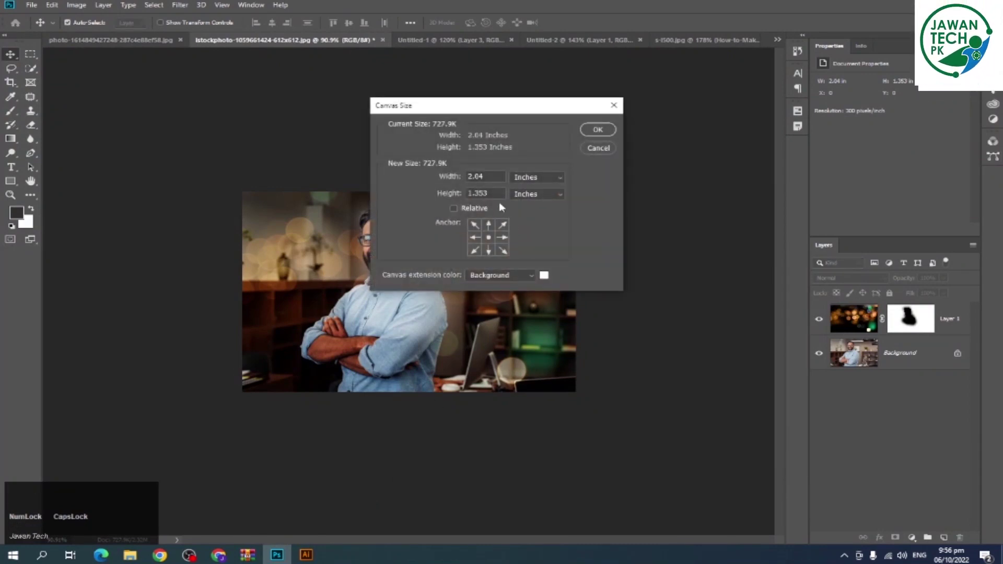
- Cancel the Canvas Size dialog and switch to the Design Heaven flyer in Illustrator
{"action": "key", "text": "Escape"}
{"action": "left_click", "coordinate": [572, 203]}
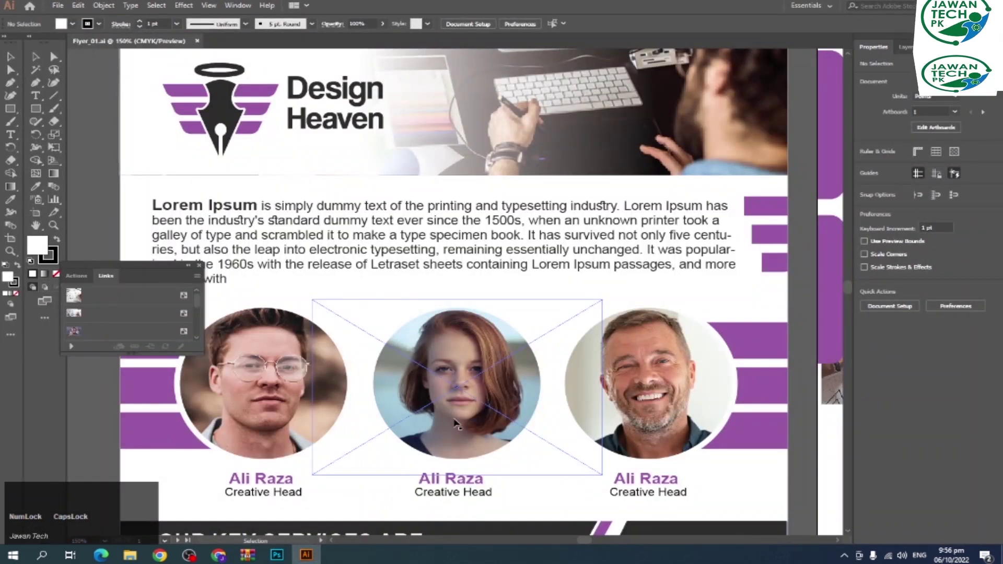
{"action": "scroll", "scroll_direction": "down", "scroll_amount": 3}
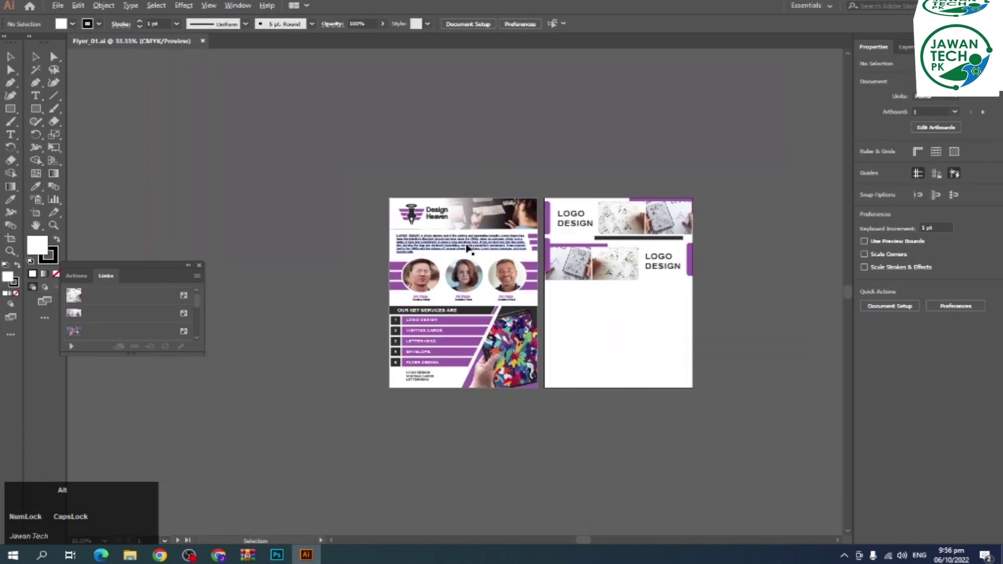
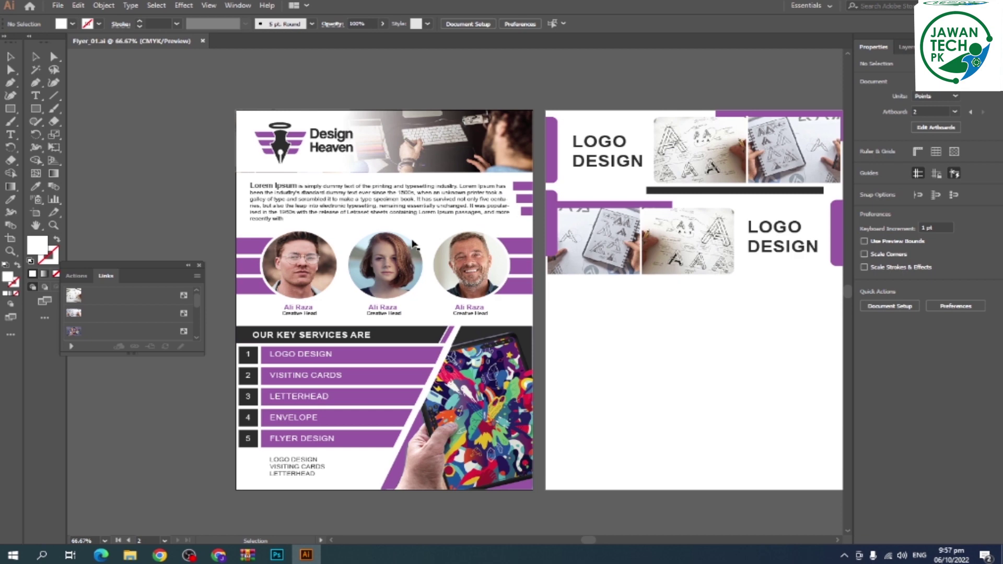
- Bring up the file commands to open another document
{"action": "left_click", "coordinate": [64, 6]}
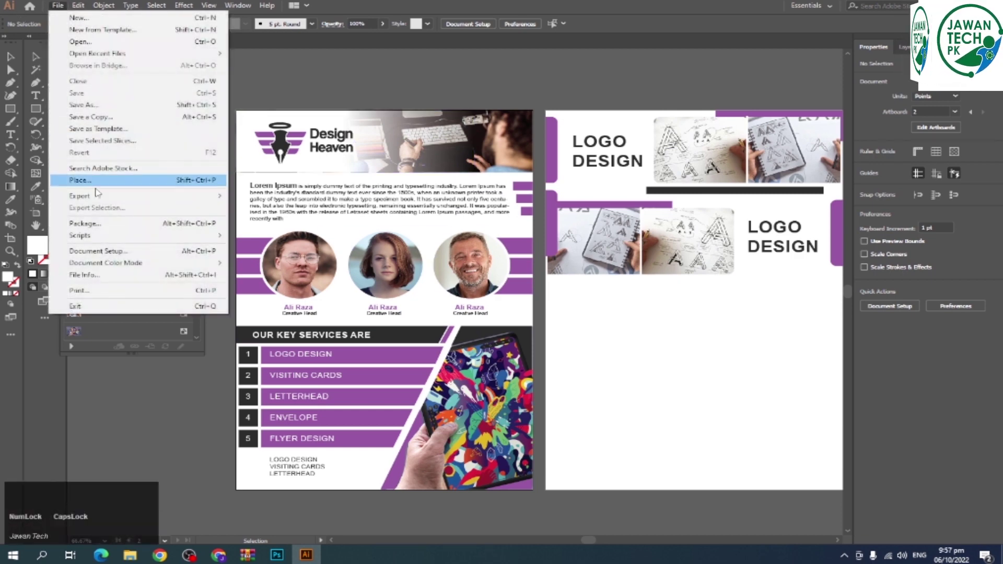
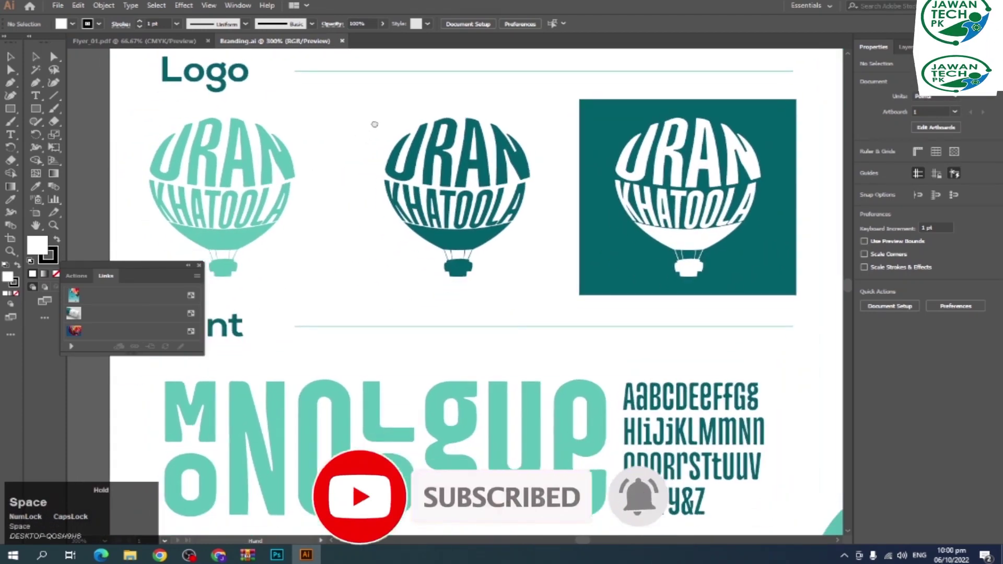
- Close the reviewed Branding.ai tab and select the Branding file to reopen
{"action": "scroll", "scroll_direction": "up", "scroll_amount": 3}
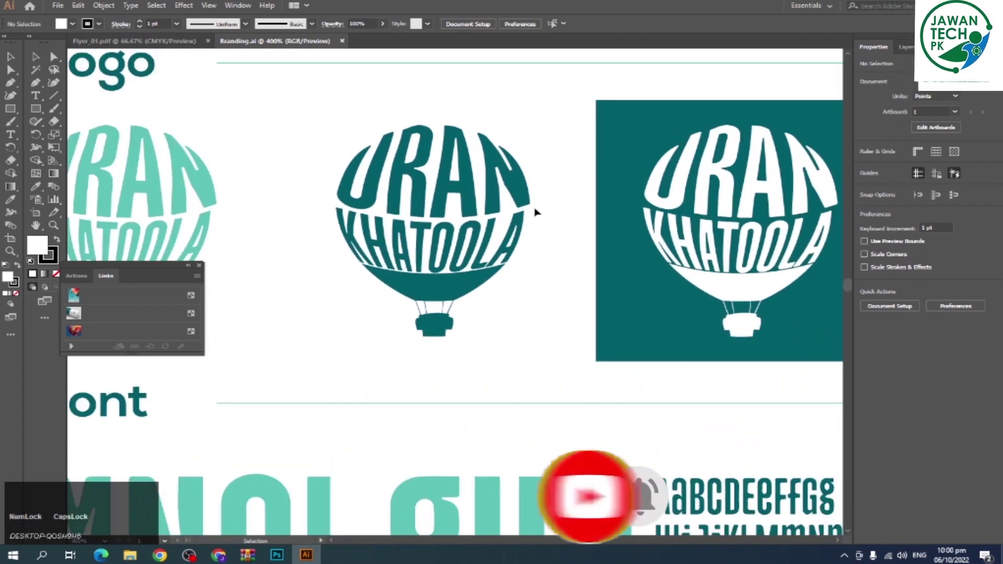
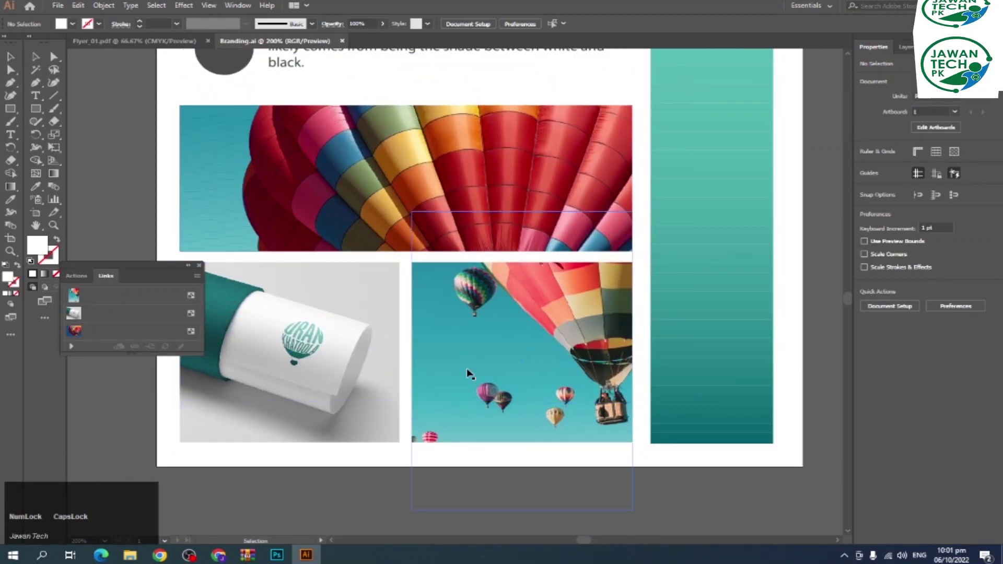
{"action": "key", "text": "ctrl+w"}
{"action": "key", "text": "alt+Tab"}
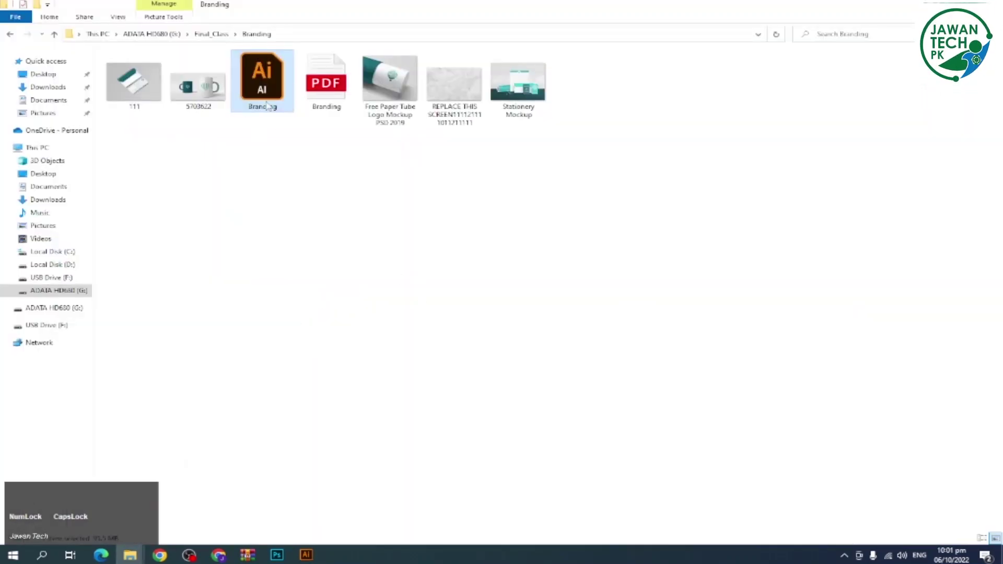
{"action": "left_click", "coordinate": [275, 89]}
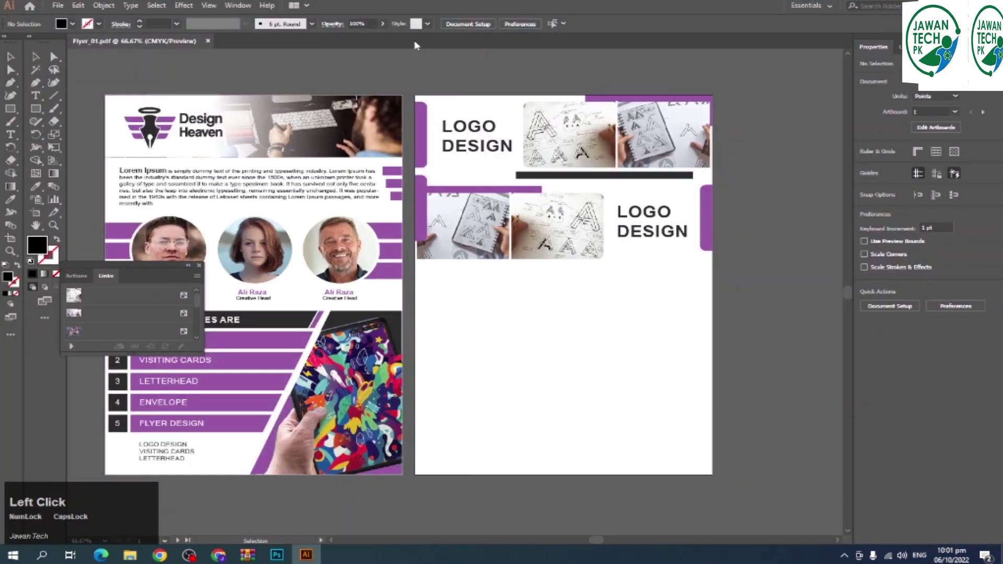
- Import Branding.ai with the PDF page range set to 2-2
{"action": "left_click", "coordinate": [555, 295]}
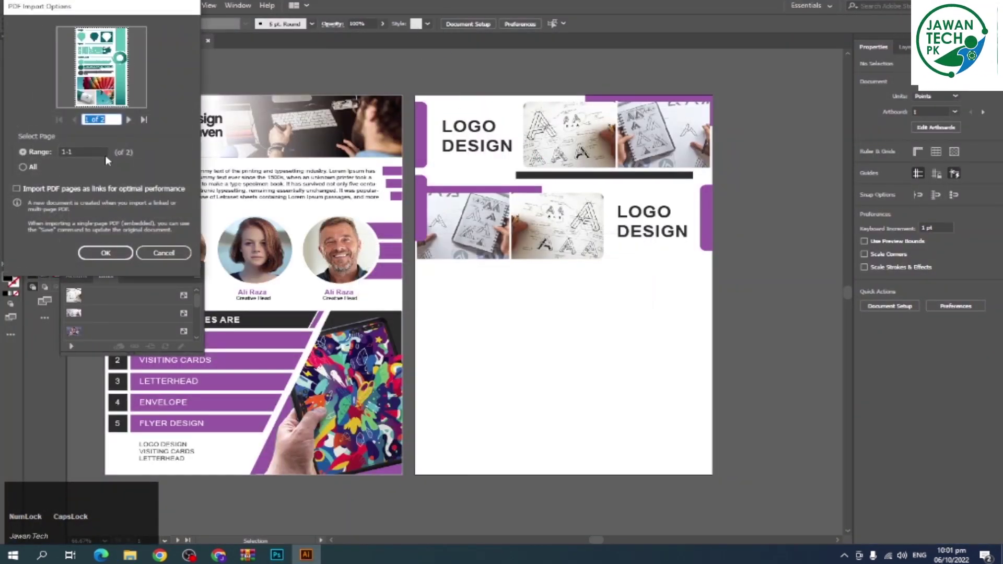
{"action": "left_click", "coordinate": [126, 121]}
{"action": "left_click", "coordinate": [116, 253]}
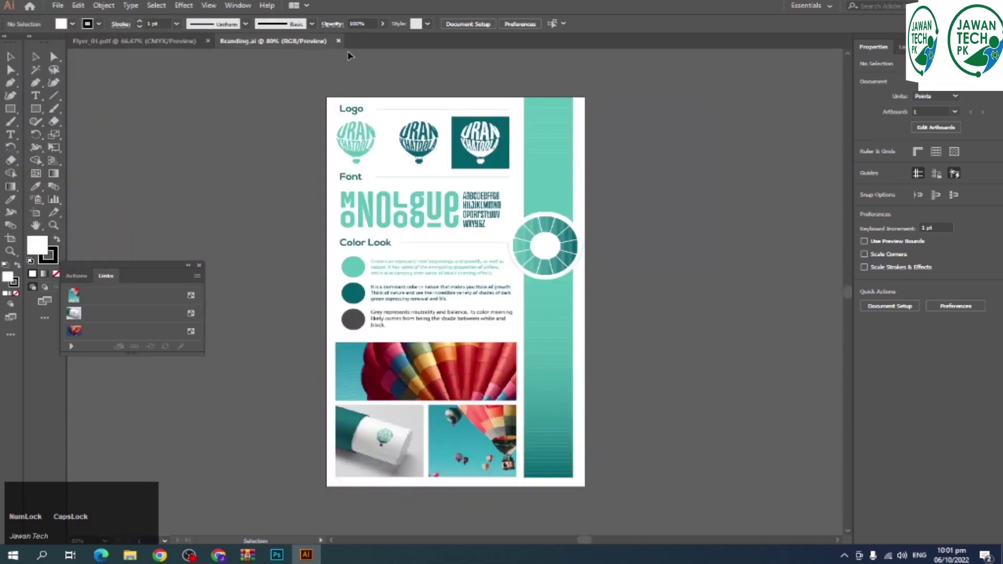
{"action": "left_click", "coordinate": [345, 42]}
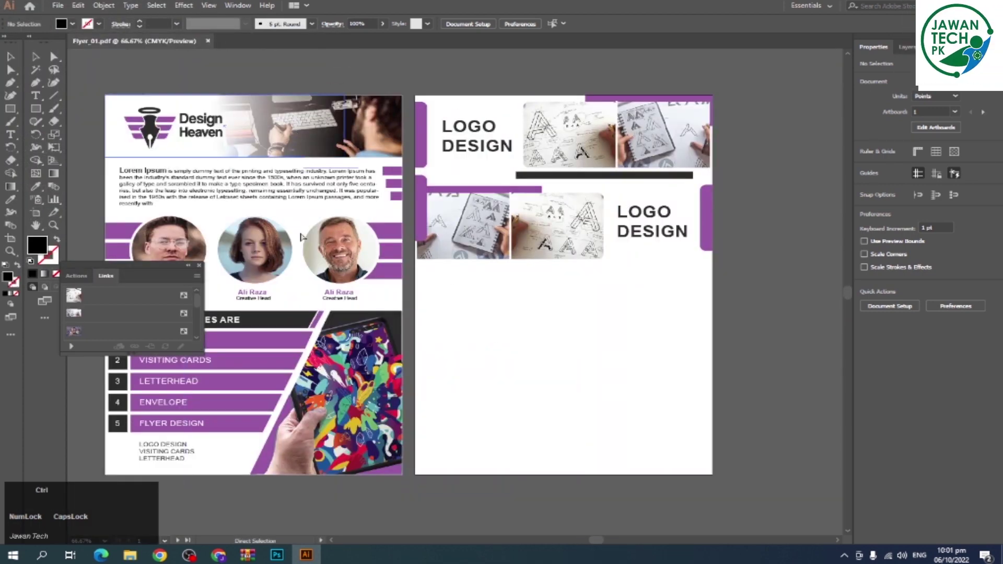
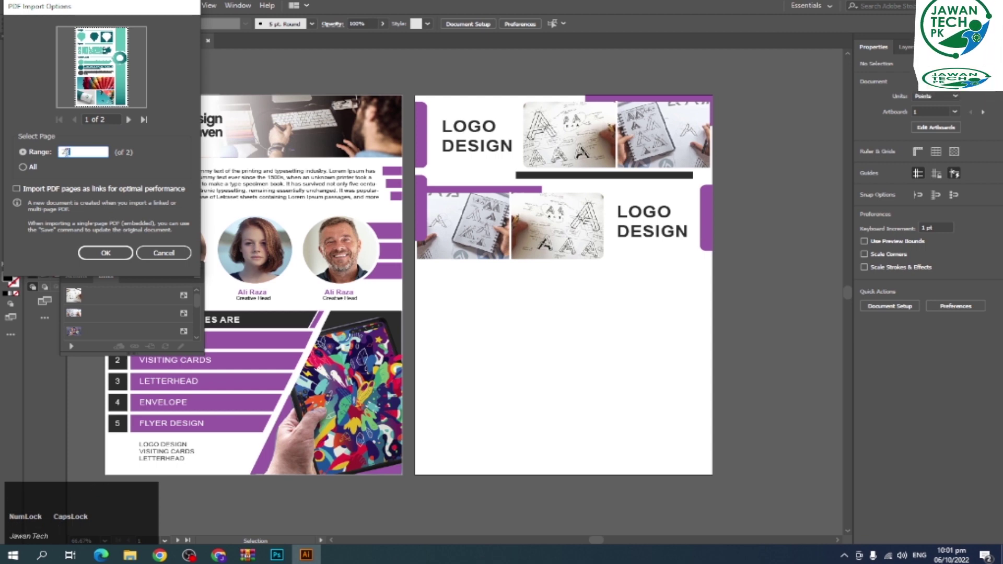
{"action": "type", "text": "-2"}
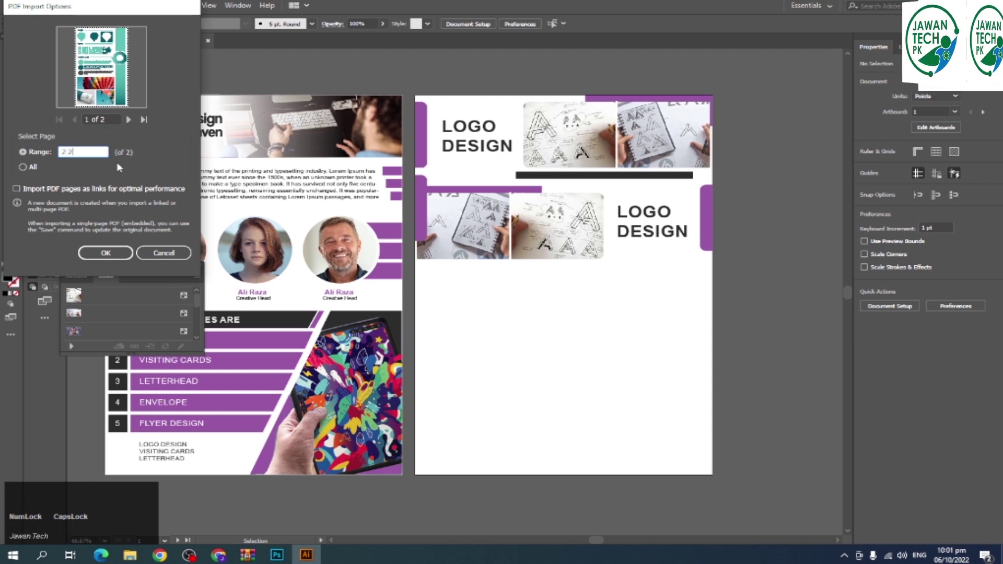
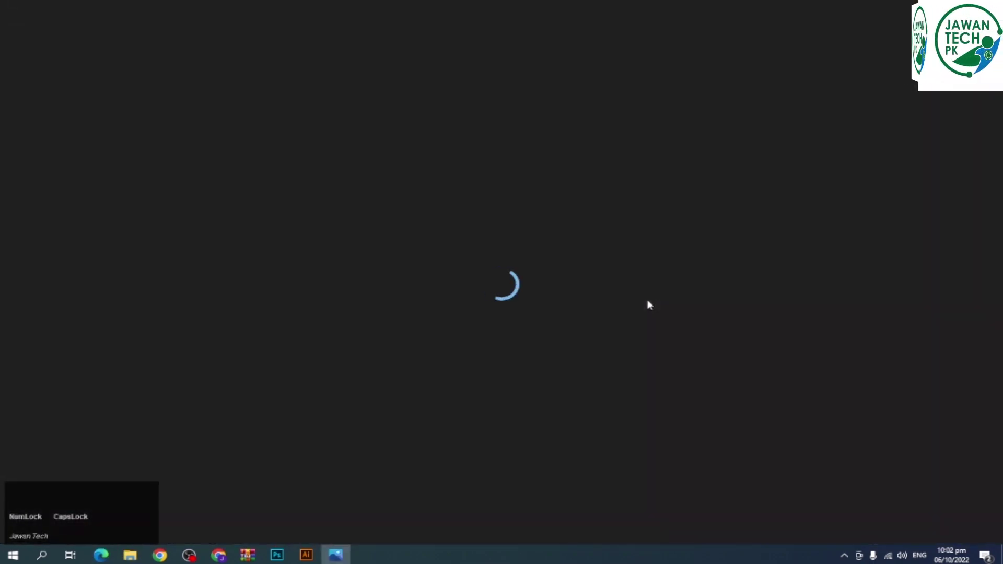
- View the grey marble texture JPG from the Branding folder in Photos
{"action": "left_click", "coordinate": [641, 320]}
{"action": "left_click", "coordinate": [595, 389]}
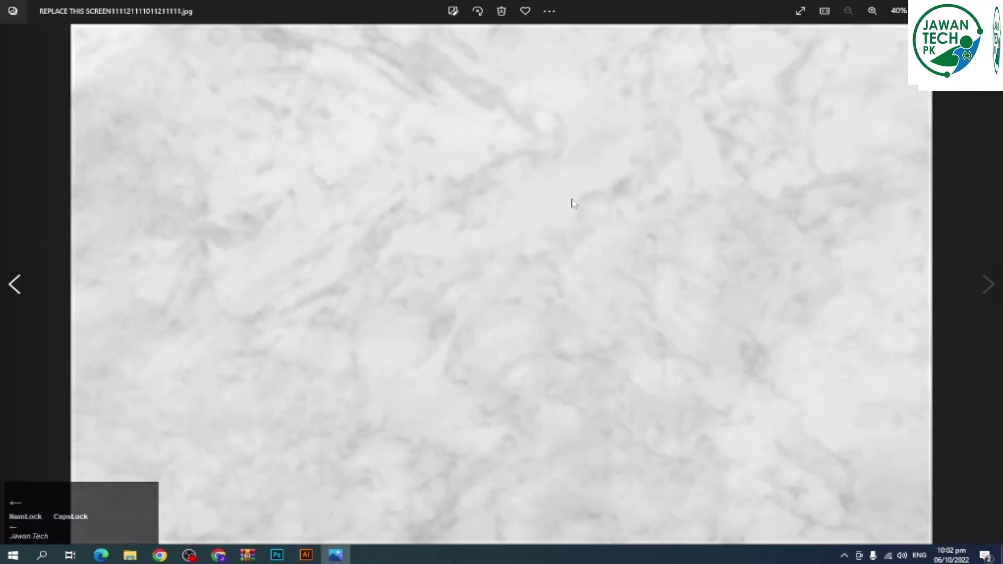
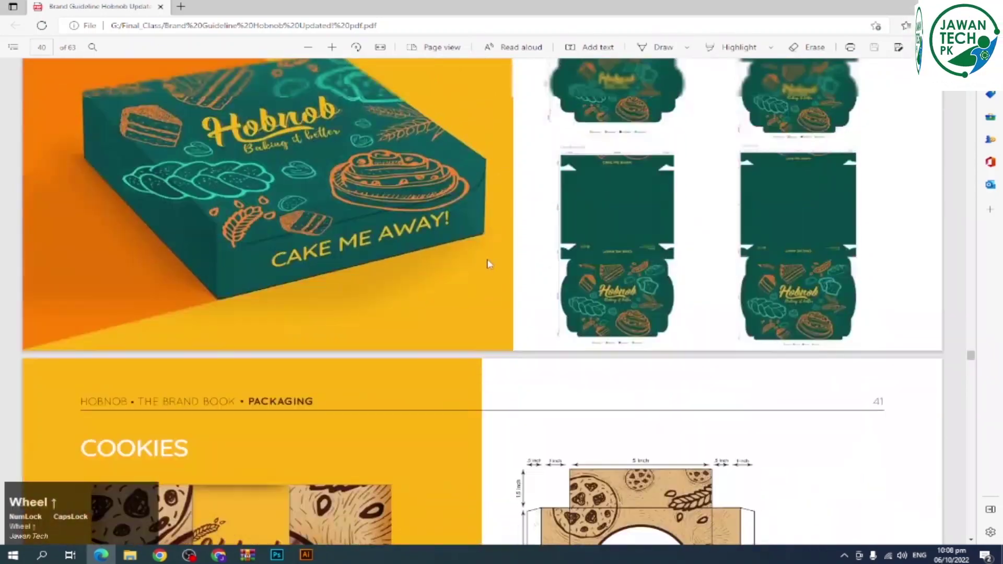
- Scroll the Hobnob brand book's packaging pages back and forth to reach the sandwich wedge box on page 43
{"action": "scroll", "scroll_direction": "down", "scroll_amount": 3}
{"action": "scroll", "scroll_direction": "up", "scroll_amount": 3}
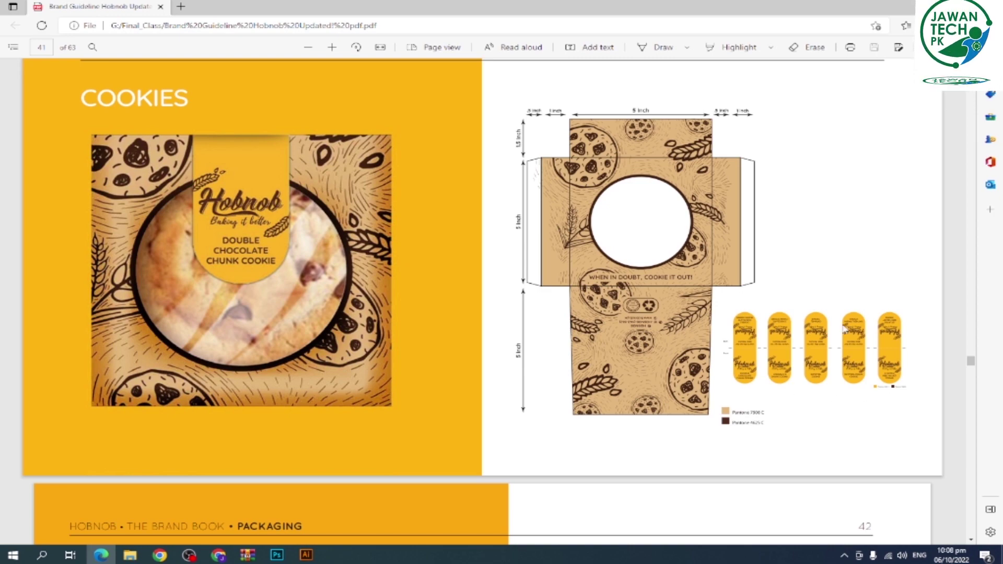
{"action": "scroll", "scroll_direction": "down", "scroll_amount": 3}
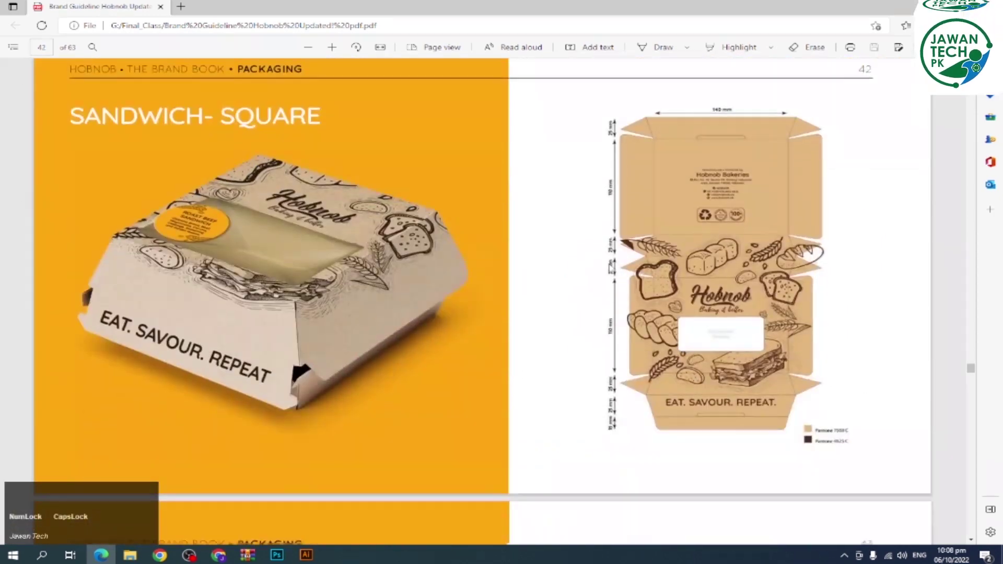
{"action": "scroll", "scroll_direction": "down", "scroll_amount": 3}
{"action": "scroll", "scroll_direction": "up", "scroll_amount": 3}
{"action": "scroll", "scroll_direction": "up", "scroll_amount": 3}
{"action": "scroll", "scroll_direction": "down", "scroll_amount": 3}
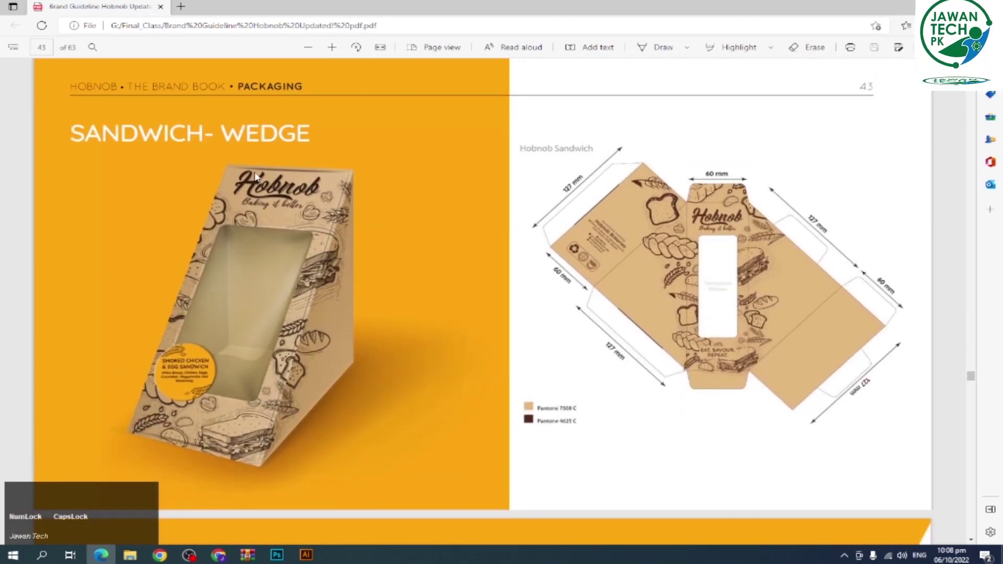
{"action": "scroll", "scroll_direction": "down", "scroll_amount": 3}
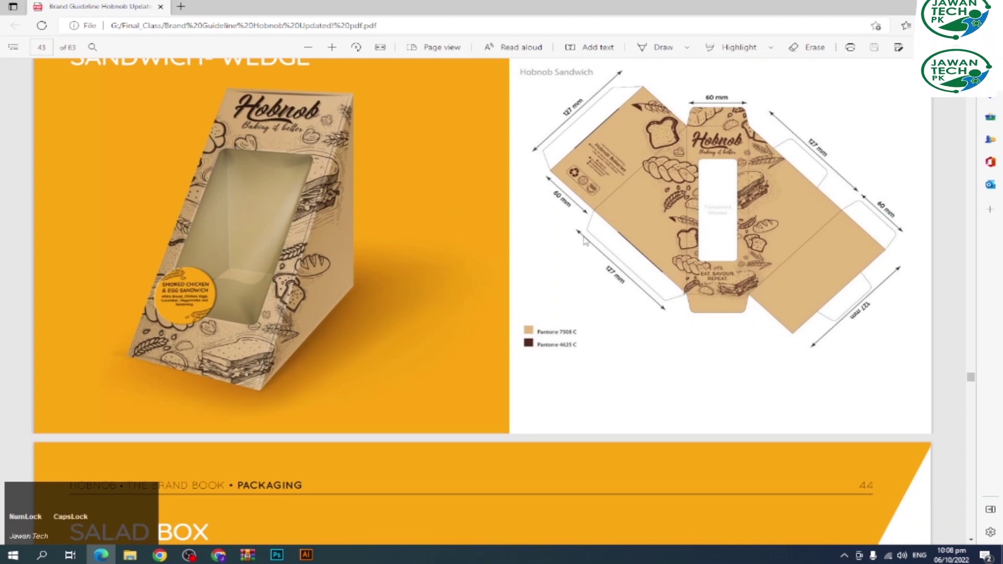
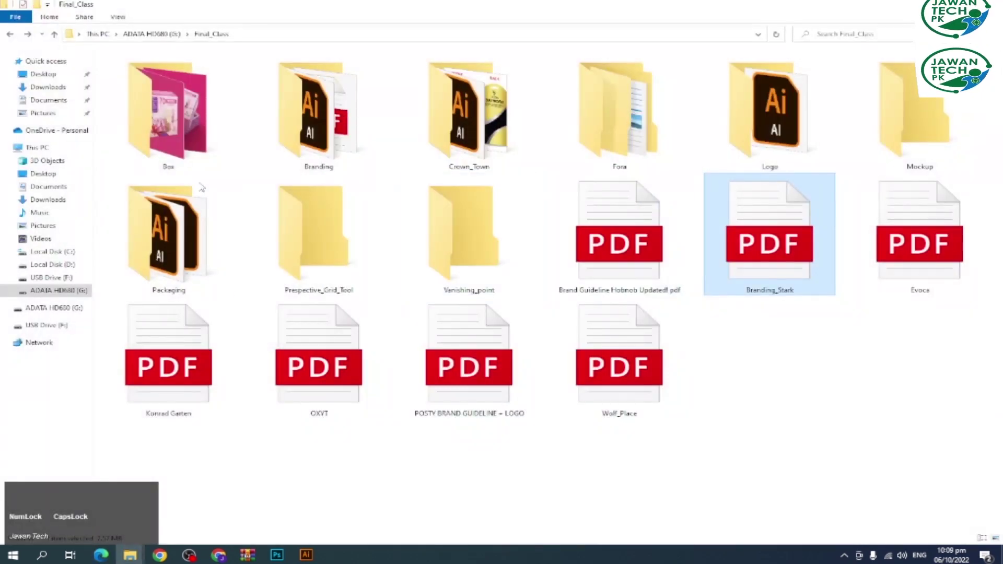
- Open the Box folder inside Final_Class to show its mockup and PSD files
{"action": "left_click", "coordinate": [193, 101]}
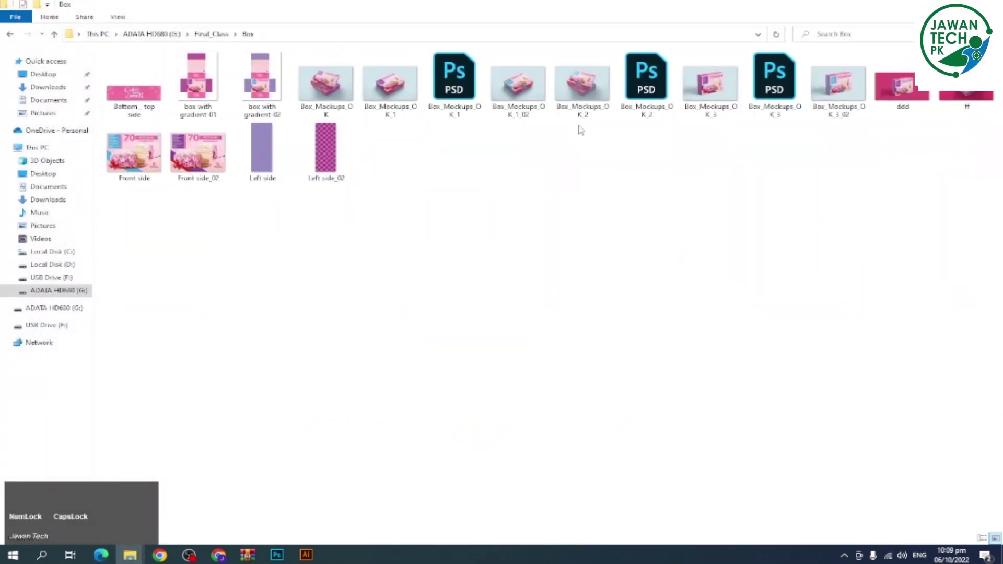
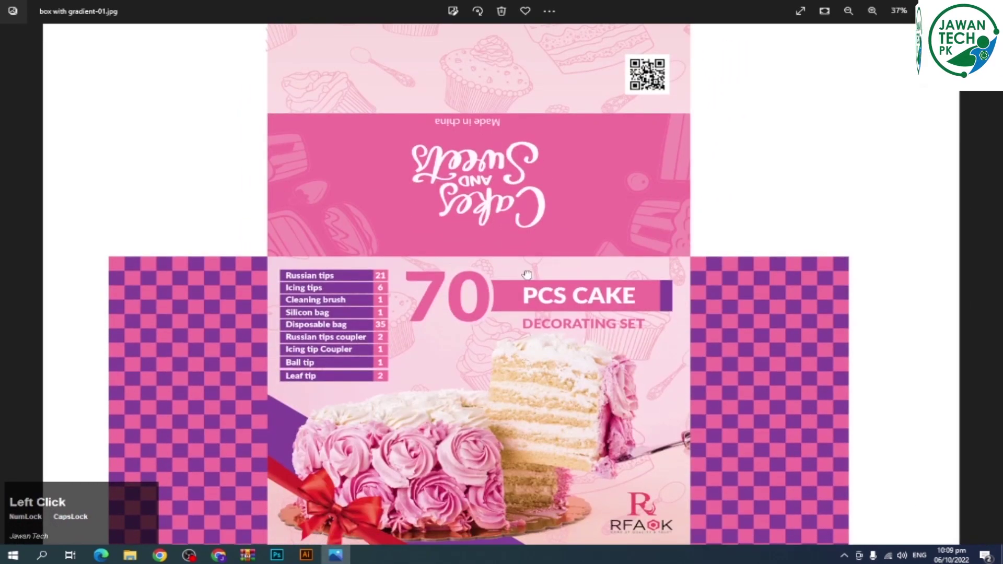
- Zoom through the Cakes and Sweets box with gradient-01 artwork and back to full view
{"action": "scroll", "scroll_direction": "up", "scroll_amount": 3}
{"action": "left_click", "coordinate": [456, 341]}
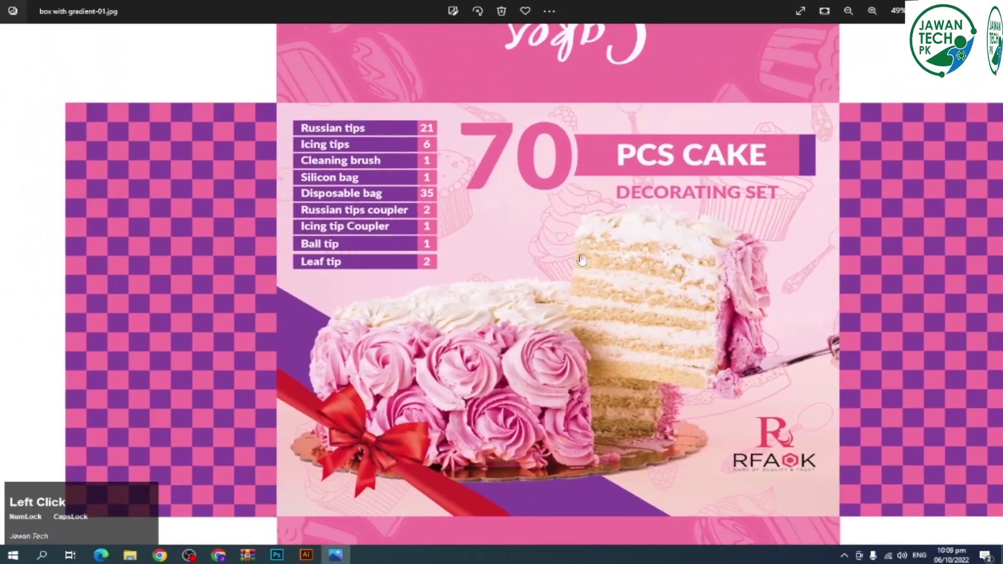
{"action": "scroll", "scroll_direction": "down", "scroll_amount": 3}
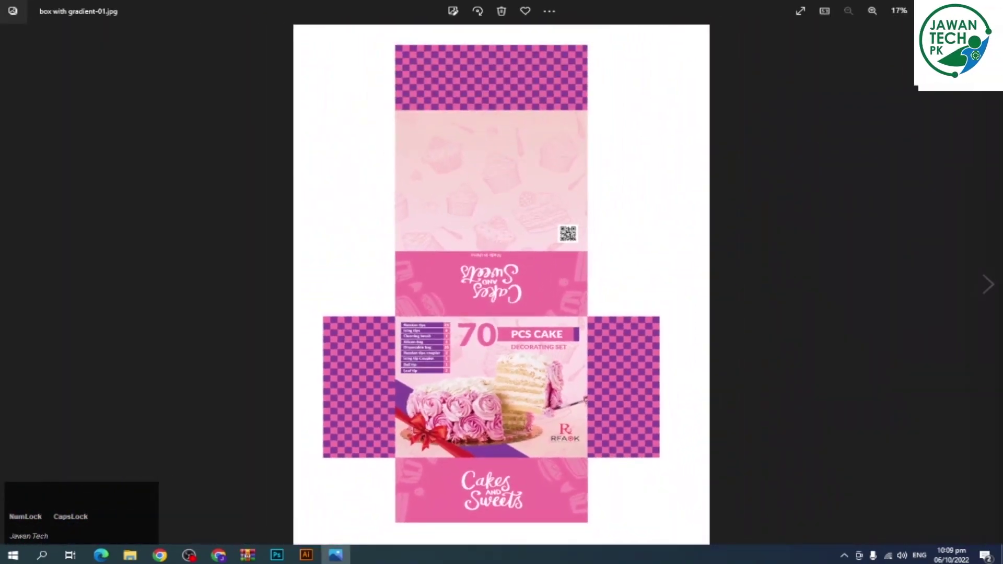
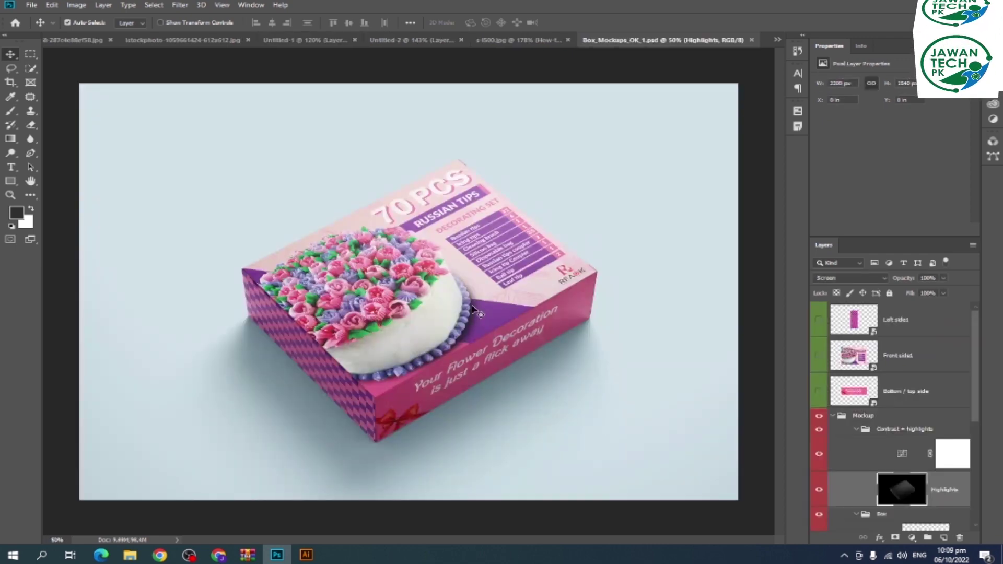
- Enlarge the box mockup view and open the Front side1 smart object for editing
{"action": "scroll", "scroll_direction": "up", "scroll_amount": 3}
{"action": "left_click", "coordinate": [302, 287]}
{"action": "key", "text": "ctrl+z"}
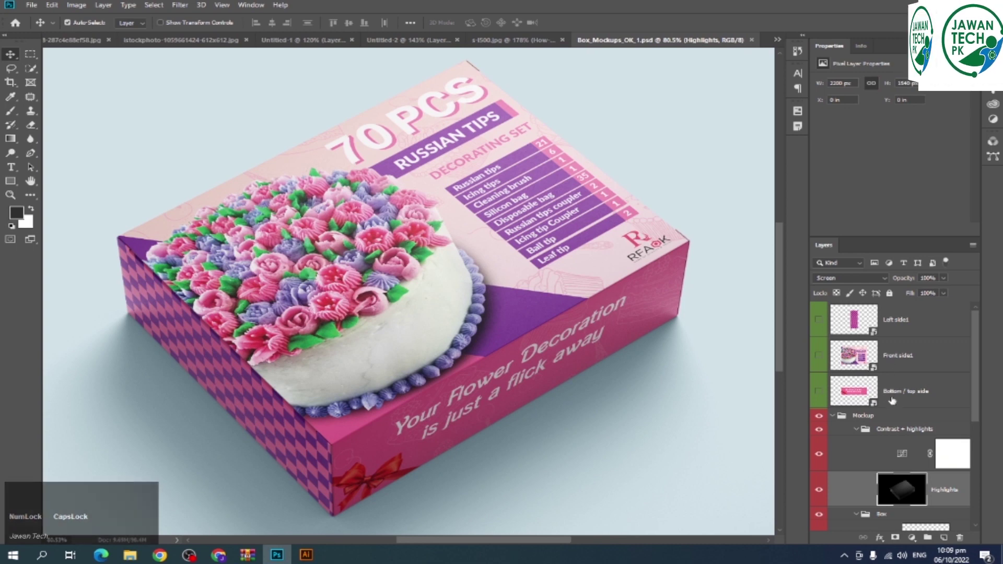
{"action": "left_click", "coordinate": [302, 288]}
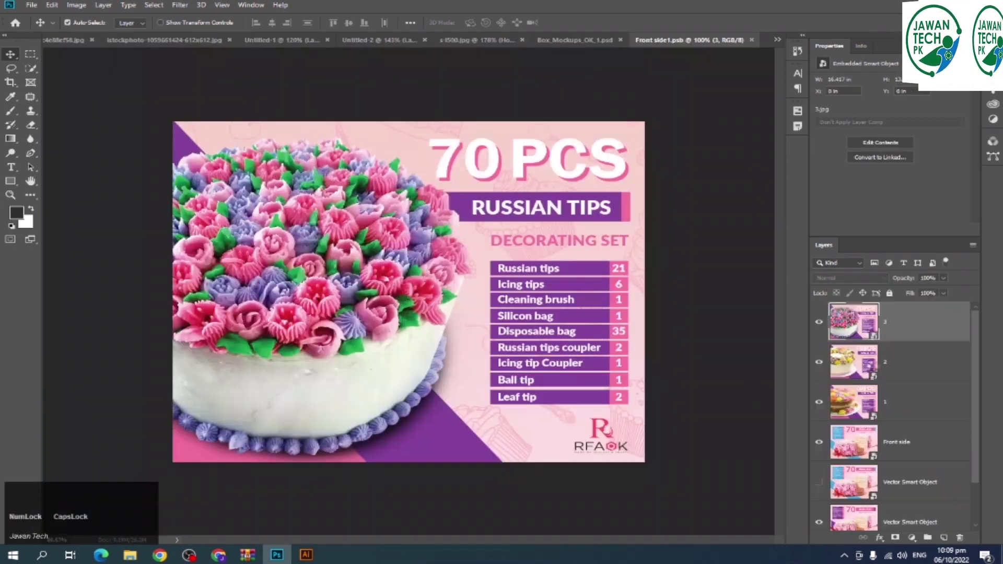
- Draw a black rectangle over the 70 PCS Russian Tips artwork, then remove it again
{"action": "scroll", "scroll_direction": "down", "scroll_amount": 3}
{"action": "left_click", "coordinate": [311, 217]}
{"action": "left_click", "coordinate": [312, 218]}
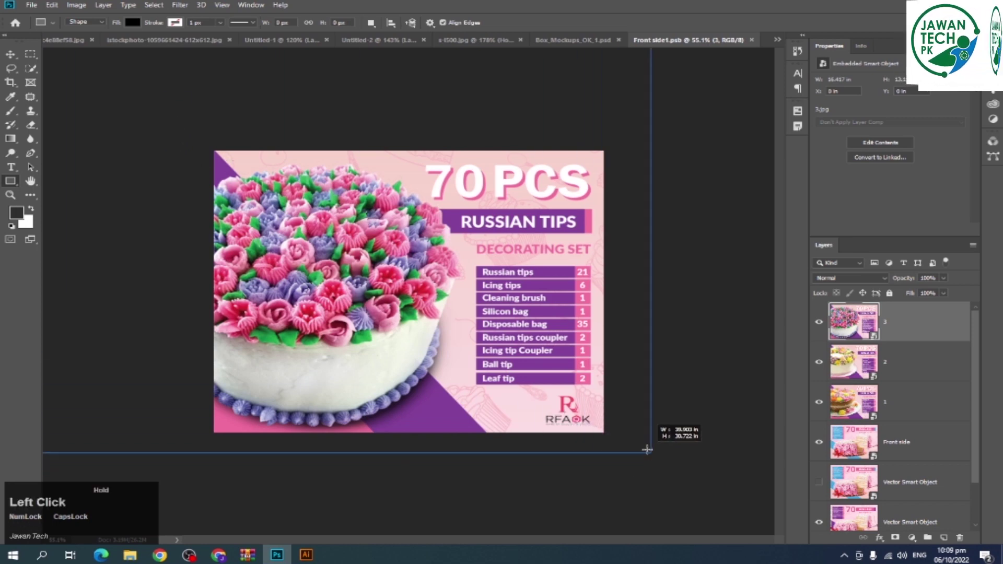
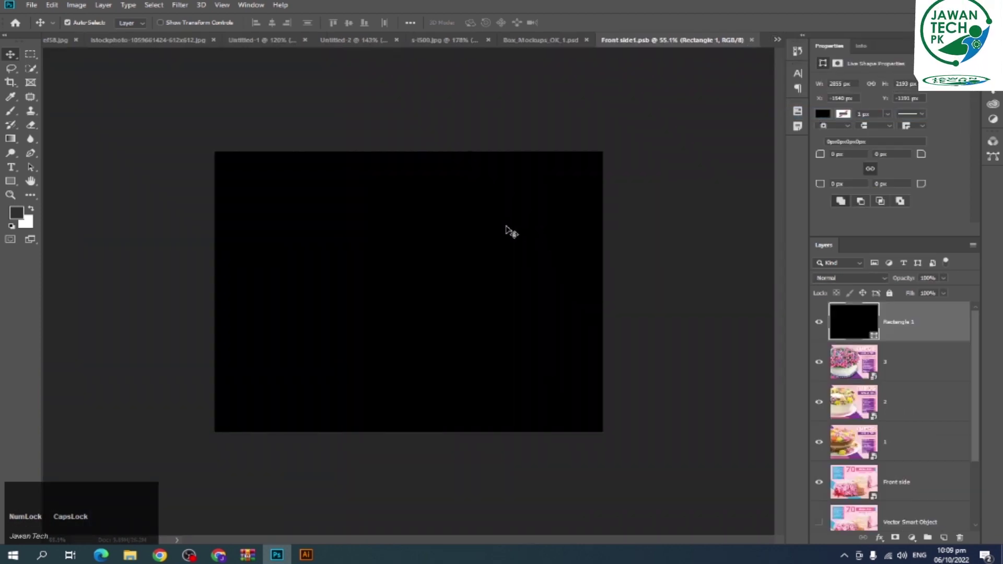
{"action": "left_click", "coordinate": [874, 429]}
{"action": "key", "text": "Delete"}
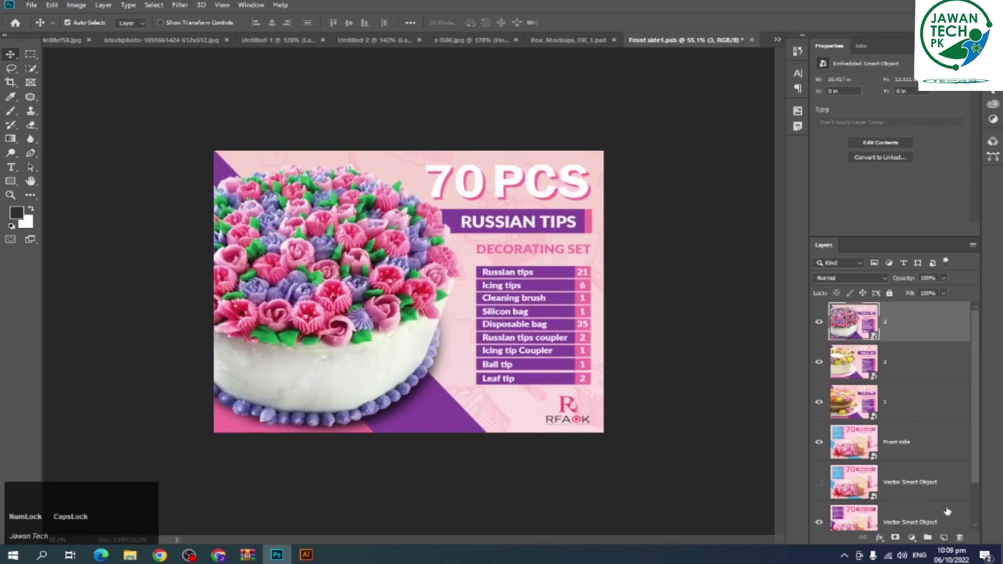
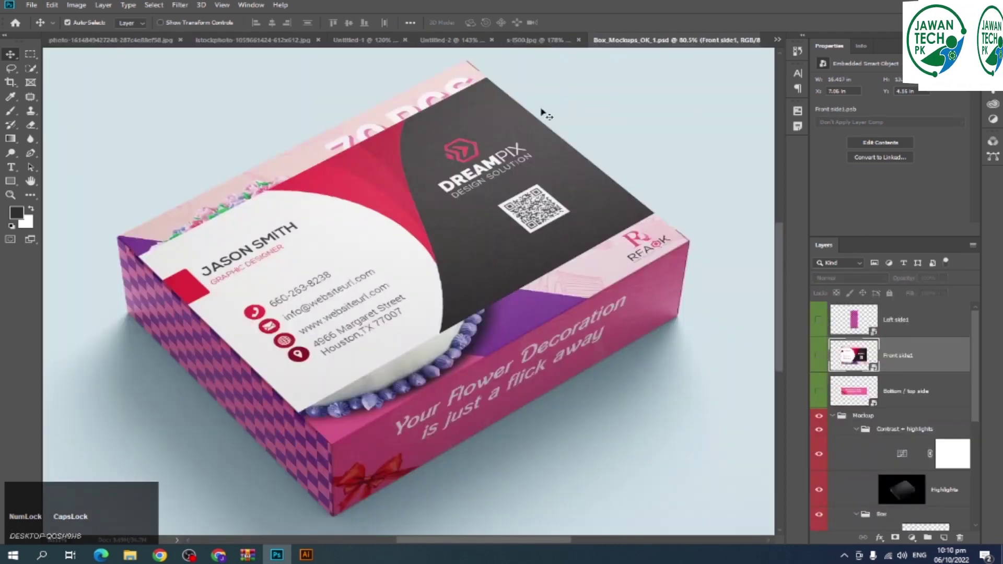
- Adjust the view of the cake box mockup with the Dreampix card and undo a stray edit
{"action": "scroll", "scroll_direction": "down", "scroll_amount": 3}
{"action": "scroll", "scroll_direction": "down", "scroll_amount": 3}
{"action": "scroll", "scroll_direction": "up", "scroll_amount": 3}
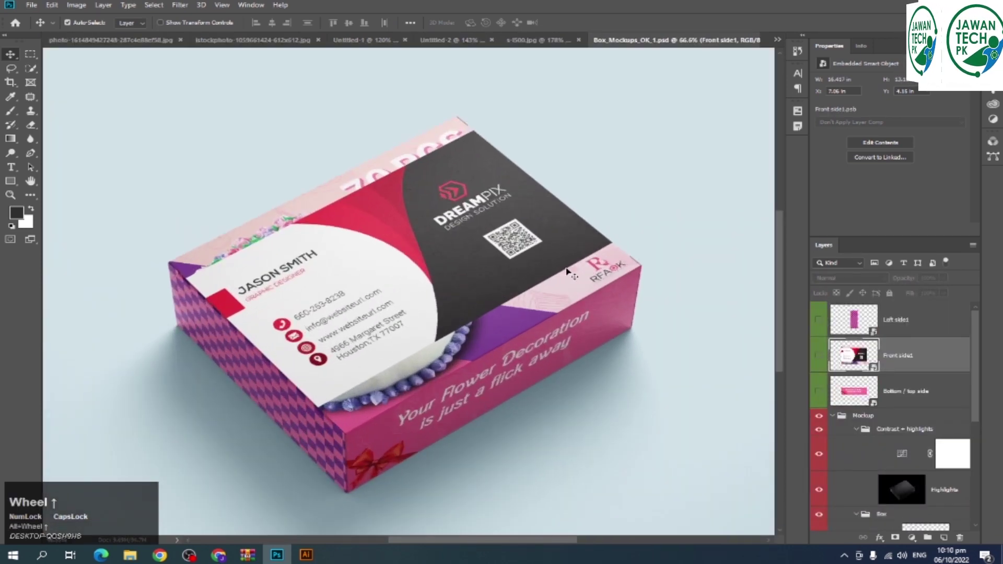
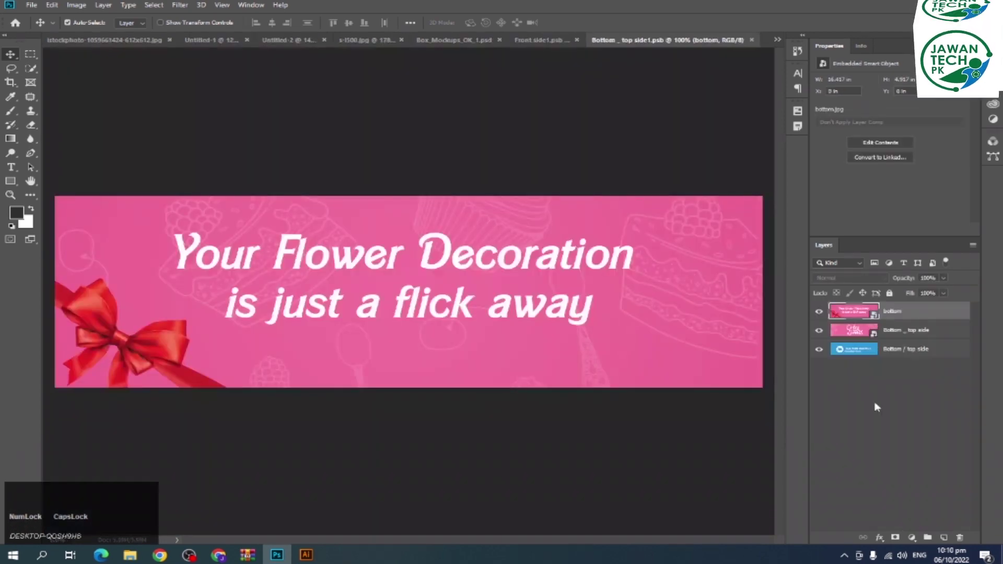
{"action": "scroll", "scroll_direction": "down", "scroll_amount": 3}
{"action": "left_click", "coordinate": [567, 245]}
{"action": "left_click", "coordinate": [566, 245]}
{"action": "key", "text": "ctrl+z"}
- Turn off drawing rectangles from the centre in the rectangle tool options
{"action": "left_click", "coordinate": [438, 23]}
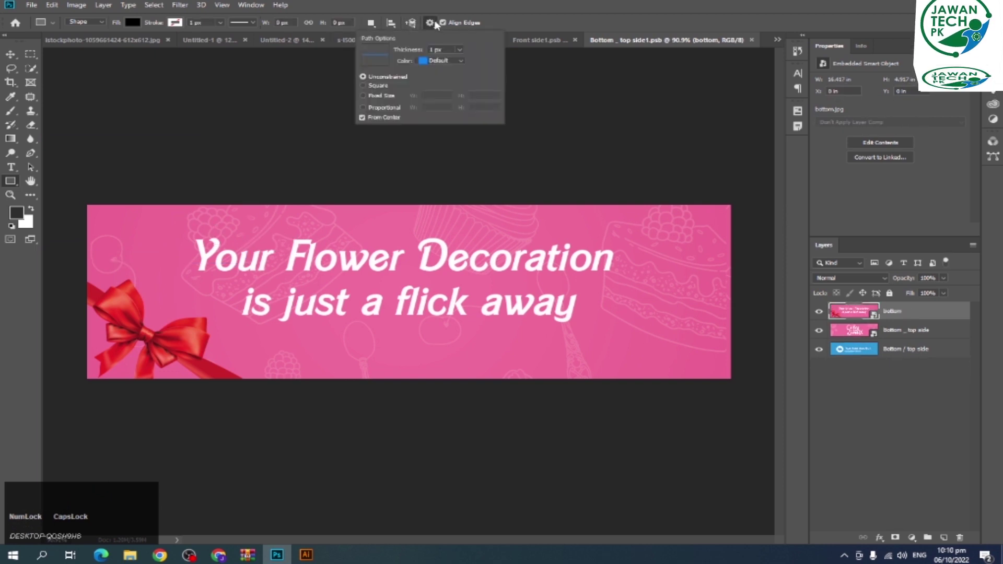
{"action": "left_click", "coordinate": [370, 120]}
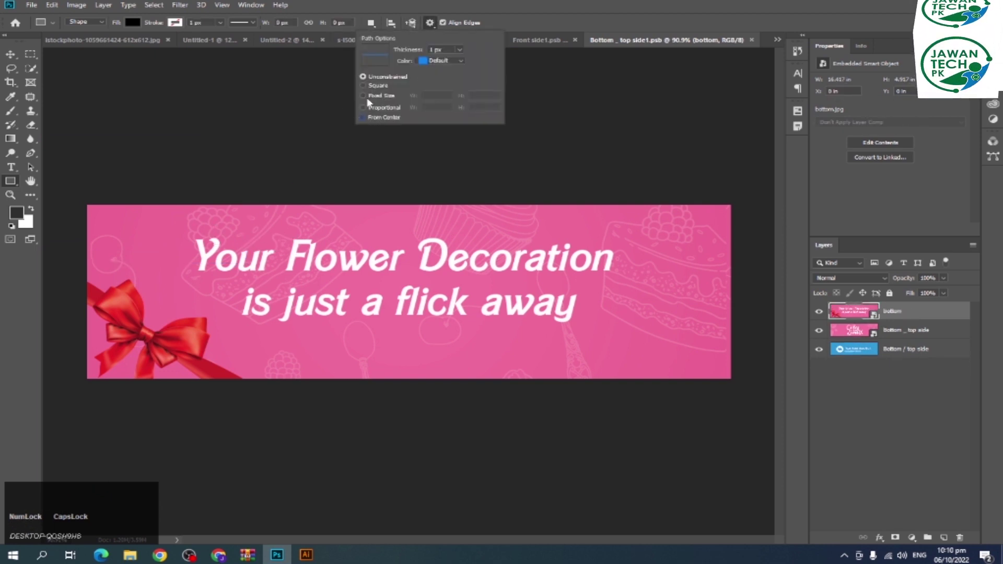
{"action": "left_click", "coordinate": [525, 23]}
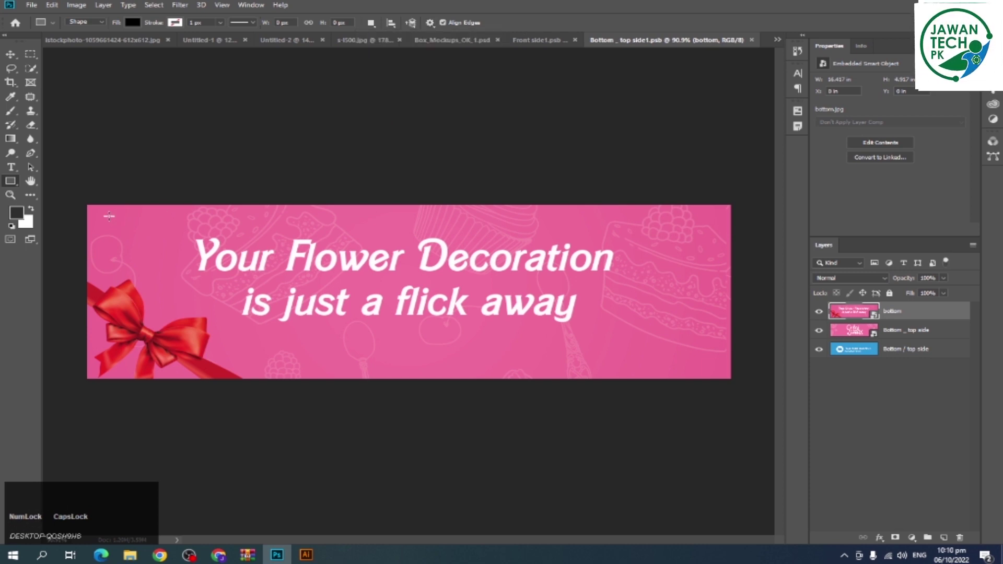
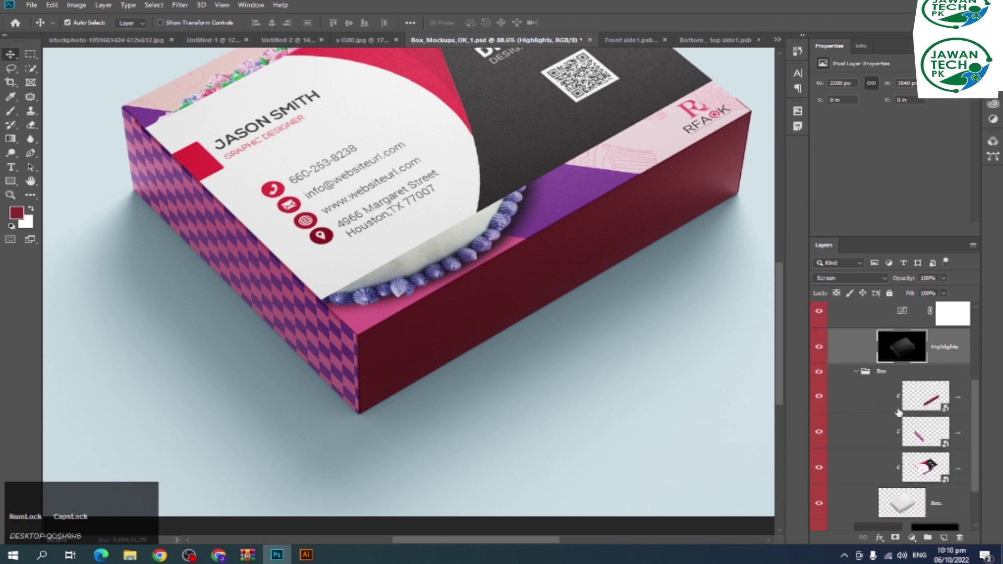
{"action": "scroll", "scroll_direction": "down", "scroll_amount": 3}
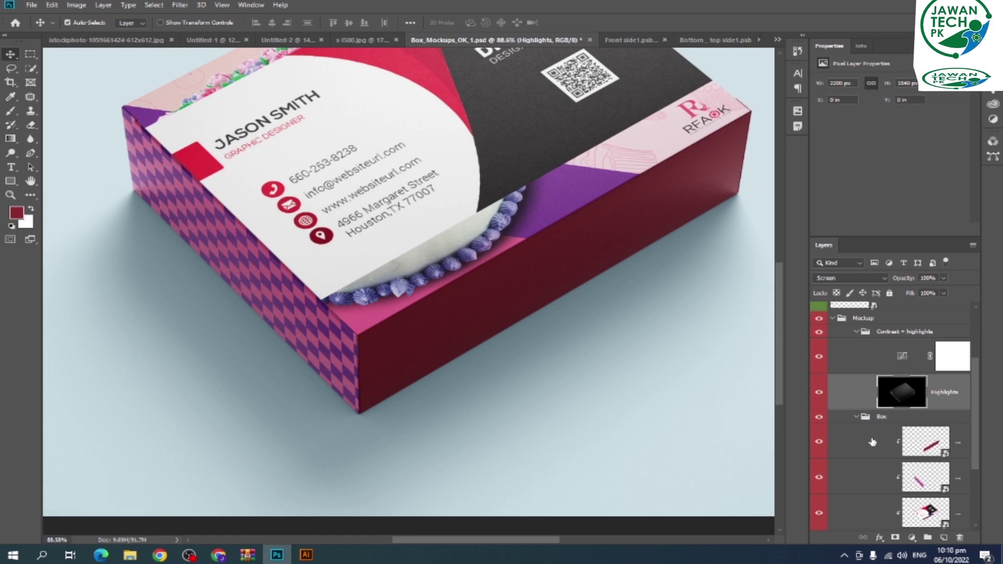
{"action": "scroll", "scroll_direction": "down", "scroll_amount": 3}
{"action": "scroll", "scroll_direction": "up", "scroll_amount": 3}
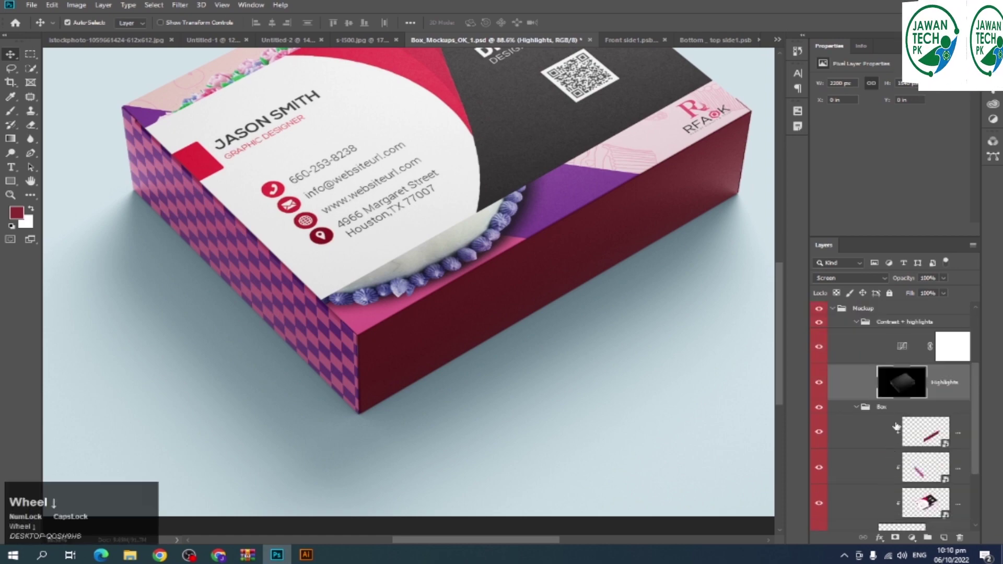
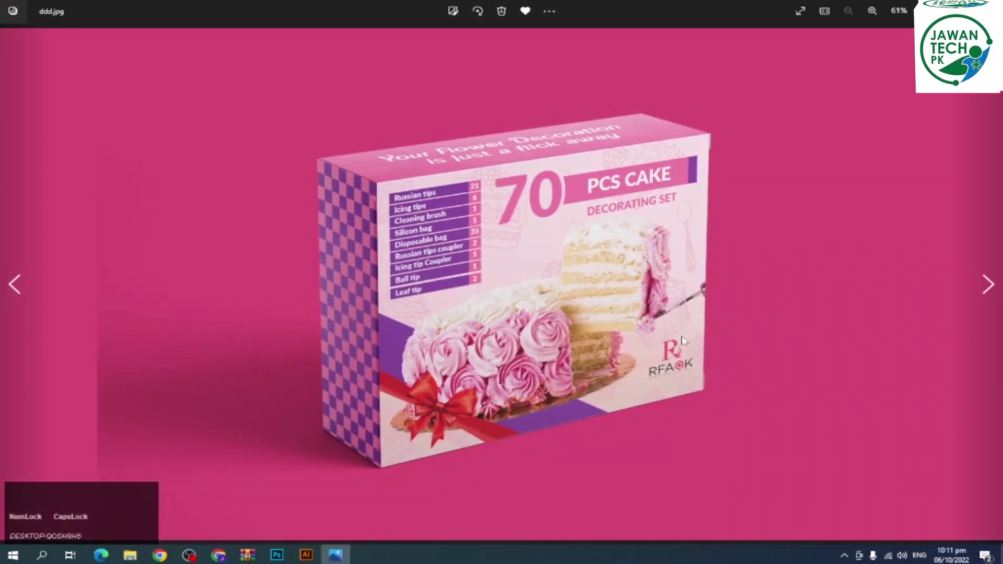
- Move from the cake box mockup render to the Front side_02 cake artwork
{"action": "key", "text": "Right"}
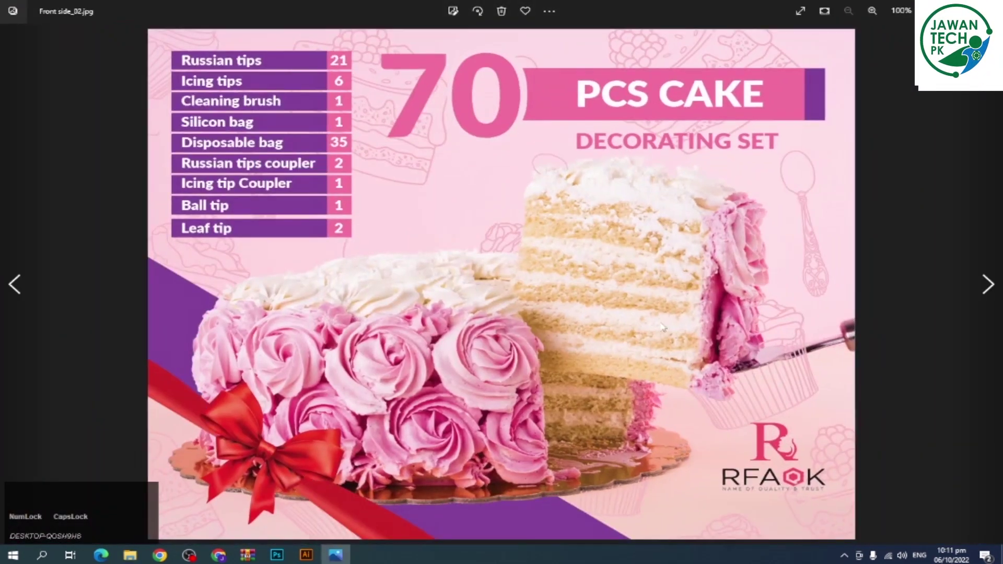
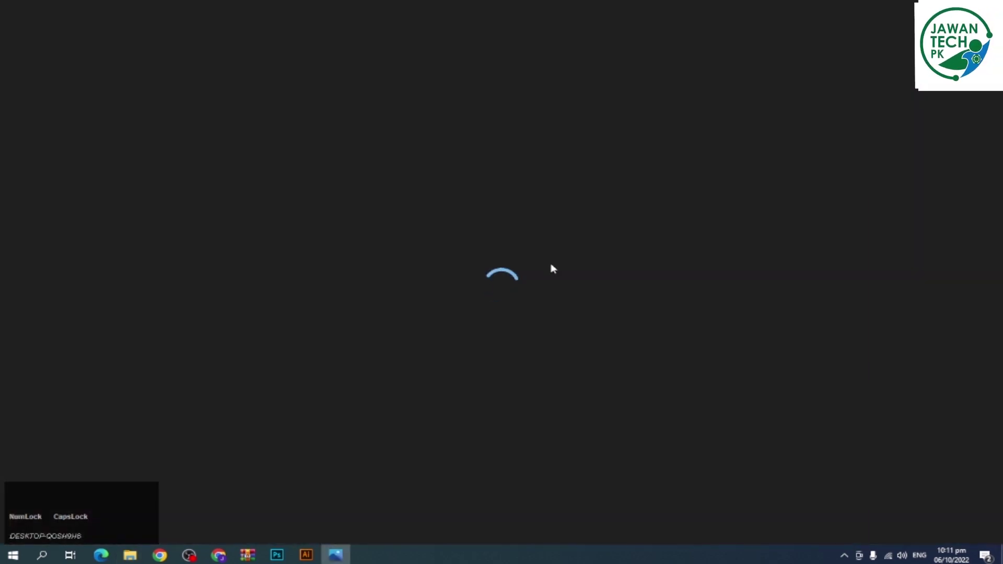
- Zoom into the Crown Token scalp massager packaging front and back panels
{"action": "left_click", "coordinate": [380, 264]}
{"action": "left_click", "coordinate": [358, 153]}
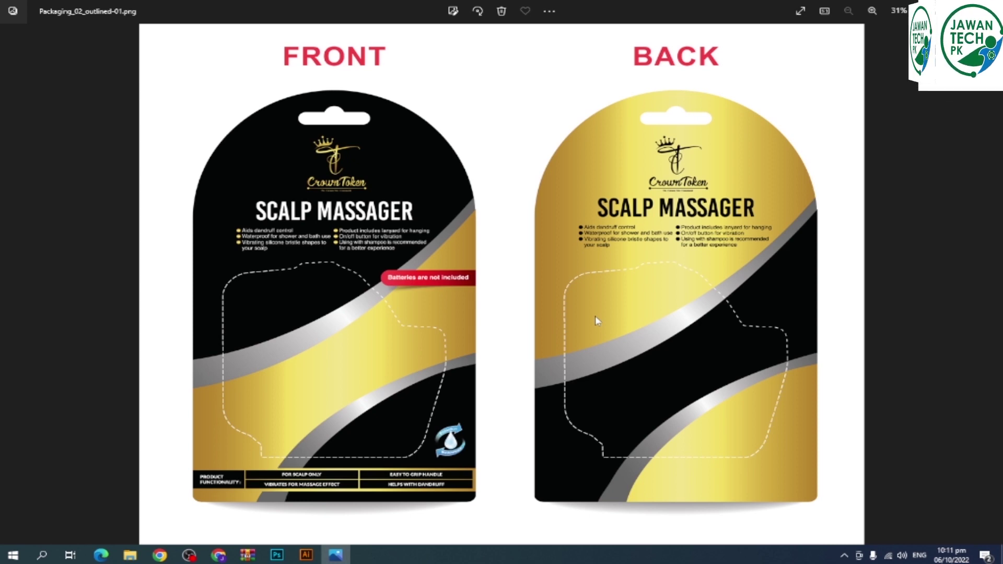
{"action": "left_click", "coordinate": [599, 319]}
{"action": "left_click", "coordinate": [662, 287]}
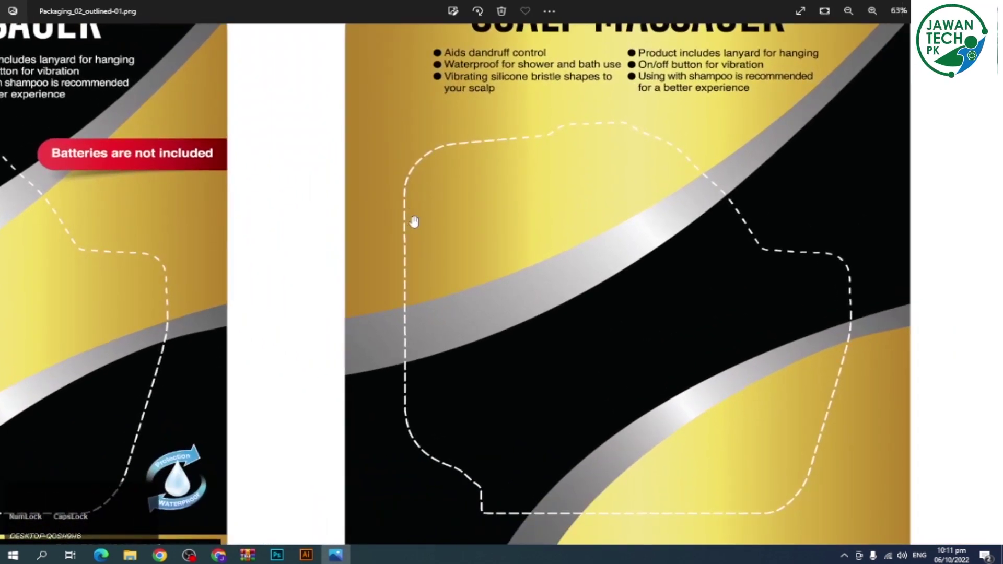
{"action": "left_click", "coordinate": [685, 187]}
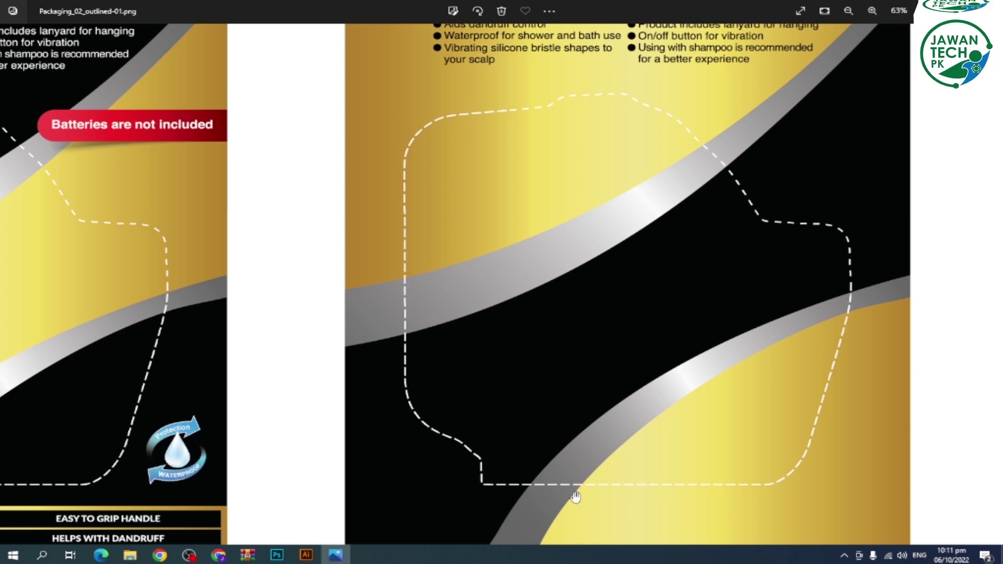
- Zoom back out, then enlarge the back panel text and SCALP MASSAGER heading to read them
{"action": "scroll", "scroll_direction": "down", "scroll_amount": 3}
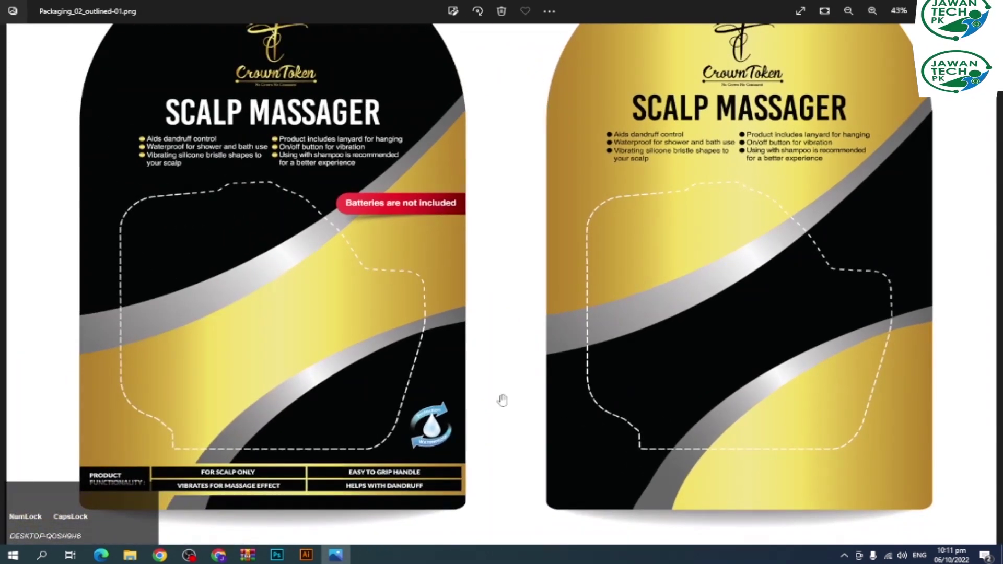
{"action": "scroll", "scroll_direction": "down", "scroll_amount": 3}
{"action": "scroll", "scroll_direction": "down", "scroll_amount": 3}
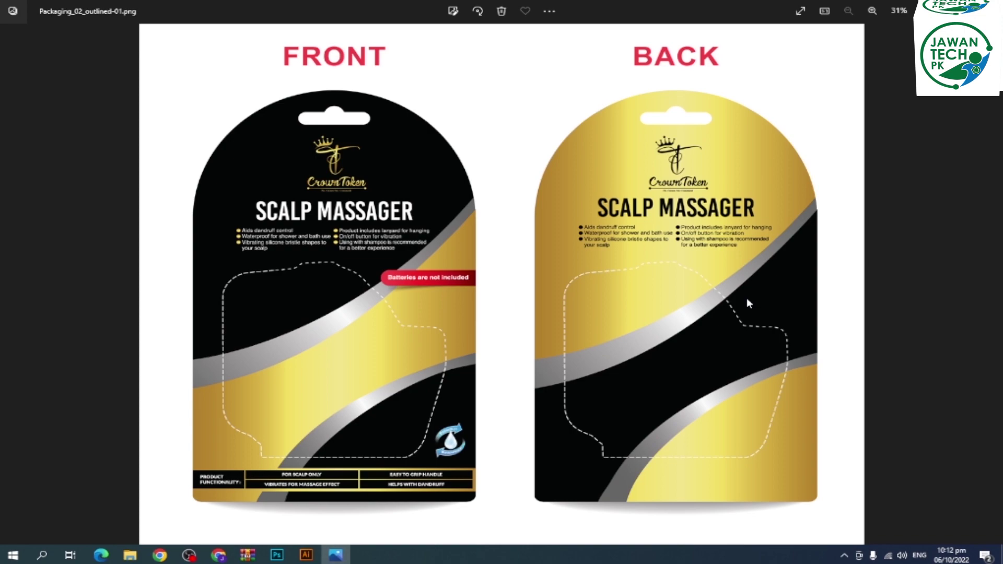
{"action": "left_click", "coordinate": [585, 286]}
{"action": "left_click", "coordinate": [748, 206]}
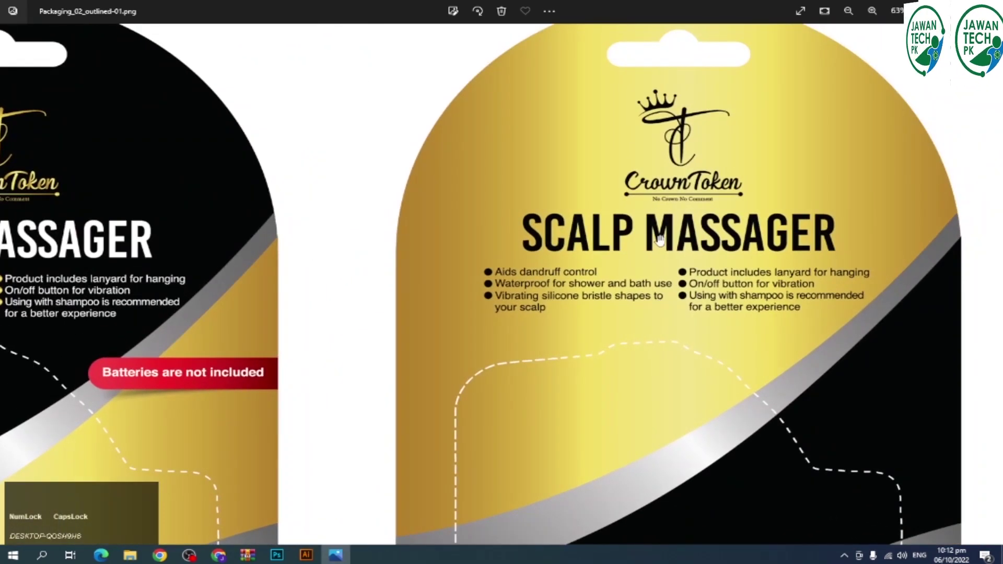
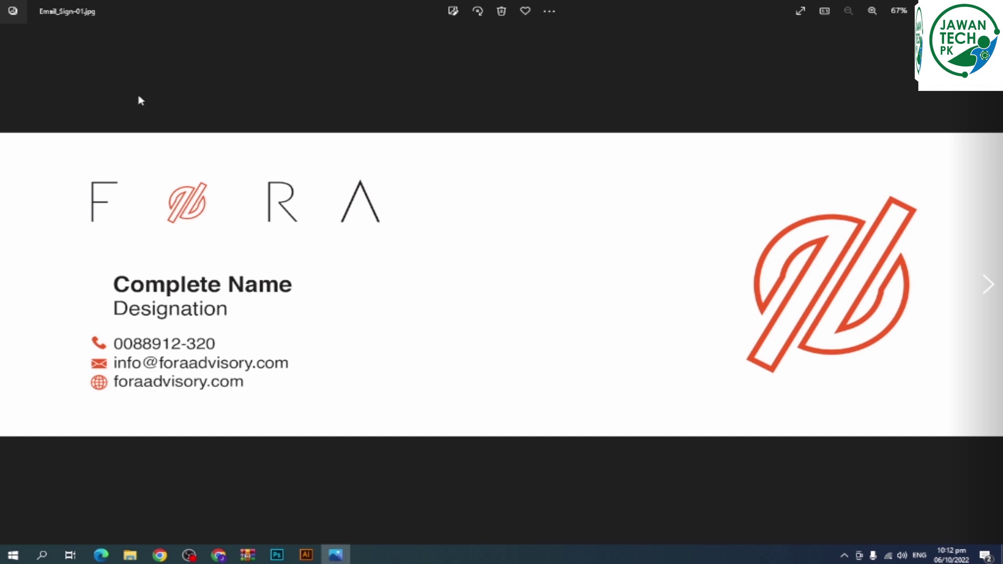
- Step from the Fora email signature to the 'Transcending the Present' logo and the business card design
{"action": "key", "text": "Right"}
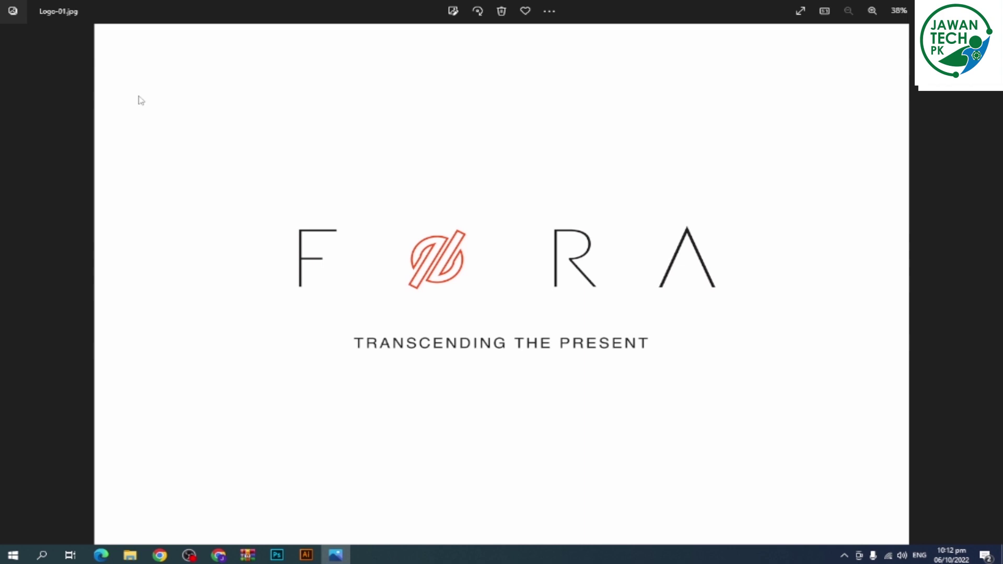
{"action": "key", "text": "Right"}
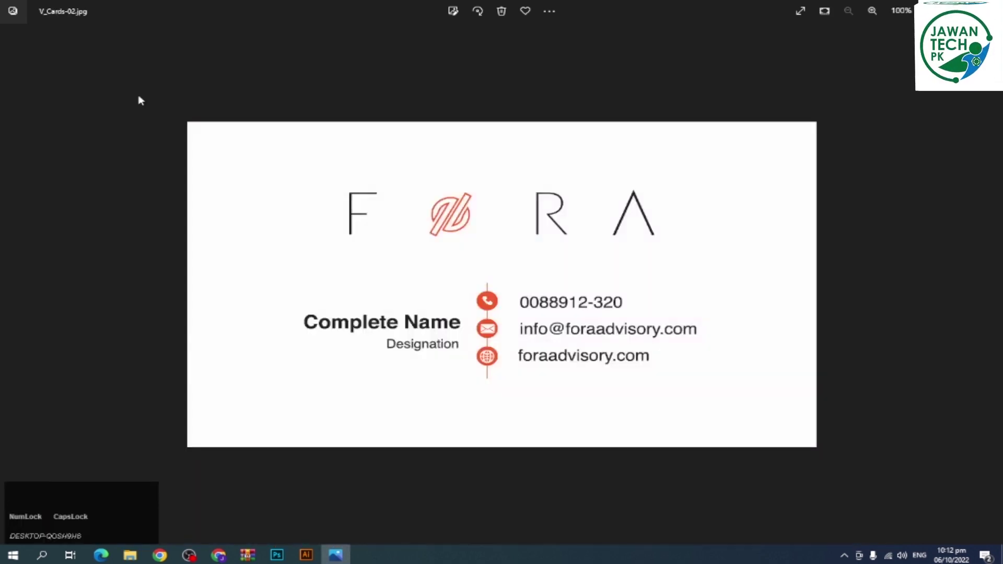
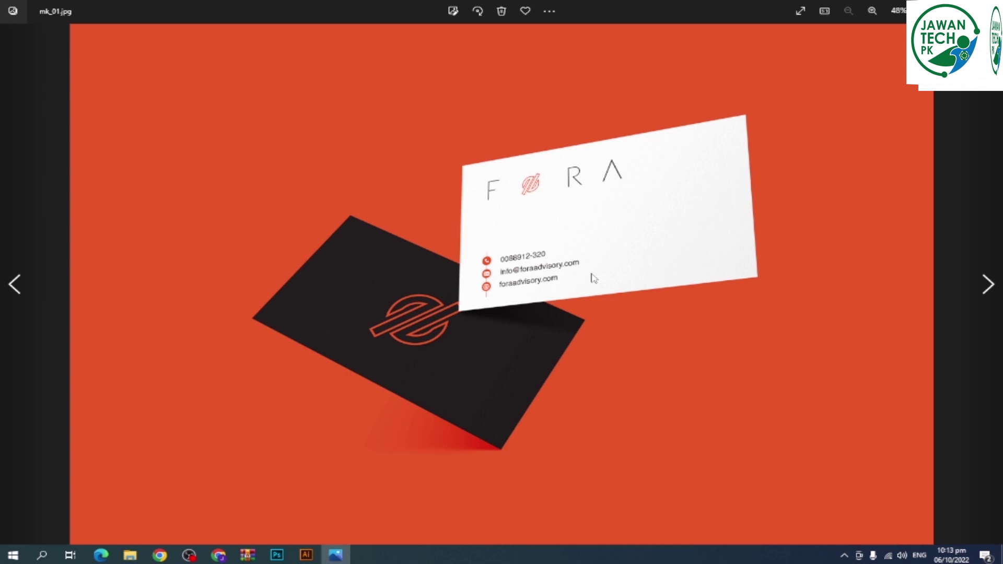
- Cycle through the dark Fora card mockup and letterhead, ending back on the white Fora logo
{"action": "key", "text": "Right"}
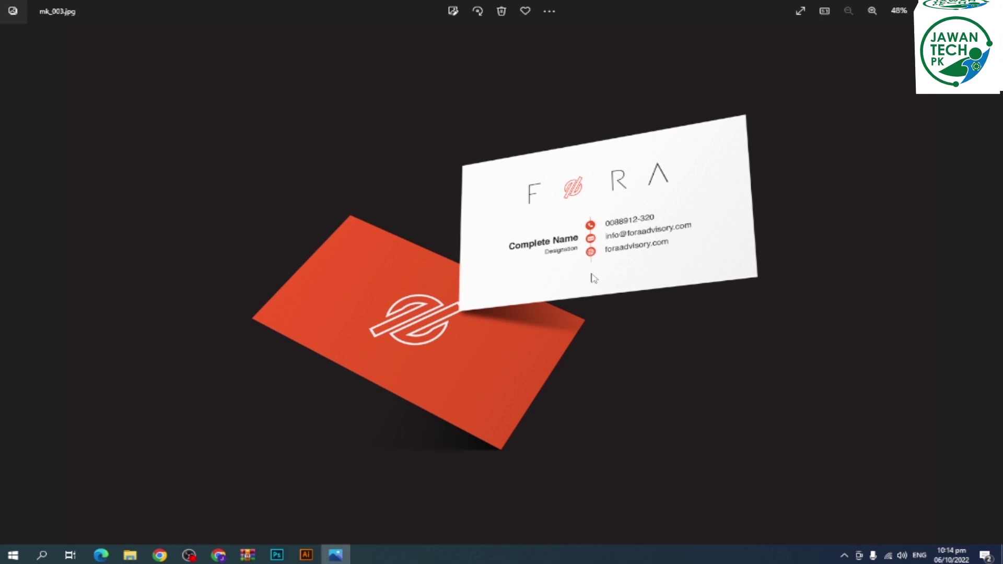
{"action": "key", "text": "Left"}
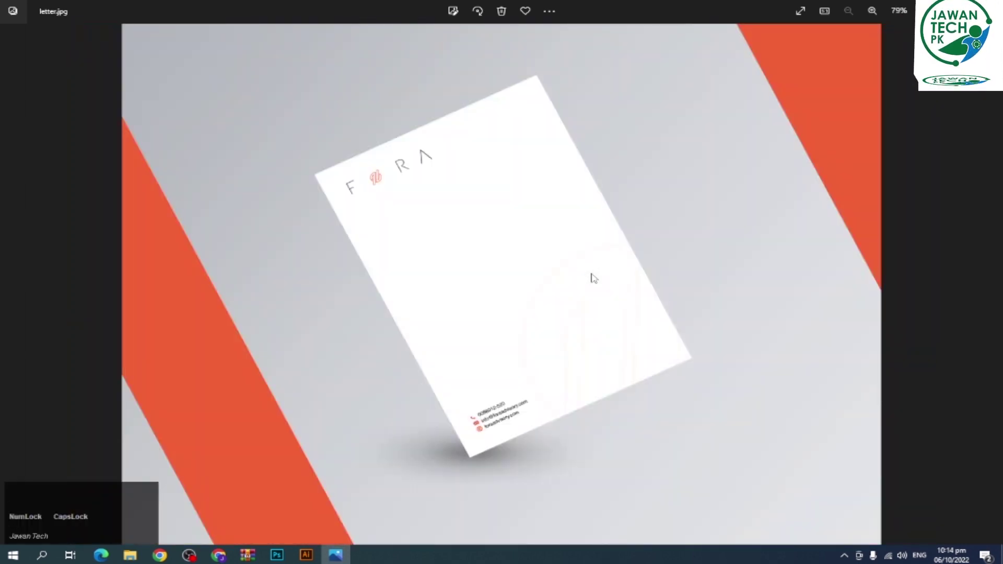
{"action": "key", "text": "Left"}
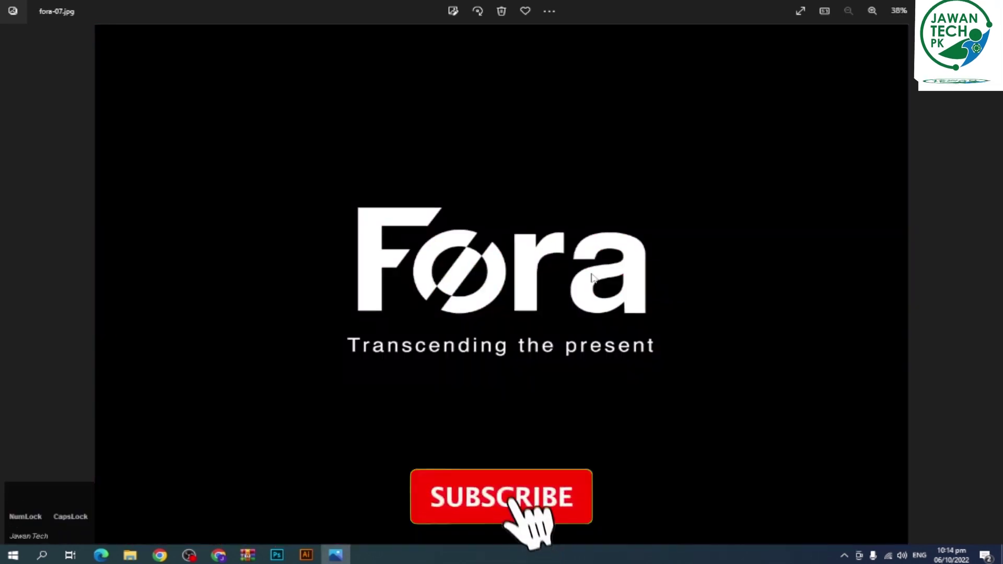
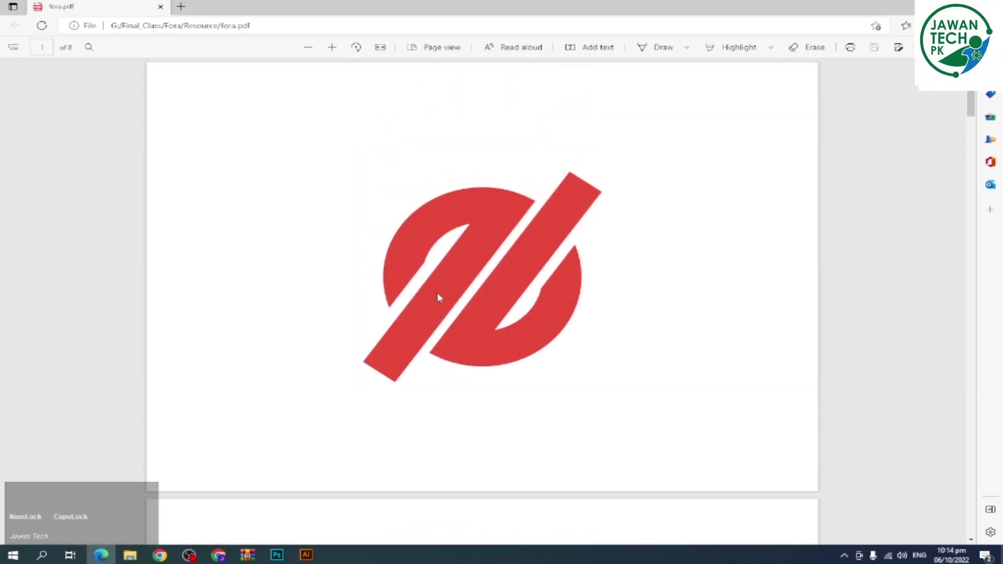
- Scroll through pages 1–7 of fora.pdf in Edge, reviewing the Fora logo variations
{"action": "scroll", "scroll_direction": "down", "scroll_amount": 3}
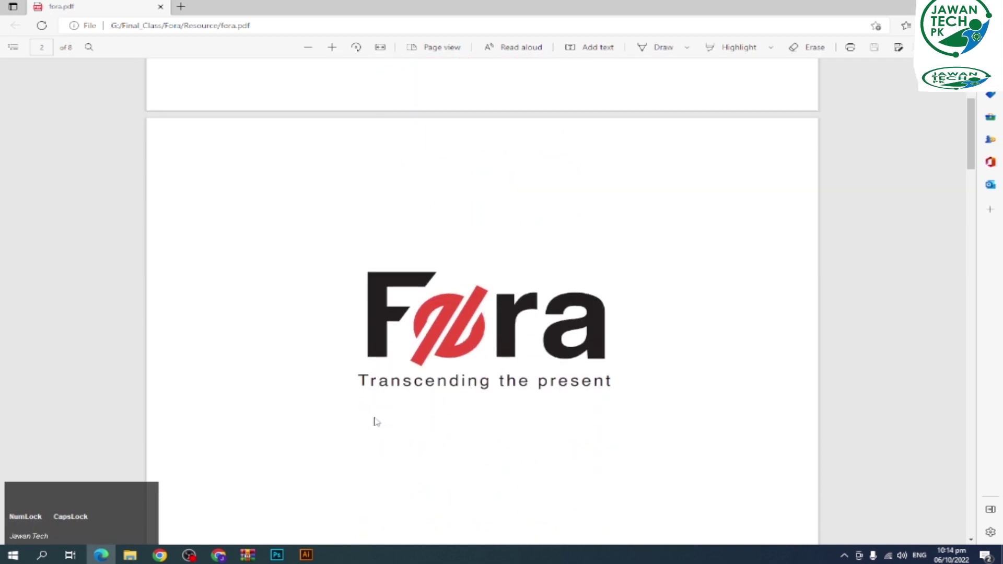
{"action": "scroll", "scroll_direction": "down", "scroll_amount": 3}
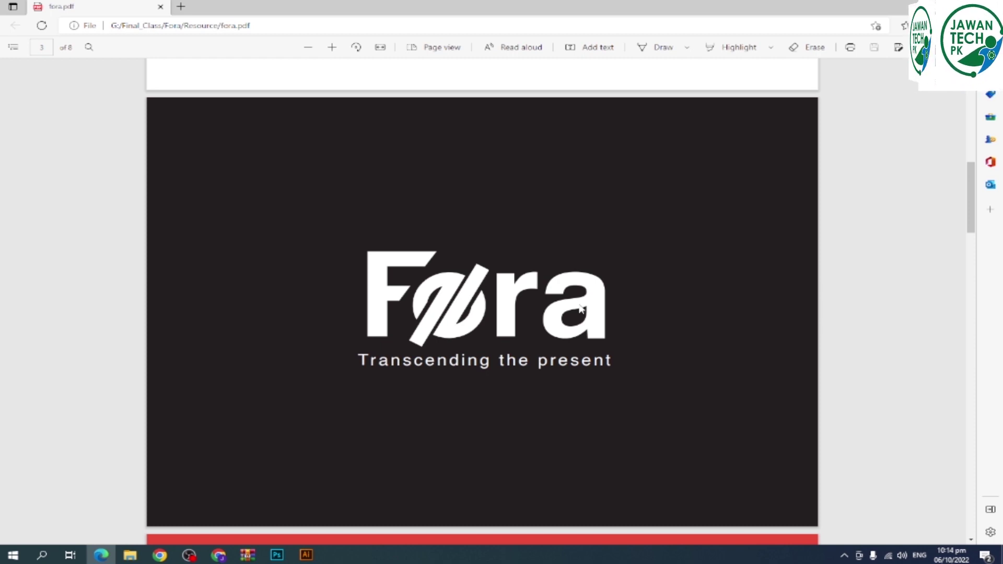
{"action": "scroll", "scroll_direction": "down", "scroll_amount": 3}
{"action": "scroll", "scroll_direction": "down", "scroll_amount": 3}
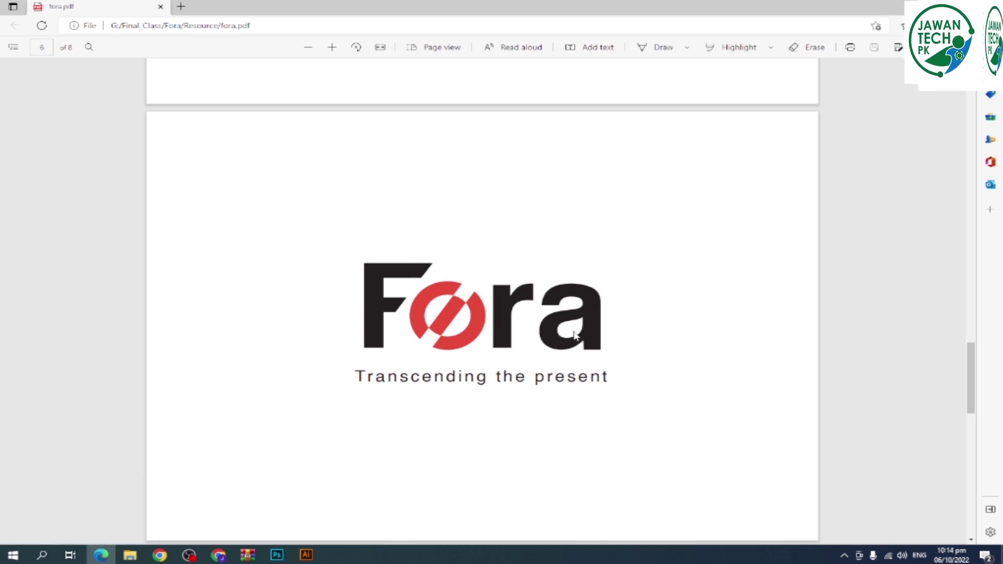
{"action": "scroll", "scroll_direction": "down", "scroll_amount": 3}
{"action": "scroll", "scroll_direction": "down", "scroll_amount": 3}
{"action": "scroll", "scroll_direction": "down", "scroll_amount": 3}
{"action": "scroll", "scroll_direction": "up", "scroll_amount": 3}
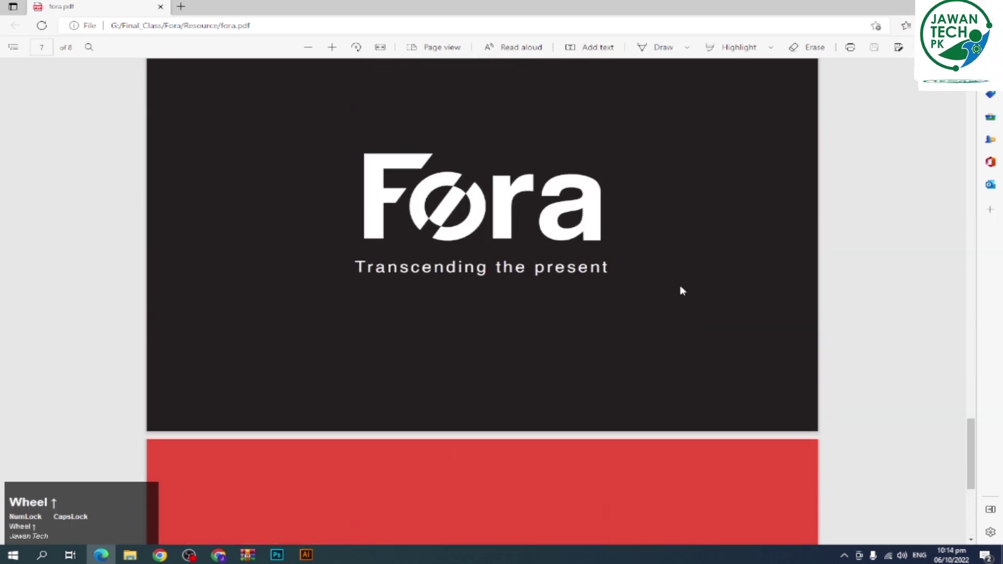
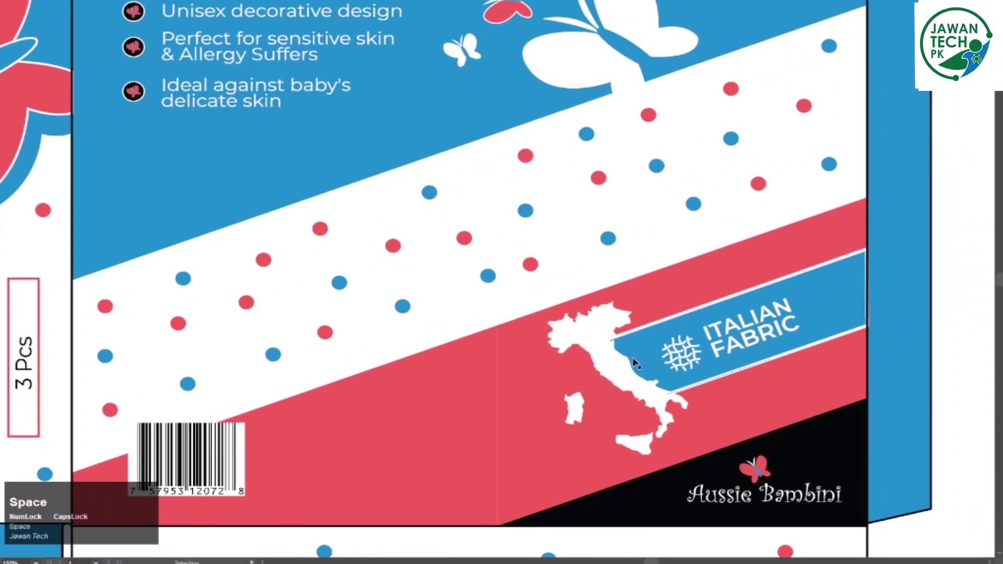
{"action": "scroll", "scroll_direction": "down", "scroll_amount": 3}
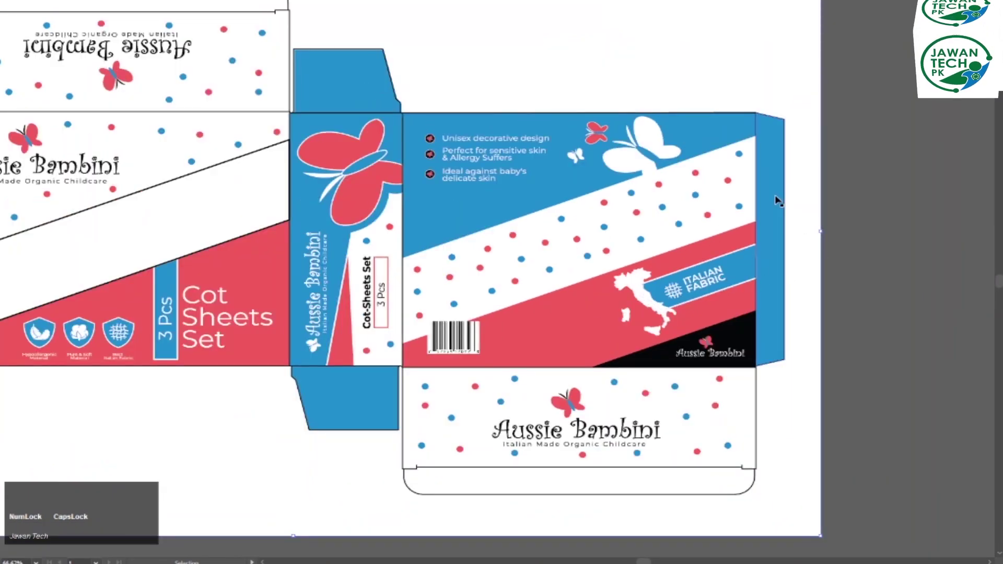
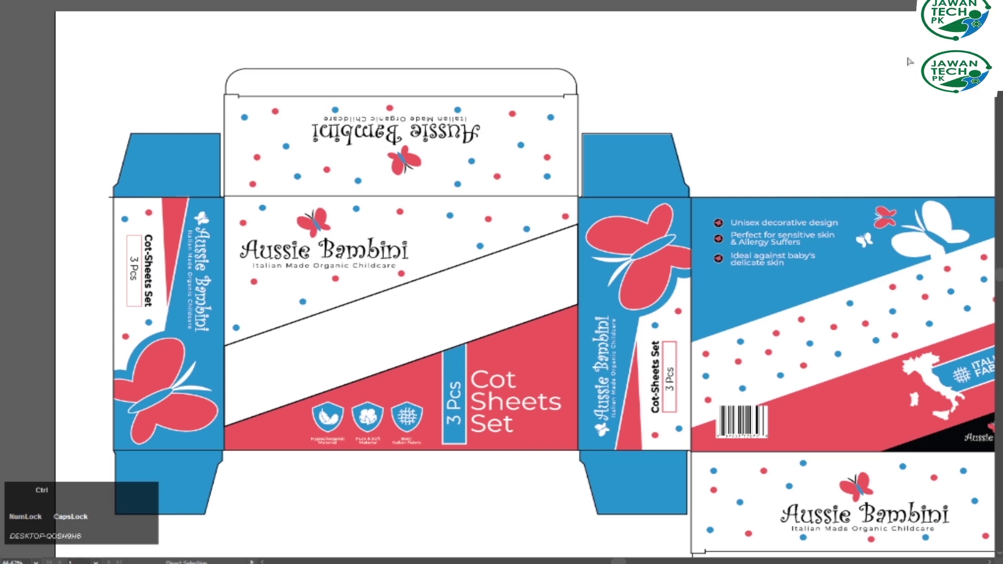
{"action": "scroll", "scroll_direction": "down", "scroll_amount": 3}
{"action": "scroll", "scroll_direction": "up", "scroll_amount": 3}
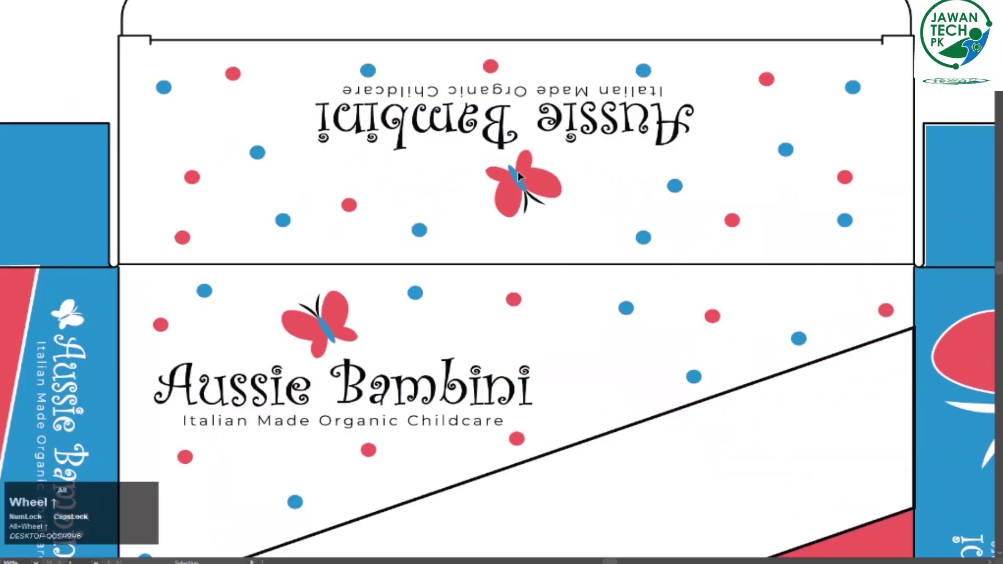
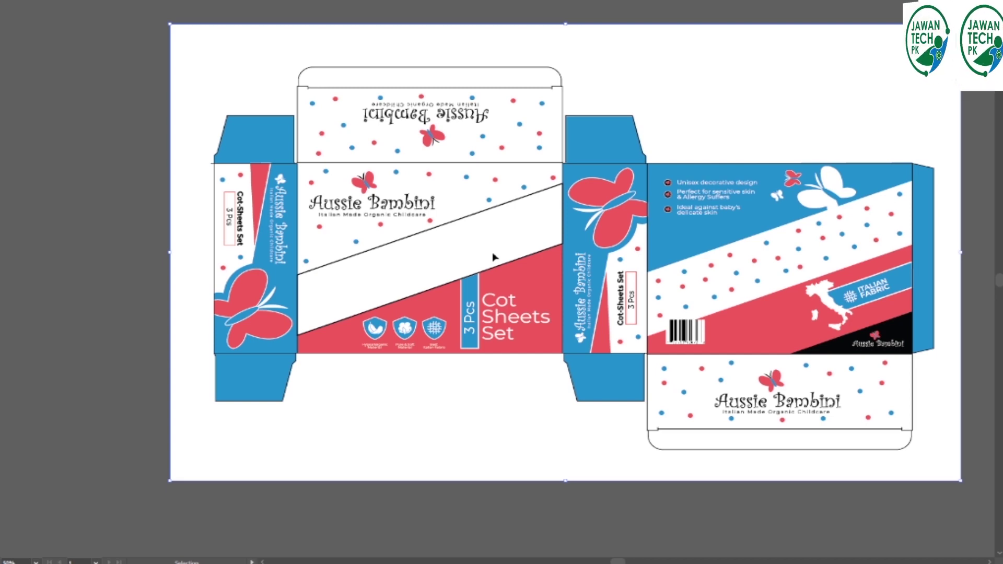
- Close the Illustrator file, go up to the Final_Class folder and open Branding_Stark.pdf in Edge
{"action": "key", "text": "ctrl+w"}
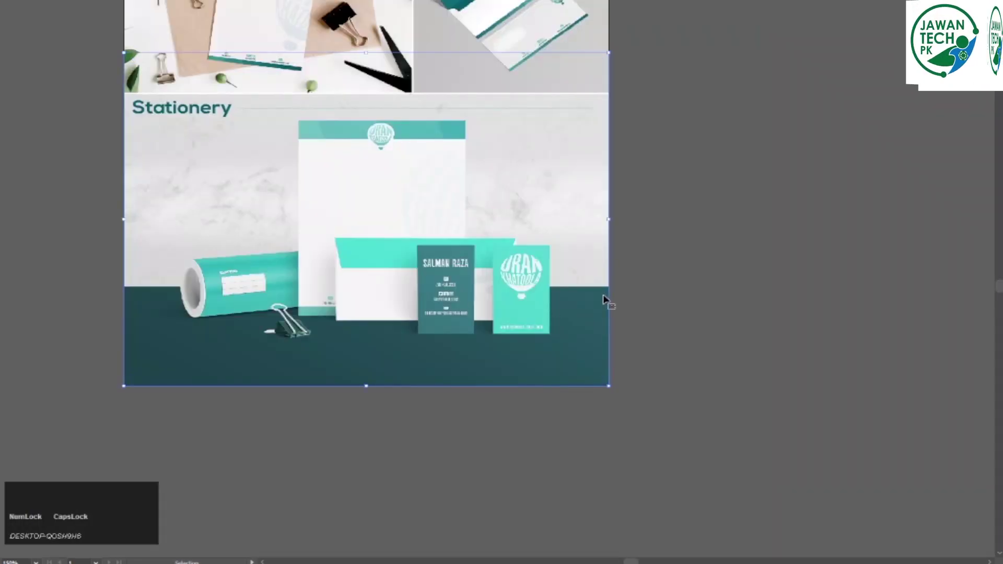
{"action": "key", "text": "Escape"}
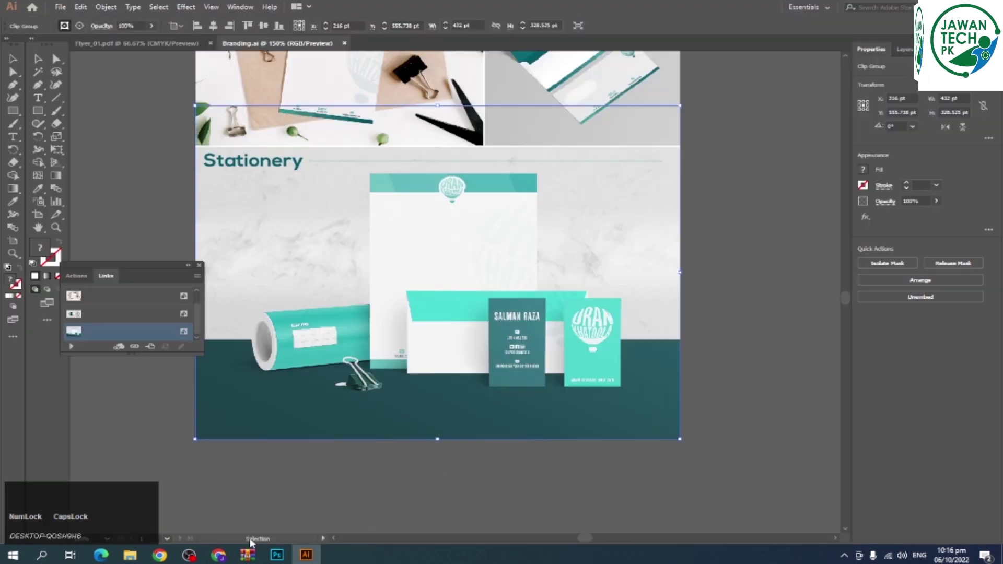
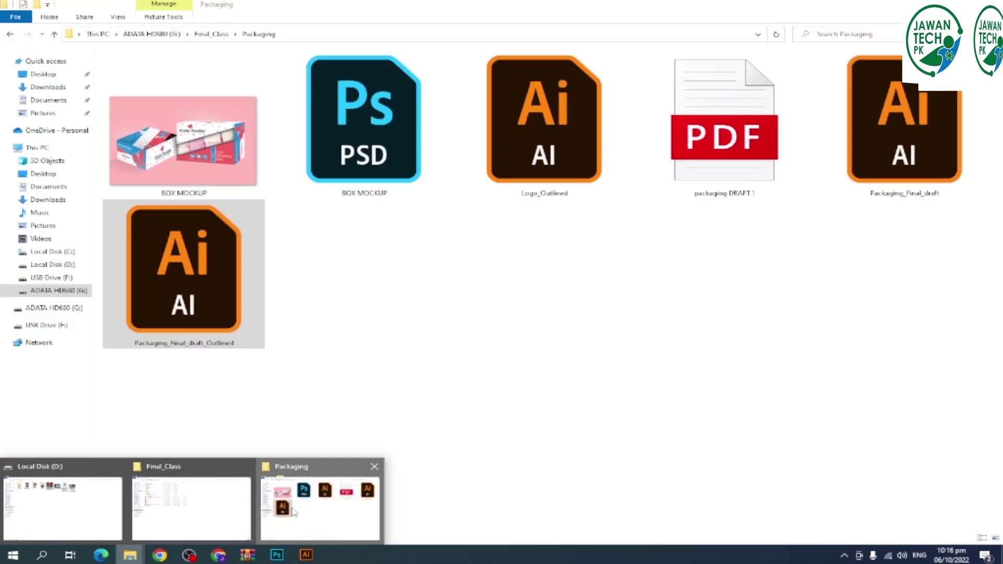
{"action": "key", "text": "BackSpace"}
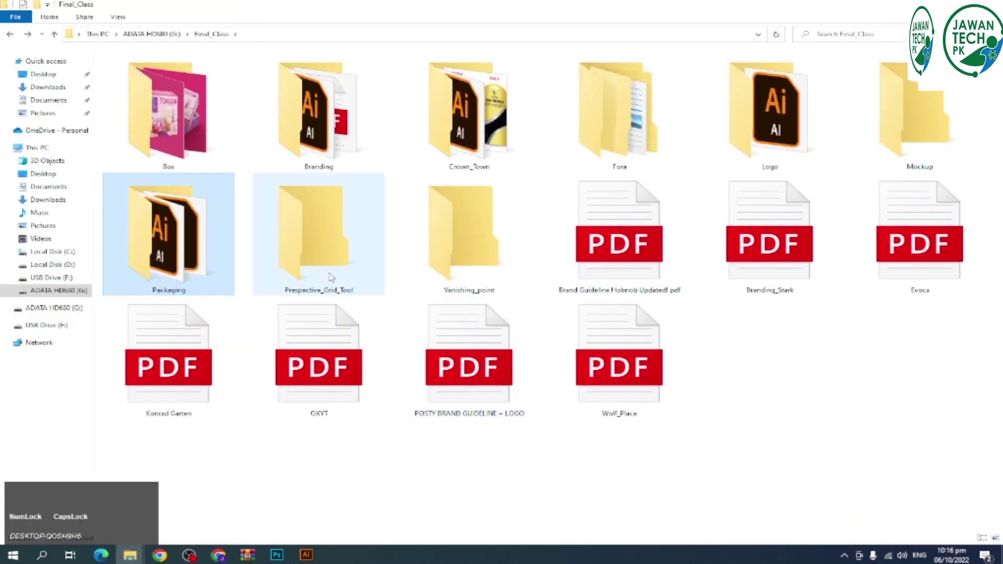
{"action": "left_click", "coordinate": [777, 248]}
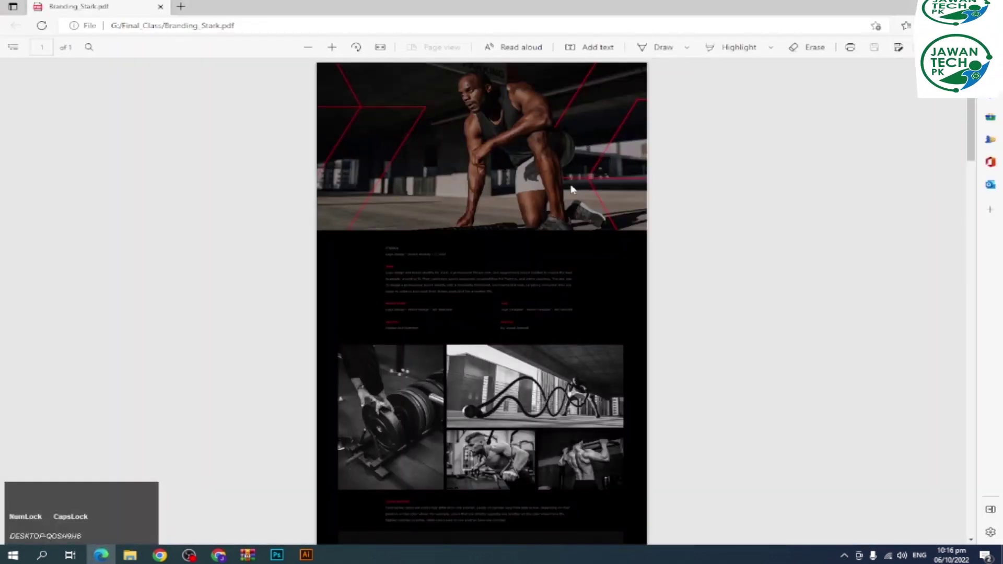
- Scroll down from the top of Branding_Stark.pdf through its dark fitness-themed brand pages
{"action": "scroll", "scroll_direction": "up", "scroll_amount": 3}
{"action": "scroll", "scroll_direction": "up", "scroll_amount": 3}
{"action": "scroll", "scroll_direction": "up", "scroll_amount": 3}
{"action": "scroll", "scroll_direction": "down", "scroll_amount": 3}
{"action": "scroll", "scroll_direction": "down", "scroll_amount": 3}
{"action": "scroll", "scroll_direction": "down", "scroll_amount": 3}
{"action": "scroll", "scroll_direction": "down", "scroll_amount": 3}
{"action": "scroll", "scroll_direction": "down", "scroll_amount": 3}
{"action": "scroll", "scroll_direction": "up", "scroll_amount": 3}
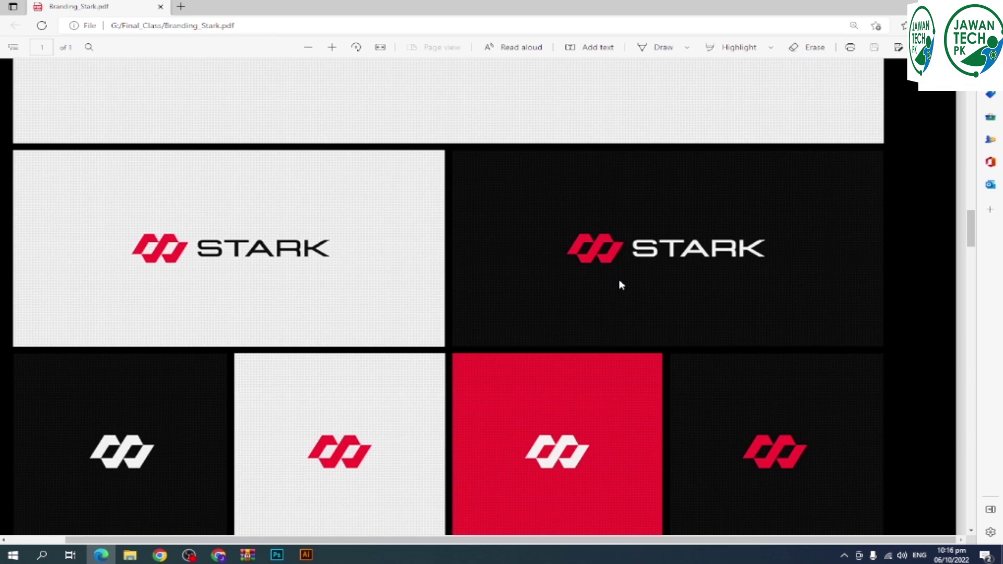
{"action": "scroll", "scroll_direction": "down", "scroll_amount": 3}
{"action": "scroll", "scroll_direction": "down", "scroll_amount": 3}
- Continue down to the Stark merchandise mockups with the branded jacket and shirt
{"action": "scroll", "scroll_direction": "down", "scroll_amount": 3}
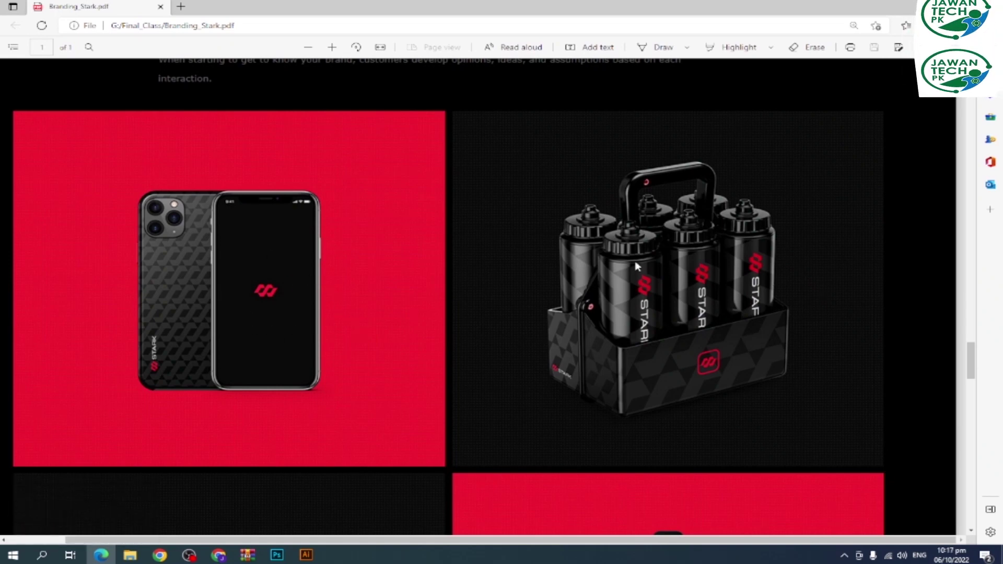
{"action": "scroll", "scroll_direction": "down", "scroll_amount": 3}
{"action": "scroll", "scroll_direction": "down", "scroll_amount": 3}
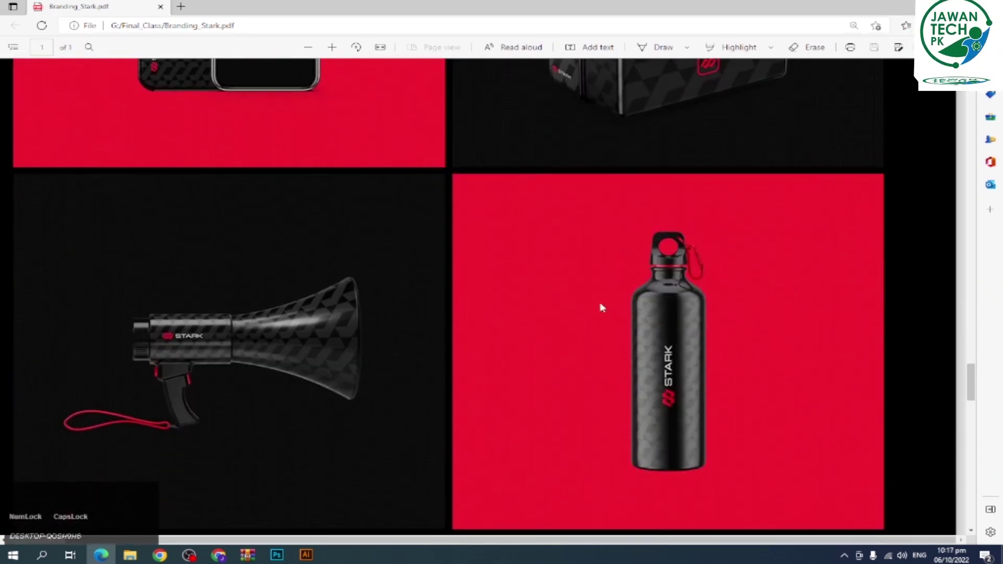
{"action": "scroll", "scroll_direction": "down", "scroll_amount": 3}
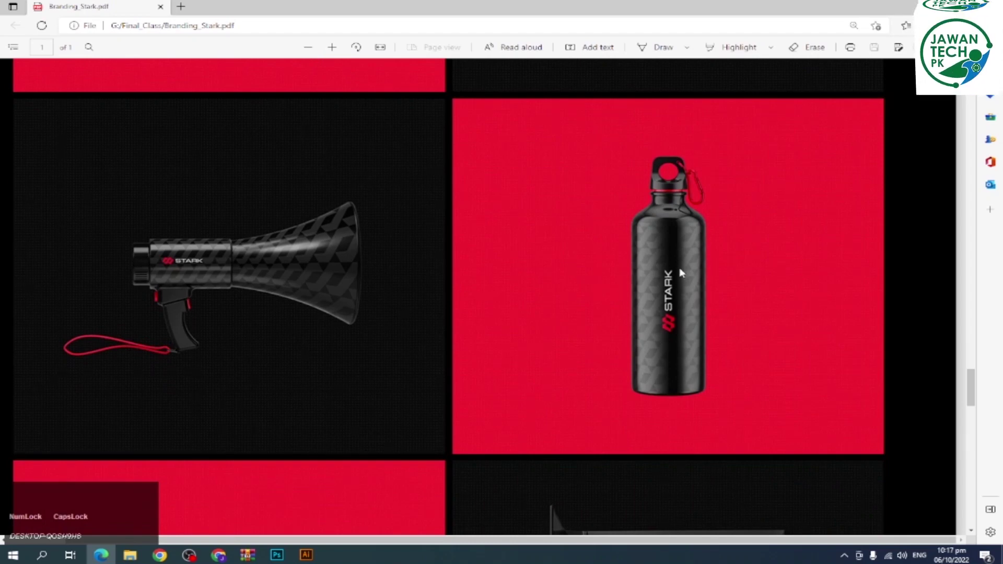
{"action": "scroll", "scroll_direction": "down", "scroll_amount": 3}
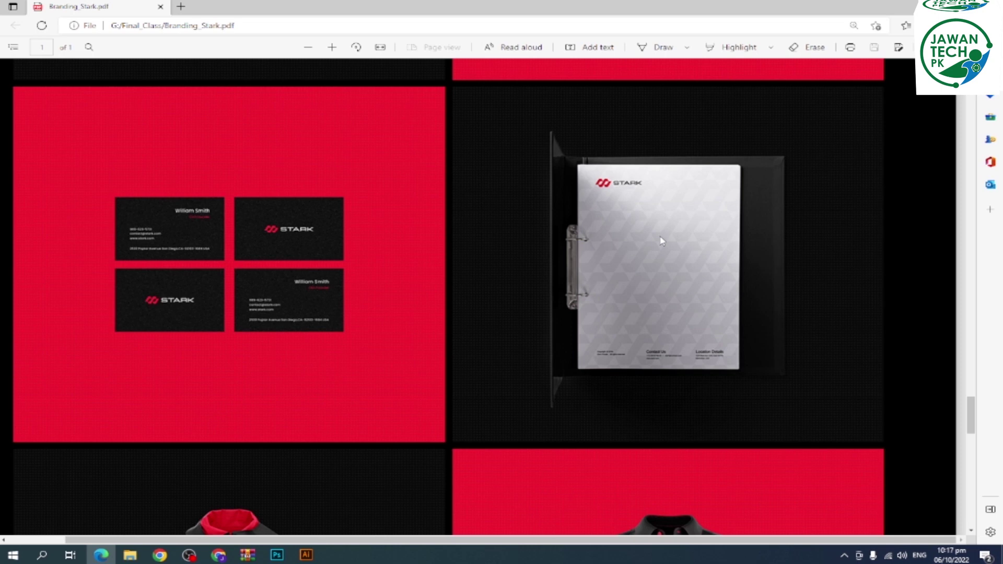
{"action": "scroll", "scroll_direction": "down", "scroll_amount": 3}
{"action": "scroll", "scroll_direction": "down", "scroll_amount": 3}
{"action": "scroll", "scroll_direction": "up", "scroll_amount": 3}
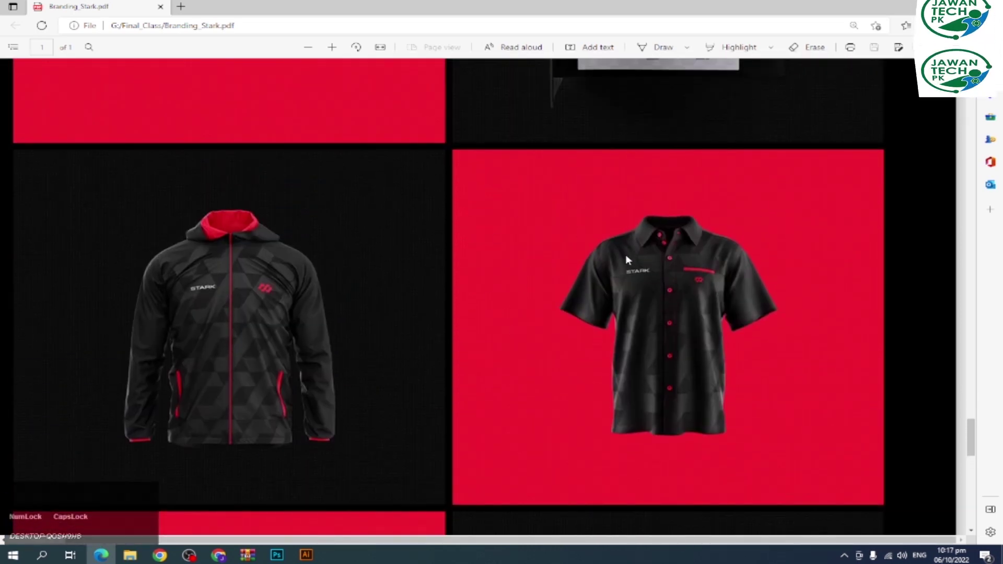
{"action": "scroll", "scroll_direction": "up", "scroll_amount": 3}
{"action": "scroll", "scroll_direction": "down", "scroll_amount": 3}
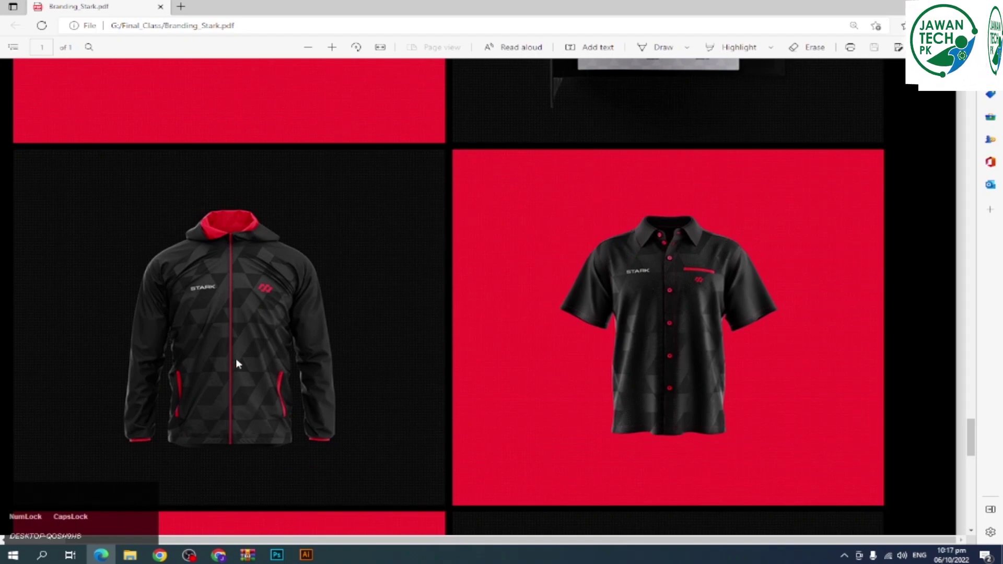
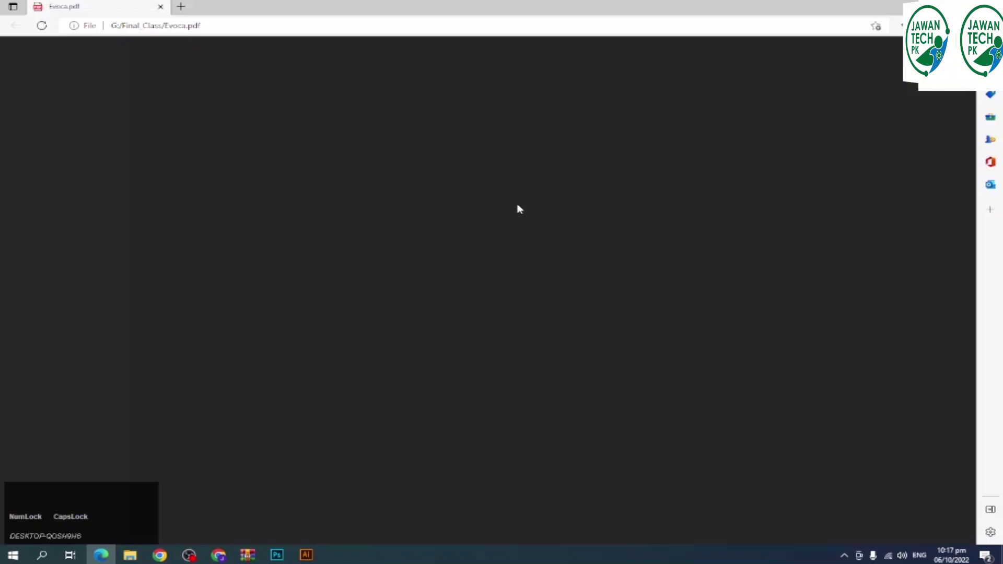
- Scroll down Evoca.pdf from the top through its identity pages
{"action": "scroll", "scroll_direction": "up", "scroll_amount": 3}
{"action": "scroll", "scroll_direction": "up", "scroll_amount": 3}
{"action": "scroll", "scroll_direction": "down", "scroll_amount": 3}
{"action": "scroll", "scroll_direction": "down", "scroll_amount": 3}
{"action": "scroll", "scroll_direction": "down", "scroll_amount": 3}
{"action": "scroll", "scroll_direction": "down", "scroll_amount": 3}
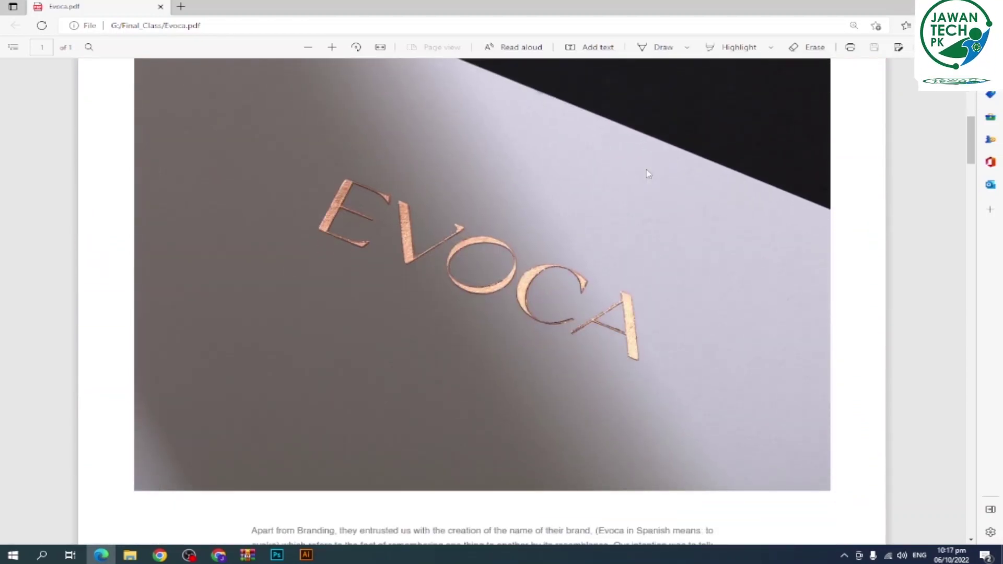
{"action": "scroll", "scroll_direction": "down", "scroll_amount": 3}
{"action": "scroll", "scroll_direction": "down", "scroll_amount": 3}
{"action": "scroll", "scroll_direction": "down", "scroll_amount": 3}
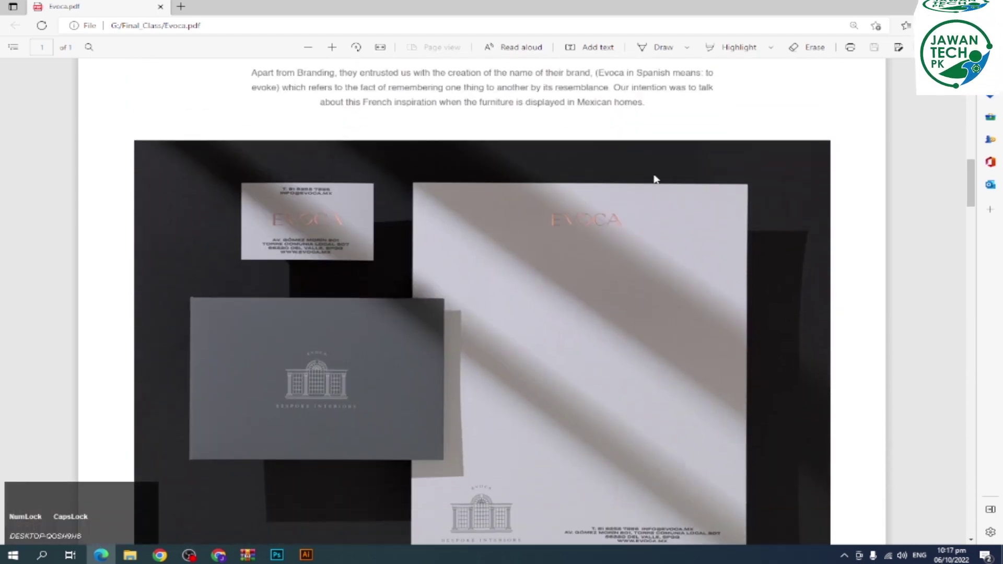
{"action": "scroll", "scroll_direction": "down", "scroll_amount": 3}
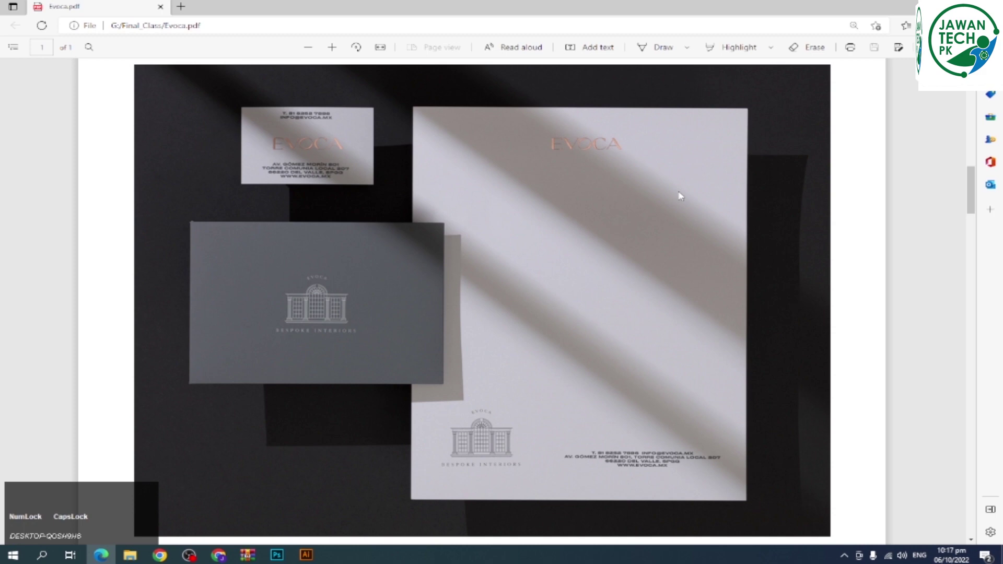
{"action": "scroll", "scroll_direction": "down", "scroll_amount": 3}
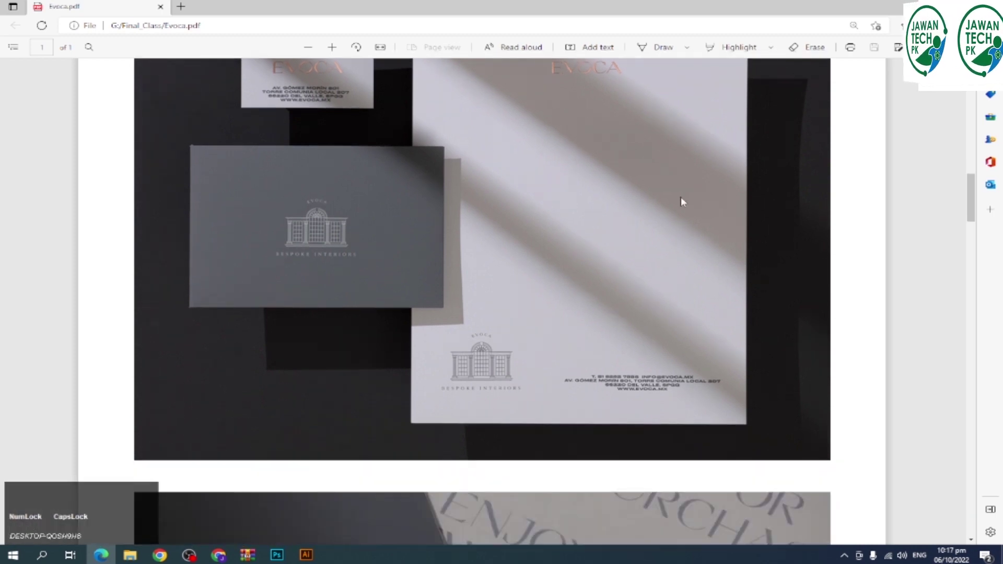
{"action": "scroll", "scroll_direction": "down", "scroll_amount": 3}
- Continue down to the Evoca stationery set mockup with letterhead, cards and envelope
{"action": "scroll", "scroll_direction": "down", "scroll_amount": 3}
{"action": "scroll", "scroll_direction": "down", "scroll_amount": 3}
{"action": "scroll", "scroll_direction": "down", "scroll_amount": 3}
{"action": "scroll", "scroll_direction": "up", "scroll_amount": 3}
{"action": "scroll", "scroll_direction": "down", "scroll_amount": 3}
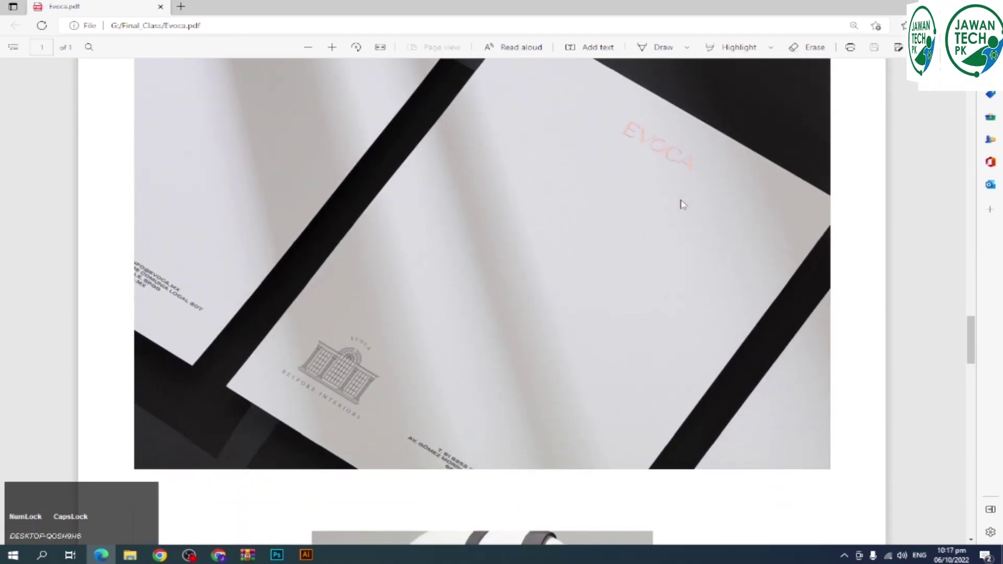
{"action": "scroll", "scroll_direction": "down", "scroll_amount": 3}
{"action": "scroll", "scroll_direction": "down", "scroll_amount": 3}
{"action": "scroll", "scroll_direction": "down", "scroll_amount": 3}
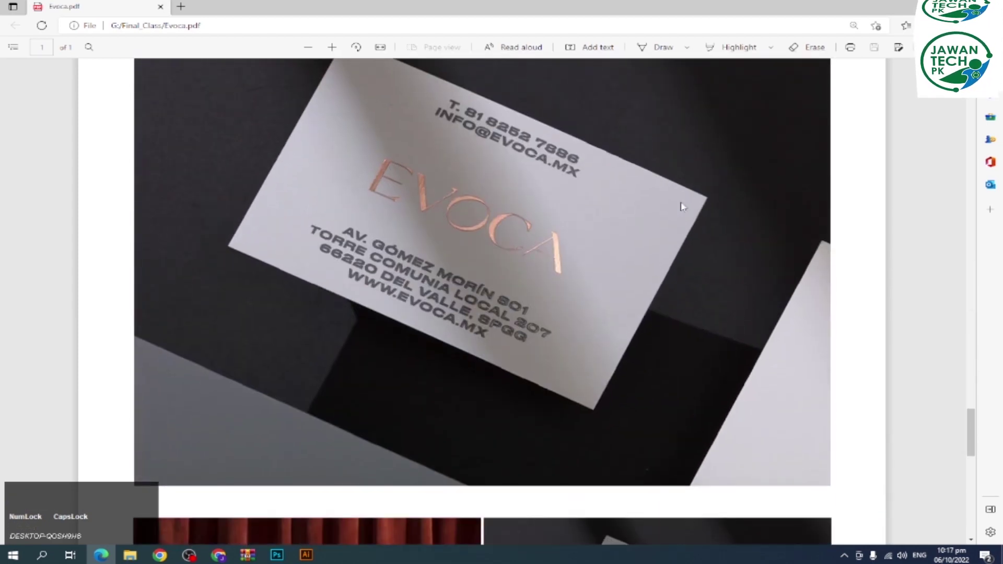
{"action": "scroll", "scroll_direction": "down", "scroll_amount": 3}
{"action": "scroll", "scroll_direction": "down", "scroll_amount": 3}
{"action": "scroll", "scroll_direction": "down", "scroll_amount": 3}
{"action": "scroll", "scroll_direction": "down", "scroll_amount": 3}
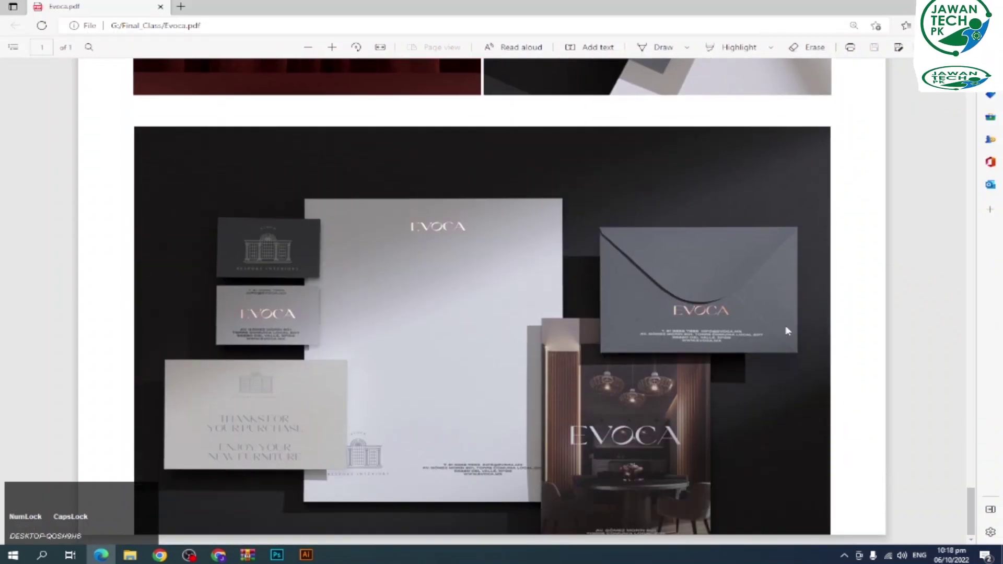
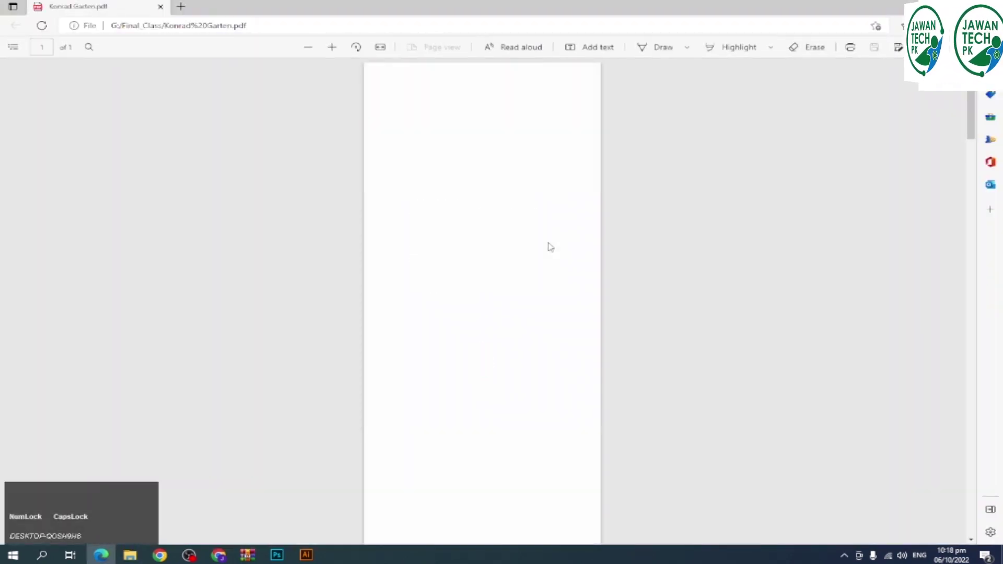
- Scroll down Konrad Garten.pdf from the top through its logo and brand pages
{"action": "scroll", "scroll_direction": "up", "scroll_amount": 3}
{"action": "scroll", "scroll_direction": "up", "scroll_amount": 3}
{"action": "scroll", "scroll_direction": "down", "scroll_amount": 3}
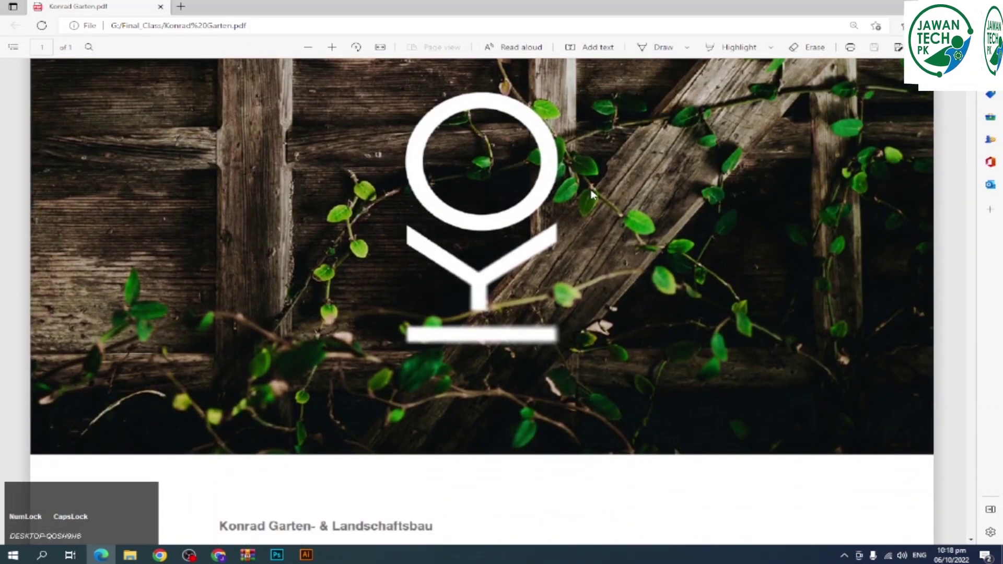
{"action": "scroll", "scroll_direction": "down", "scroll_amount": 3}
{"action": "scroll", "scroll_direction": "down", "scroll_amount": 3}
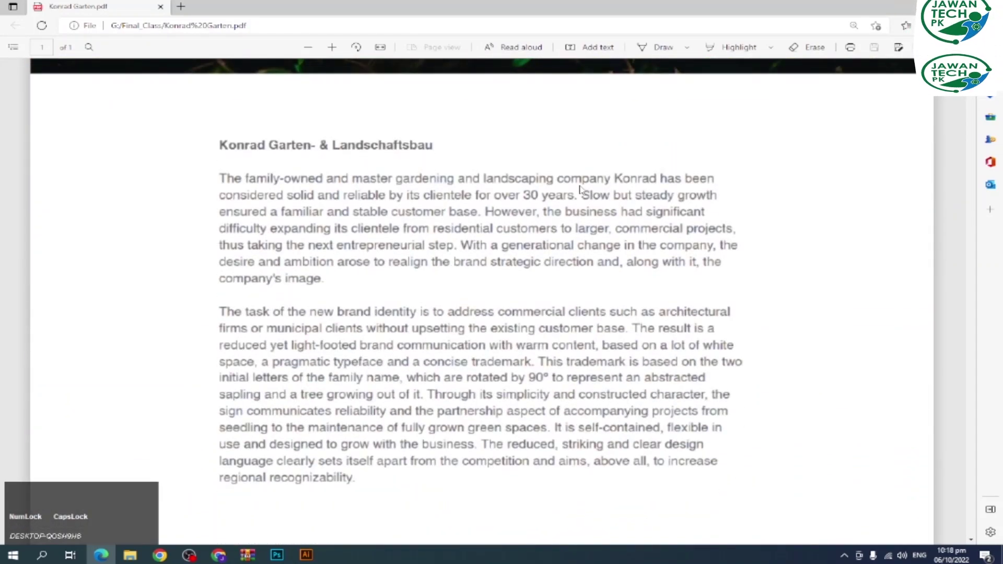
{"action": "scroll", "scroll_direction": "up", "scroll_amount": 3}
{"action": "scroll", "scroll_direction": "down", "scroll_amount": 3}
{"action": "scroll", "scroll_direction": "down", "scroll_amount": 3}
{"action": "scroll", "scroll_direction": "down", "scroll_amount": 3}
{"action": "scroll", "scroll_direction": "down", "scroll_amount": 3}
{"action": "scroll", "scroll_direction": "down", "scroll_amount": 3}
{"action": "scroll", "scroll_direction": "down", "scroll_amount": 3}
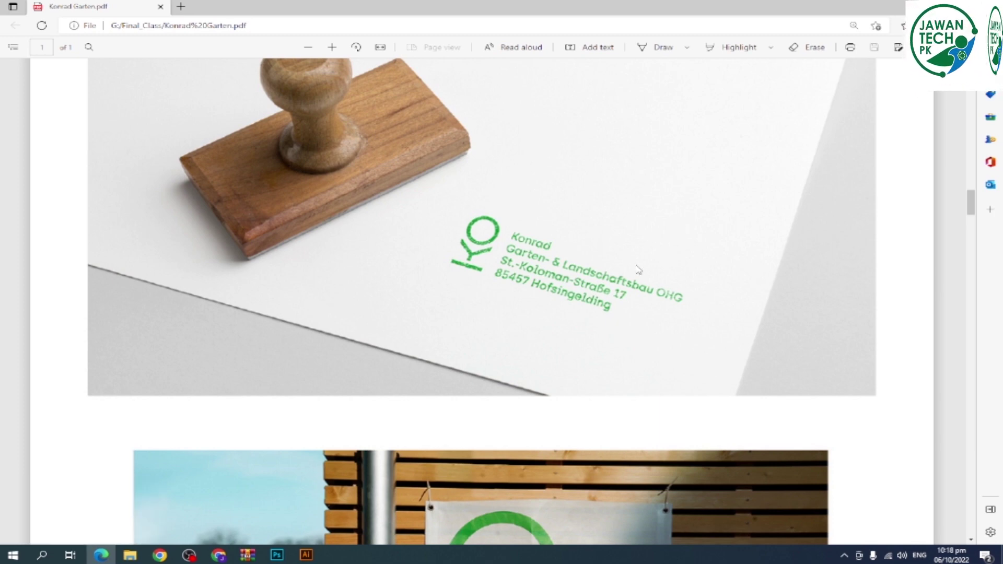
{"action": "scroll", "scroll_direction": "down", "scroll_amount": 3}
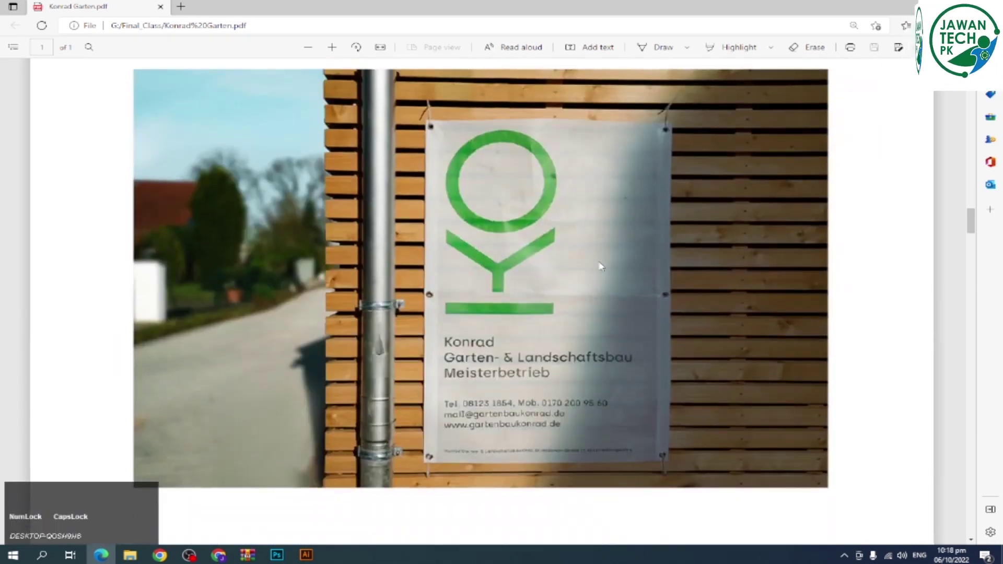
{"action": "scroll", "scroll_direction": "down", "scroll_amount": 3}
{"action": "scroll", "scroll_direction": "down", "scroll_amount": 3}
- Continue down past the pens and T-shirt mockups to the branded van mockup
{"action": "scroll", "scroll_direction": "up", "scroll_amount": 3}
{"action": "scroll", "scroll_direction": "down", "scroll_amount": 3}
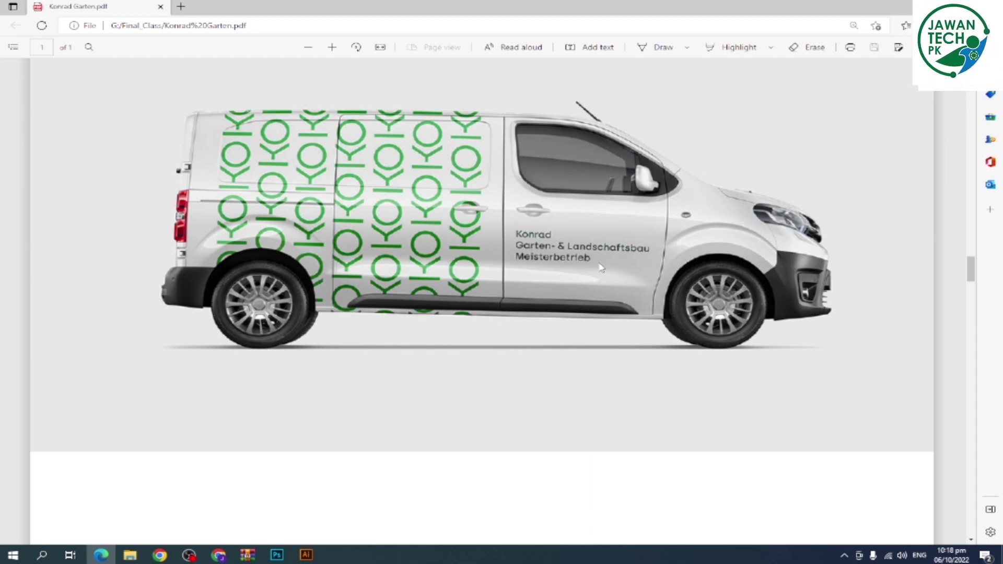
{"action": "scroll", "scroll_direction": "down", "scroll_amount": 3}
{"action": "scroll", "scroll_direction": "down", "scroll_amount": 3}
{"action": "scroll", "scroll_direction": "down", "scroll_amount": 3}
{"action": "scroll", "scroll_direction": "up", "scroll_amount": 3}
{"action": "scroll", "scroll_direction": "down", "scroll_amount": 3}
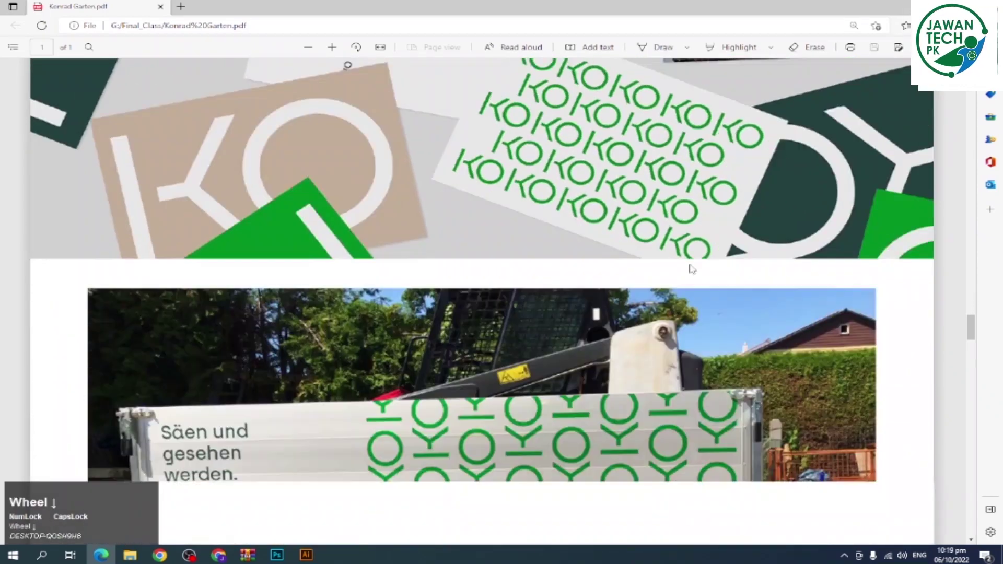
{"action": "scroll", "scroll_direction": "down", "scroll_amount": 3}
{"action": "scroll", "scroll_direction": "down", "scroll_amount": 3}
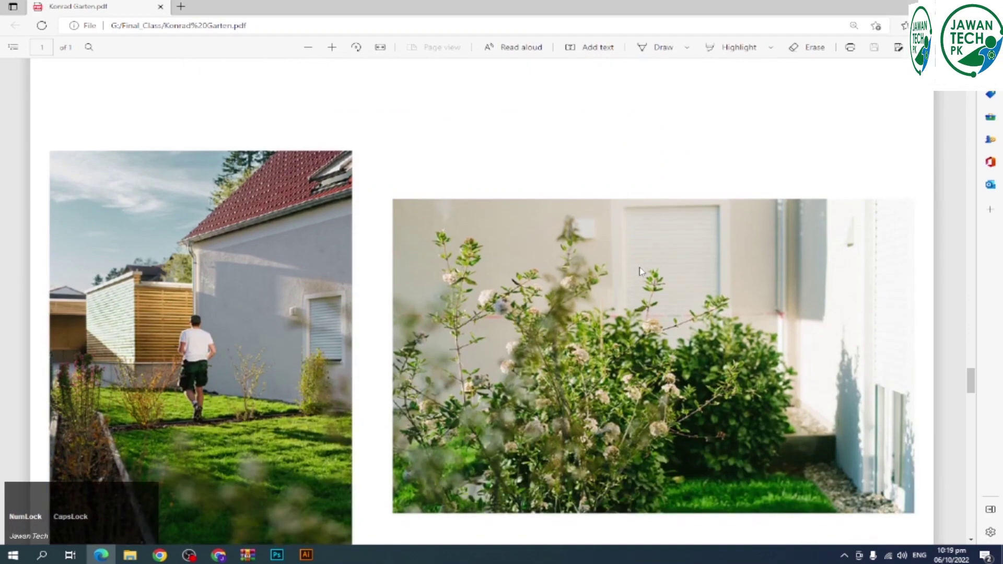
{"action": "scroll", "scroll_direction": "down", "scroll_amount": 3}
{"action": "scroll", "scroll_direction": "down", "scroll_amount": 3}
{"action": "scroll", "scroll_direction": "down", "scroll_amount": 3}
{"action": "scroll", "scroll_direction": "down", "scroll_amount": 3}
{"action": "scroll", "scroll_direction": "down", "scroll_amount": 3}
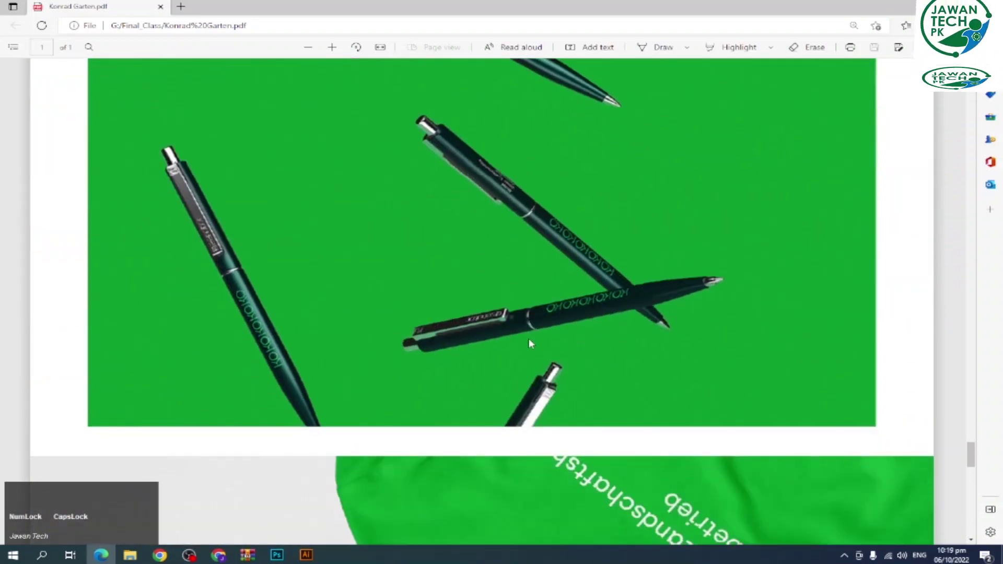
{"action": "scroll", "scroll_direction": "down", "scroll_amount": 3}
{"action": "scroll", "scroll_direction": "down", "scroll_amount": 3}
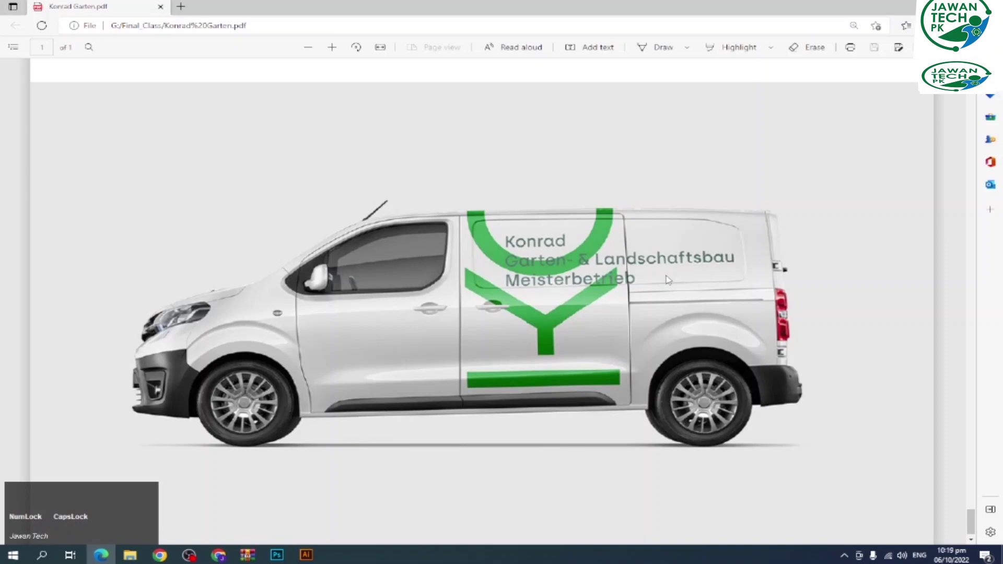
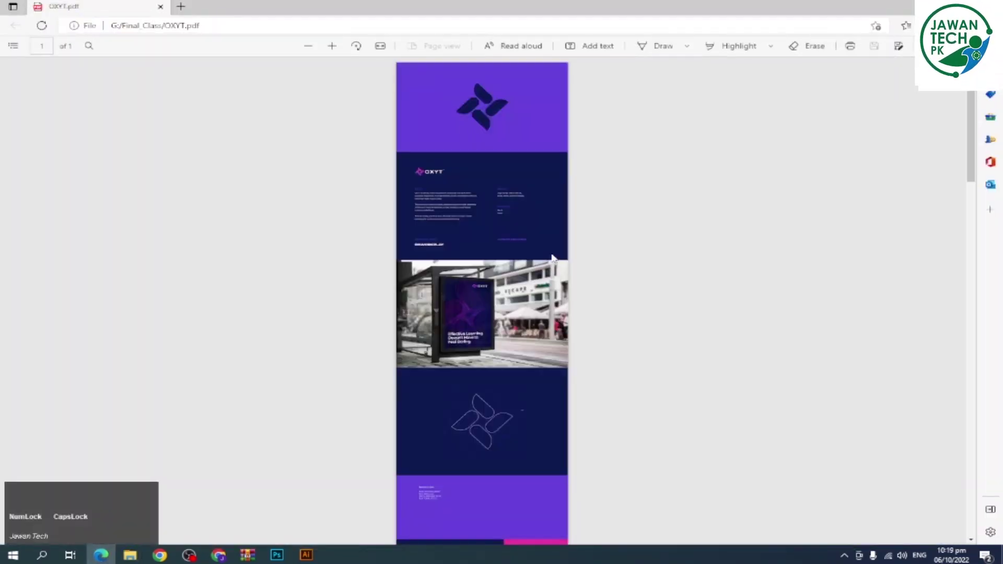
- Scroll down OXYT.pdf past its logo, about text, bus-stop poster and logo construction to the slide previews
{"action": "scroll", "scroll_direction": "up", "scroll_amount": 3}
{"action": "scroll", "scroll_direction": "up", "scroll_amount": 3}
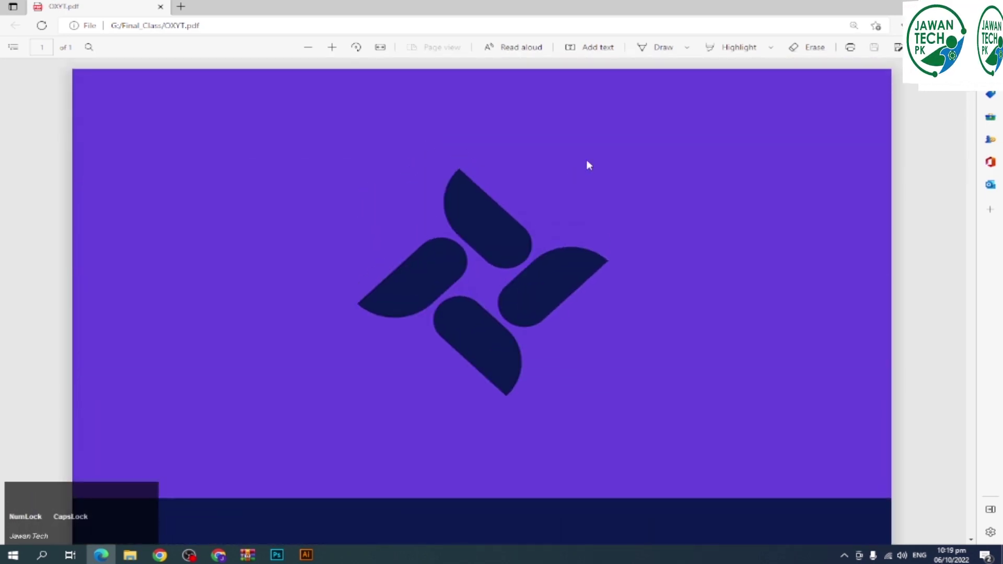
{"action": "scroll", "scroll_direction": "down", "scroll_amount": 3}
{"action": "scroll", "scroll_direction": "down", "scroll_amount": 3}
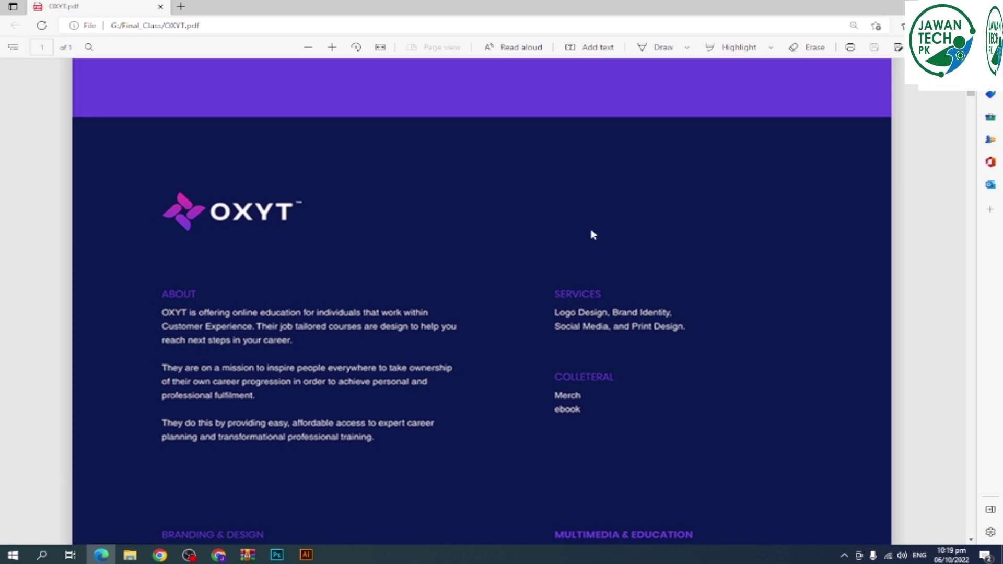
{"action": "scroll", "scroll_direction": "down", "scroll_amount": 3}
{"action": "scroll", "scroll_direction": "down", "scroll_amount": 3}
{"action": "scroll", "scroll_direction": "down", "scroll_amount": 3}
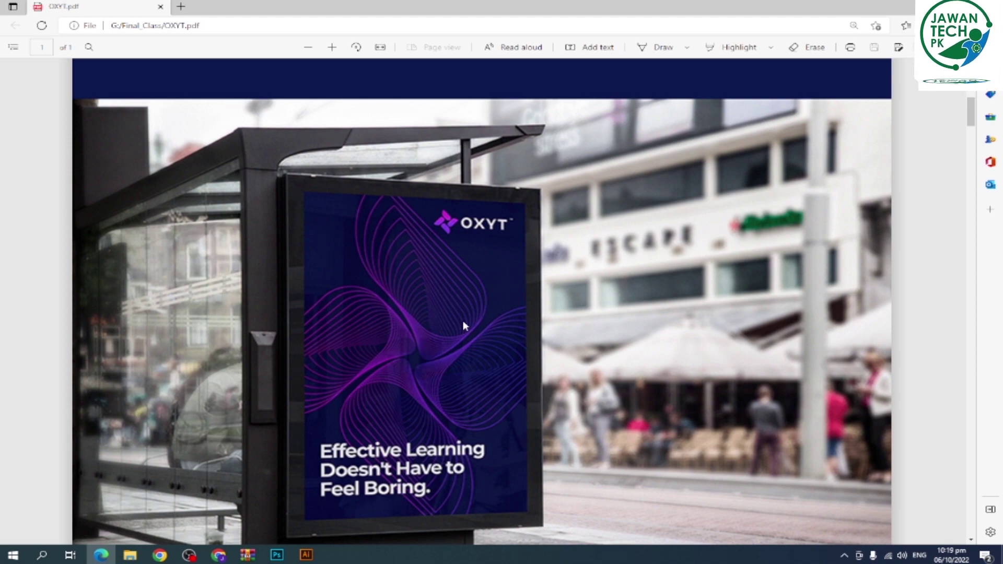
{"action": "scroll", "scroll_direction": "down", "scroll_amount": 3}
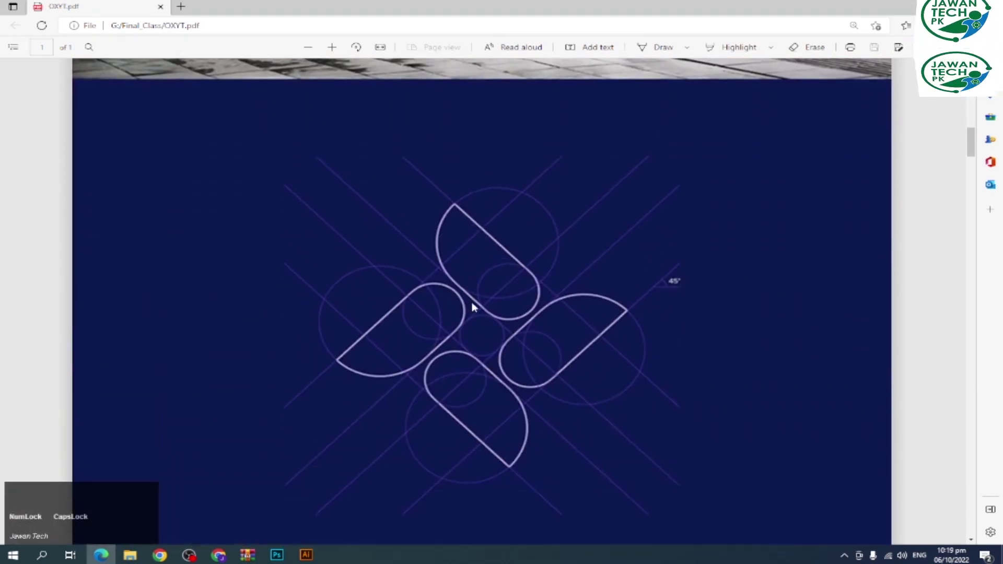
{"action": "scroll", "scroll_direction": "down", "scroll_amount": 3}
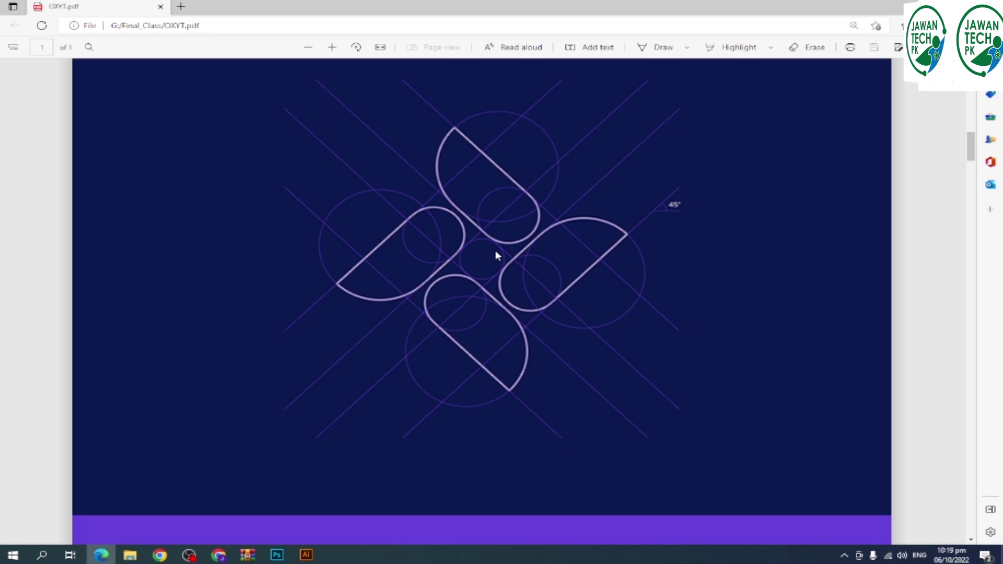
{"action": "scroll", "scroll_direction": "down", "scroll_amount": 3}
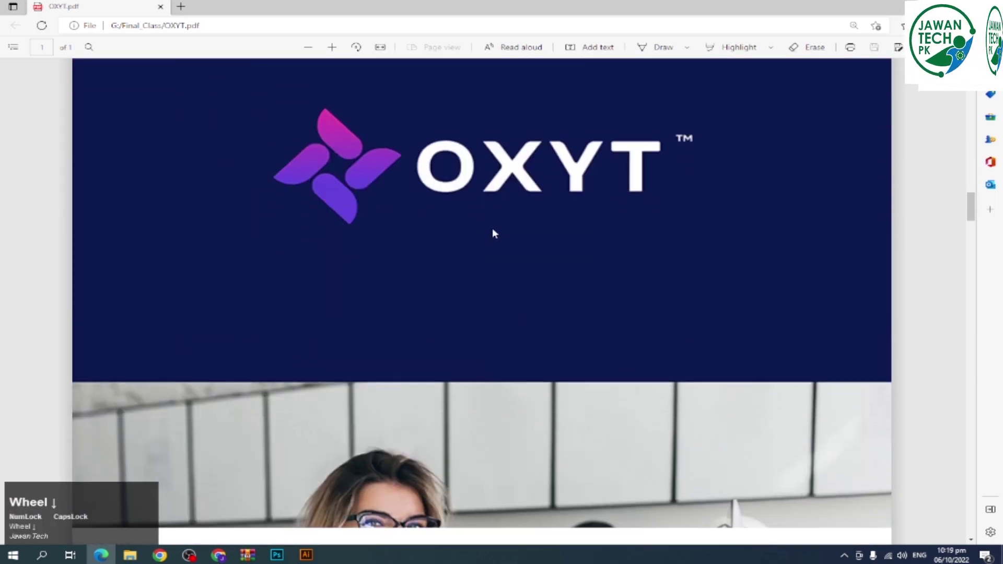
{"action": "scroll", "scroll_direction": "down", "scroll_amount": 3}
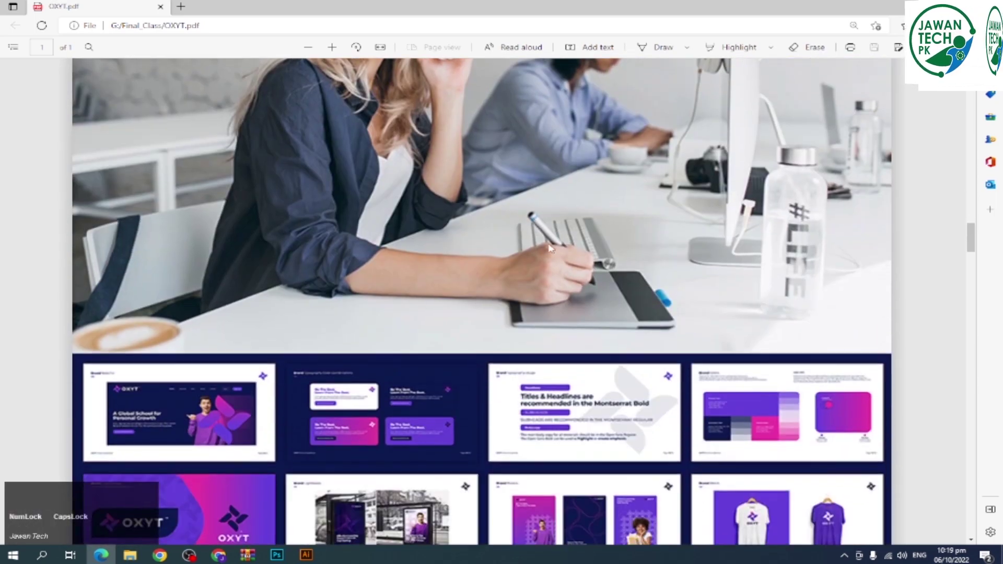
- Scroll down the OXYT PDF through its stationery section and career poster
{"action": "scroll", "scroll_direction": "down", "scroll_amount": 3}
{"action": "scroll", "scroll_direction": "down", "scroll_amount": 3}
{"action": "scroll", "scroll_direction": "down", "scroll_amount": 3}
{"action": "scroll", "scroll_direction": "down", "scroll_amount": 3}
{"action": "scroll", "scroll_direction": "up", "scroll_amount": 3}
{"action": "scroll", "scroll_direction": "down", "scroll_amount": 3}
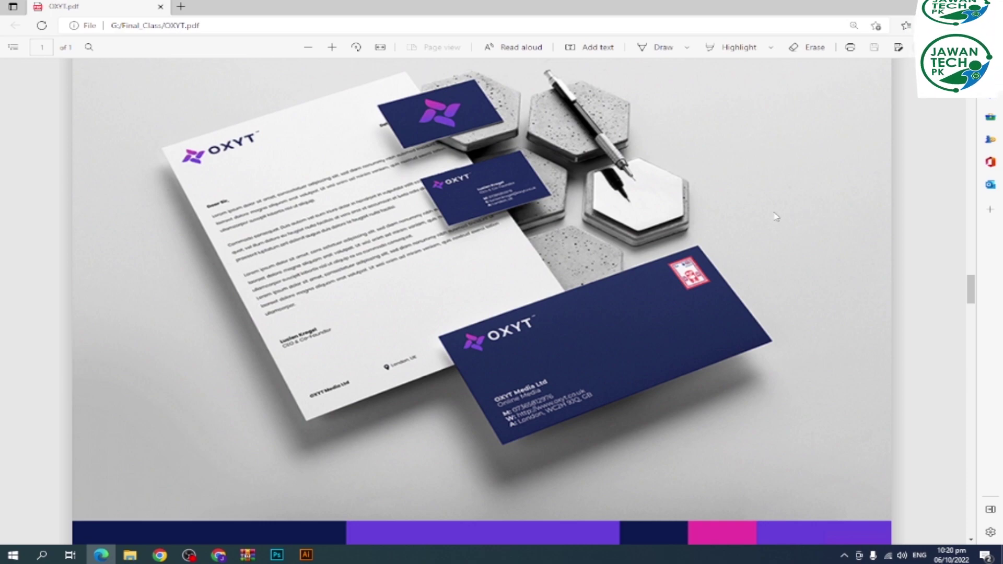
{"action": "scroll", "scroll_direction": "down", "scroll_amount": 3}
{"action": "scroll", "scroll_direction": "down", "scroll_amount": 3}
{"action": "scroll", "scroll_direction": "down", "scroll_amount": 3}
{"action": "scroll", "scroll_direction": "down", "scroll_amount": 3}
- Continue past the pattern slide to the open brochure and magazine spread mockup
{"action": "scroll", "scroll_direction": "down", "scroll_amount": 3}
{"action": "scroll", "scroll_direction": "down", "scroll_amount": 3}
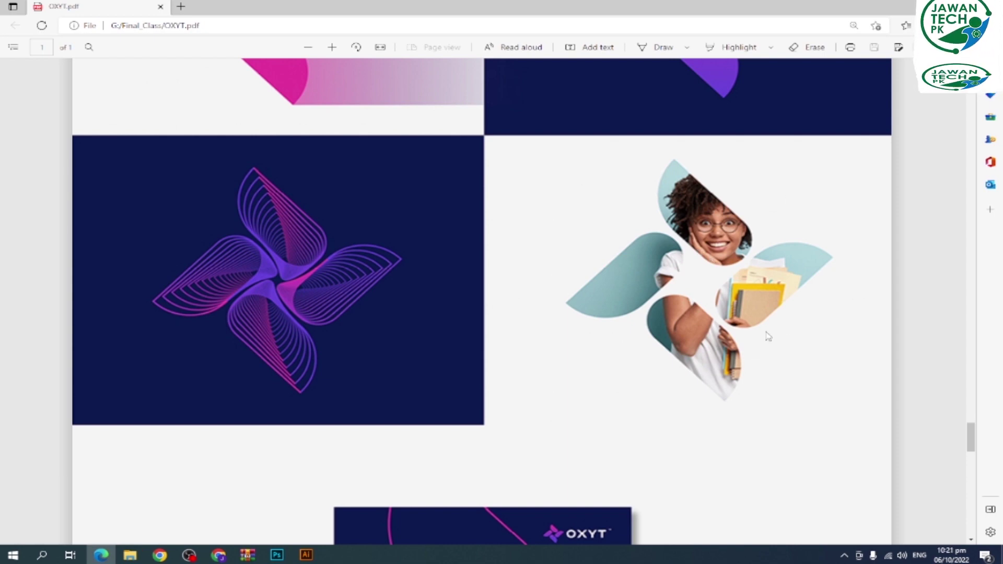
{"action": "scroll", "scroll_direction": "down", "scroll_amount": 3}
{"action": "scroll", "scroll_direction": "up", "scroll_amount": 3}
{"action": "scroll", "scroll_direction": "down", "scroll_amount": 3}
{"action": "scroll", "scroll_direction": "down", "scroll_amount": 3}
{"action": "scroll", "scroll_direction": "down", "scroll_amount": 3}
{"action": "scroll", "scroll_direction": "down", "scroll_amount": 3}
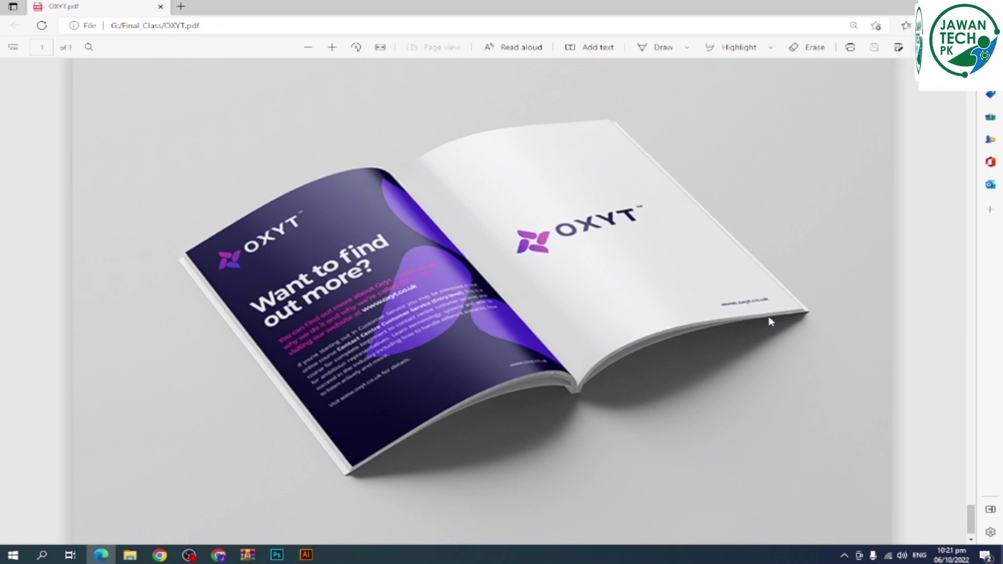
{"action": "scroll", "scroll_direction": "down", "scroll_amount": 3}
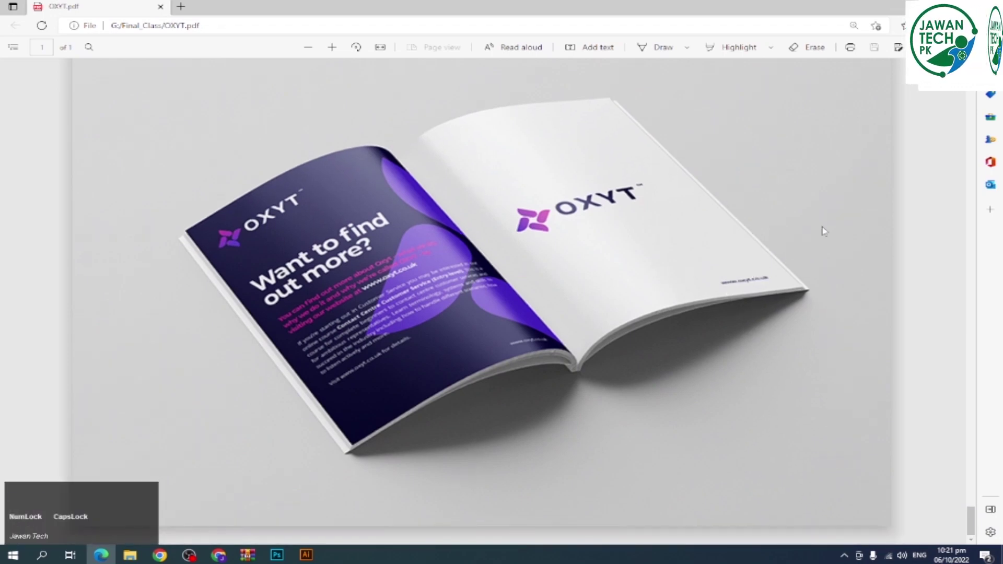
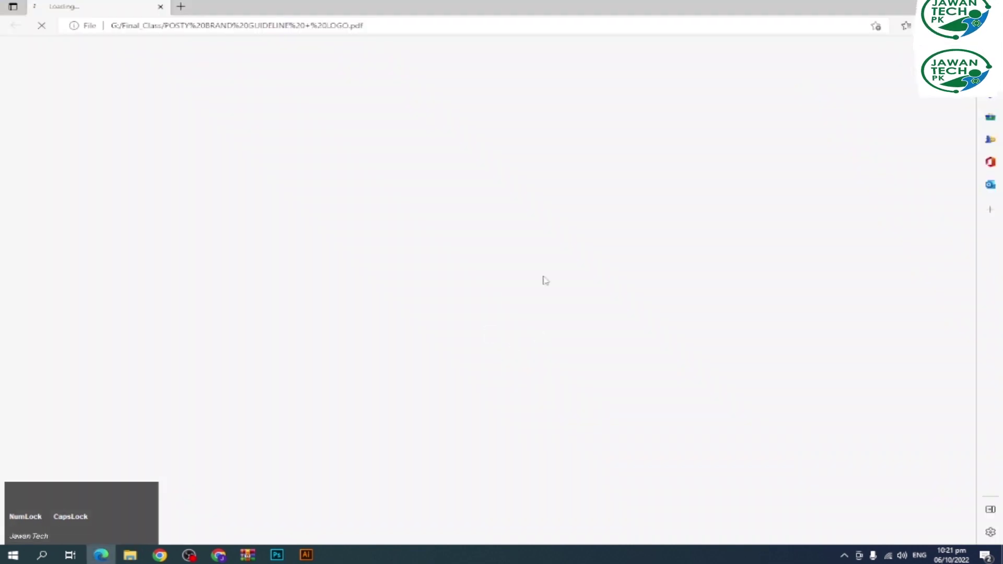
- Scroll down the POSTY brand guideline PDF to page 13's stationery section
{"action": "scroll", "scroll_direction": "down", "scroll_amount": 3}
{"action": "scroll", "scroll_direction": "down", "scroll_amount": 3}
{"action": "scroll", "scroll_direction": "down", "scroll_amount": 3}
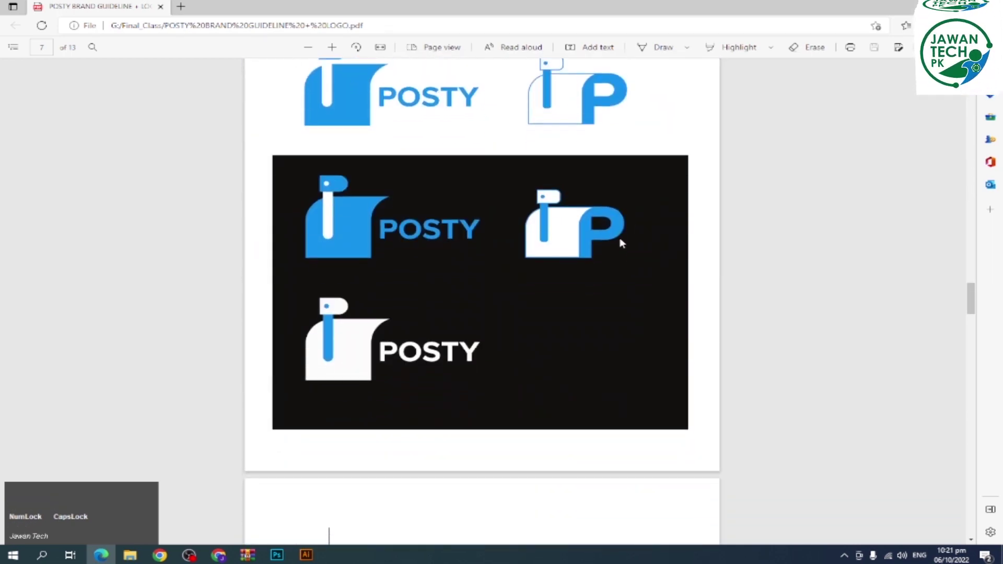
{"action": "scroll", "scroll_direction": "up", "scroll_amount": 3}
{"action": "scroll", "scroll_direction": "down", "scroll_amount": 3}
{"action": "scroll", "scroll_direction": "down", "scroll_amount": 3}
{"action": "scroll", "scroll_direction": "down", "scroll_amount": 3}
{"action": "scroll", "scroll_direction": "down", "scroll_amount": 3}
{"action": "scroll", "scroll_direction": "down", "scroll_amount": 3}
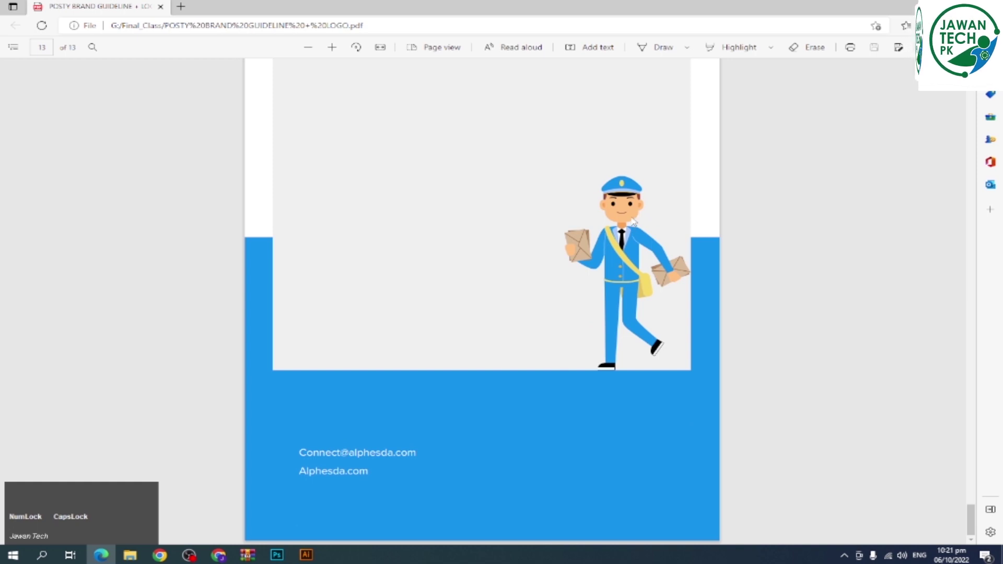
{"action": "scroll", "scroll_direction": "down", "scroll_amount": 3}
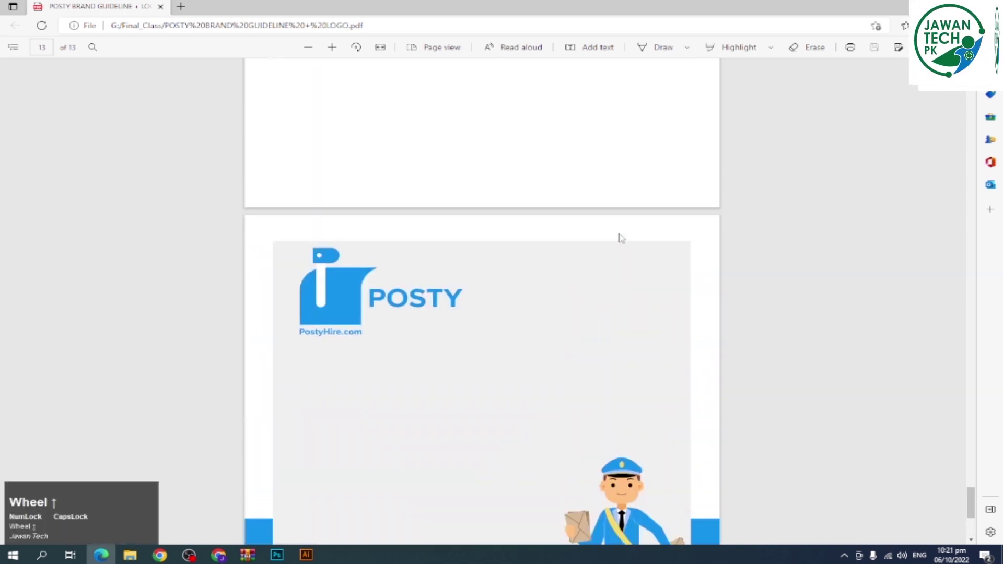
{"action": "scroll", "scroll_direction": "up", "scroll_amount": 3}
{"action": "scroll", "scroll_direction": "down", "scroll_amount": 3}
{"action": "scroll", "scroll_direction": "down", "scroll_amount": 3}
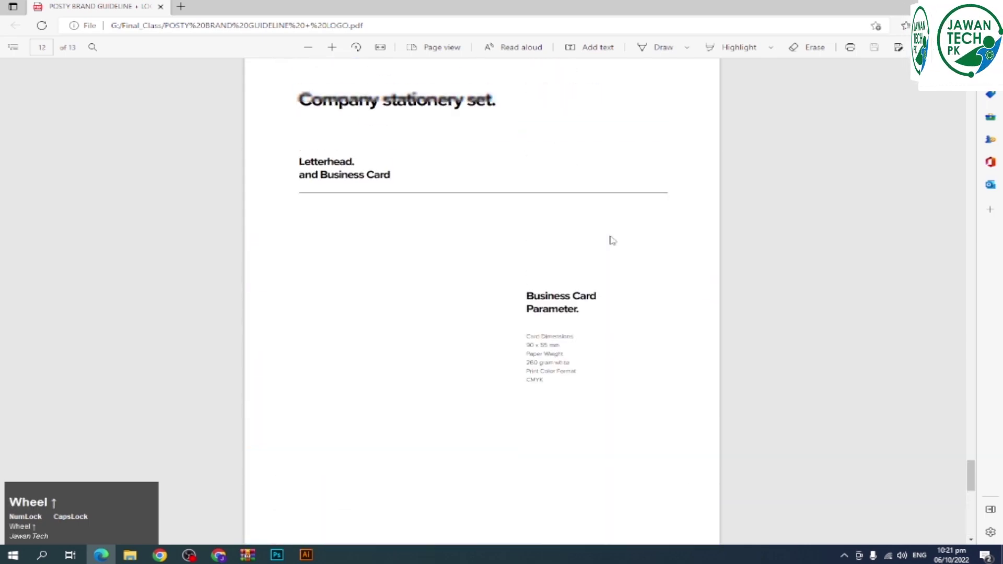
- Scroll back up to page 3's Brand Guideline Content list
{"action": "scroll", "scroll_direction": "up", "scroll_amount": 3}
{"action": "scroll", "scroll_direction": "up", "scroll_amount": 3}
{"action": "scroll", "scroll_direction": "up", "scroll_amount": 3}
{"action": "scroll", "scroll_direction": "up", "scroll_amount": 3}
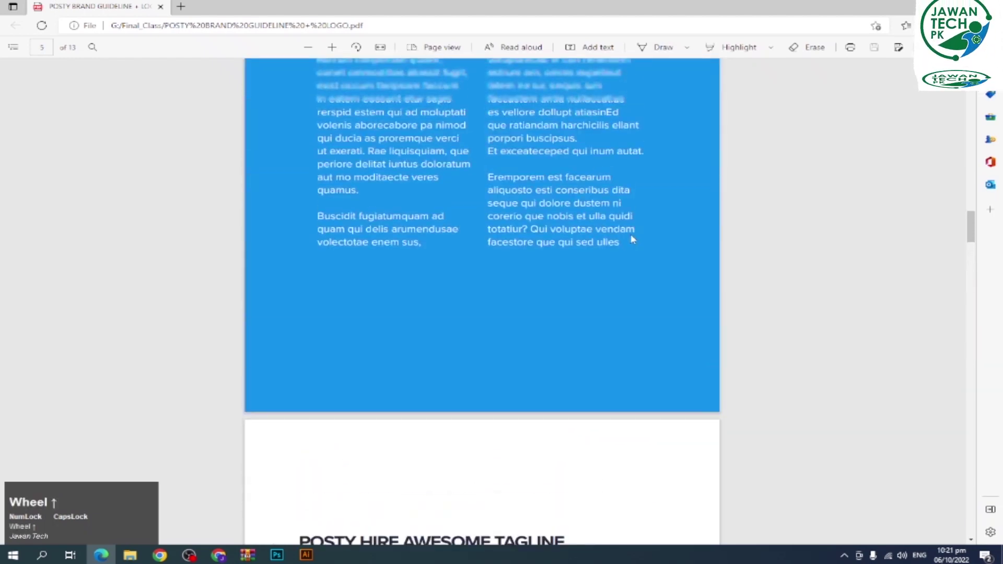
{"action": "scroll", "scroll_direction": "up", "scroll_amount": 3}
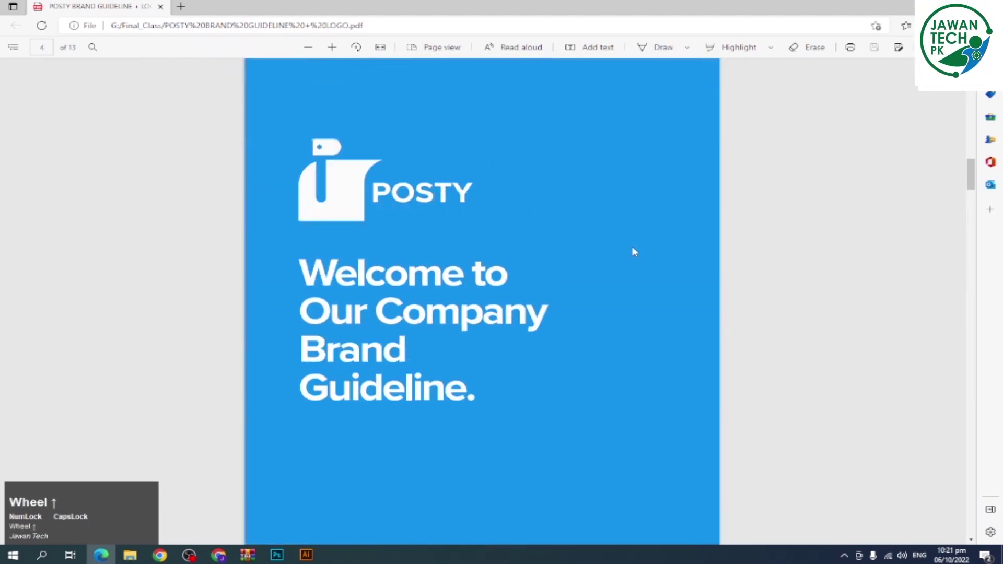
{"action": "scroll", "scroll_direction": "up", "scroll_amount": 3}
{"action": "scroll", "scroll_direction": "up", "scroll_amount": 3}
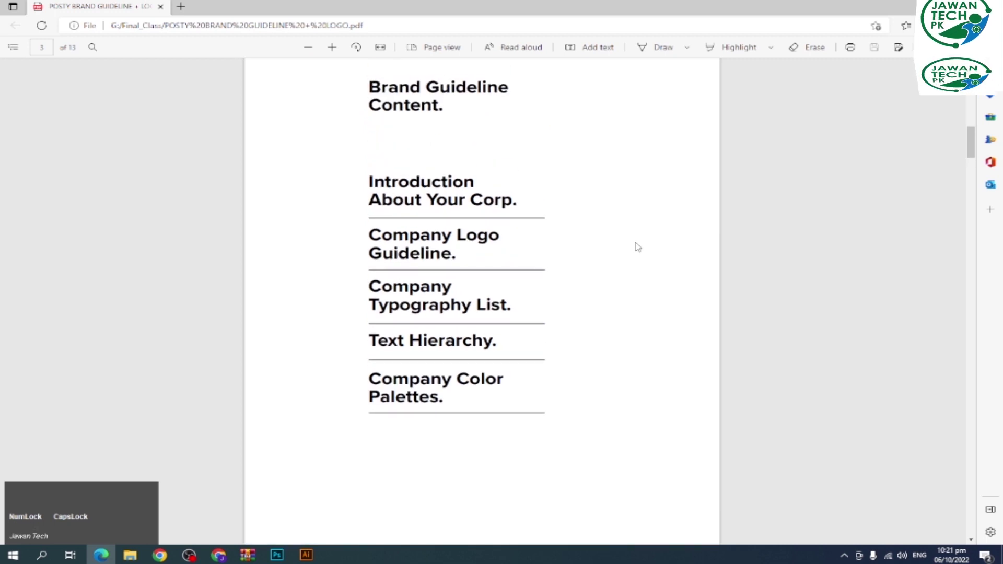
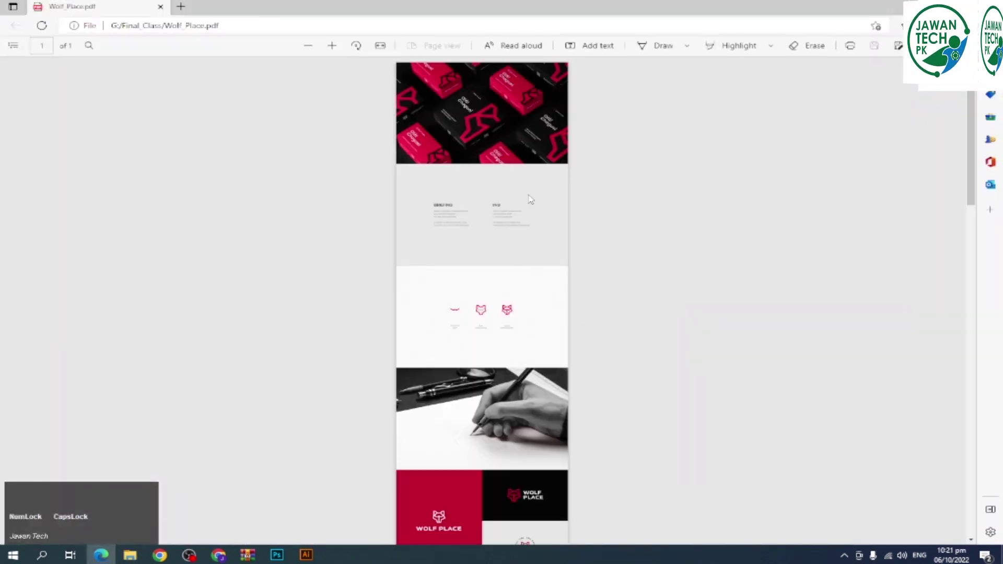
- Scroll through the Wolf Place PDF from the logo sketch and variations down to the hoodie mockup
{"action": "scroll", "scroll_direction": "up", "scroll_amount": 3}
{"action": "scroll", "scroll_direction": "up", "scroll_amount": 3}
{"action": "scroll", "scroll_direction": "down", "scroll_amount": 3}
{"action": "scroll", "scroll_direction": "down", "scroll_amount": 3}
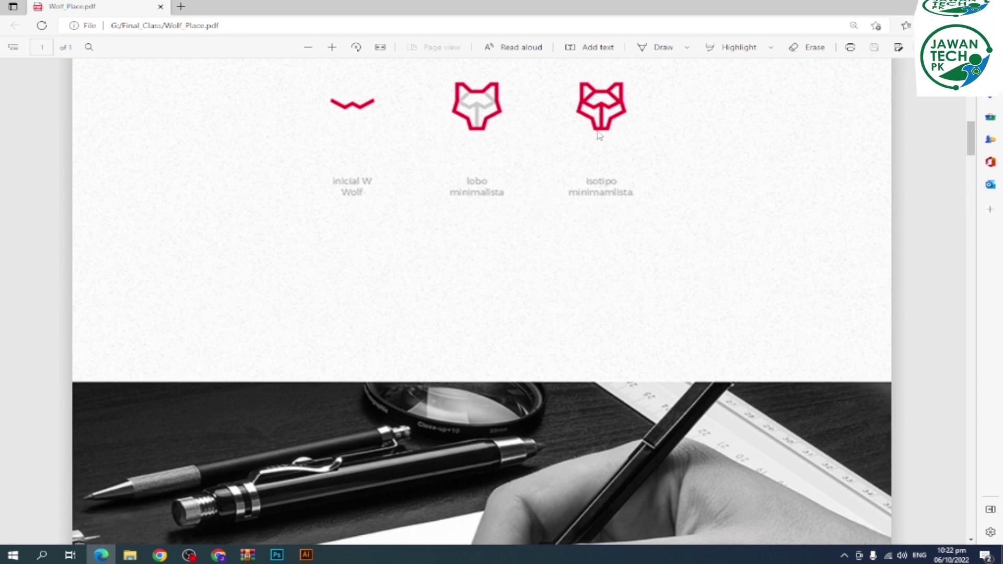
{"action": "scroll", "scroll_direction": "up", "scroll_amount": 3}
{"action": "scroll", "scroll_direction": "up", "scroll_amount": 3}
{"action": "scroll", "scroll_direction": "up", "scroll_amount": 3}
{"action": "scroll", "scroll_direction": "down", "scroll_amount": 3}
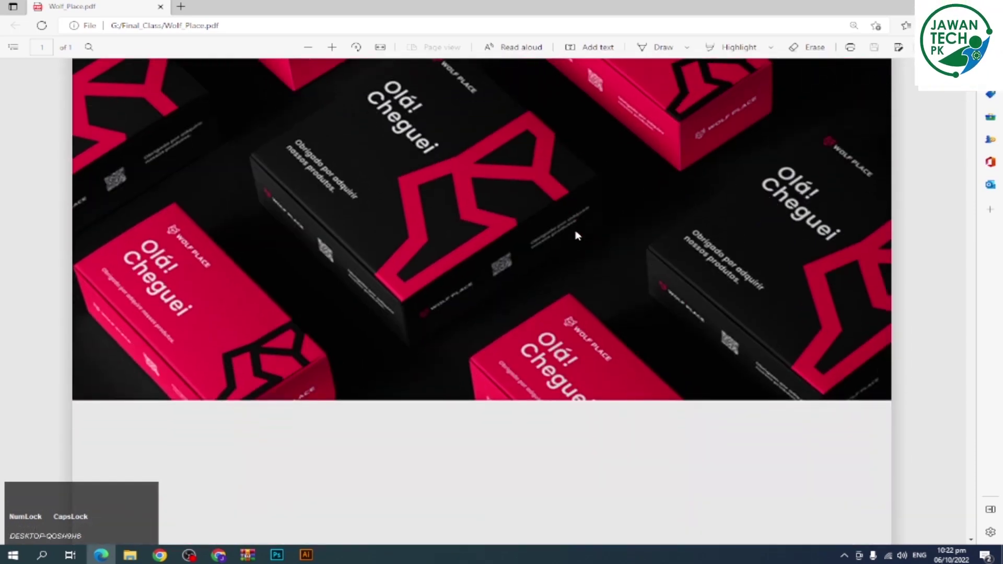
{"action": "scroll", "scroll_direction": "down", "scroll_amount": 3}
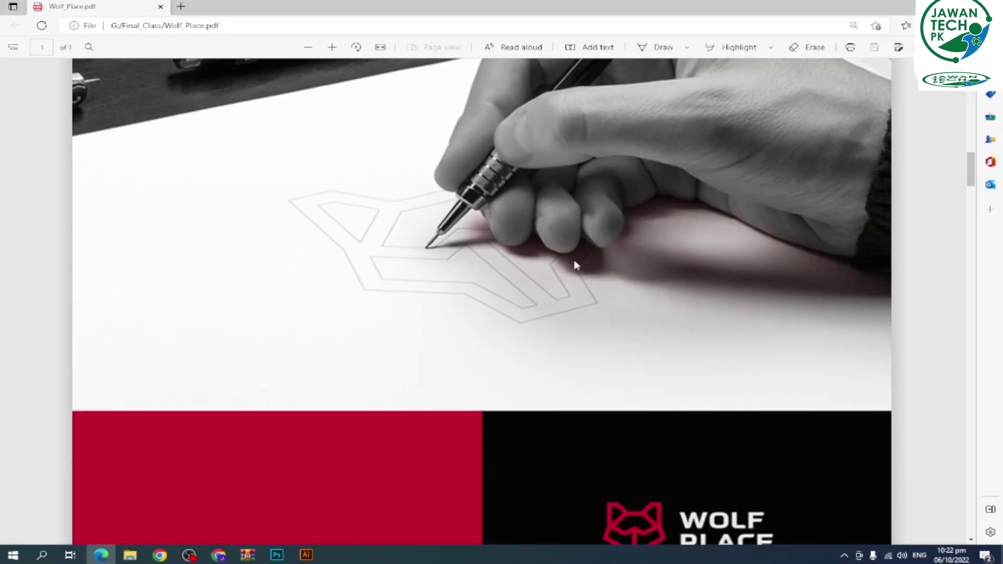
{"action": "scroll", "scroll_direction": "down", "scroll_amount": 3}
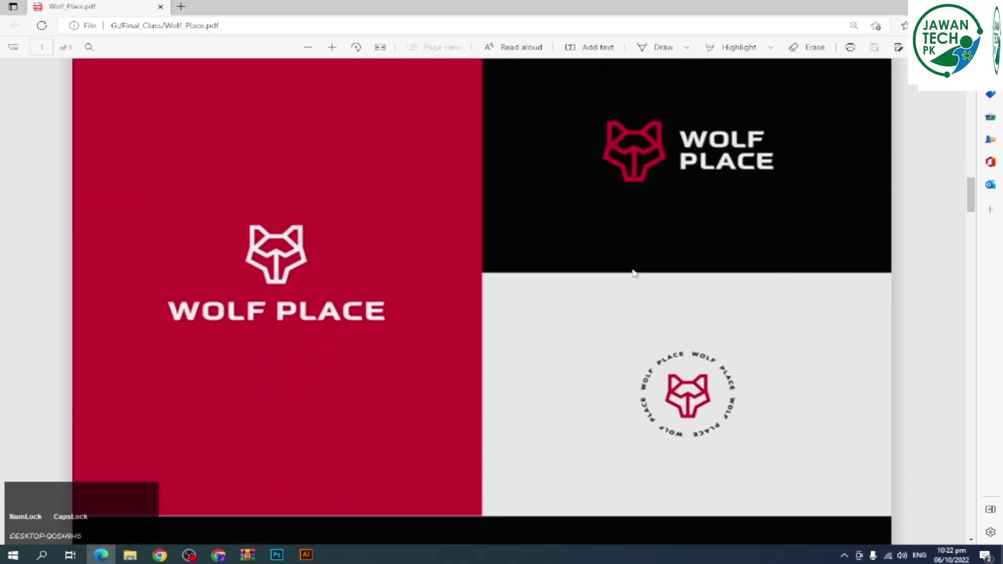
{"action": "scroll", "scroll_direction": "down", "scroll_amount": 3}
{"action": "scroll", "scroll_direction": "down", "scroll_amount": 3}
{"action": "scroll", "scroll_direction": "down", "scroll_amount": 3}
{"action": "scroll", "scroll_direction": "up", "scroll_amount": 3}
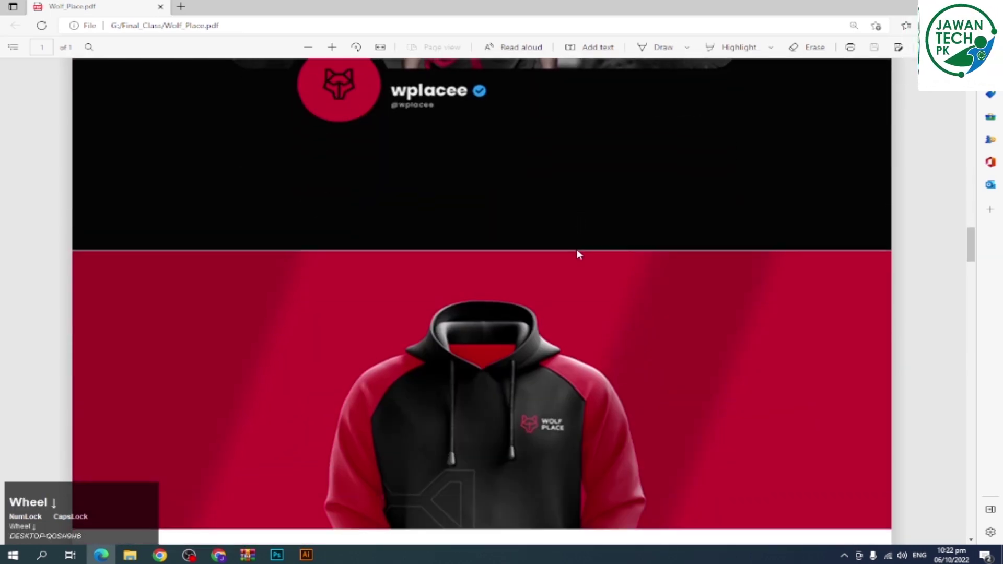